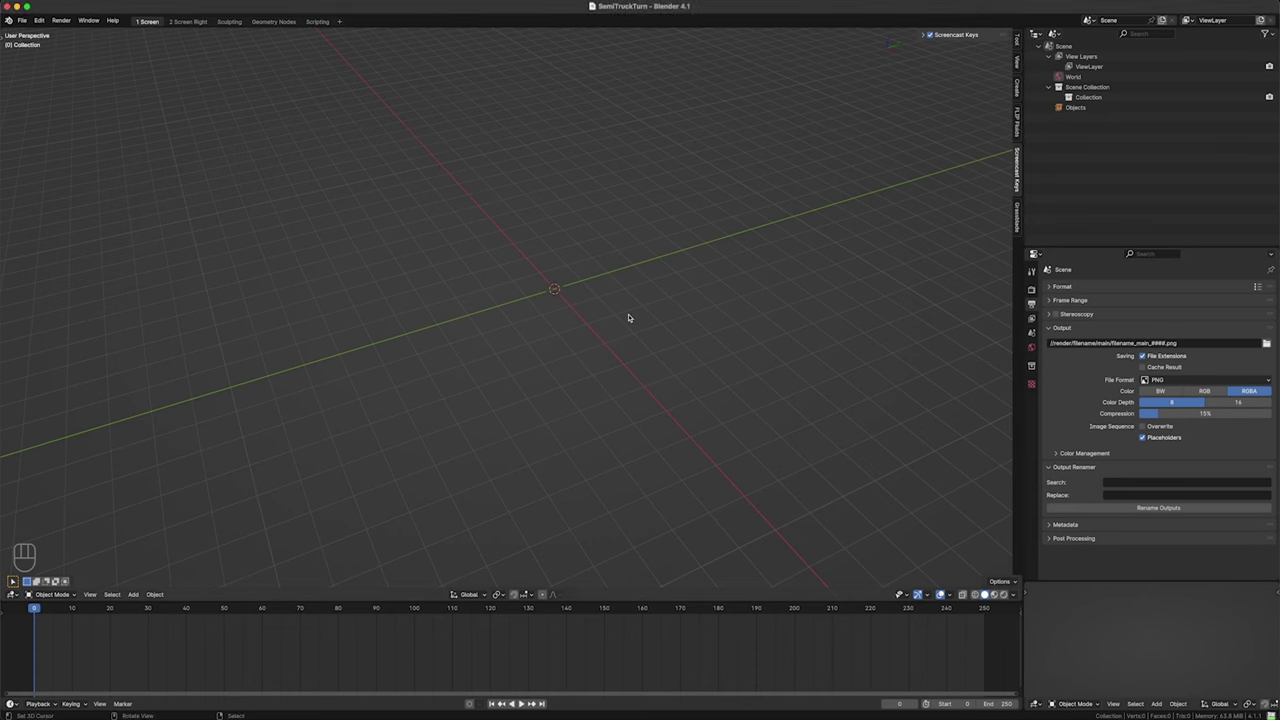
- In front orthographic view, add a cube and enlarge the truck reference image behind it
key("KP_1")
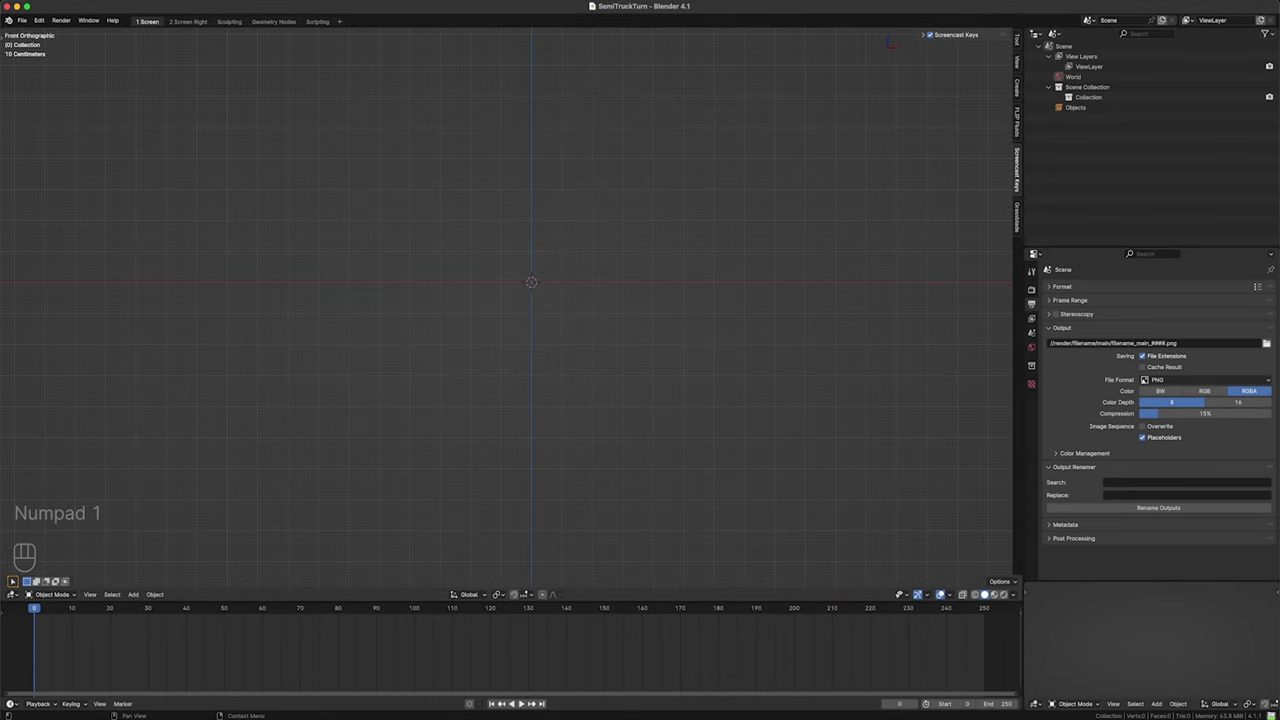
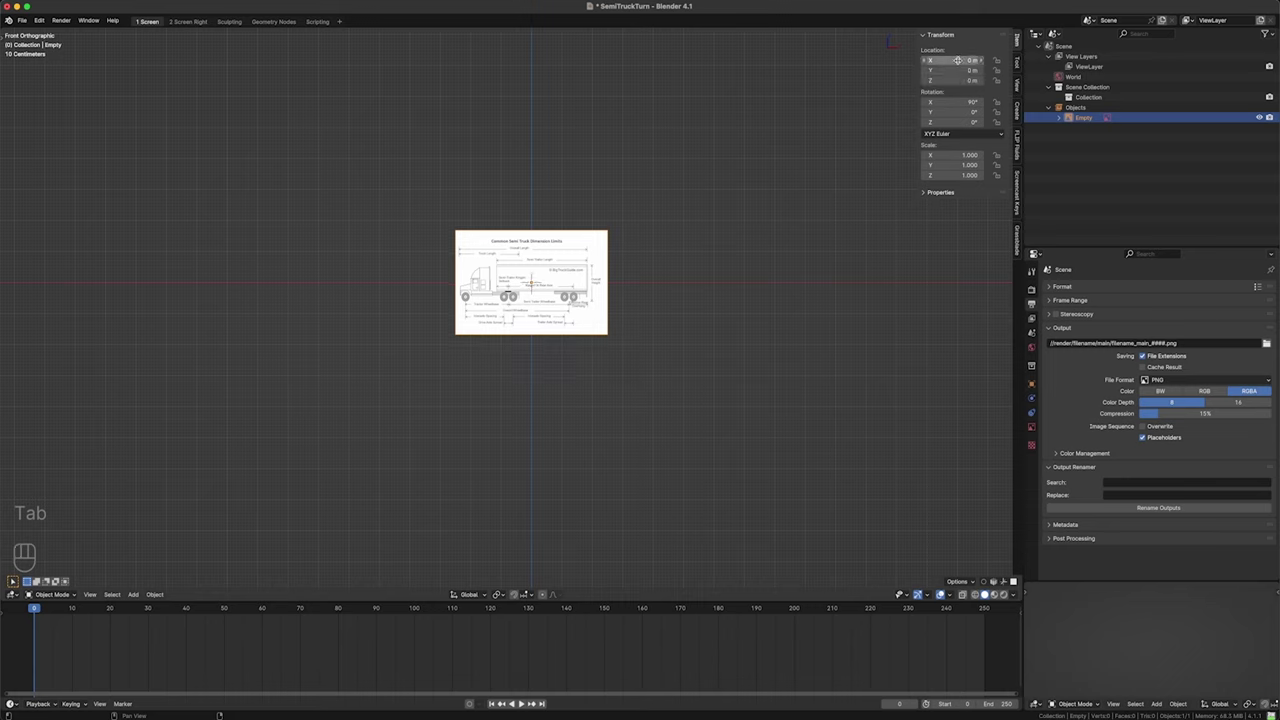
key("shift+a")
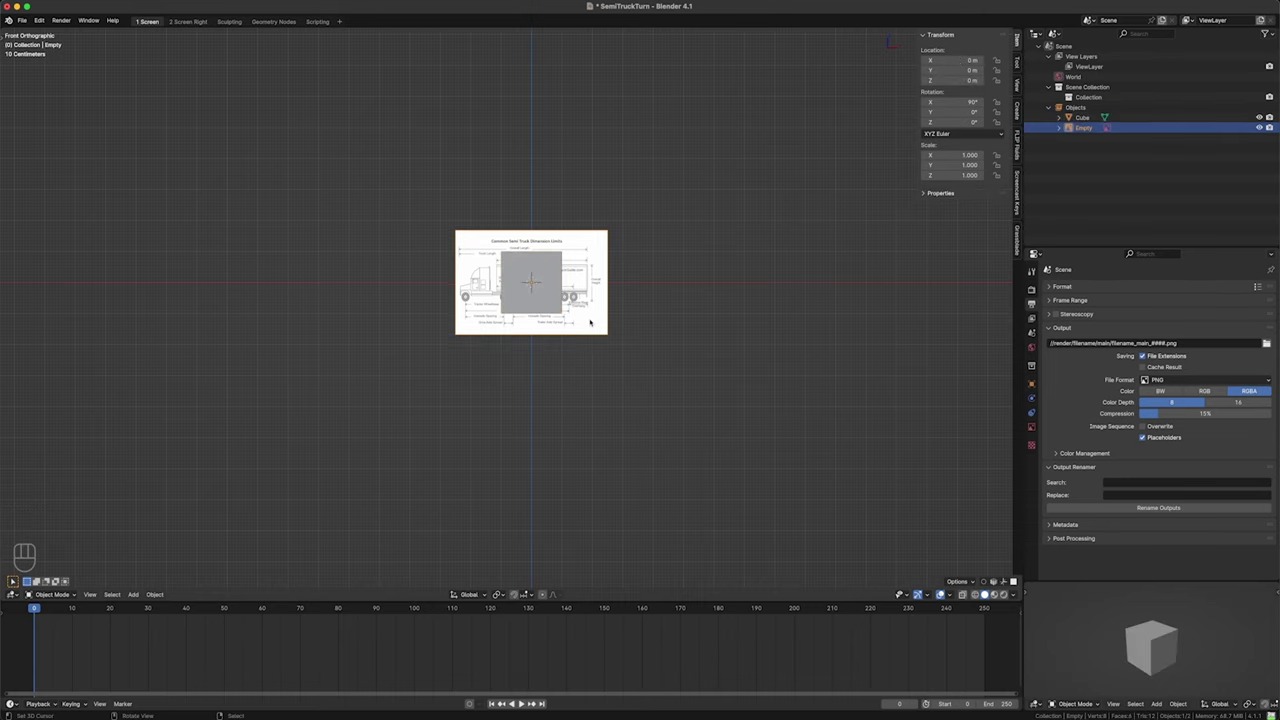
key("s")
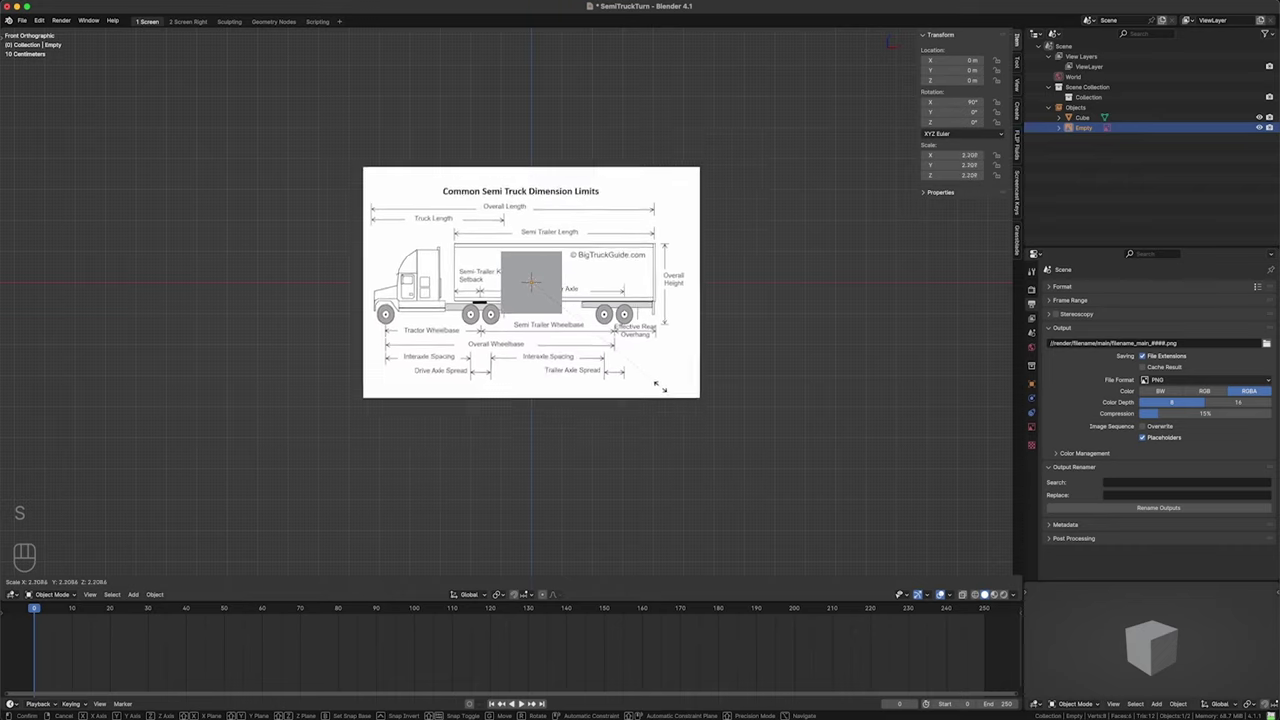
key("g")
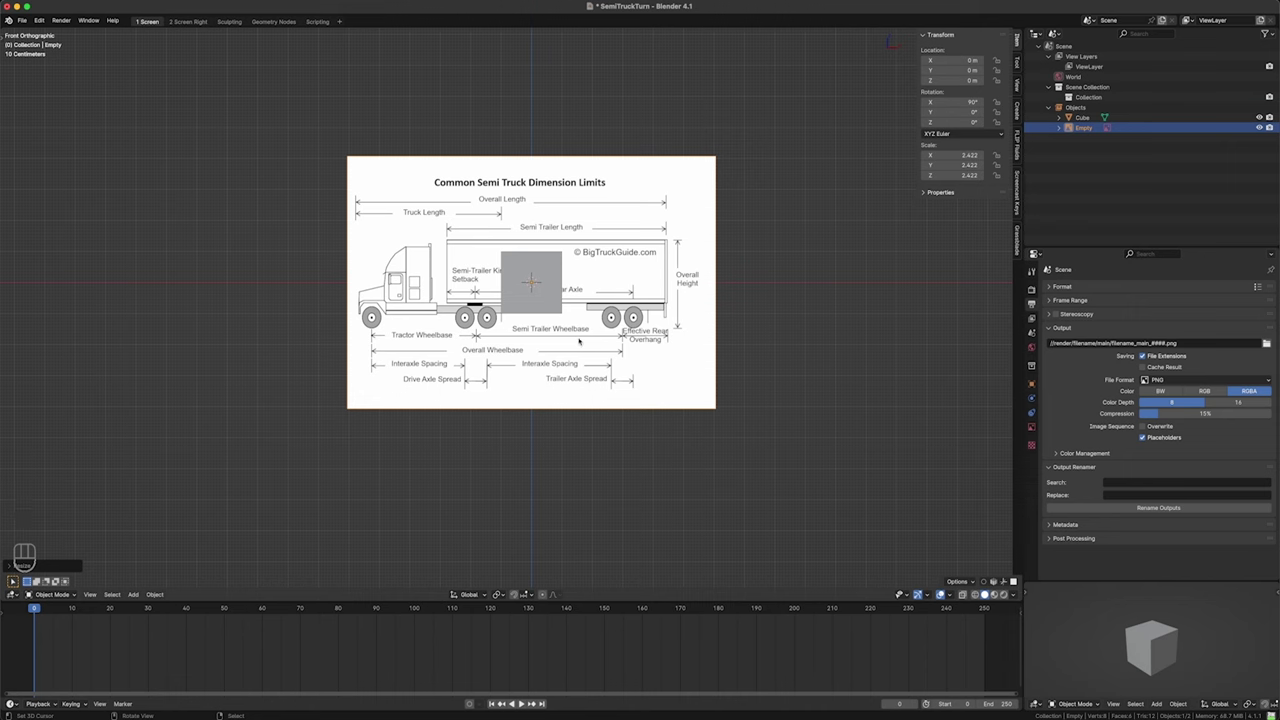
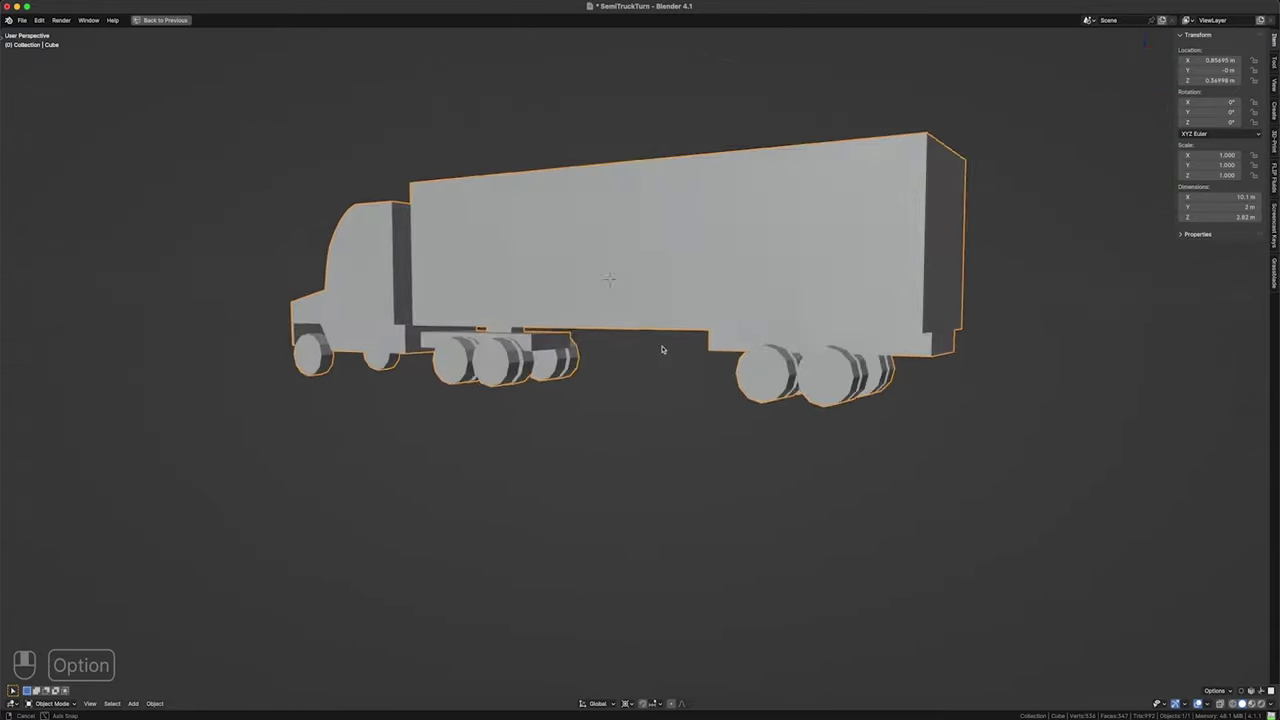
- In Edit Mode, shape the cube into trailer and cab and duplicate cylinders as rear trailer wheels
key("Tab")
key("alt+a")
key("l")
key("l")
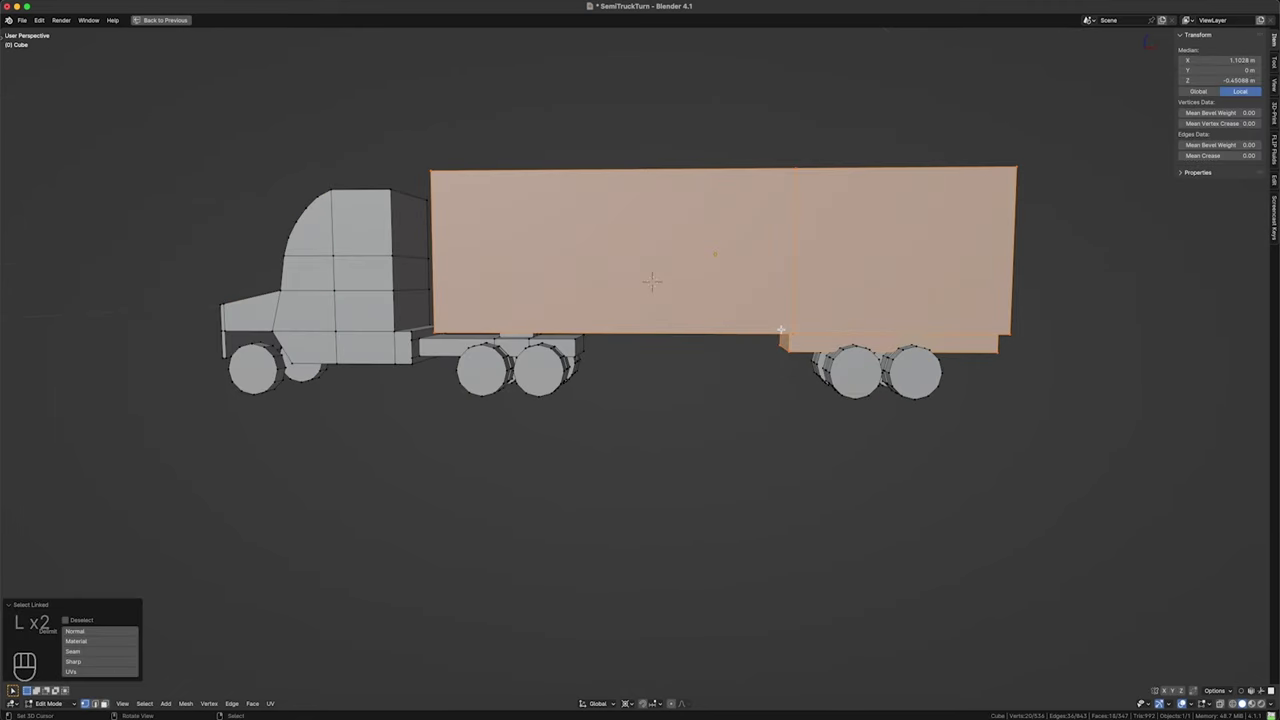
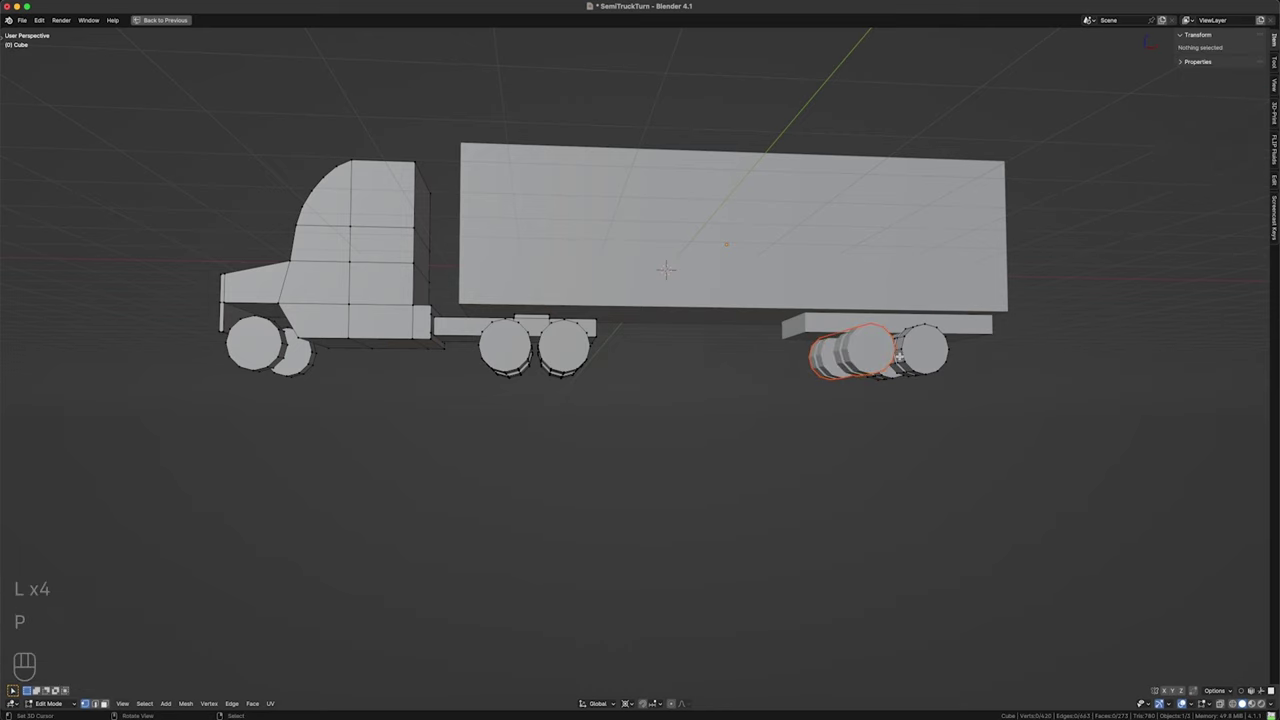
key("l")
key("l")
key("l")
key("l")
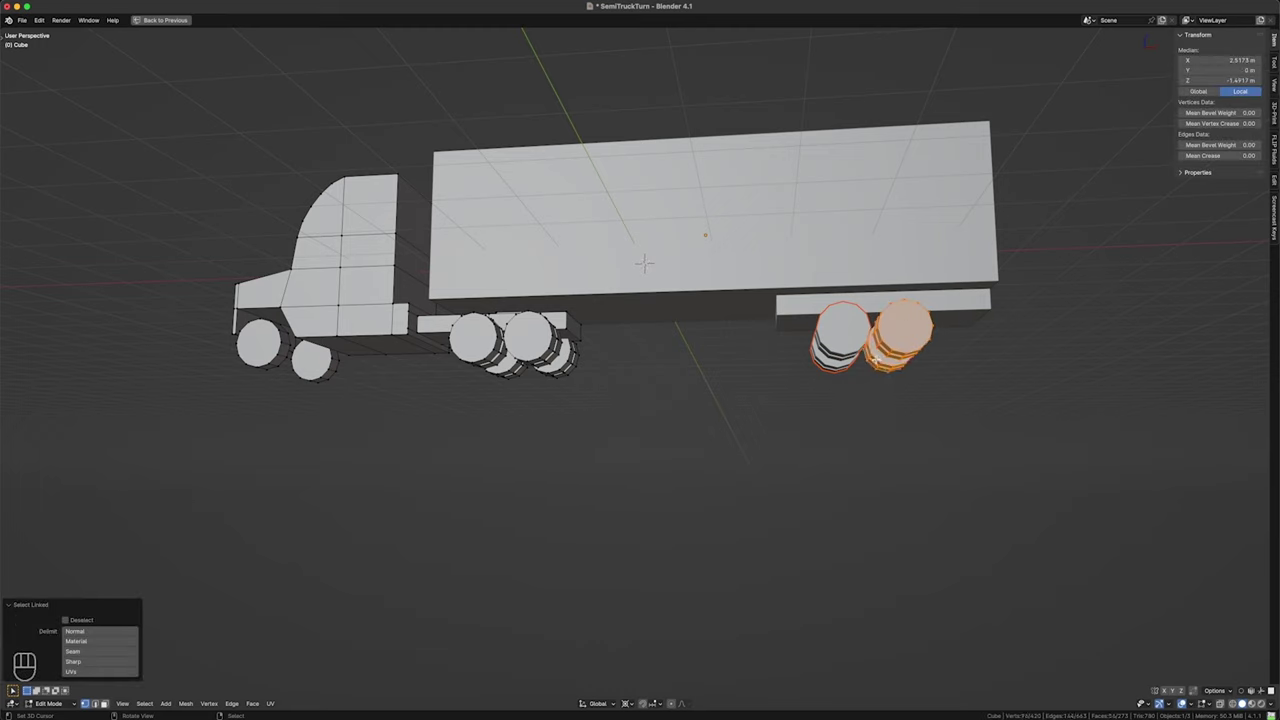
- Select and separate the front wheel under the cab into its own piece
key("p")
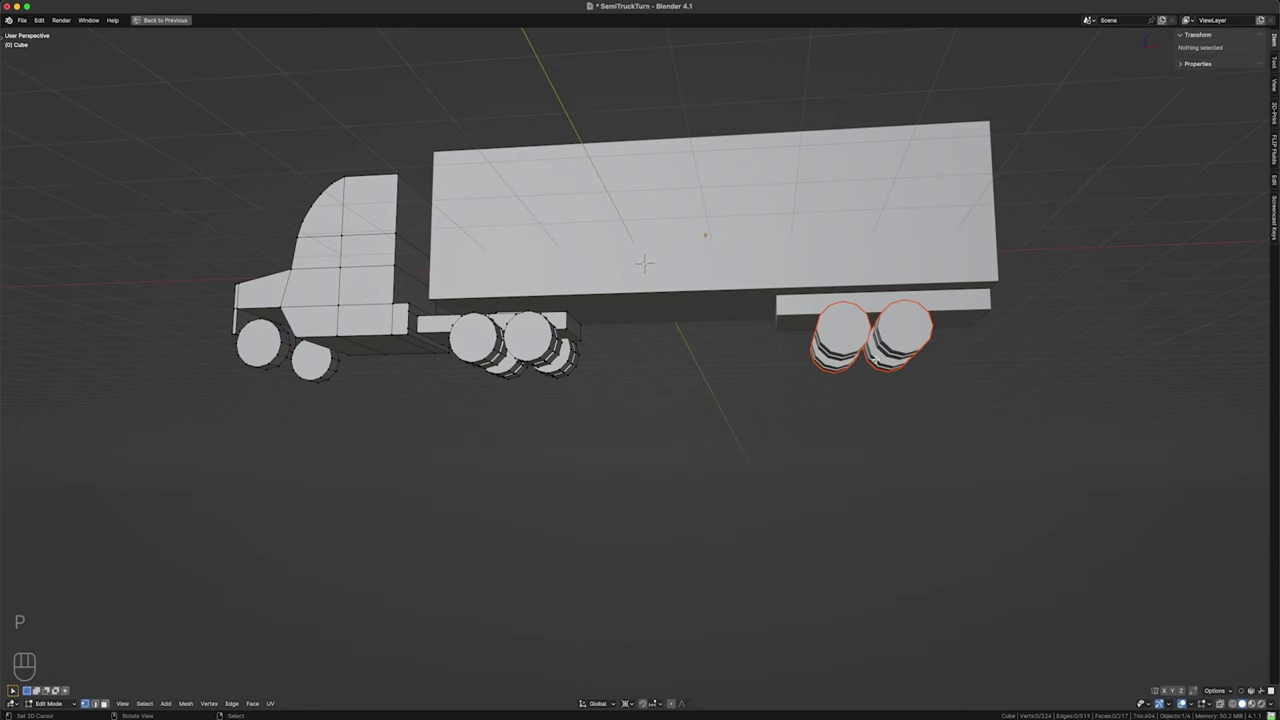
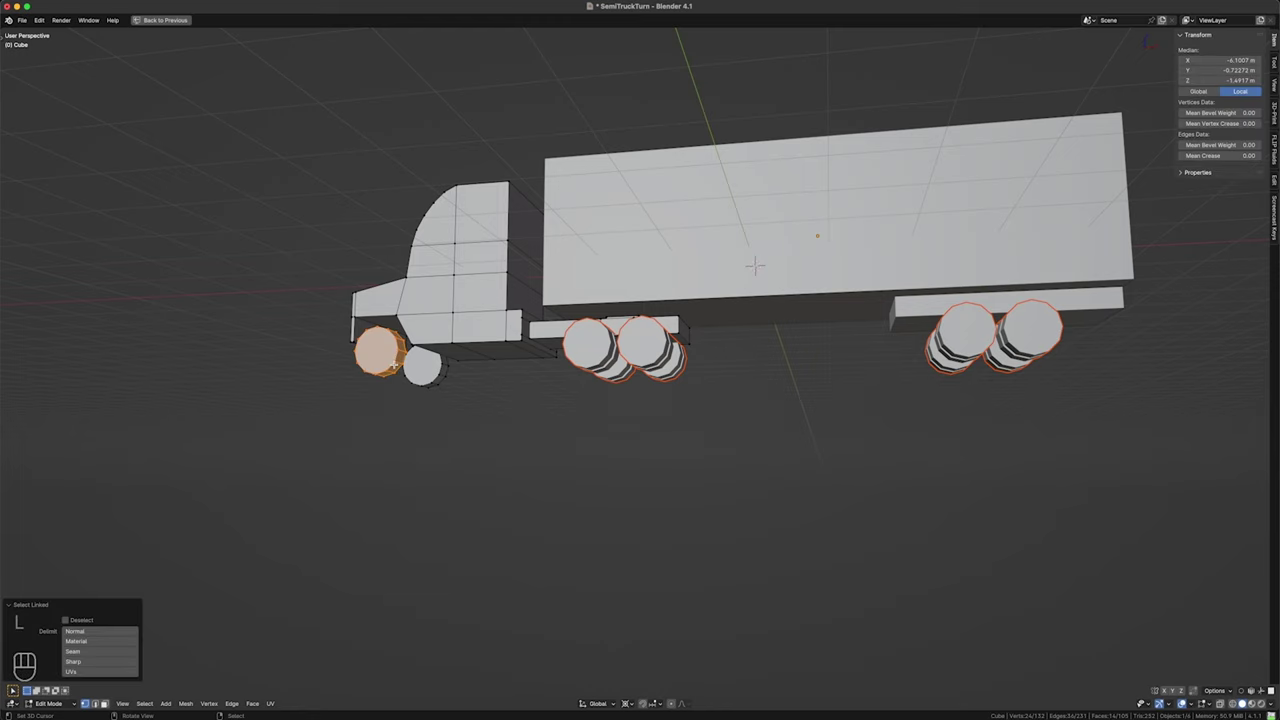
key("p")
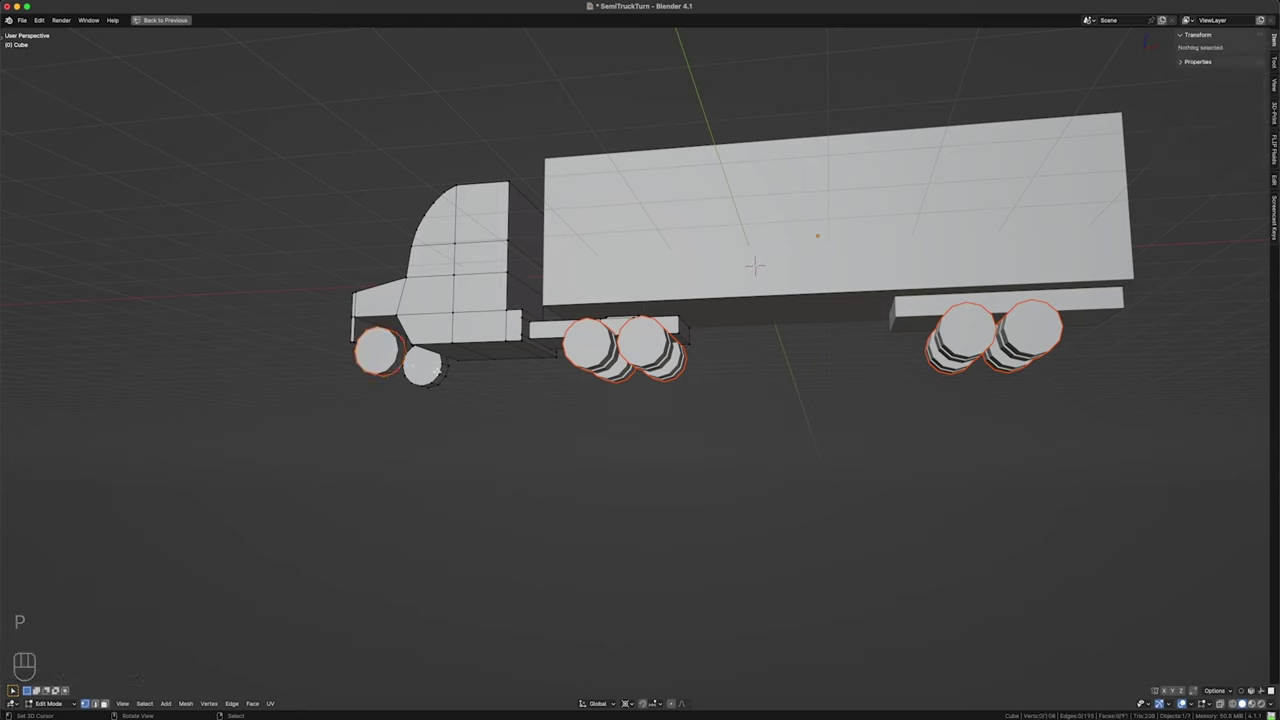
key("l")
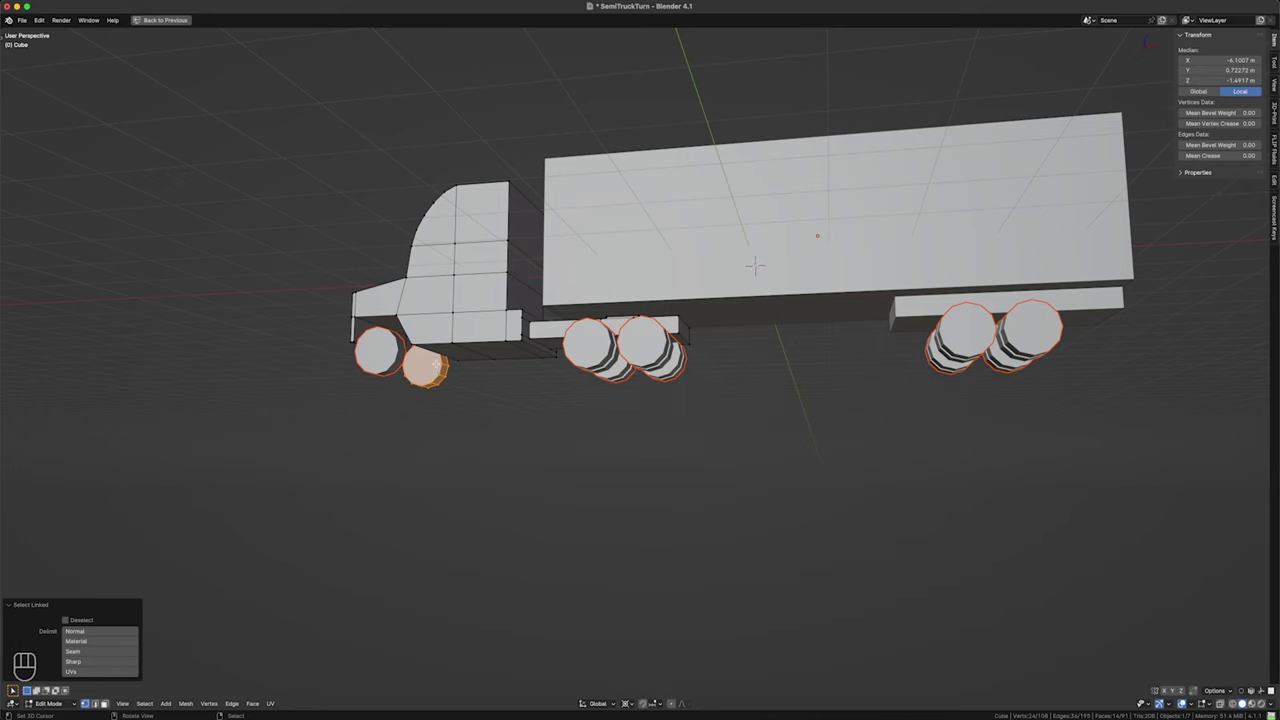
key("p")
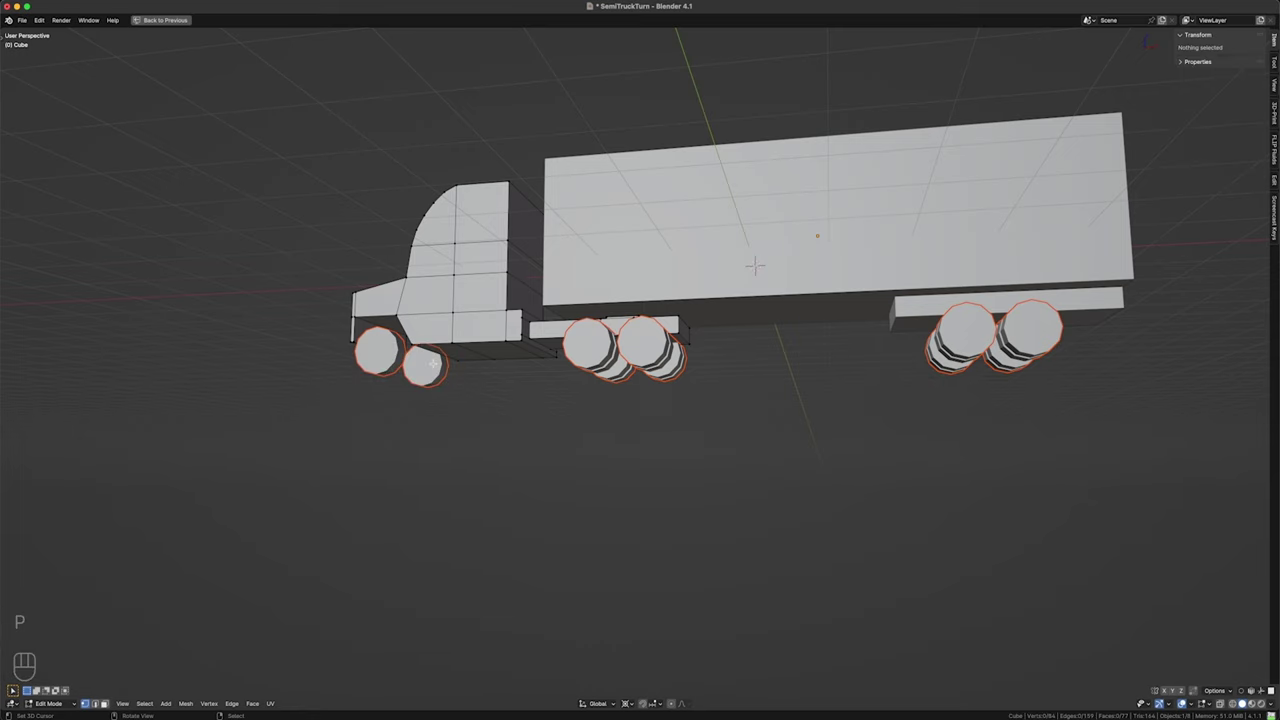
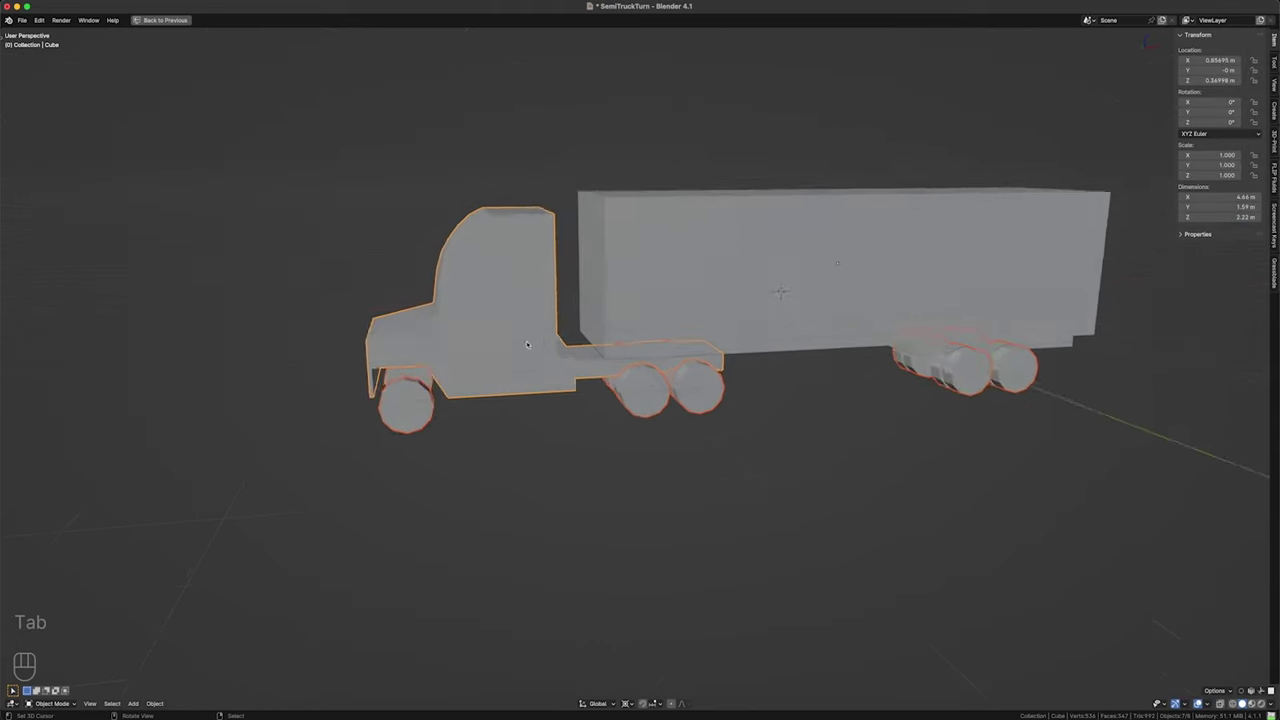
- Rename the separated cab object to TRUCK_Tractor
key("alt+a")
key("F2")
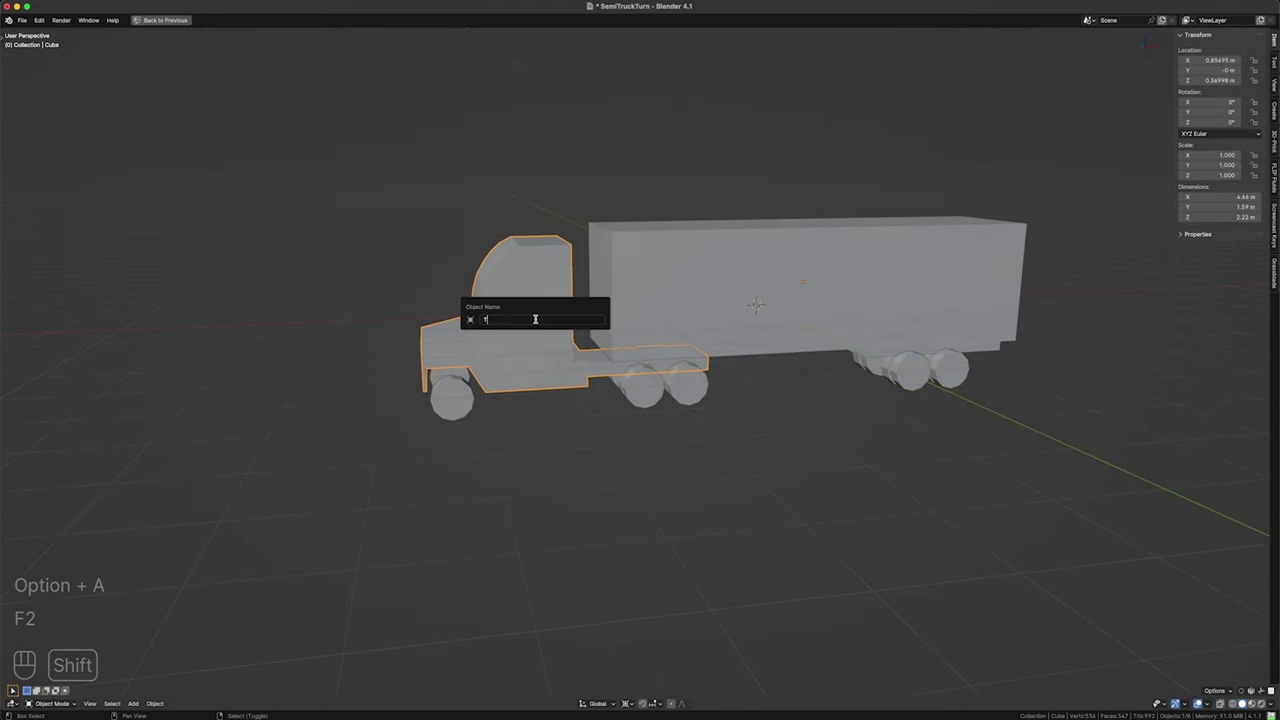
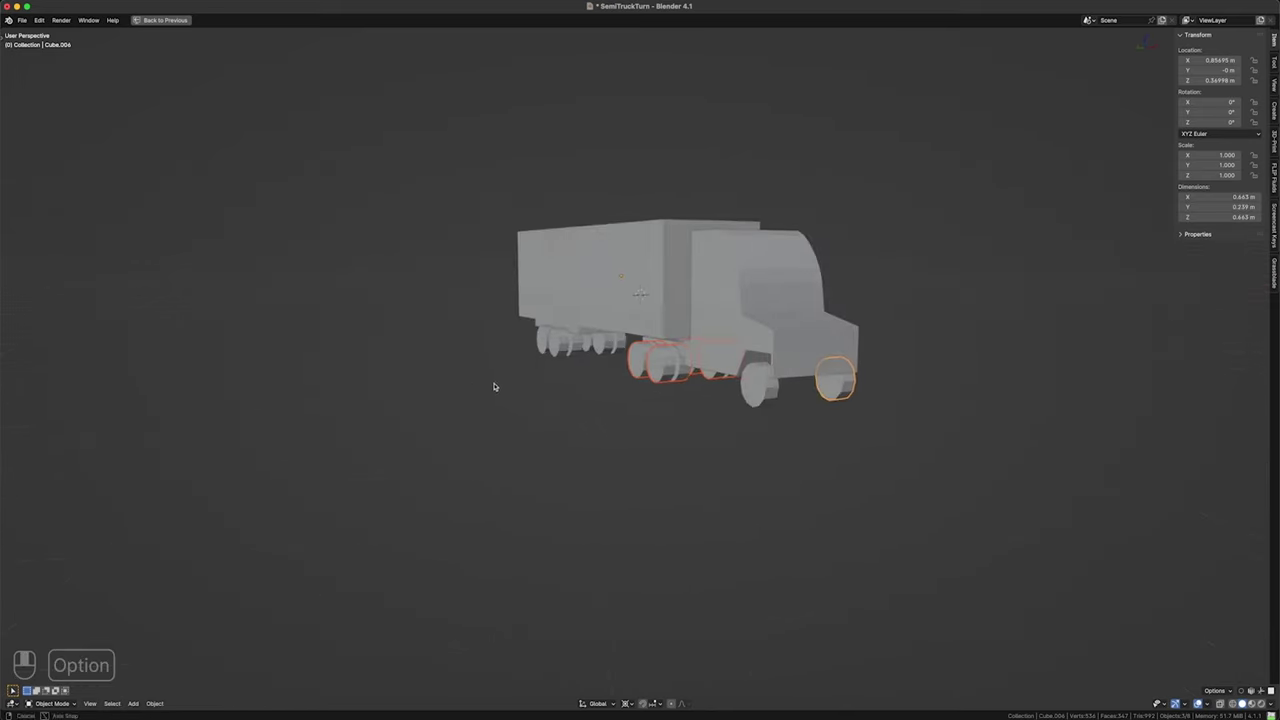
left_click_drag(774, 399, 594, 370)
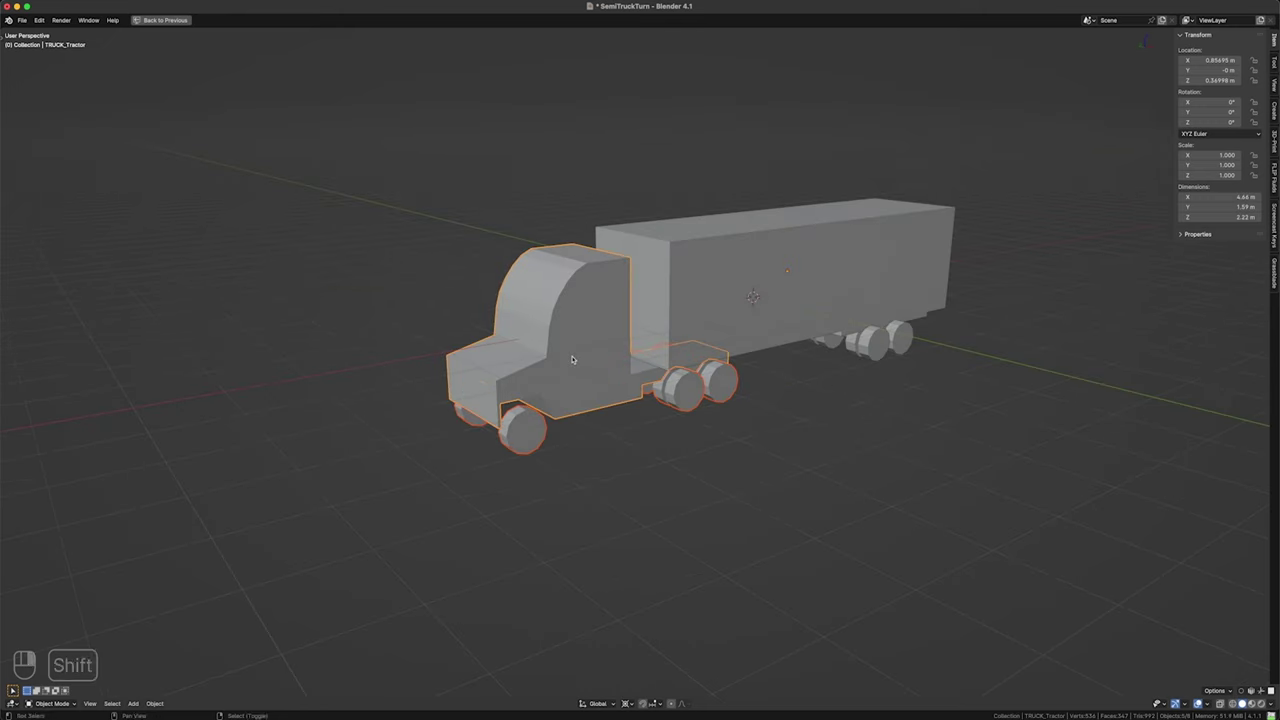
- Parent the wheels to TRUCK_Tractor and TRUCK_Trailer with Object (Keep Transform Without Inverse)
key("ctrl+p")
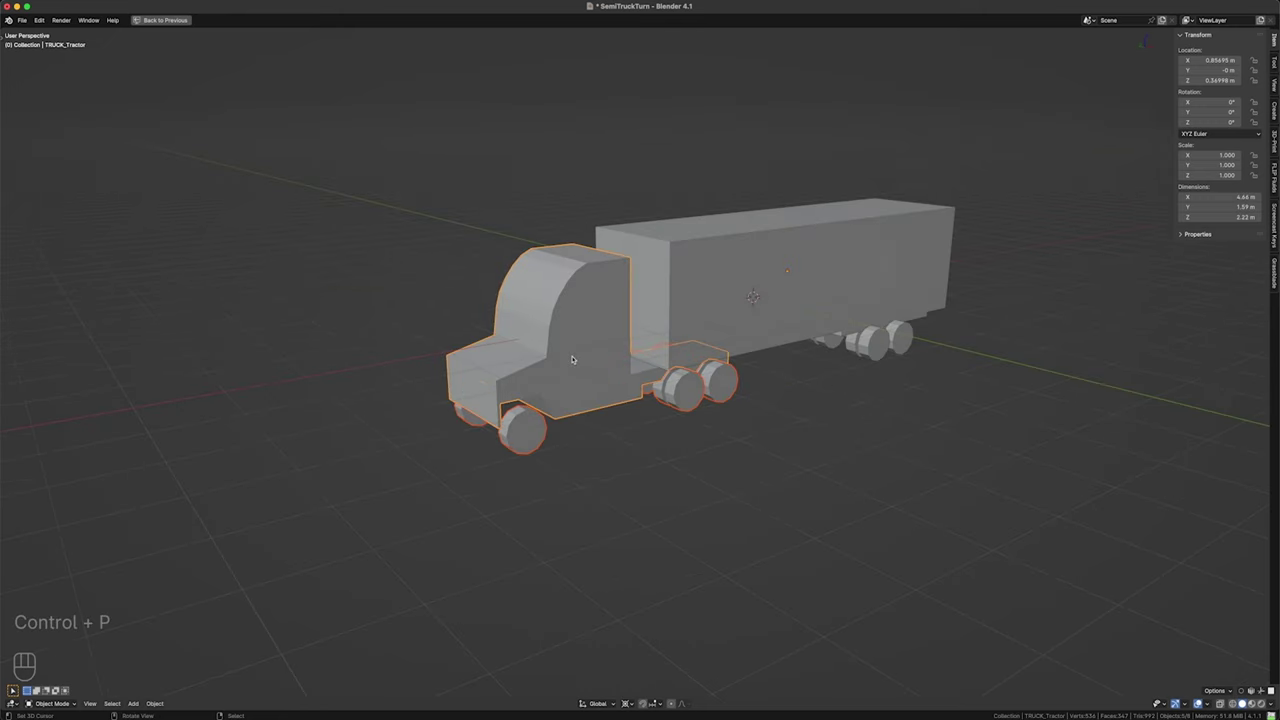
key("Down")
key("Down")
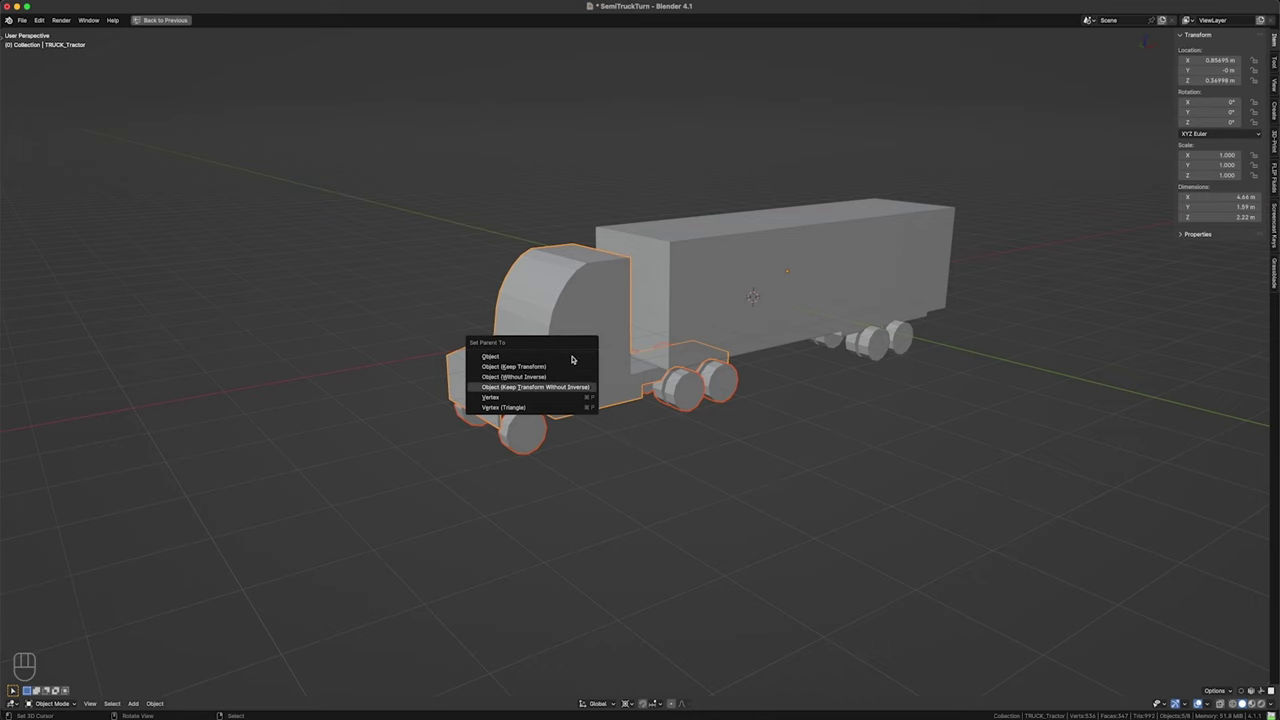
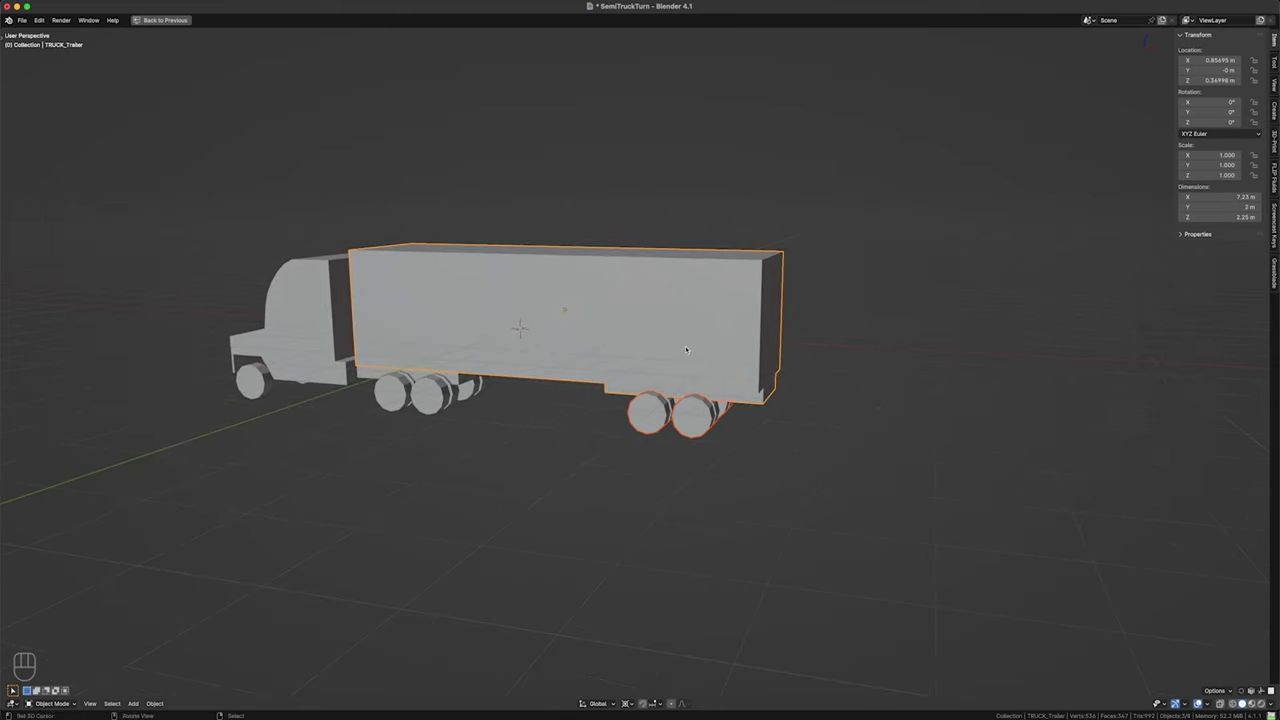
key("ctrl+p")
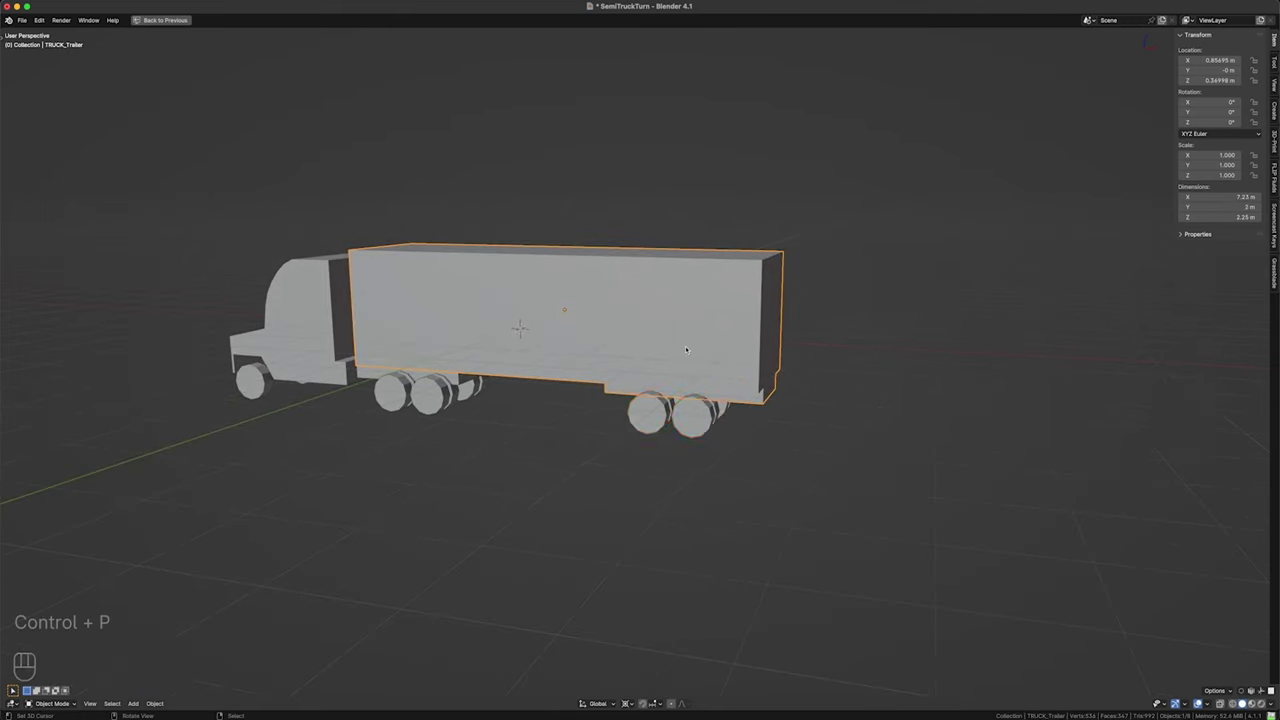
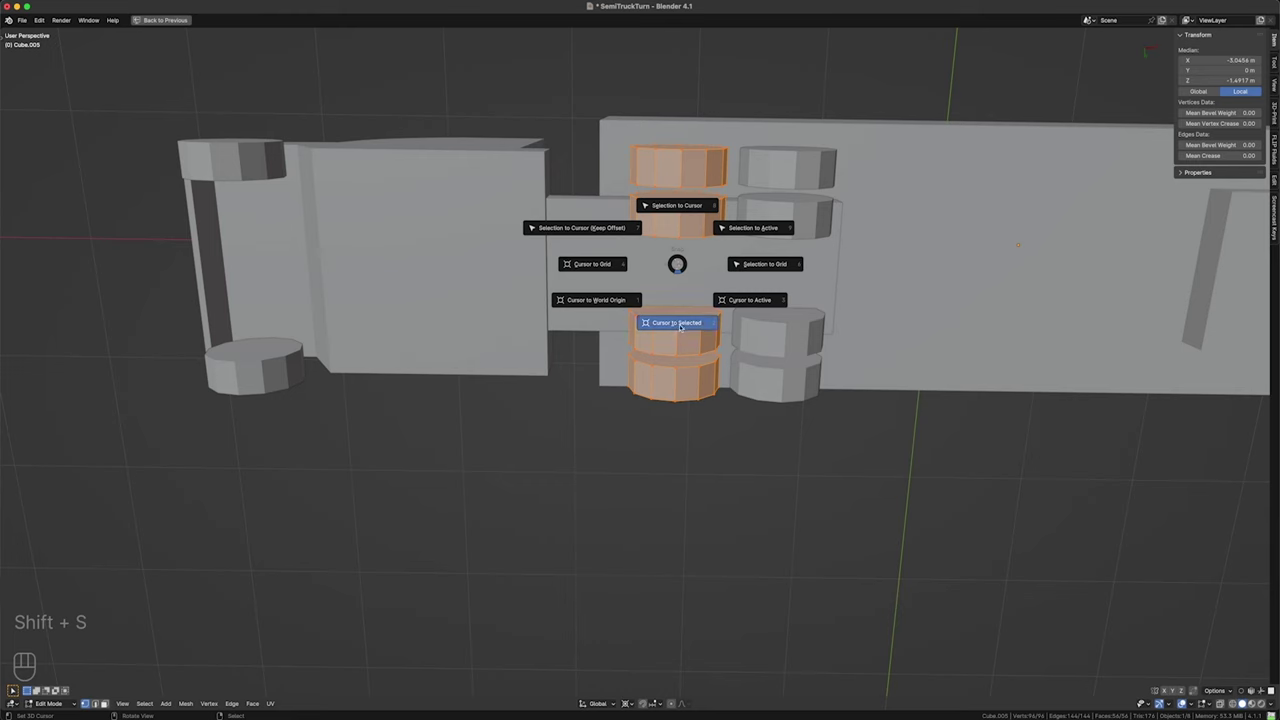
- Set TRUCK_Tractor's origin to the 3D cursor at its wheels and test-rotate it around Z
key("Tab")
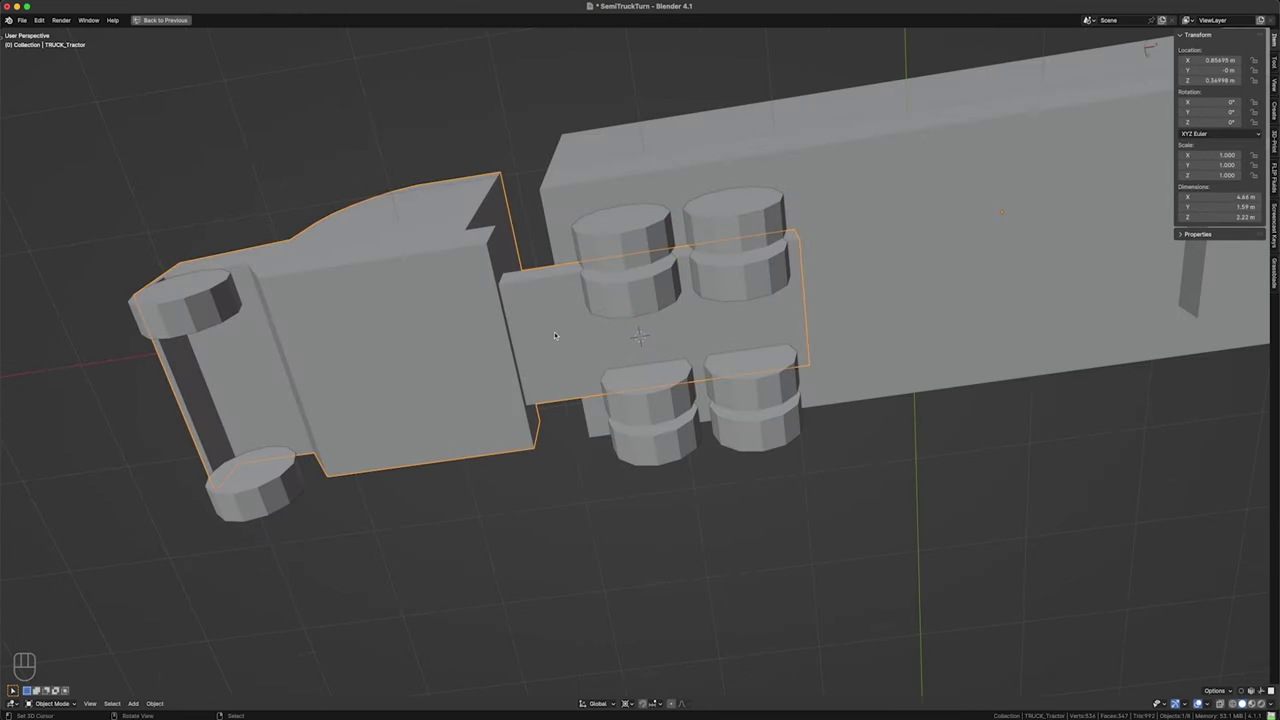
key("F3")
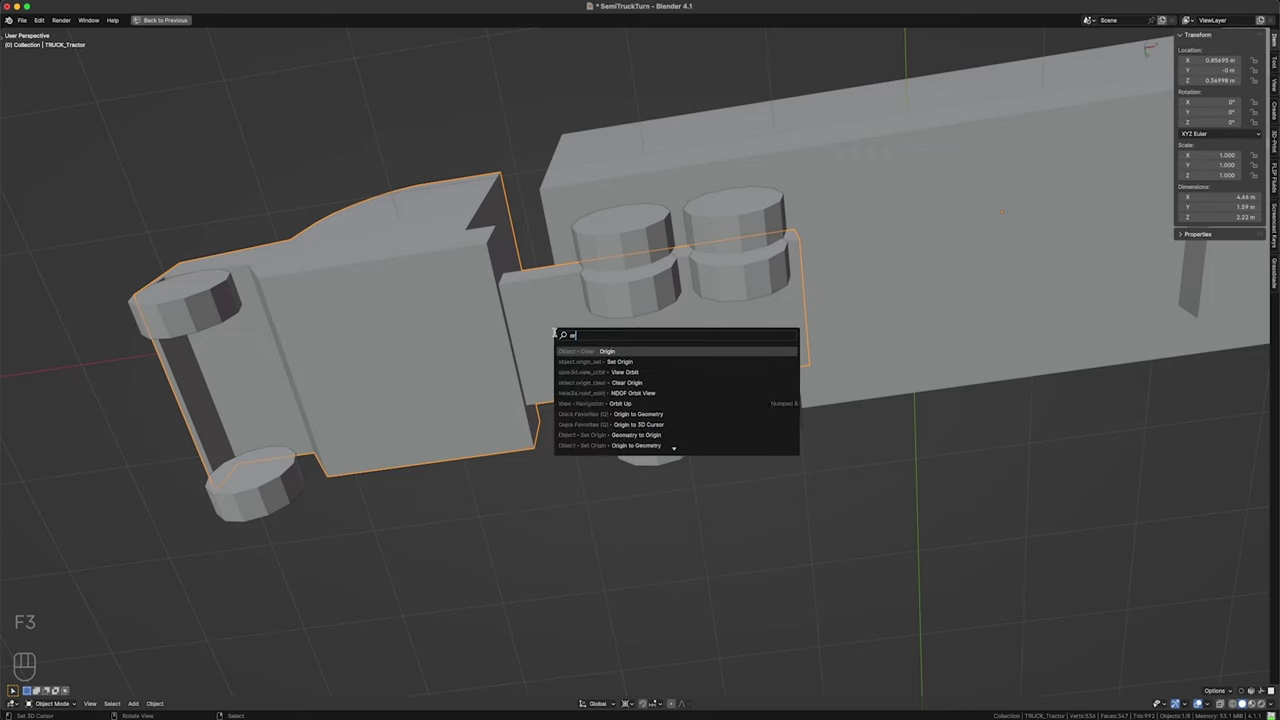
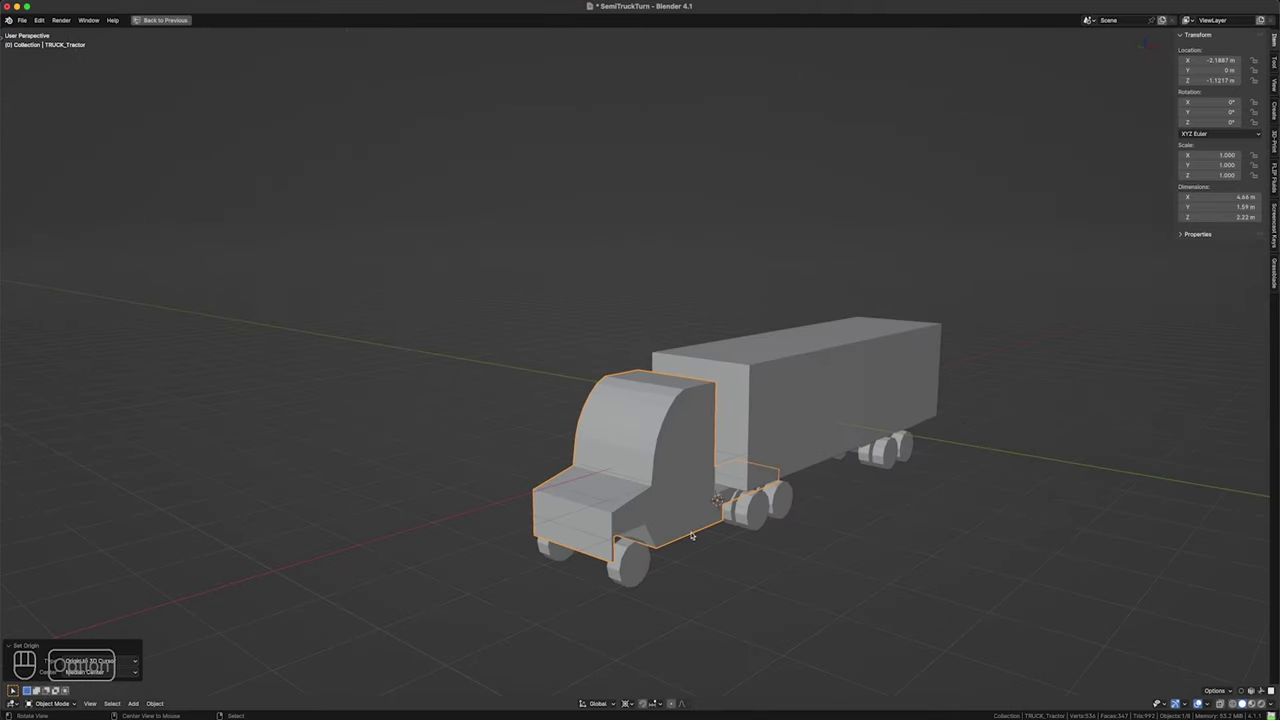
key("r")
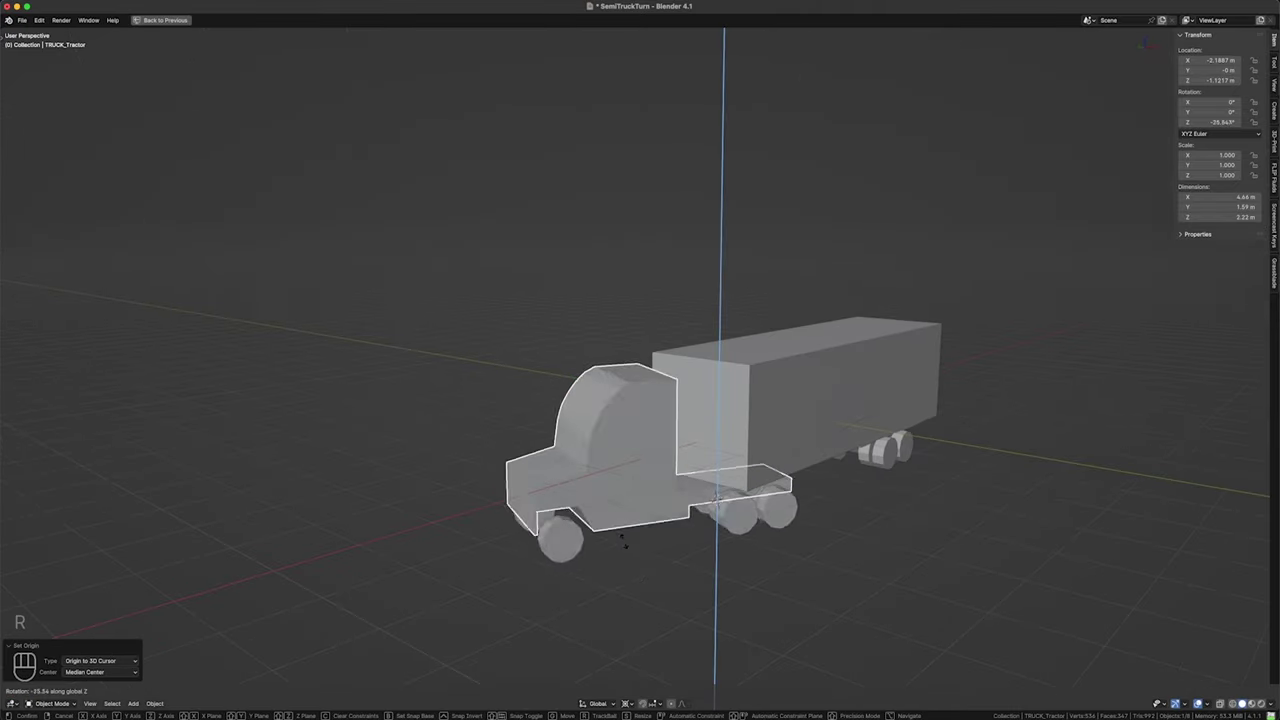
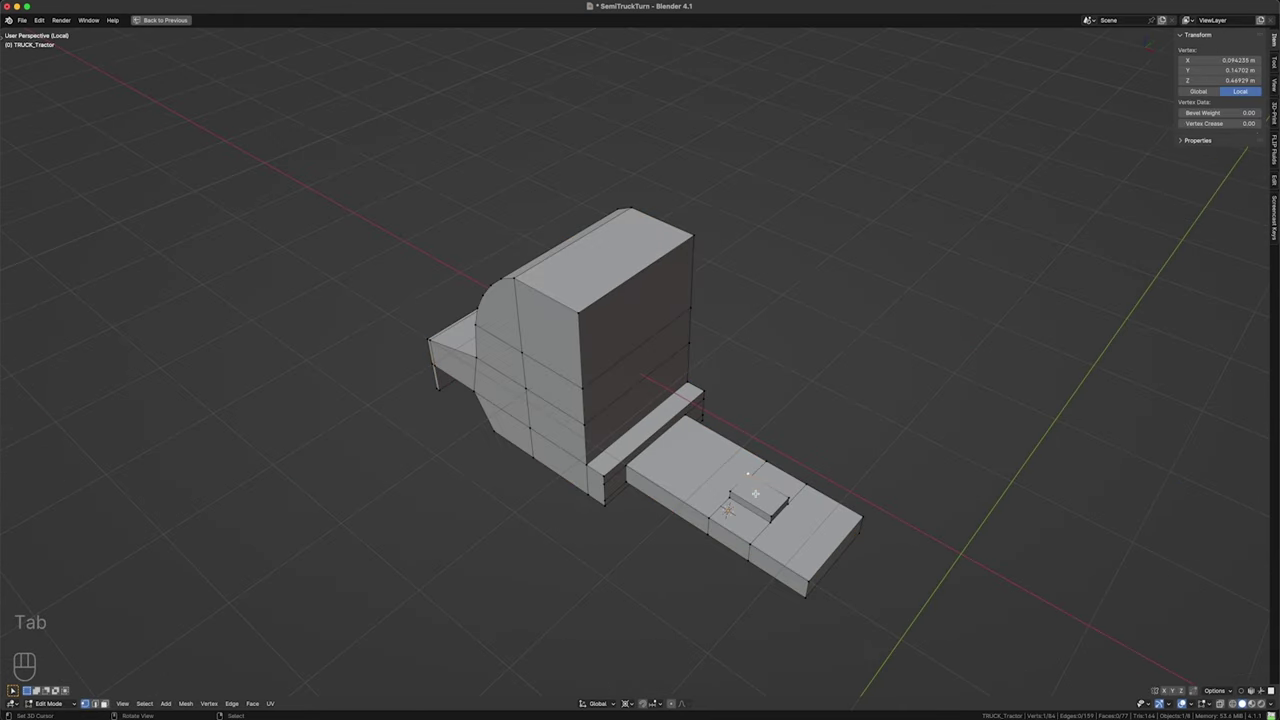
- View the truck see-through, then show the whole truck again and leave Edit Mode
key("3")
key("KP_Divide")
key("shift+z")
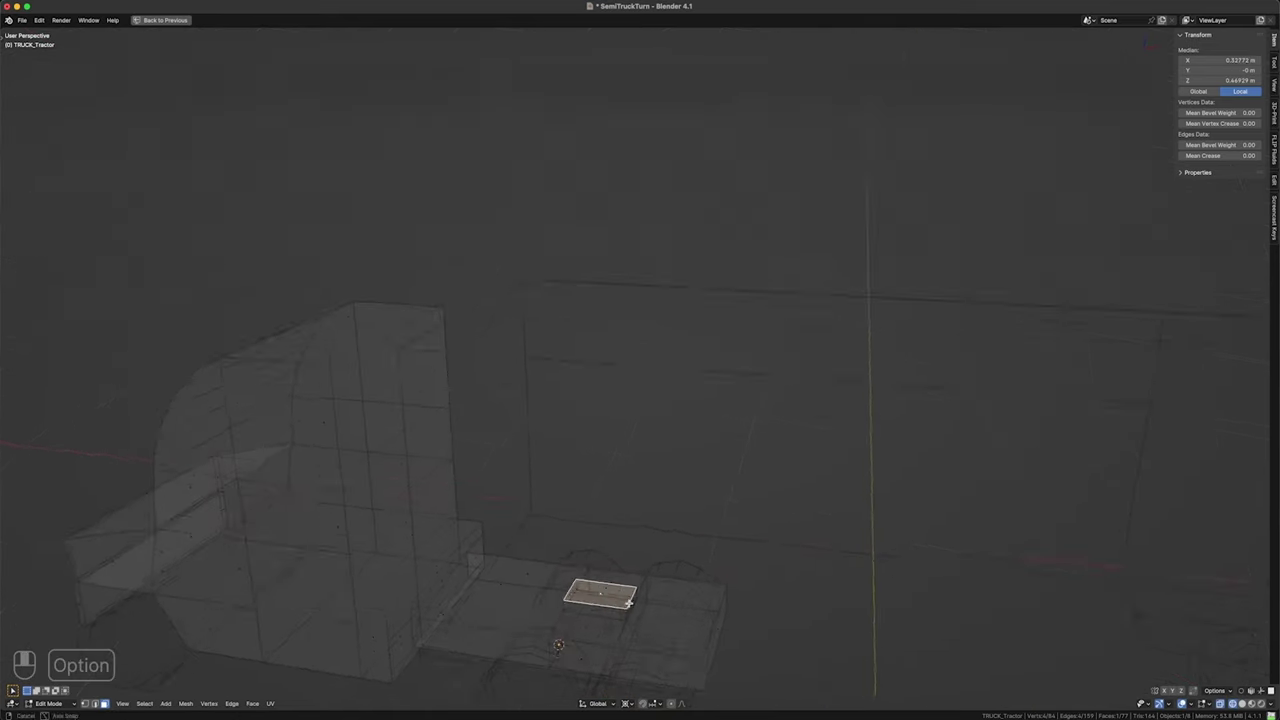
key("shift+s")
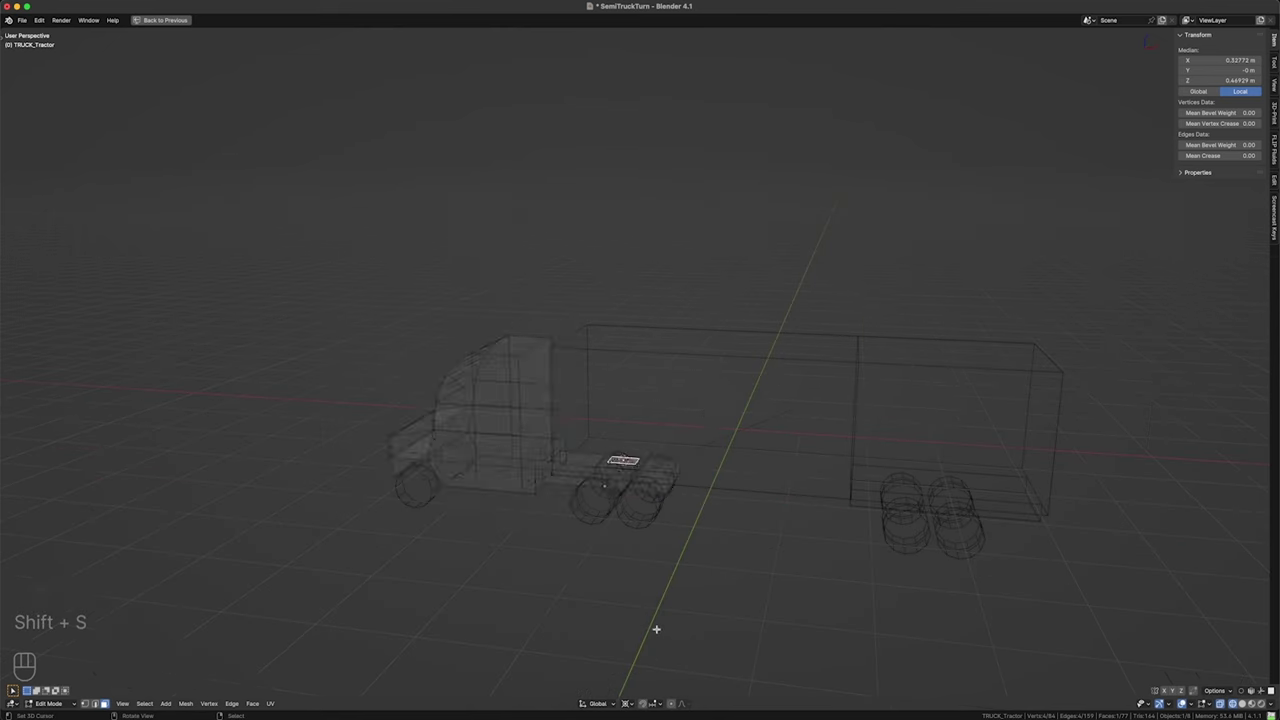
key("Tab")
key("q")
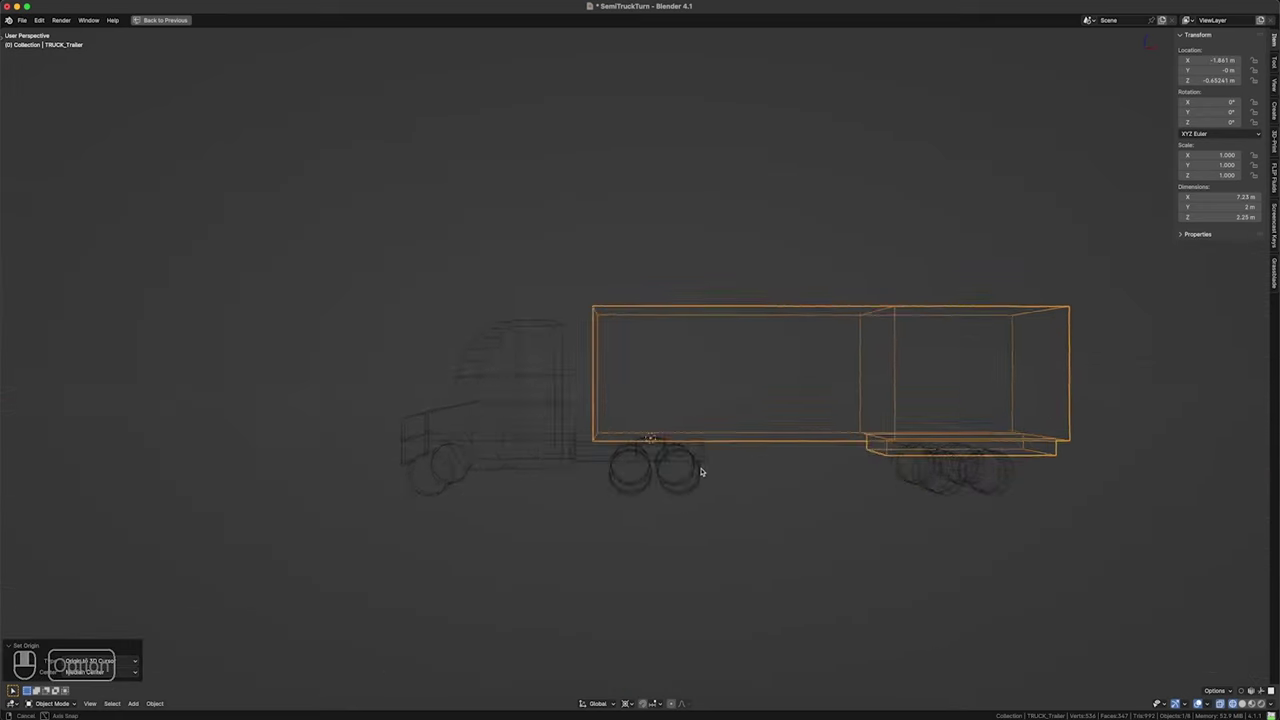
- Select tractor and trailer in solid shading, parent TRUCK_Trailer to the tractor and test its hitch pivot
left_click_drag(714, 466, 808, 445)
left_click(775, 450)
left_click(770, 454)
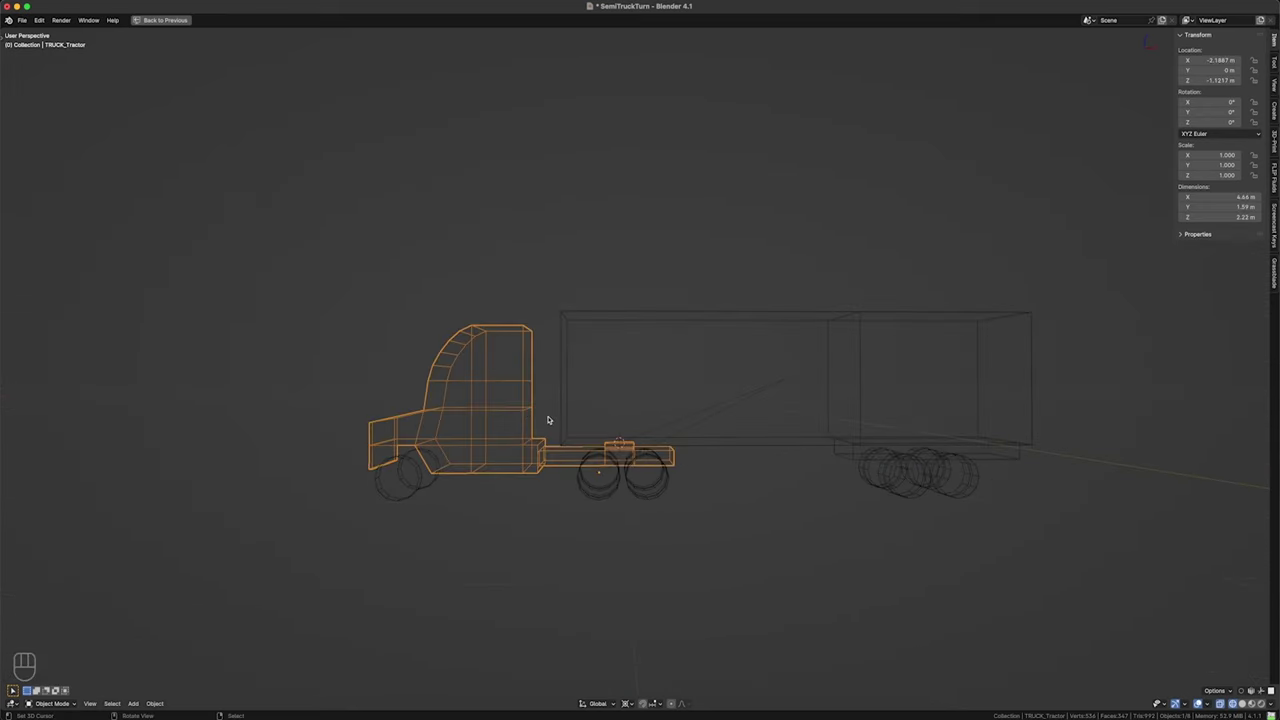
key("shift+z")
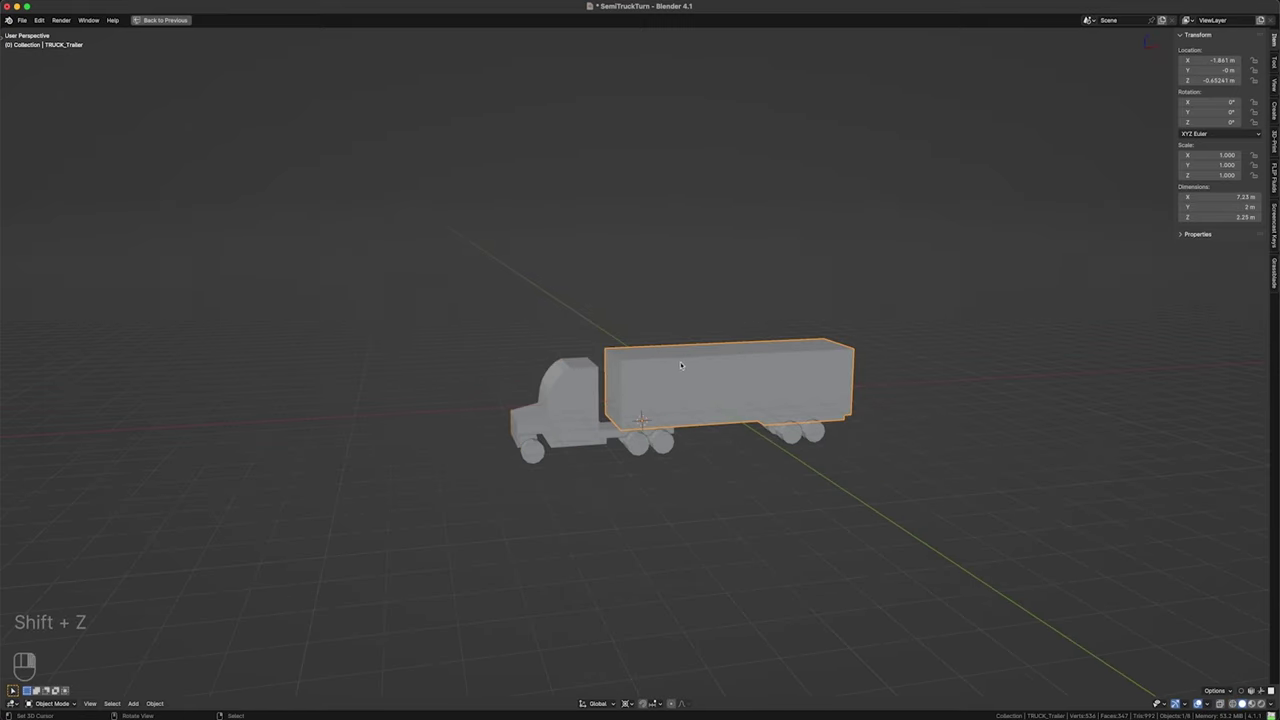
key("ctrl+p")
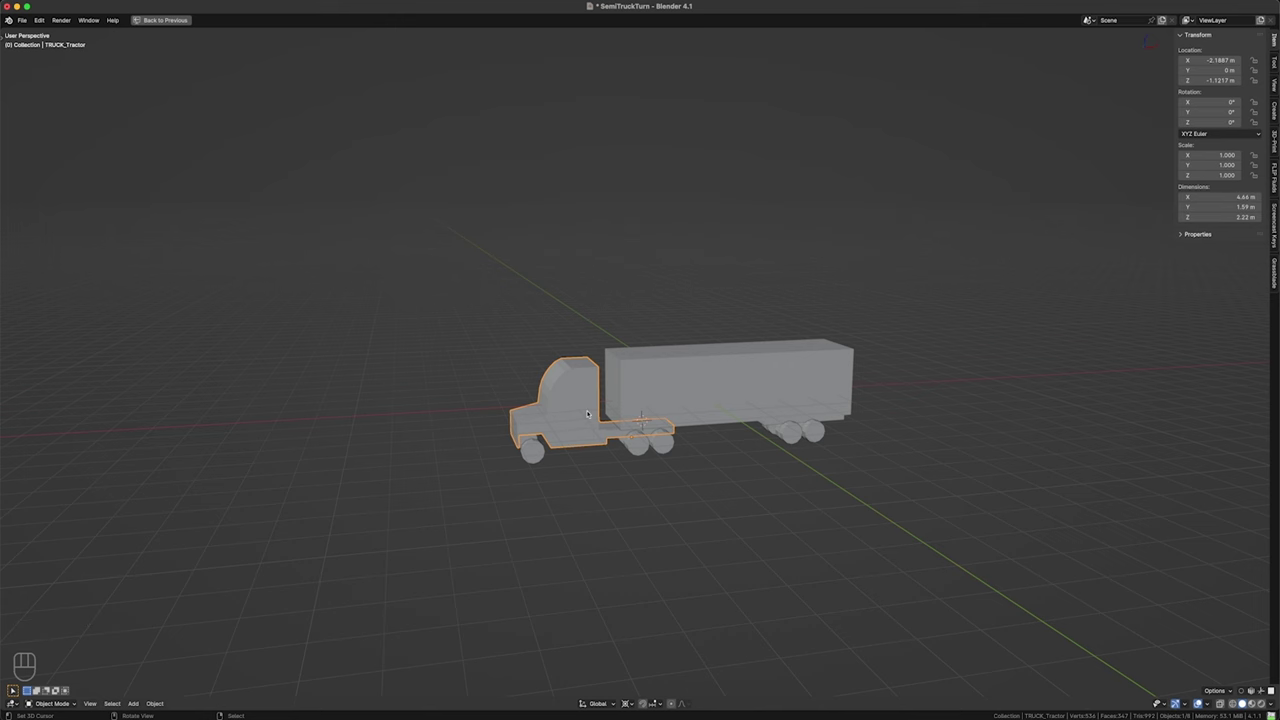
key("g")
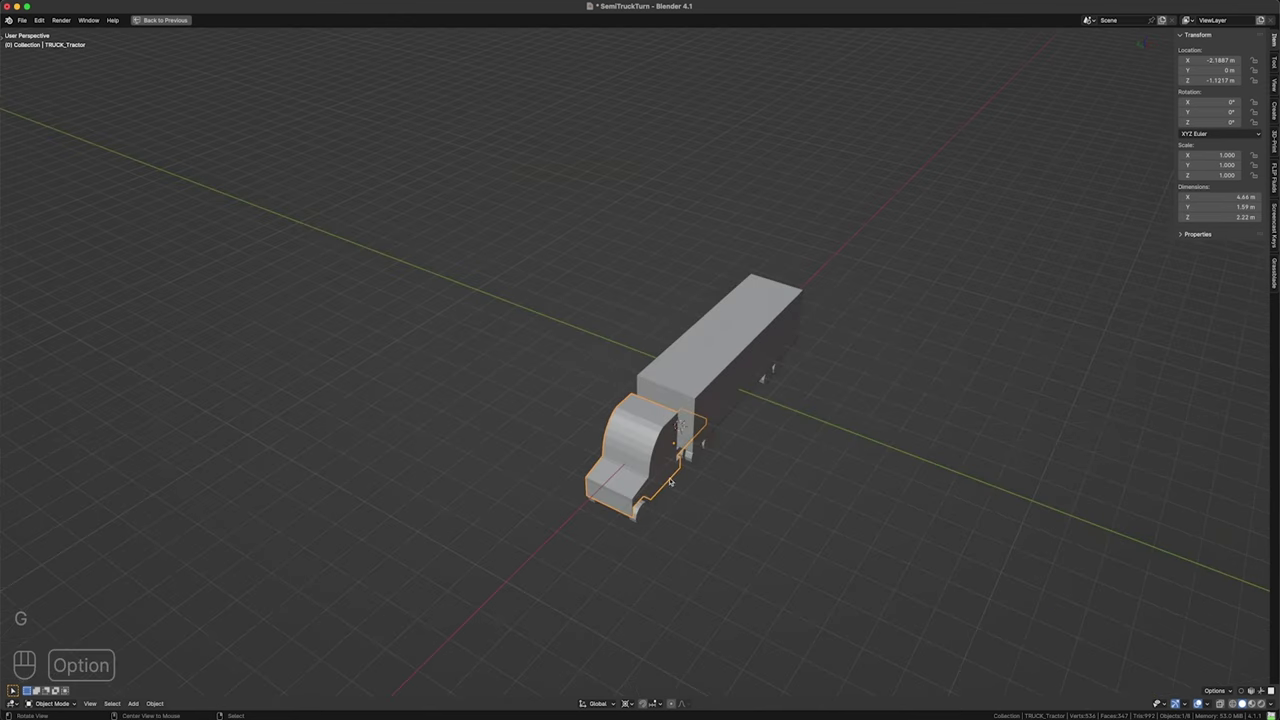
key("r")
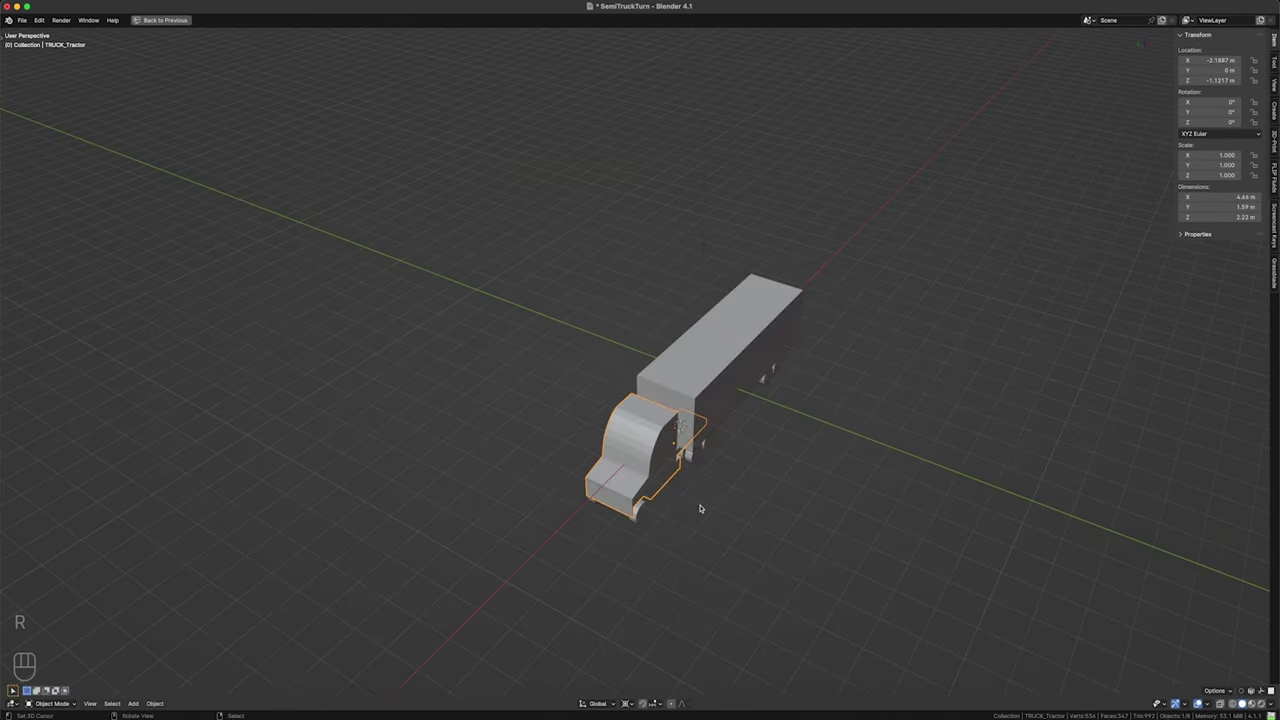
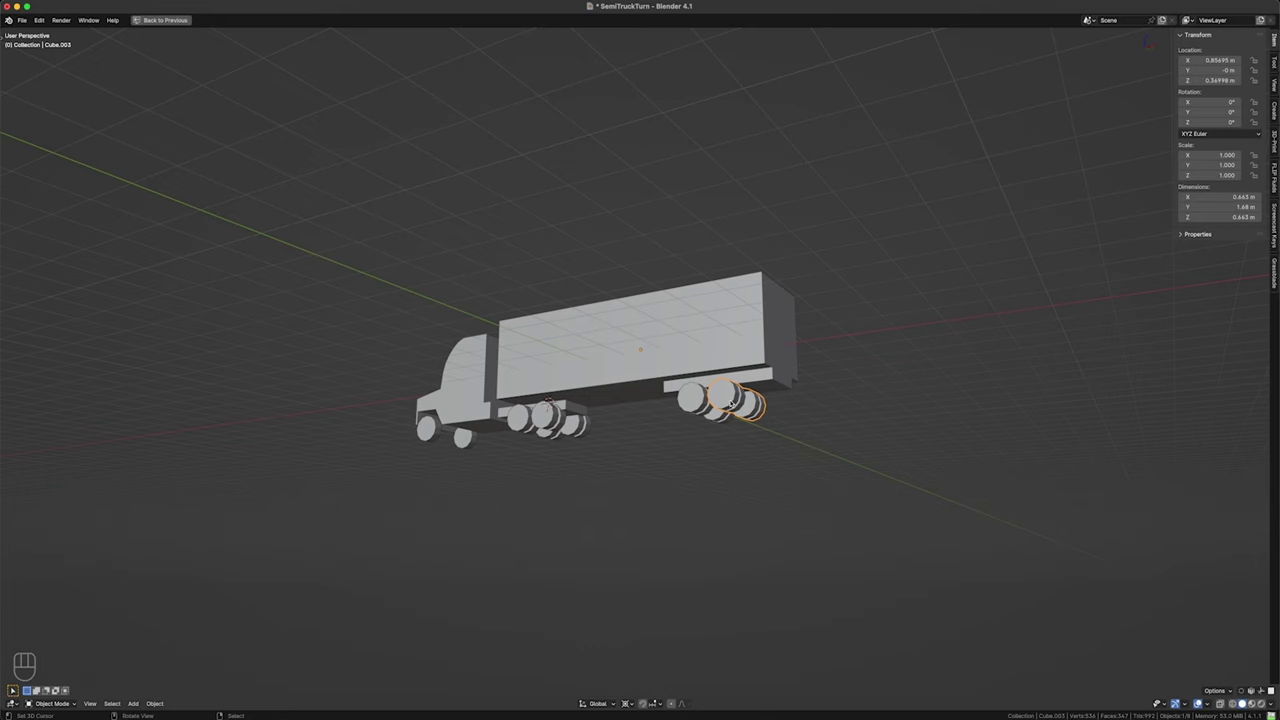
- Lower the rear wheels to axle height and select all truck parts in front view
key("q")
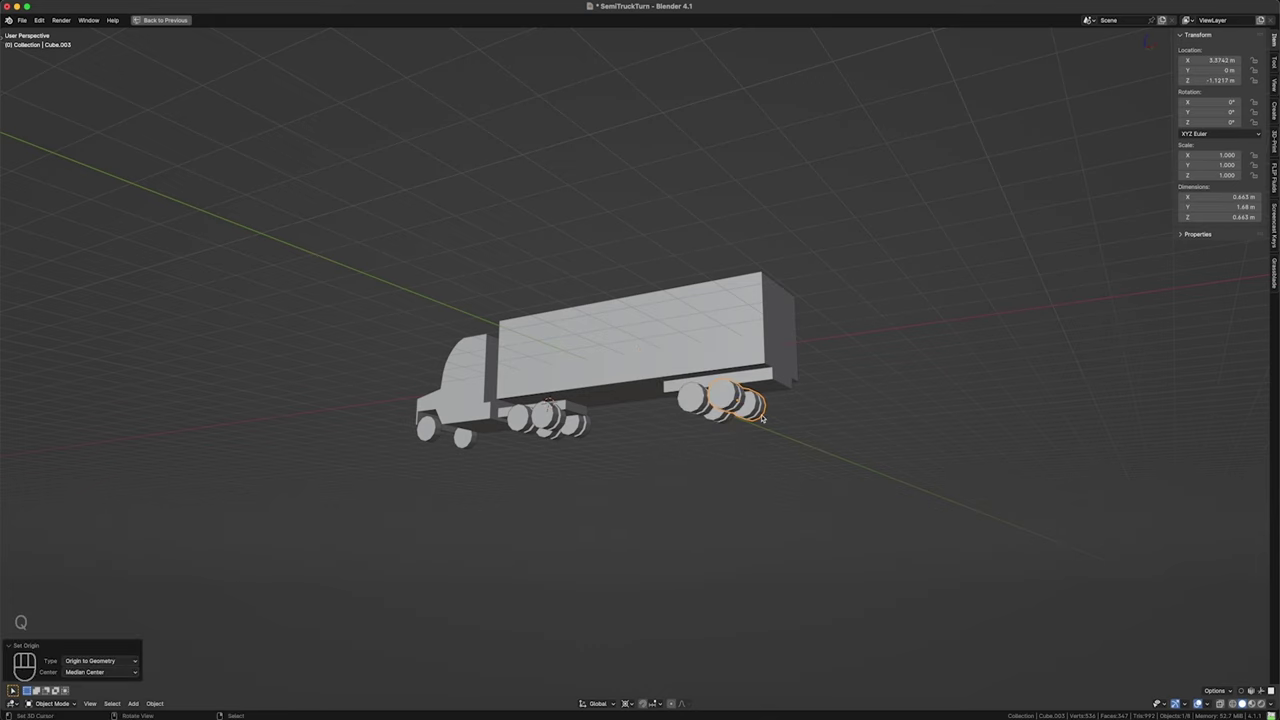
key("q")
key("q")
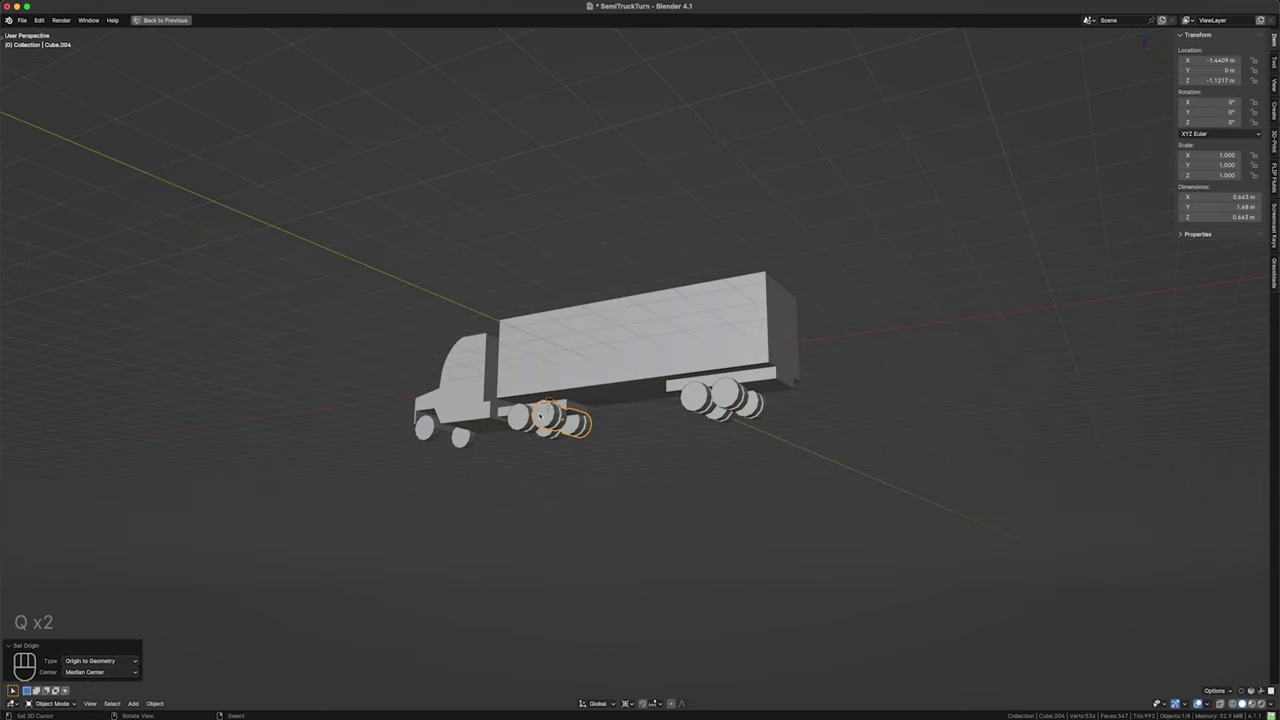
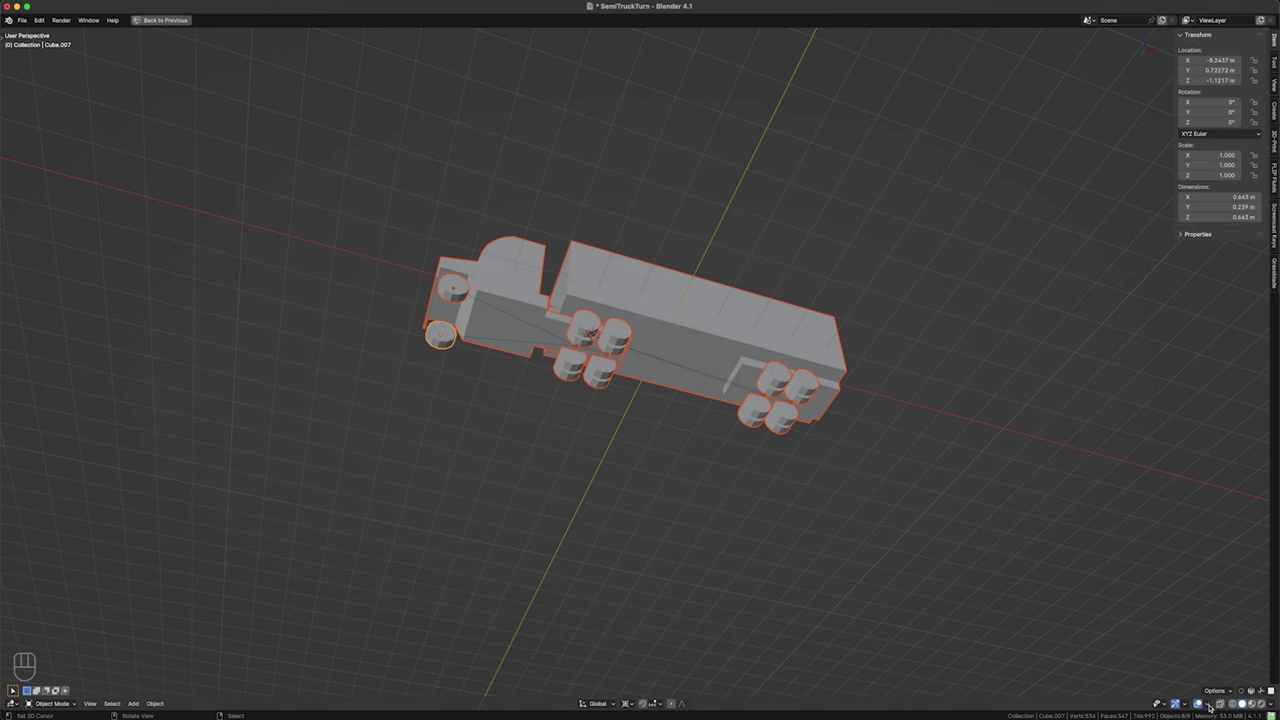
left_click_drag(1216, 702, 996, 497)
left_click_drag(710, 380, 701, 433)
left_click(703, 420)
left_click(717, 404)
left_click(714, 400)
key("KP_1")
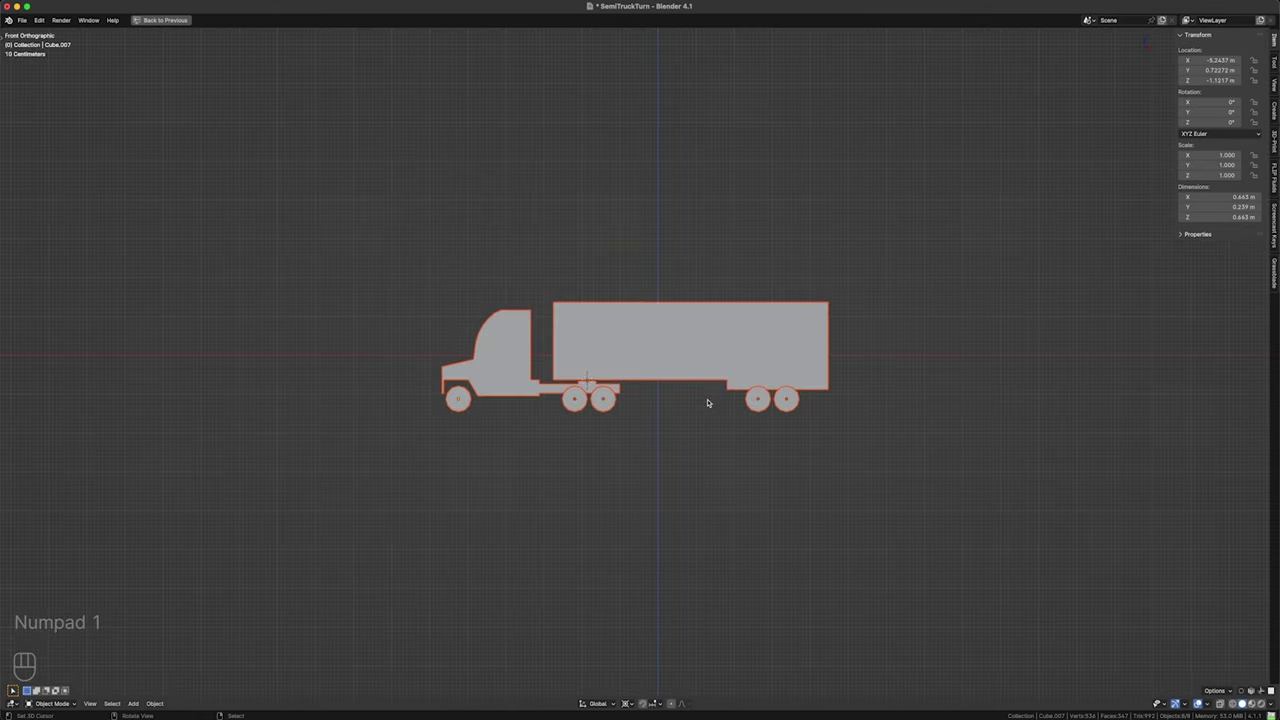
- Apply scale to the selected truck parts, then to the trailer and its attached parts
key("g")
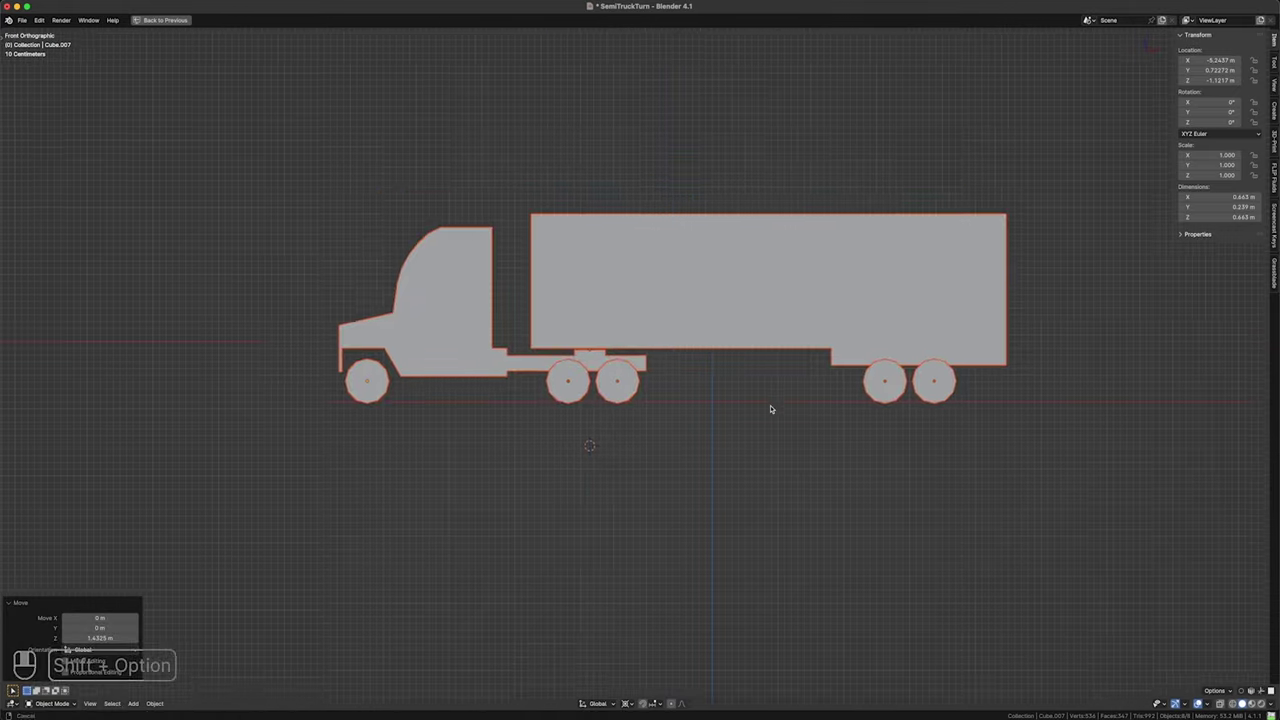
key("shift+c")
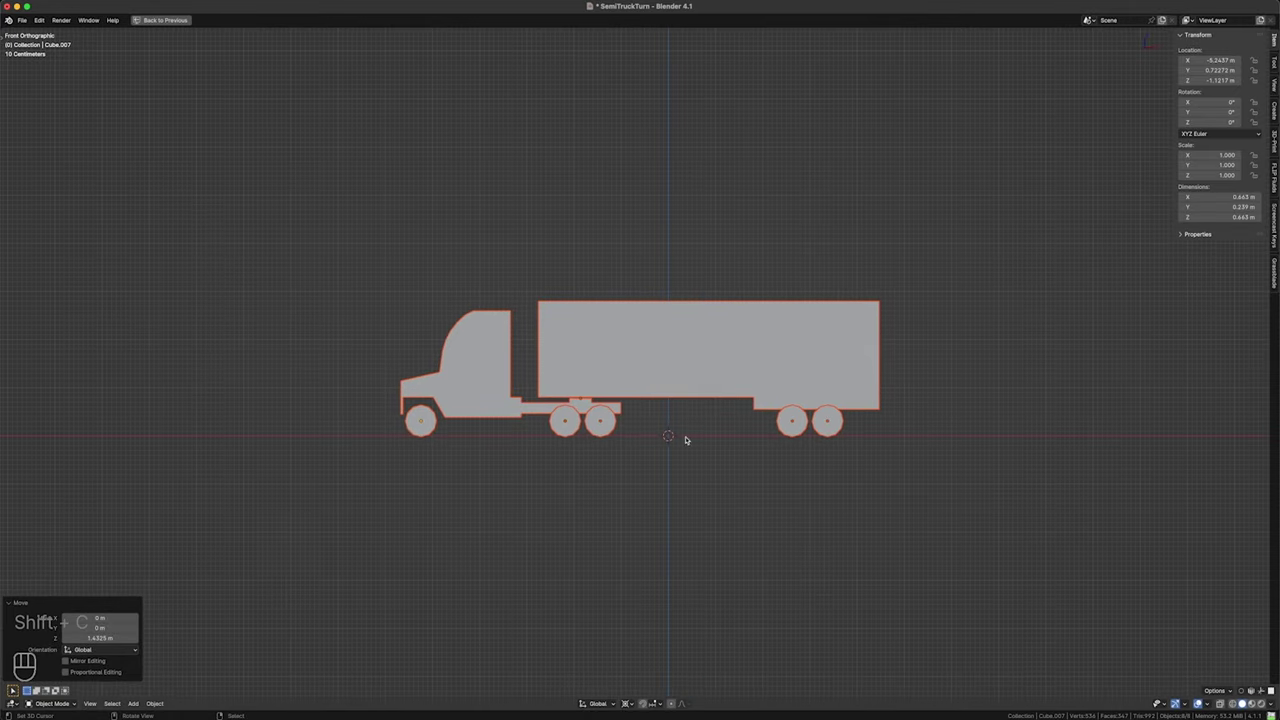
key("ctrl+a")
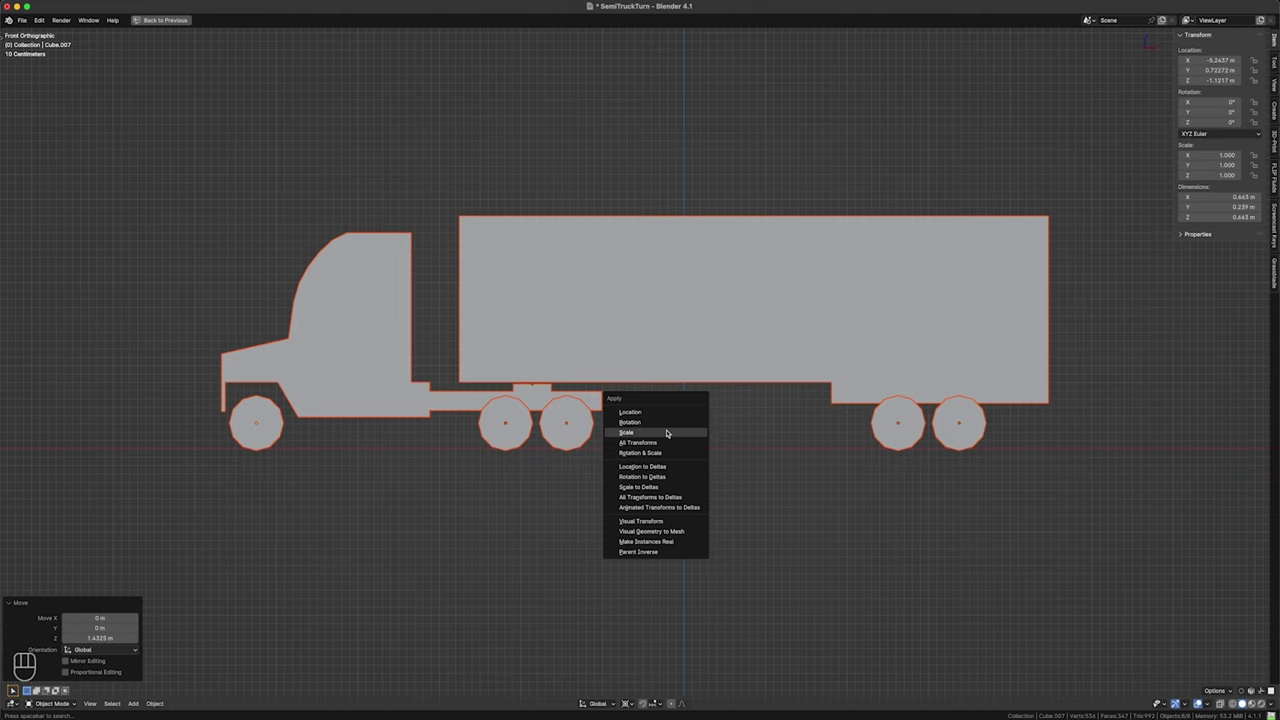
key("ctrl+a")
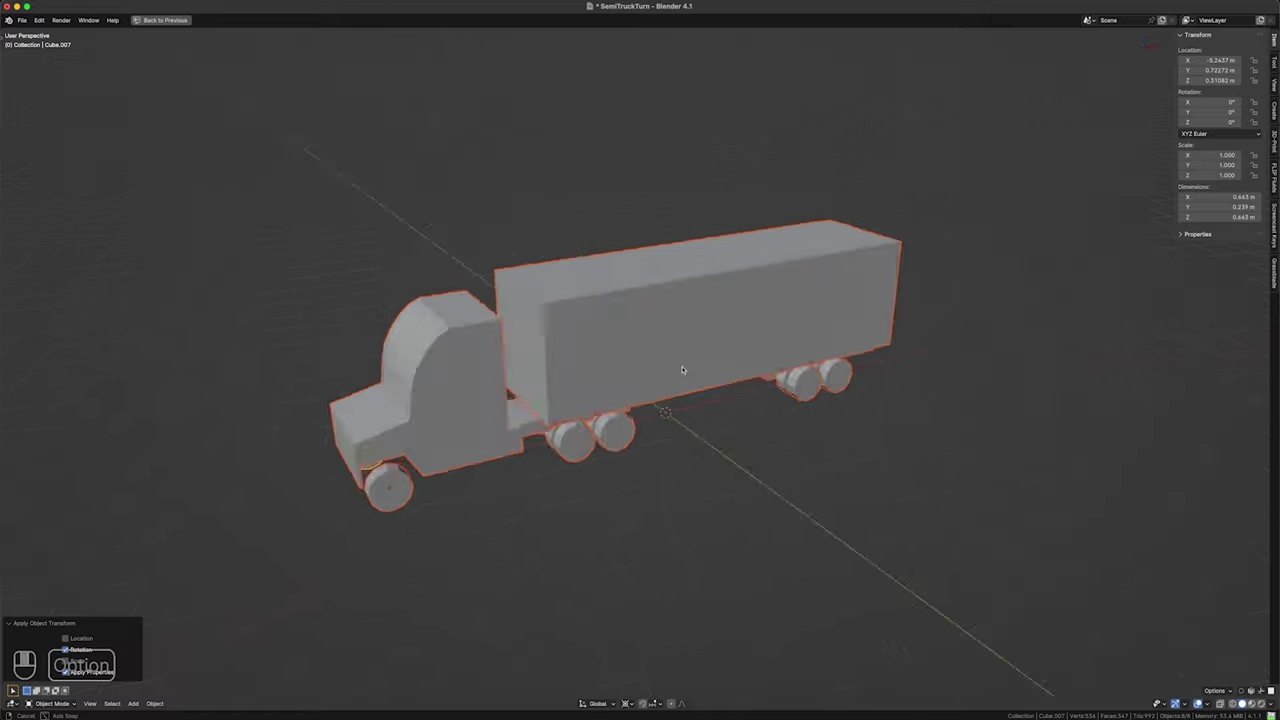
key("alt+a")
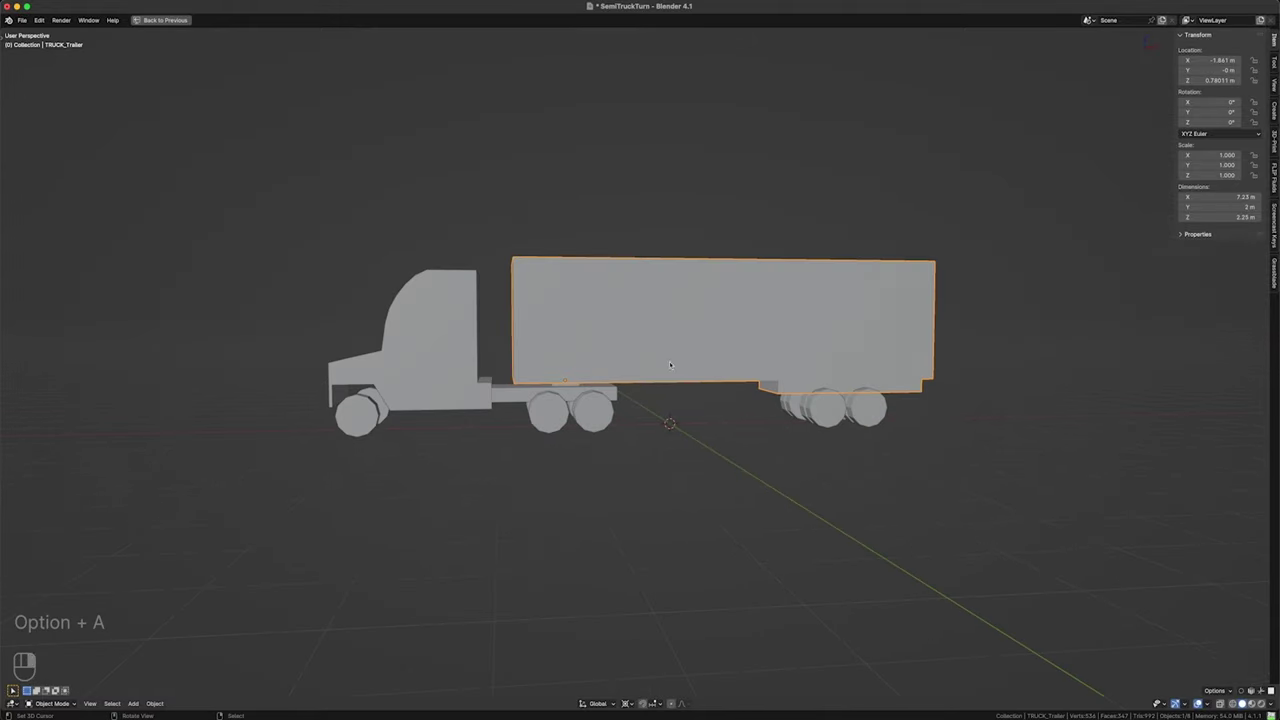
key("a")
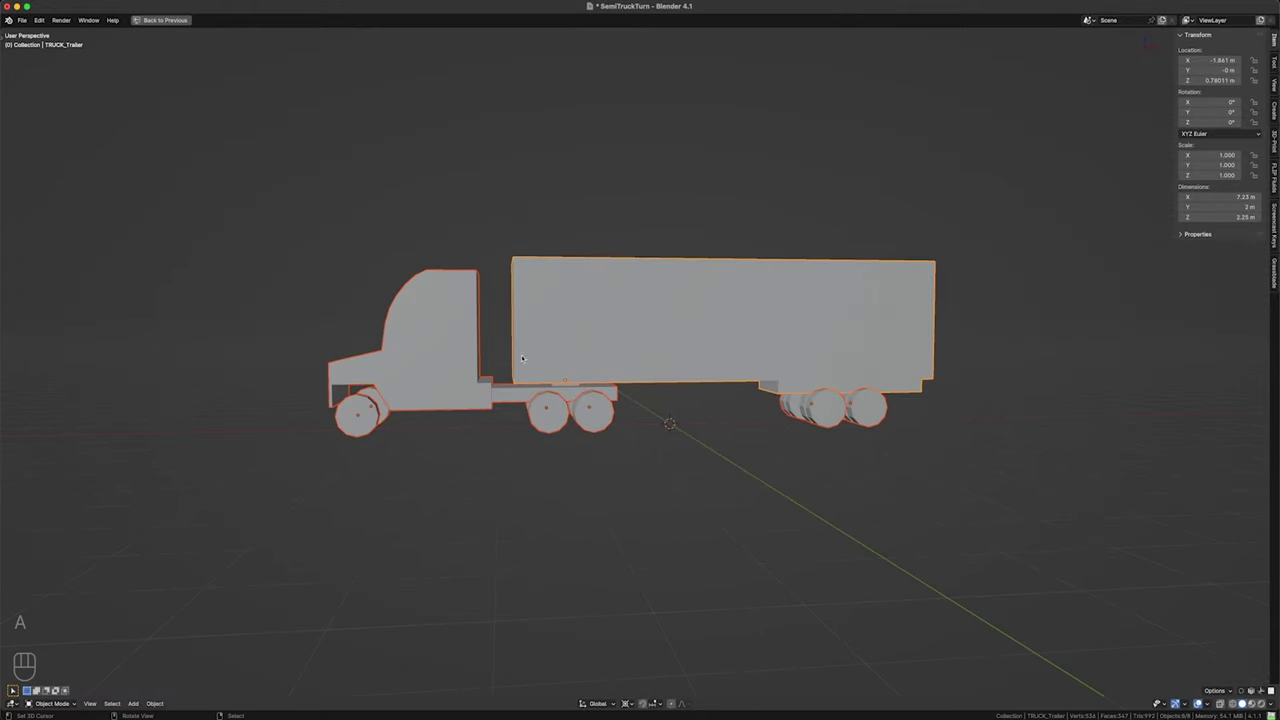
key("ctrl+a")
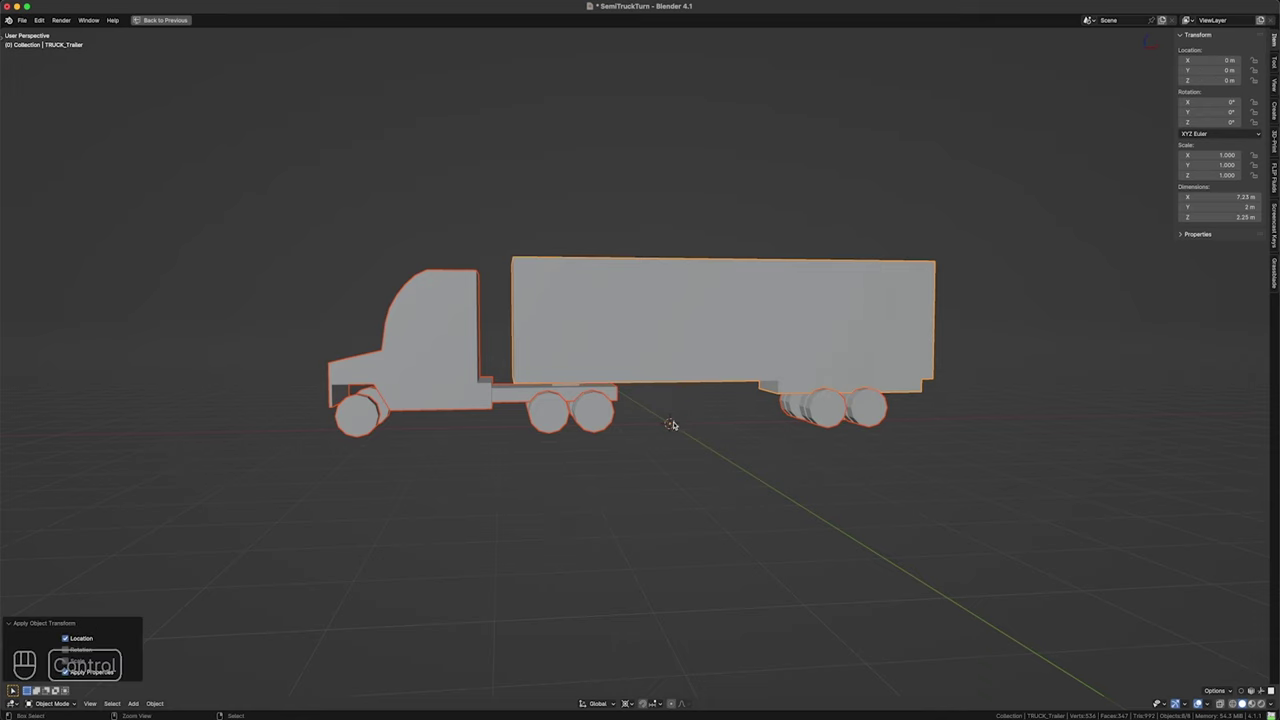
key("ctrl+z")
- Save the scene as SemiTruckTurn.blend and reselect the trailer
key("alt+a")
left_click(624, 409)
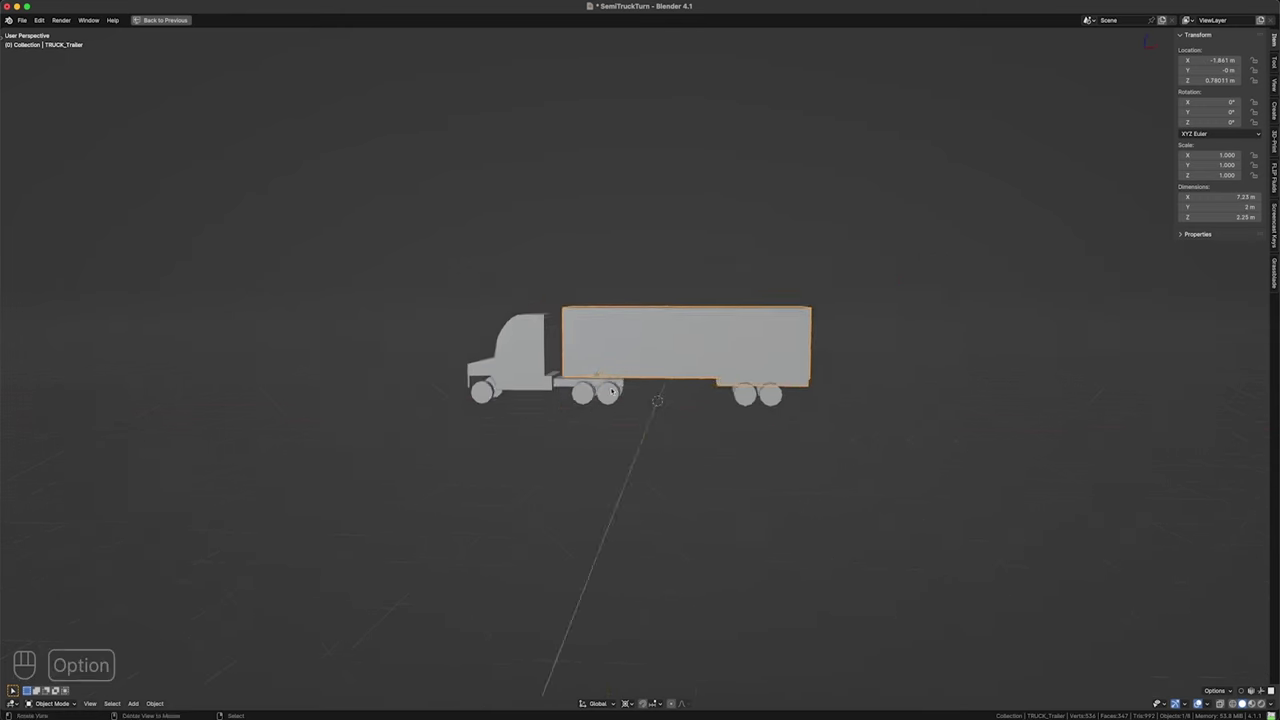
left_click(716, 399)
- Add a Bezier curve, select it in top view and enter Edit Mode on its control points
key("ctrl+s")
left_click_drag(754, 406, 727, 416)
left_click(702, 403)
key("KP_7")
key("shift+a")
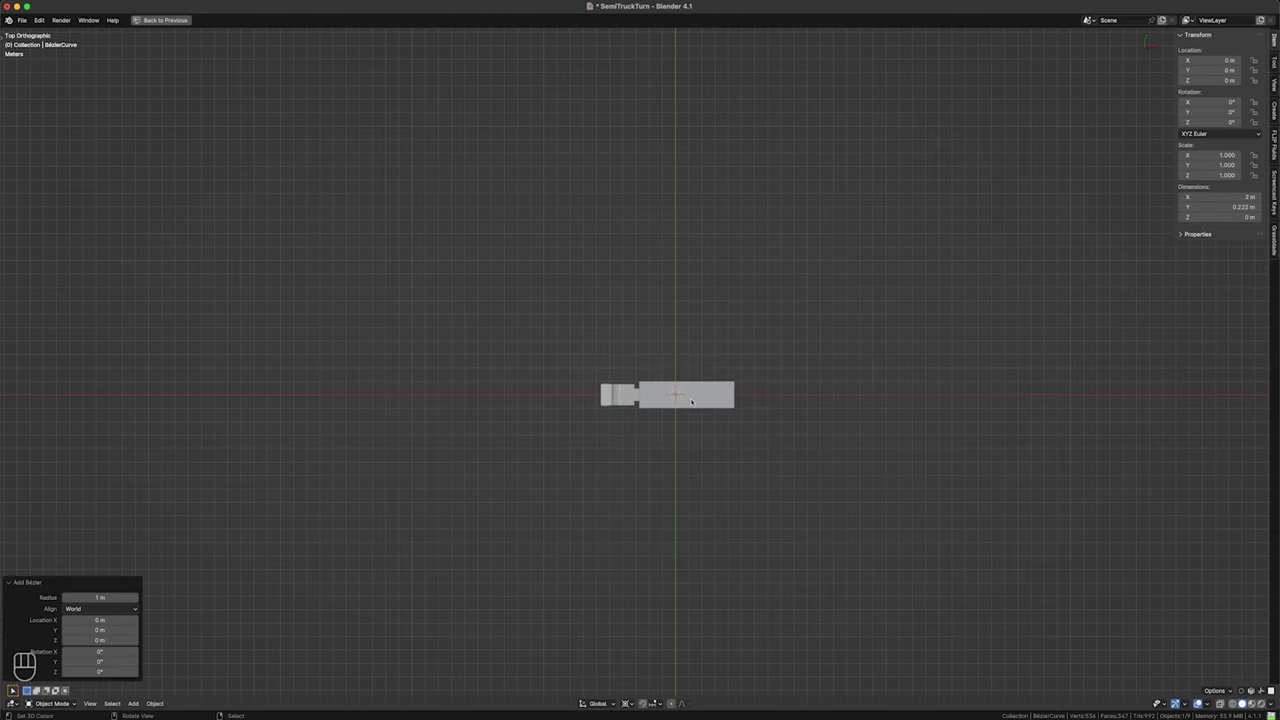
key("shift+z")
key("Tab")
- Straighten the curve's end points and handles into a long line along the X axis through the truck
key("s")
key("s")
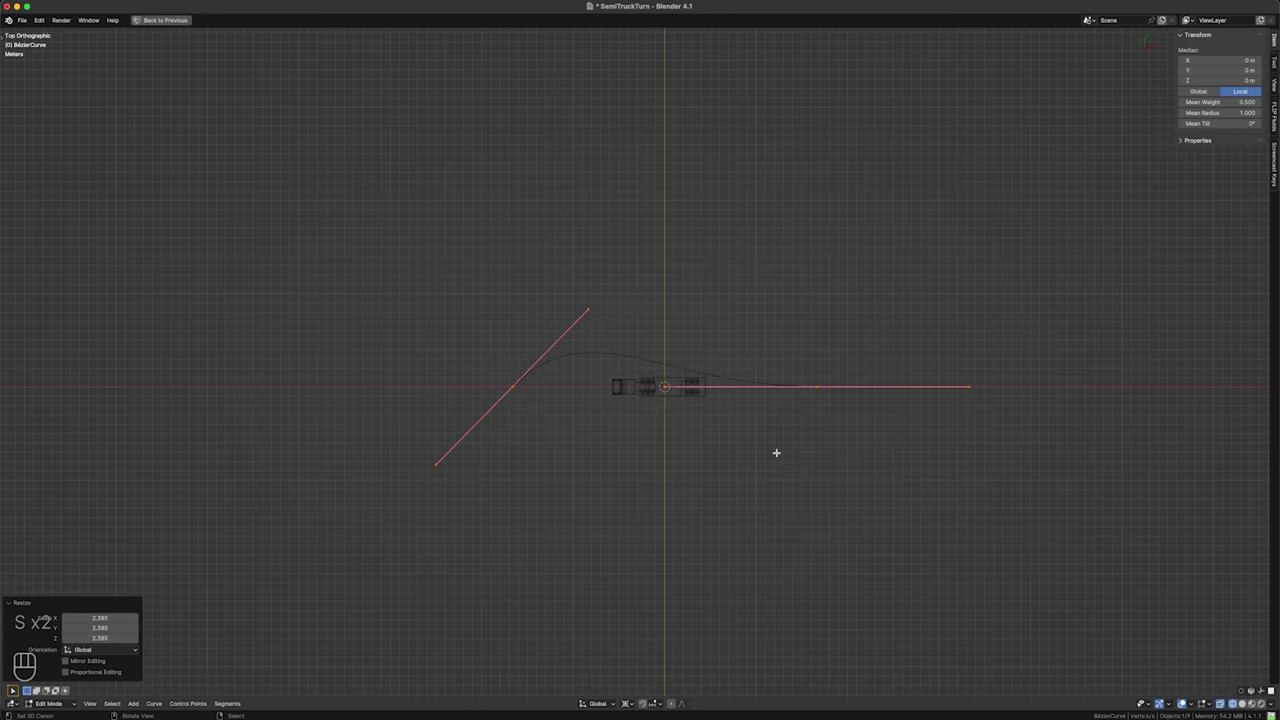
key("s")
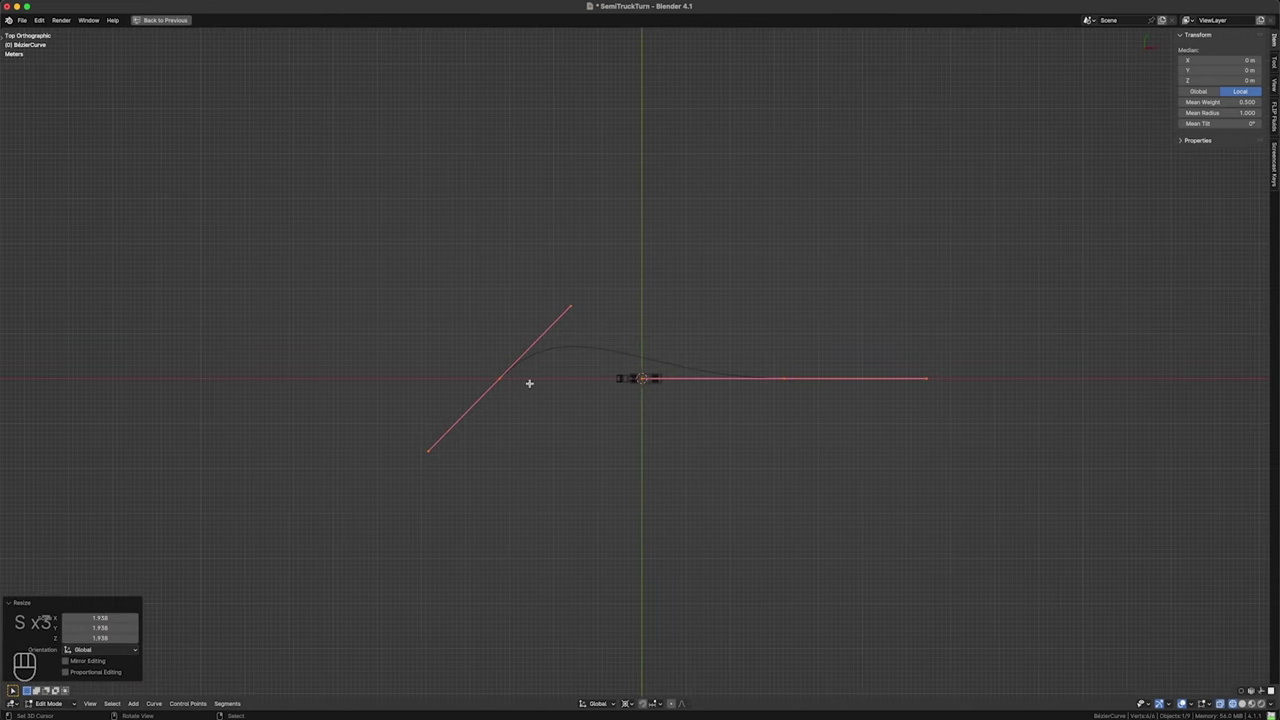
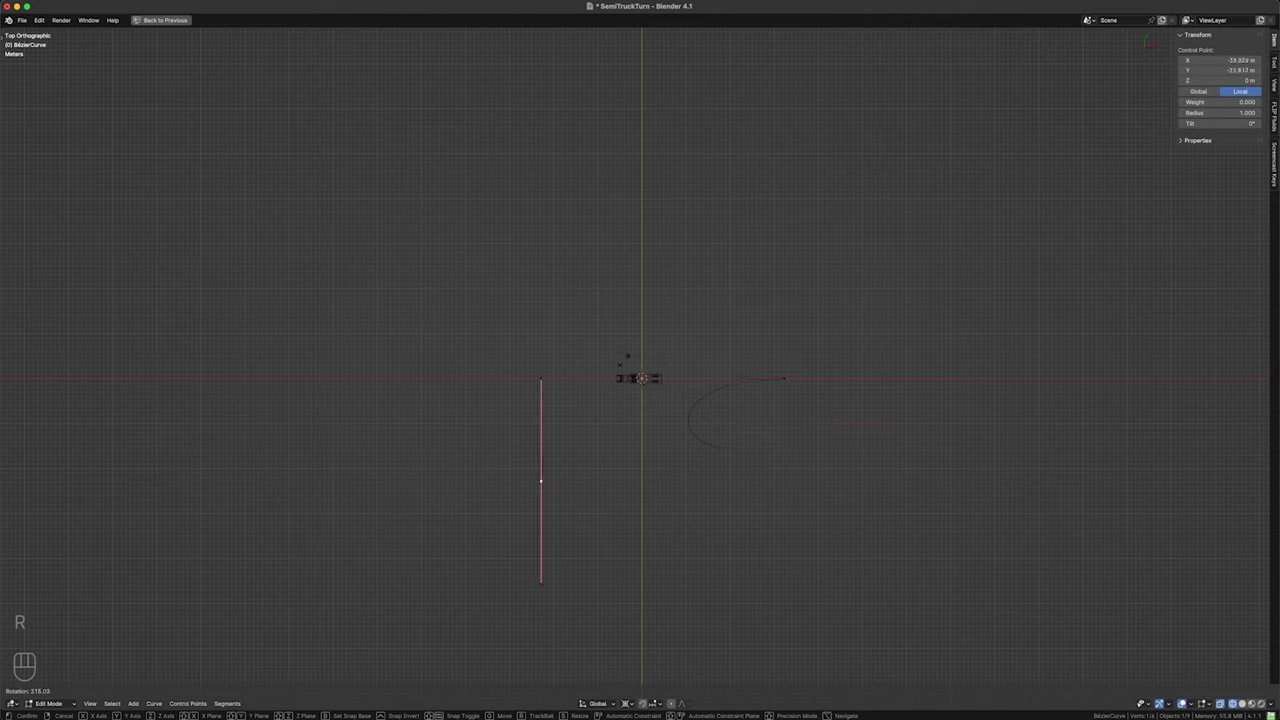
key(".")
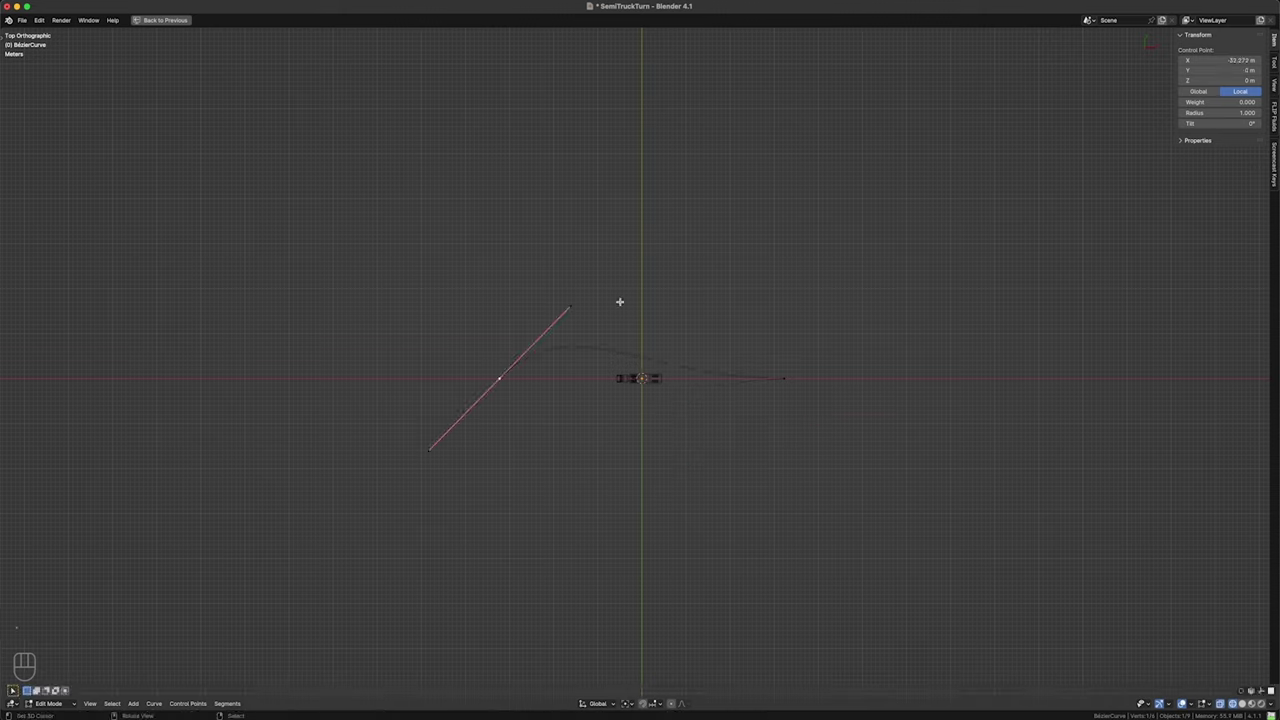
key("r")
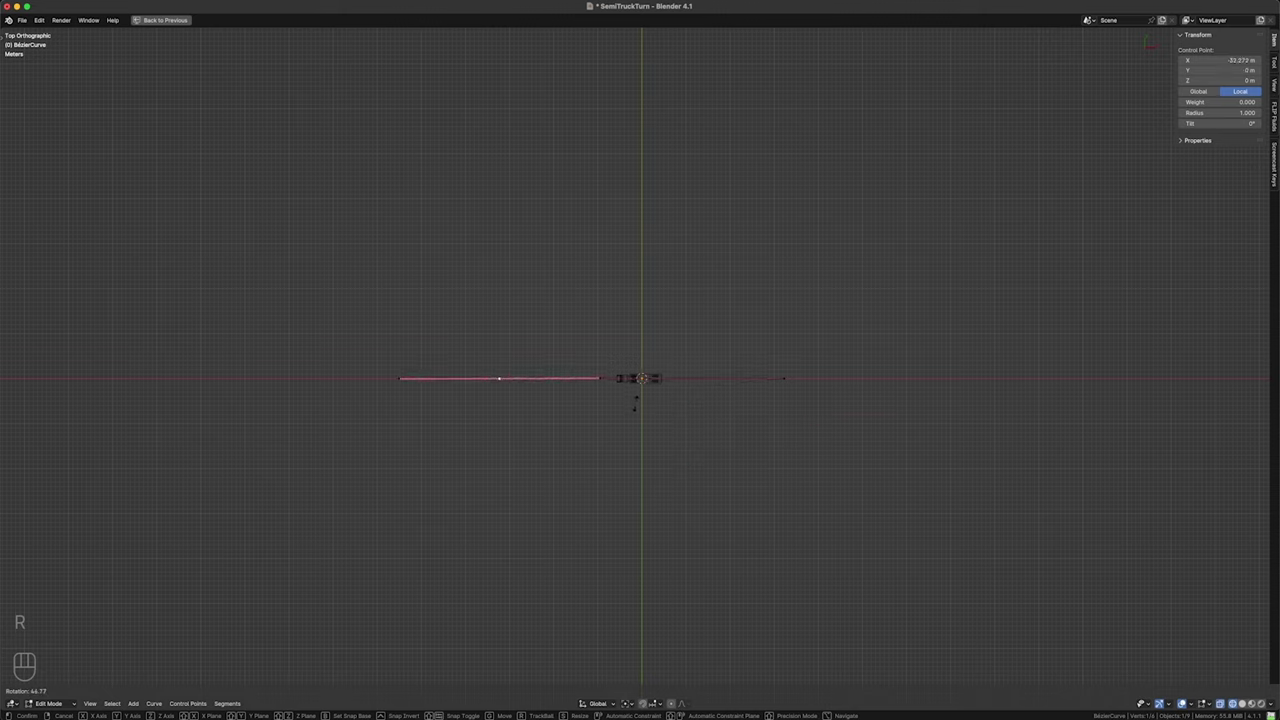
key("s")
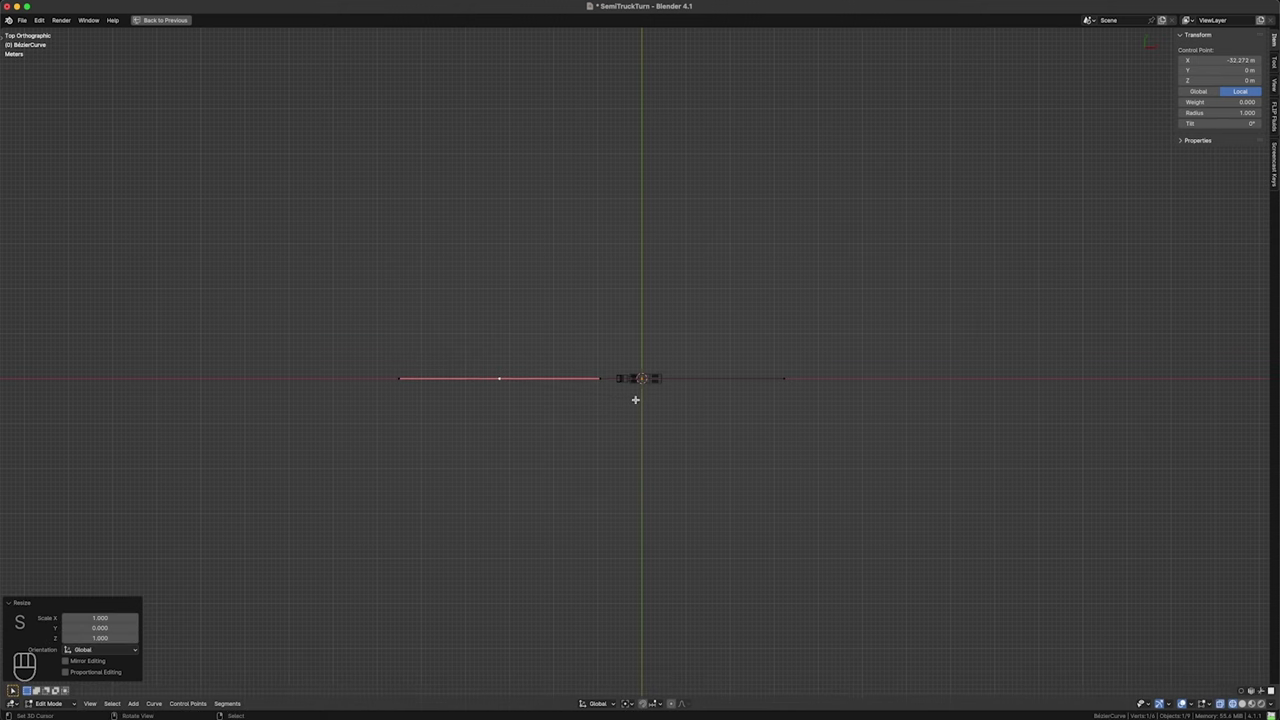
key("a")
key("shift+z")
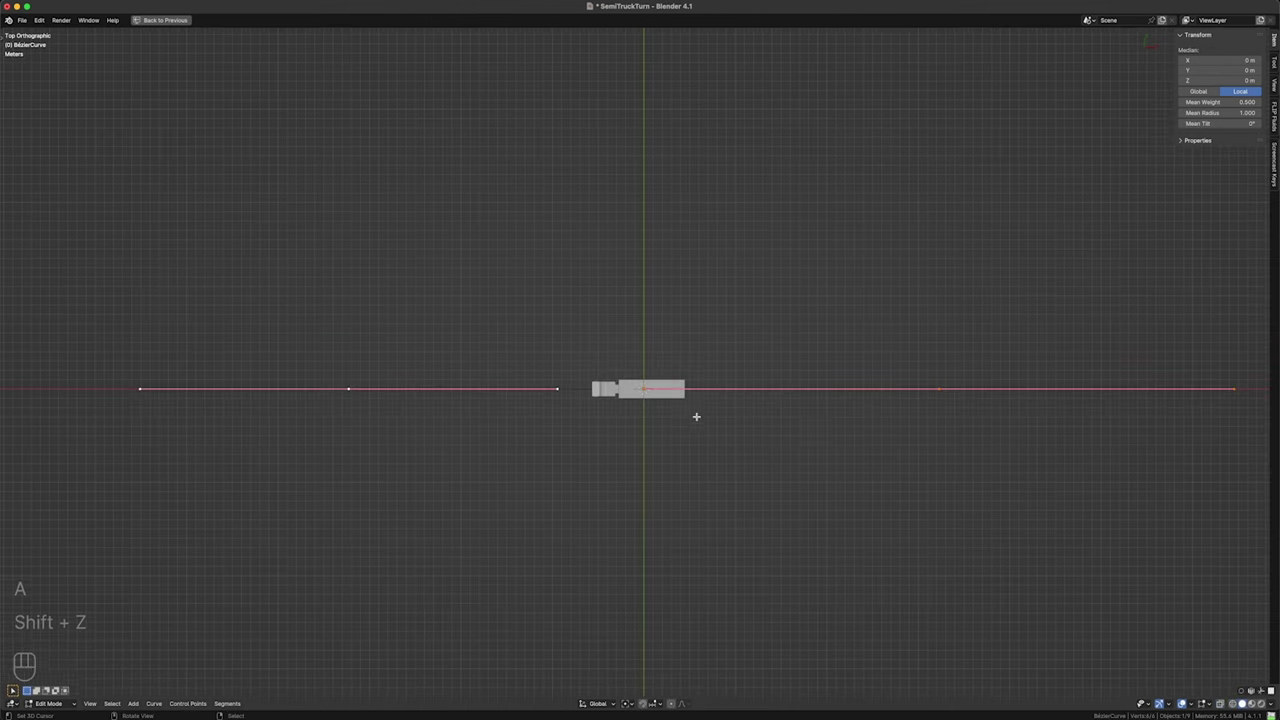
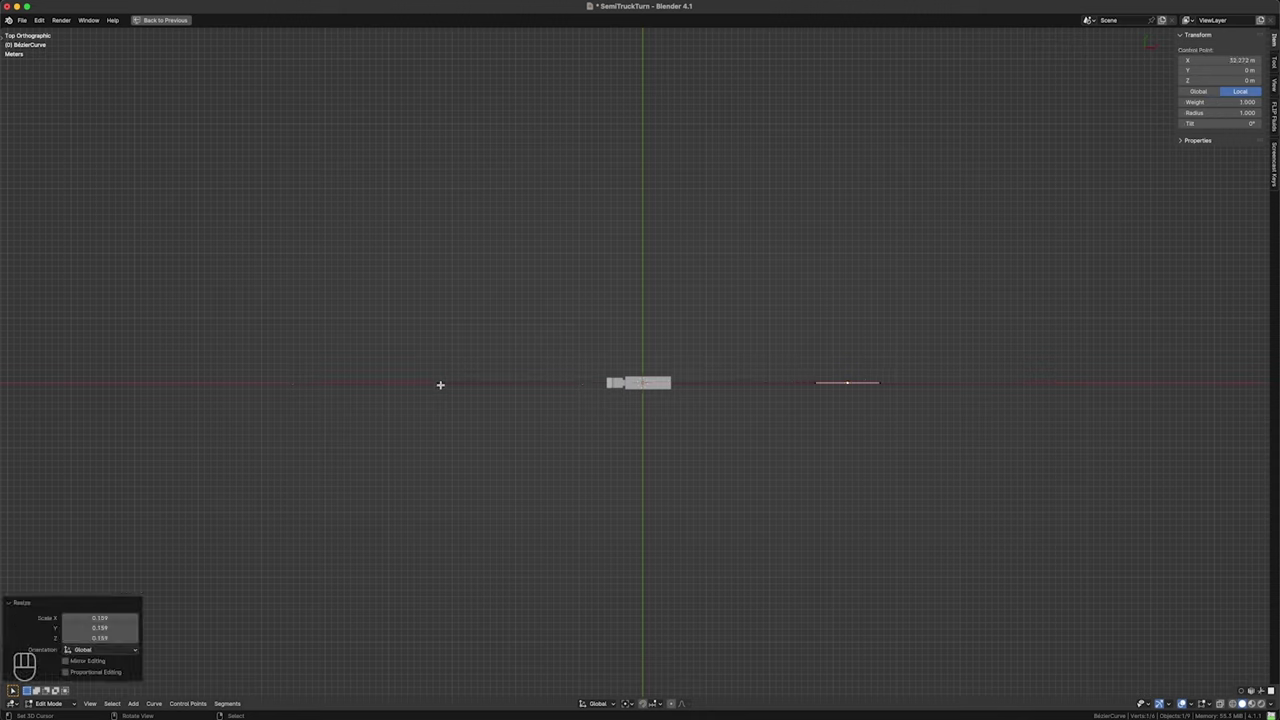
- Move the far path point along X, swing it upward and extrude a vertical leg
key("g")
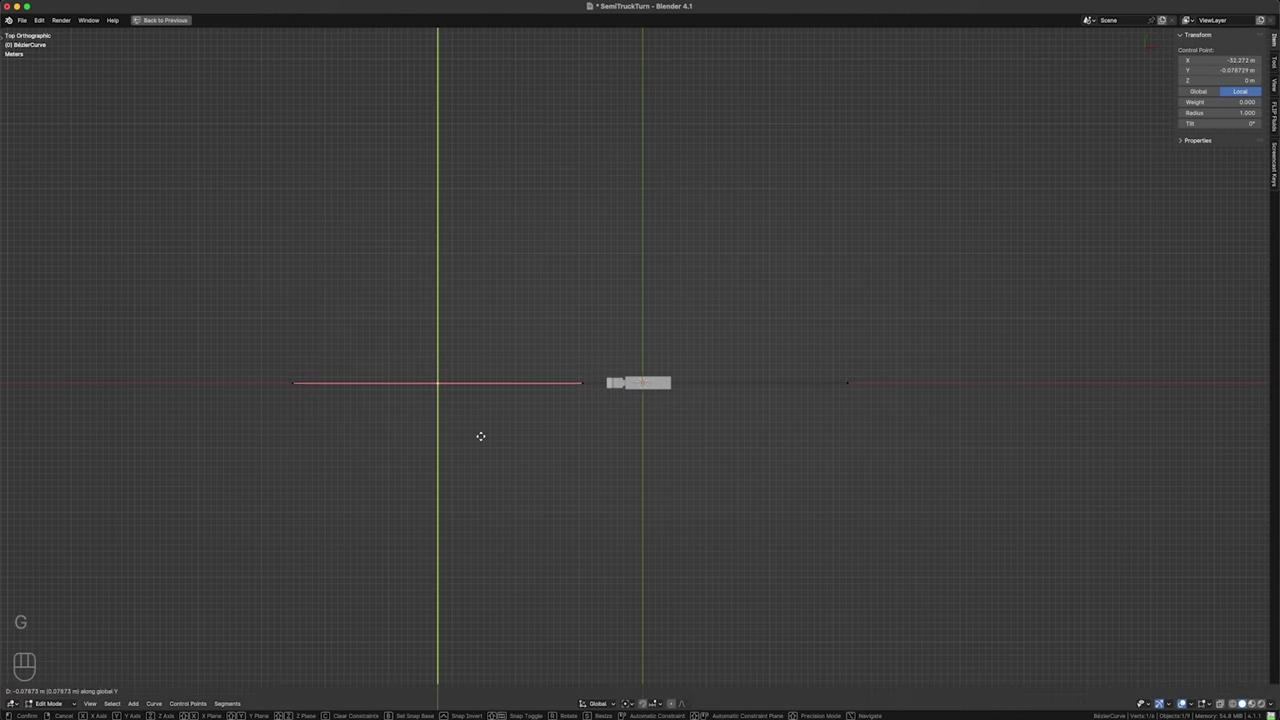
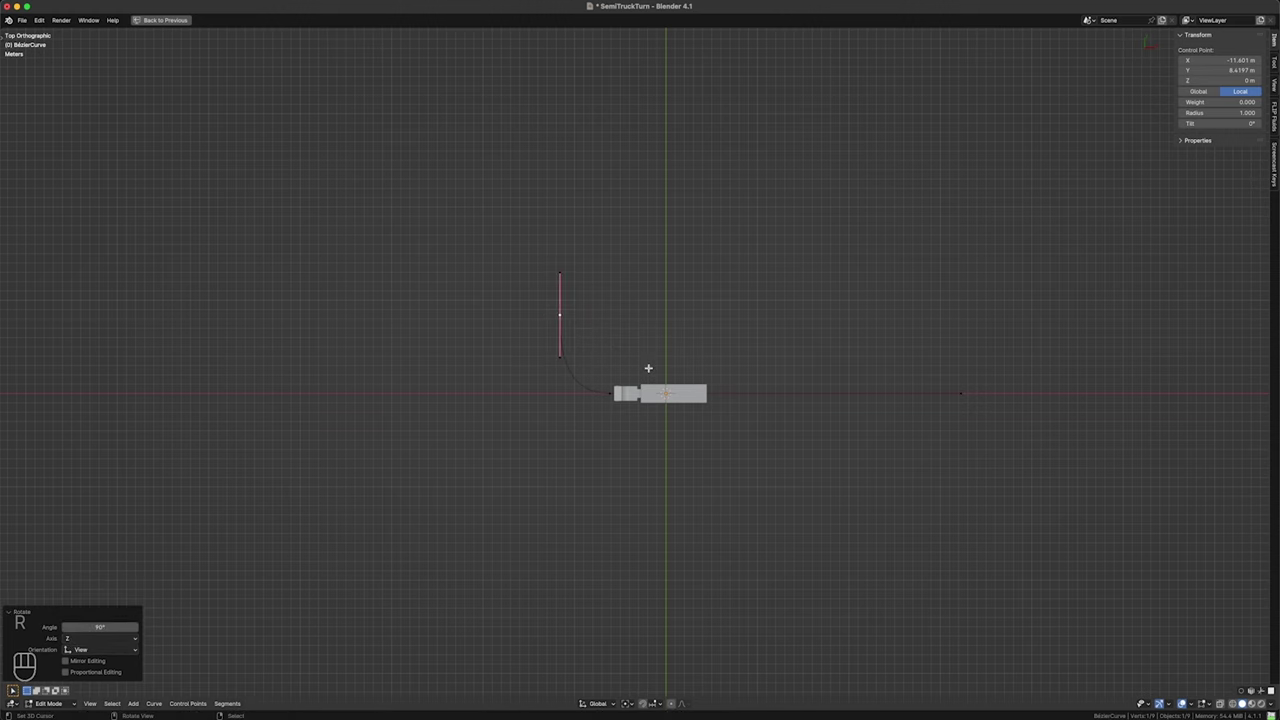
key("g")
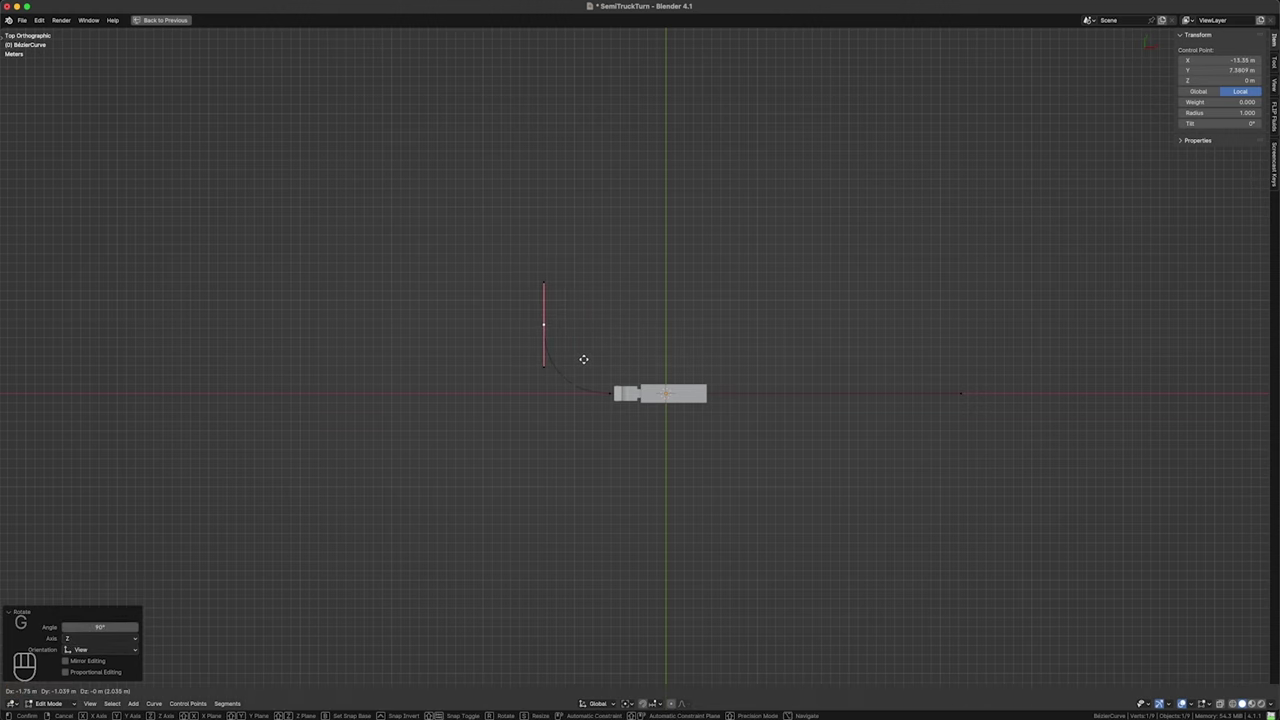
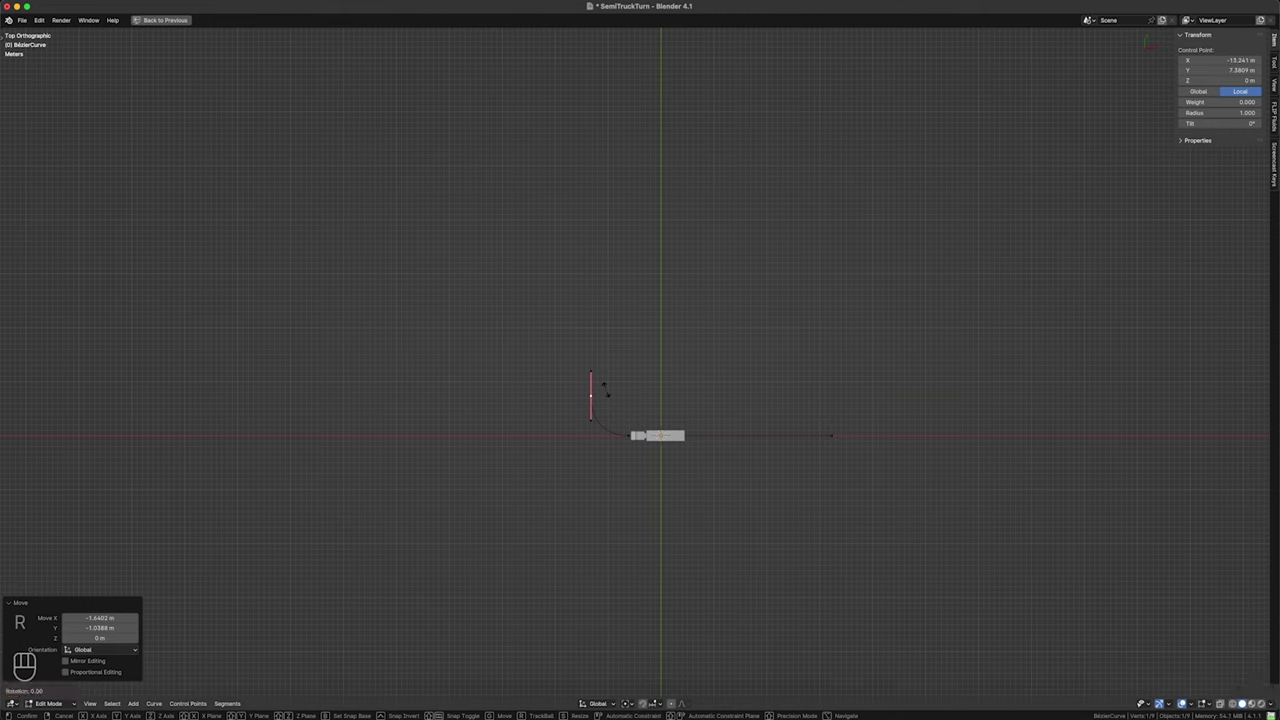
key("e")
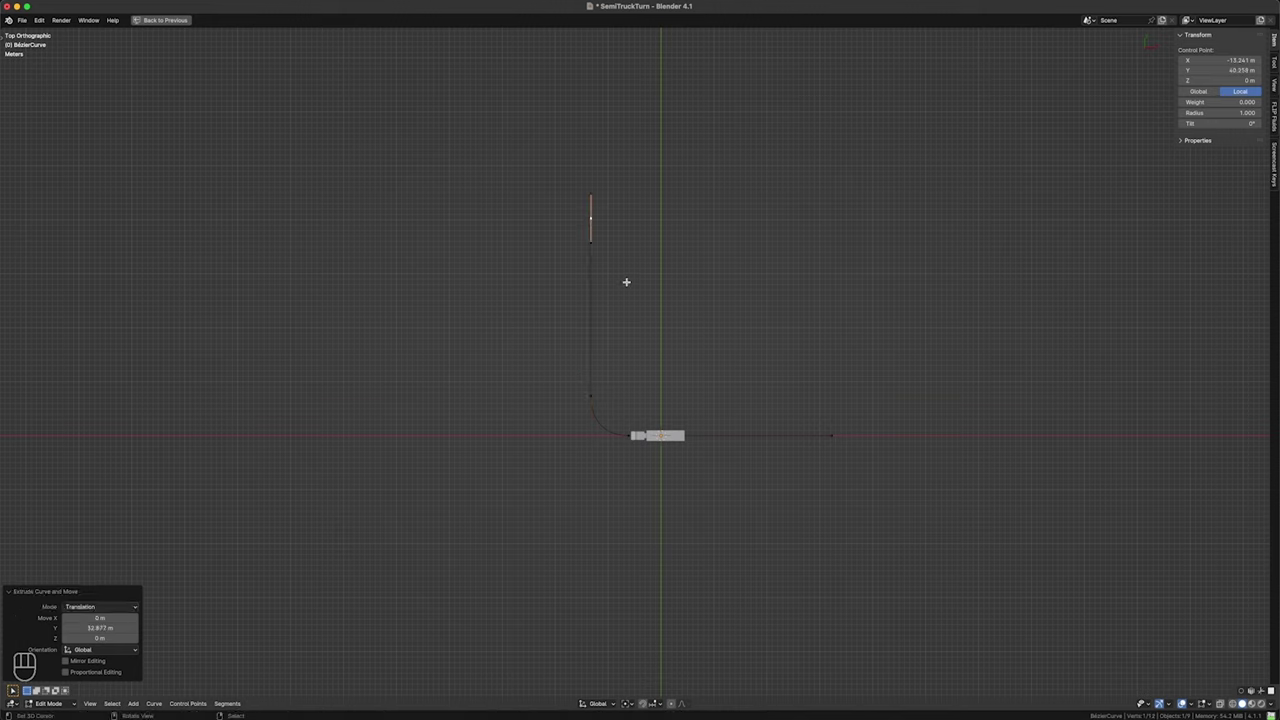
key("g")
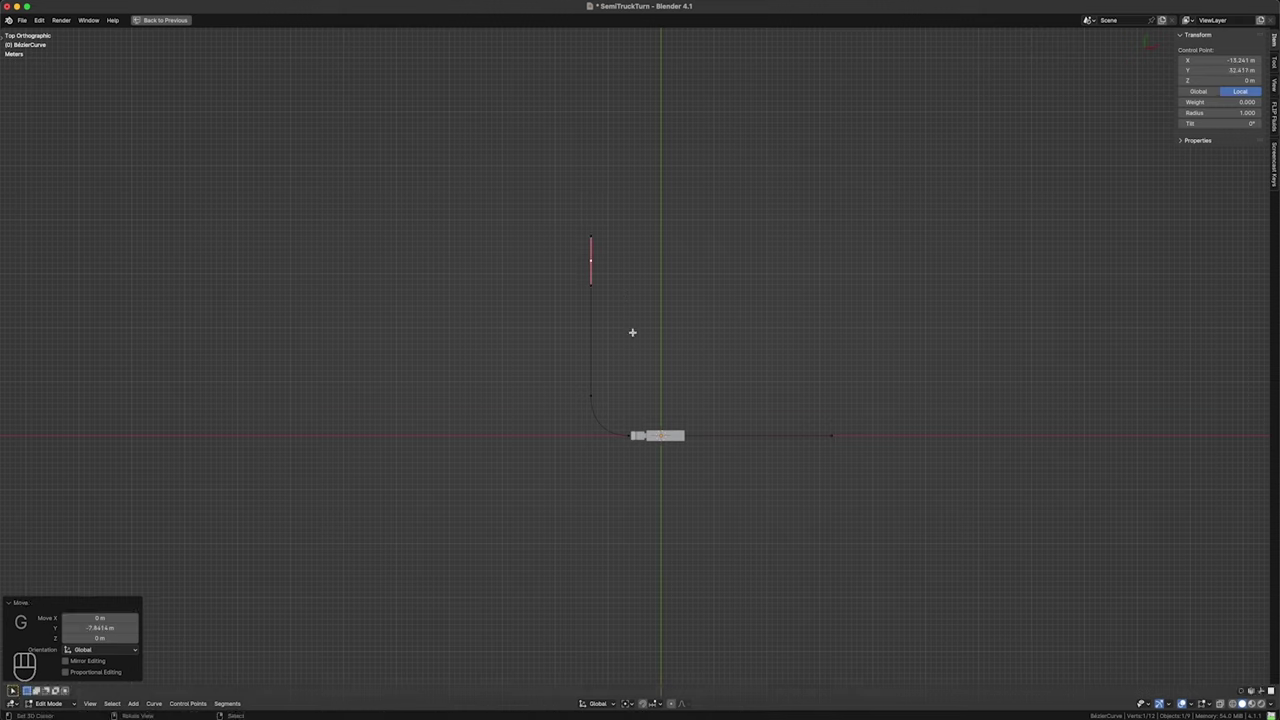
- Extrude more points and rotate their handles into a hairpin U-turn heading back along Y
key("e")
key("r")
key("s")
key("r")
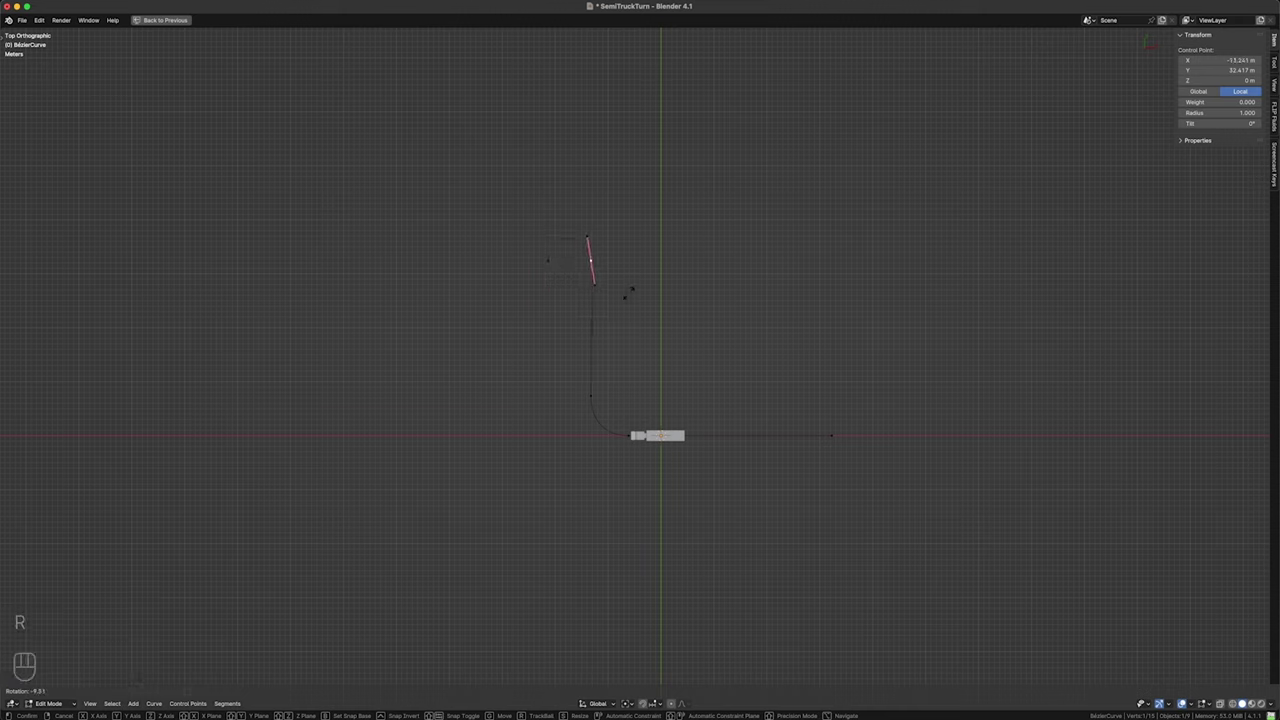
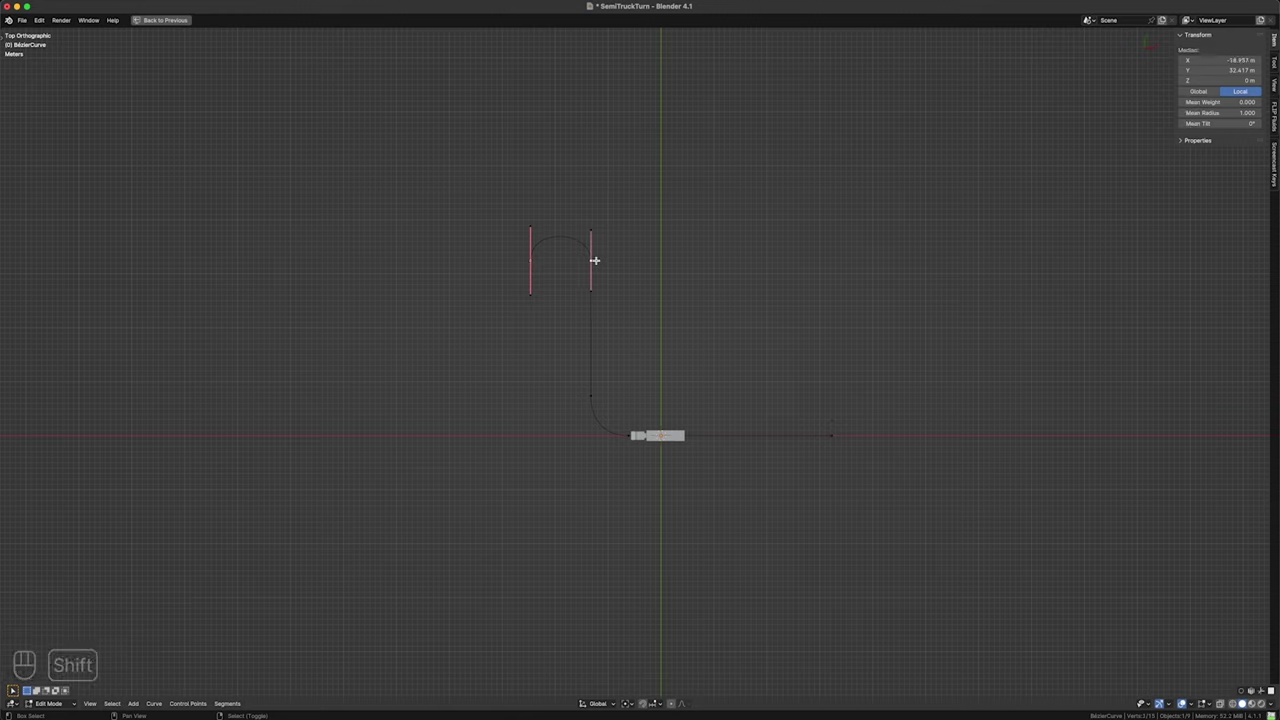
key("s")
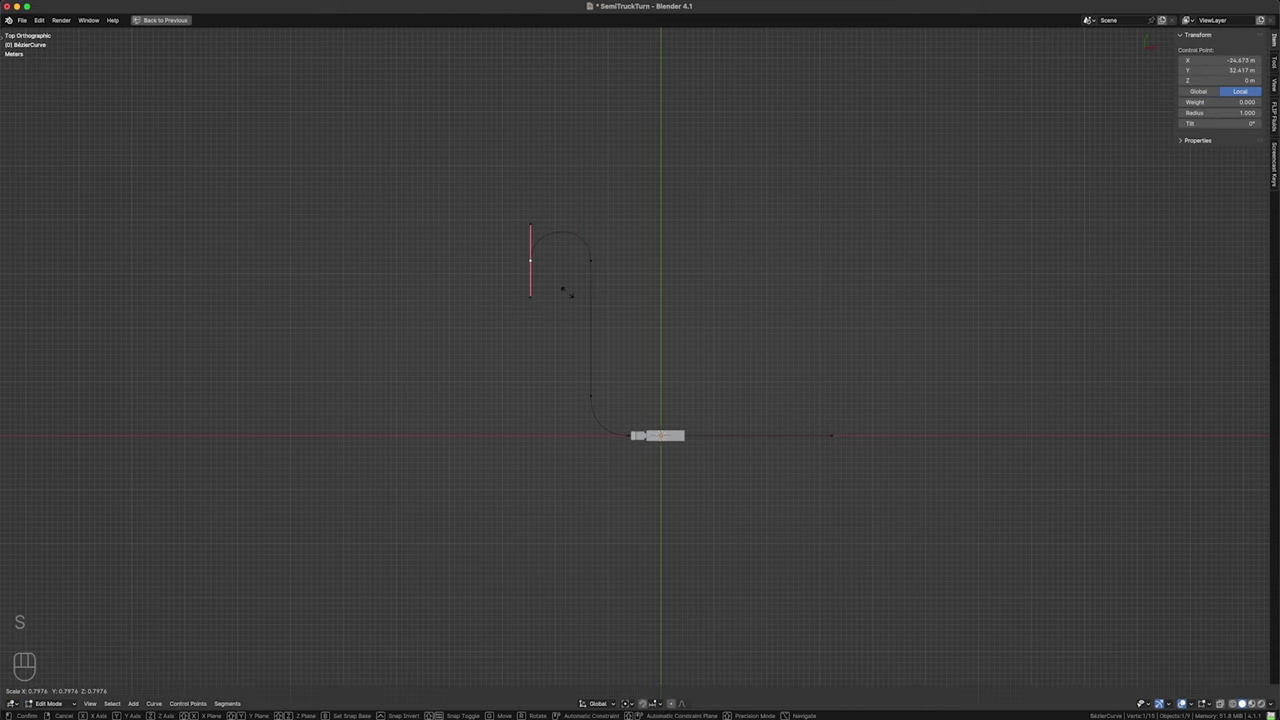
key("e")
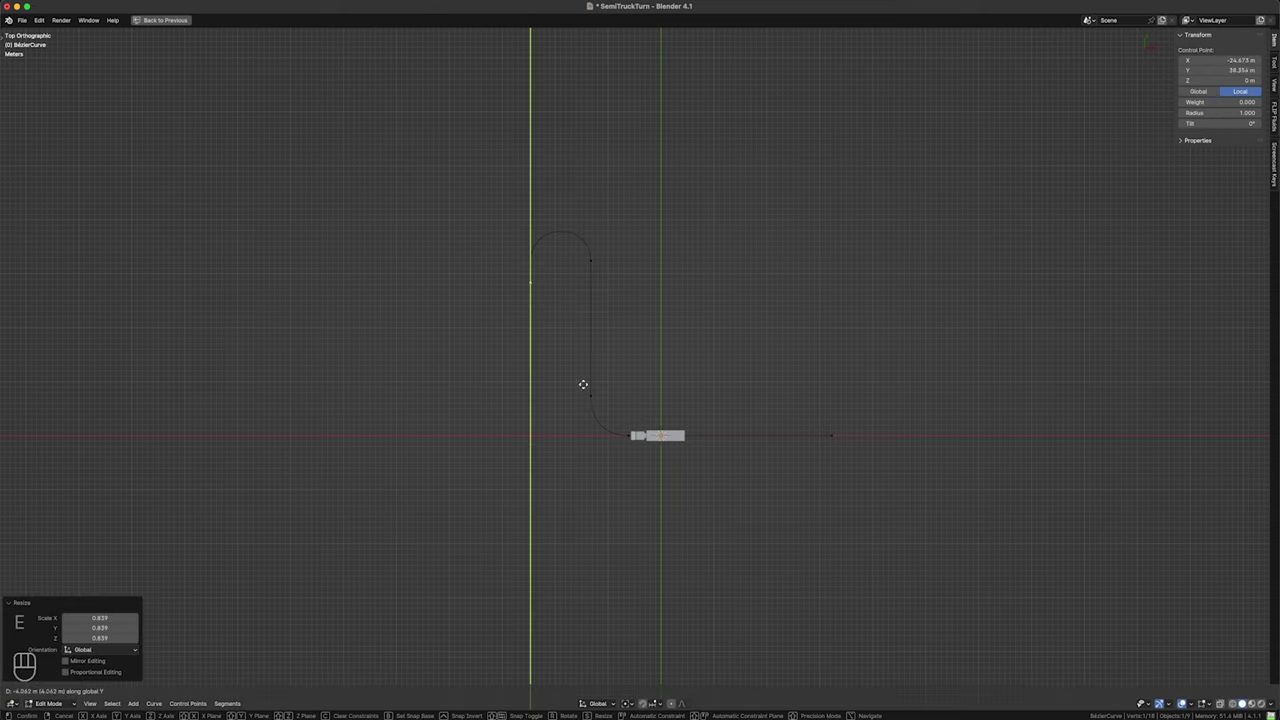
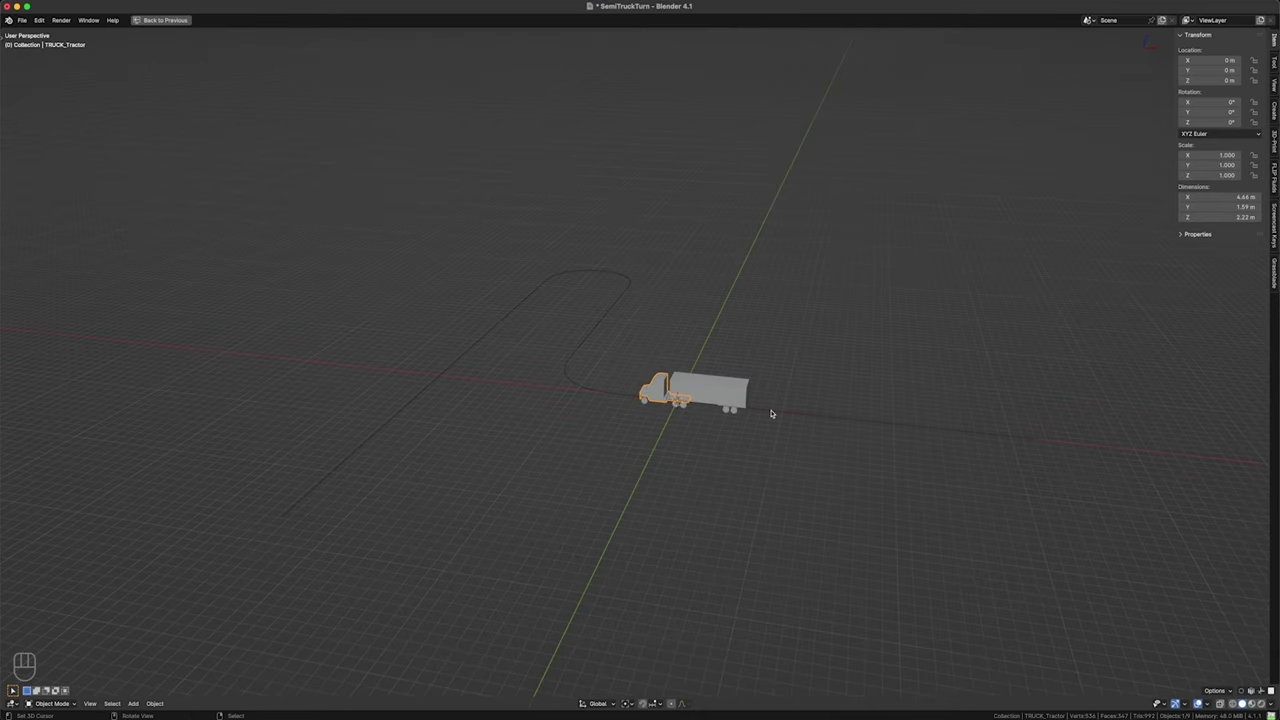
- Give TRUCK_Tractor a Follow Path constraint to BezierCurve with Fixed Position and Follow Curve enabled
key("ctrl+space")
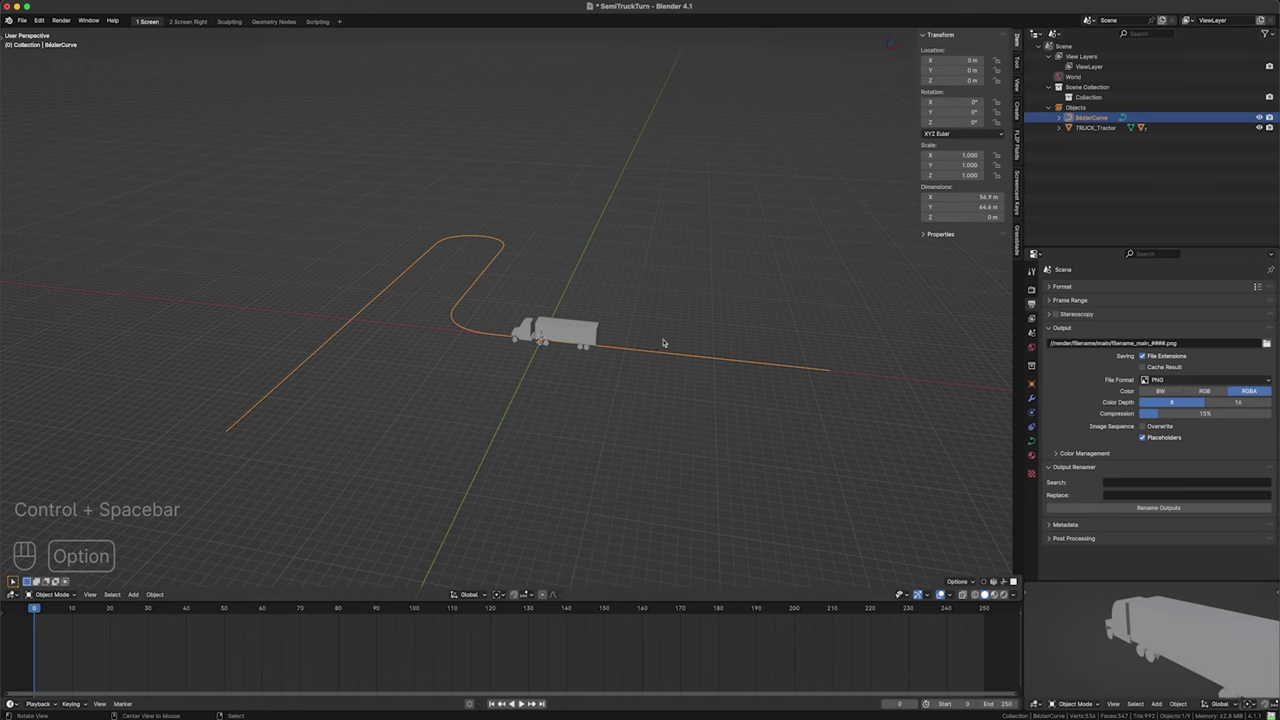
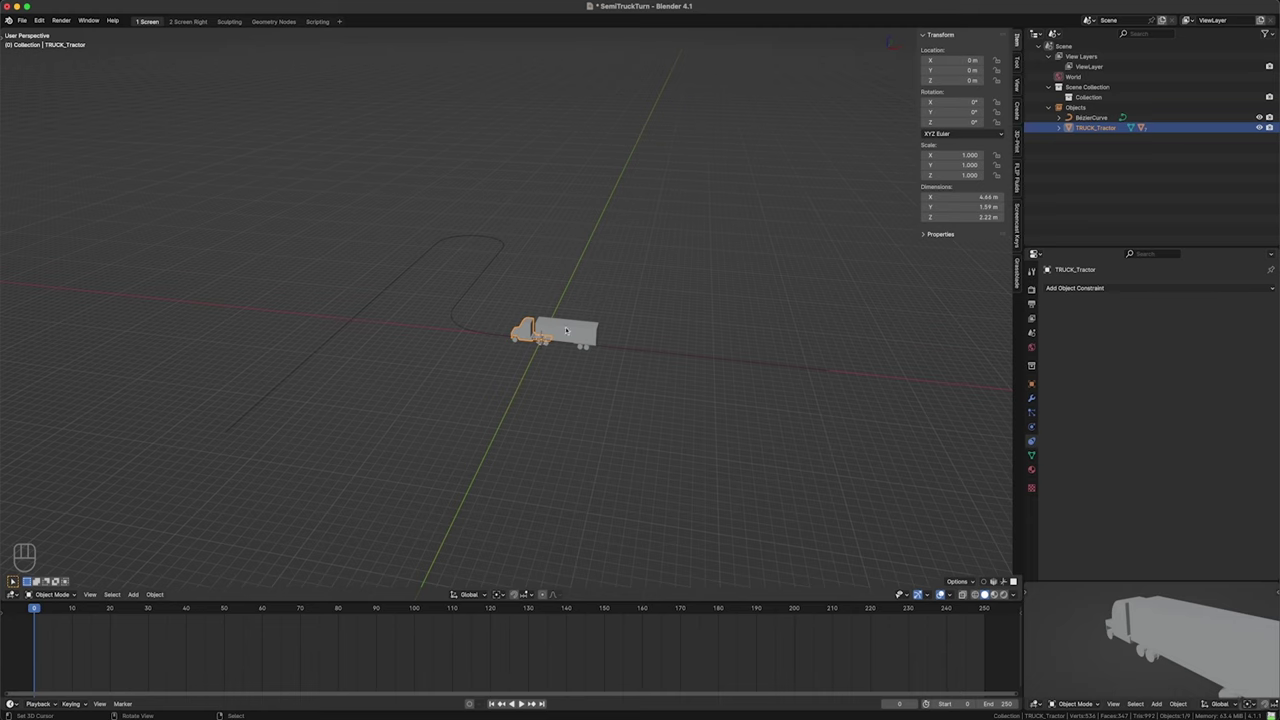
left_click_drag(1123, 287, 1247, 362)
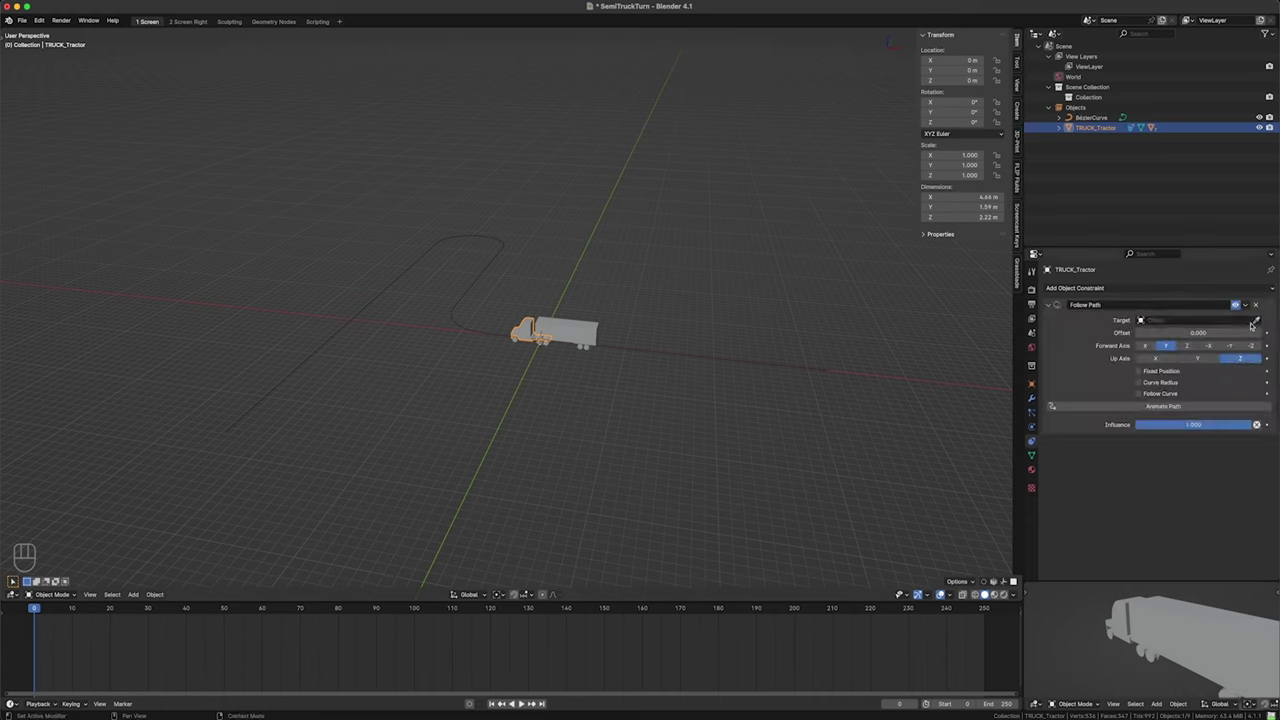
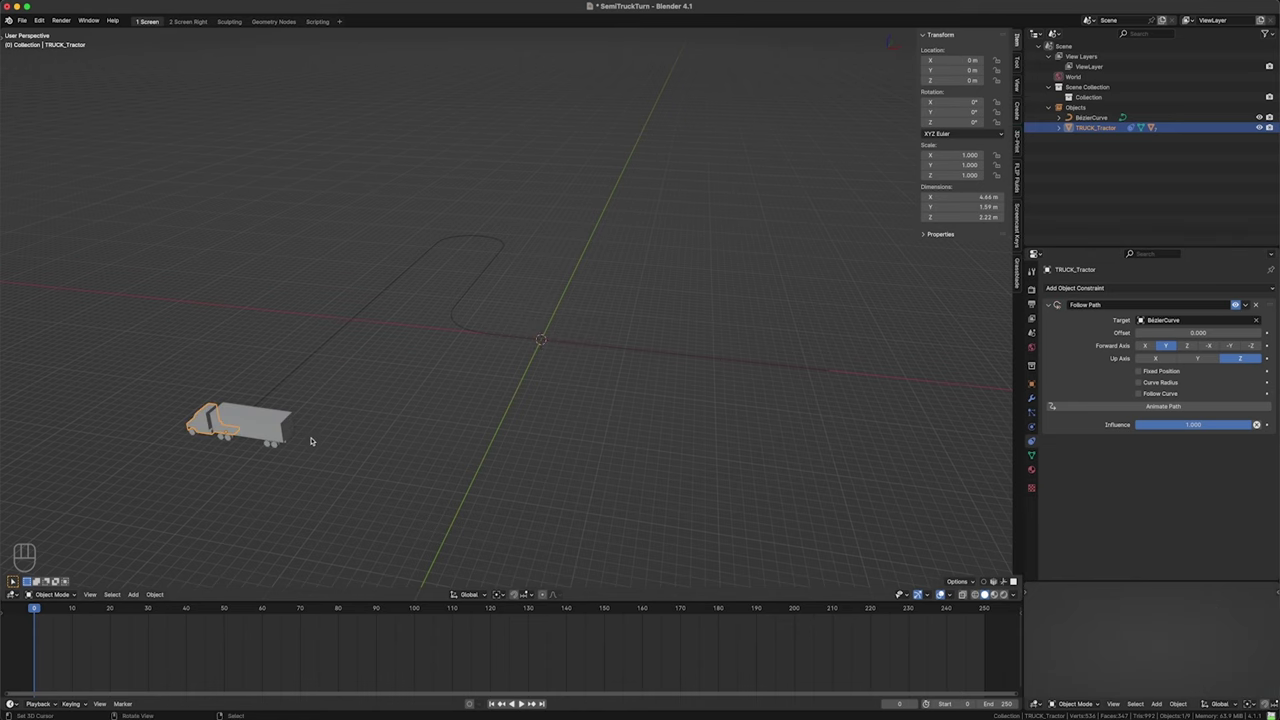
left_click(308, 437)
left_click(382, 422)
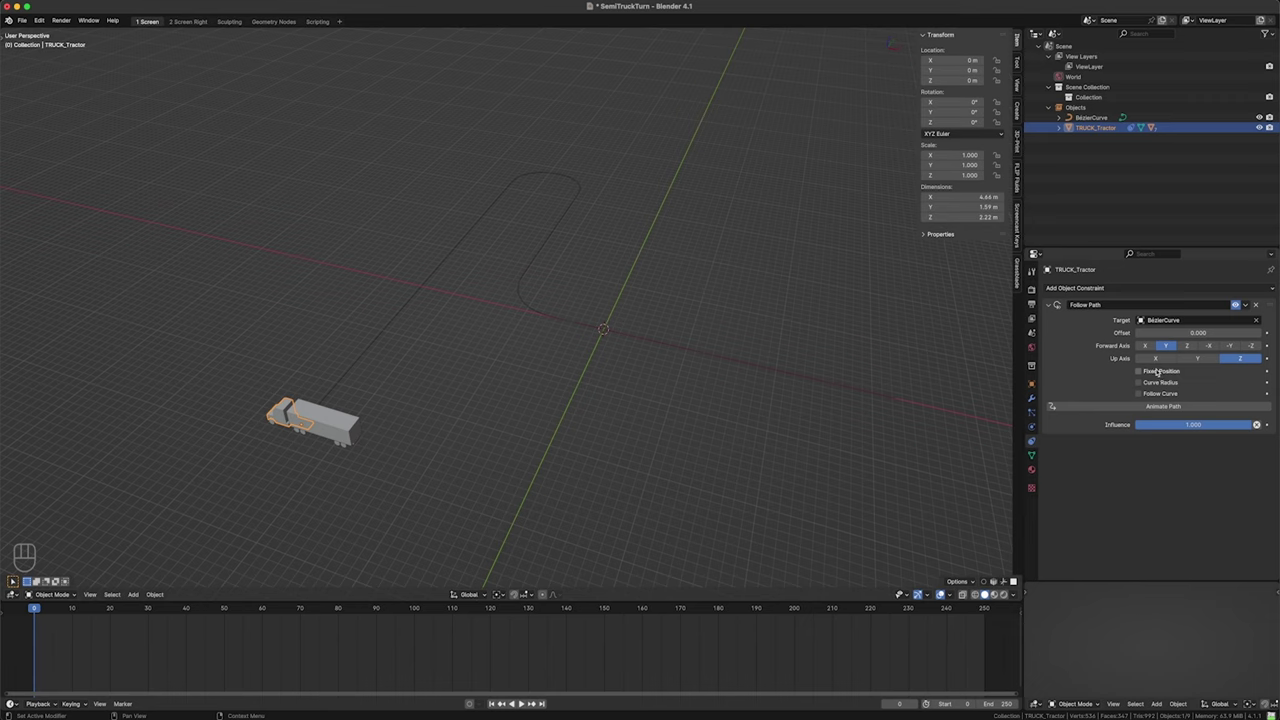
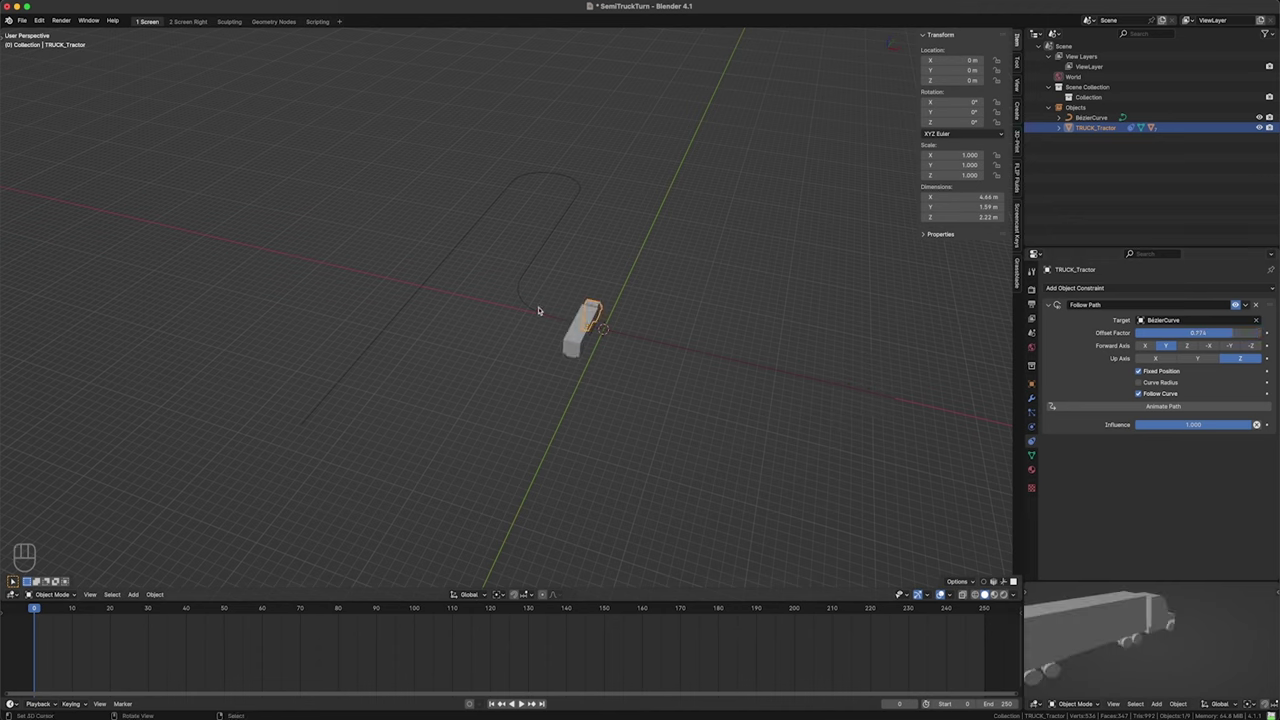
- Select all control points of BezierCurve in Edit Mode and bring up the curve operations menu
left_click(540, 310)
key("Tab")
key("a")
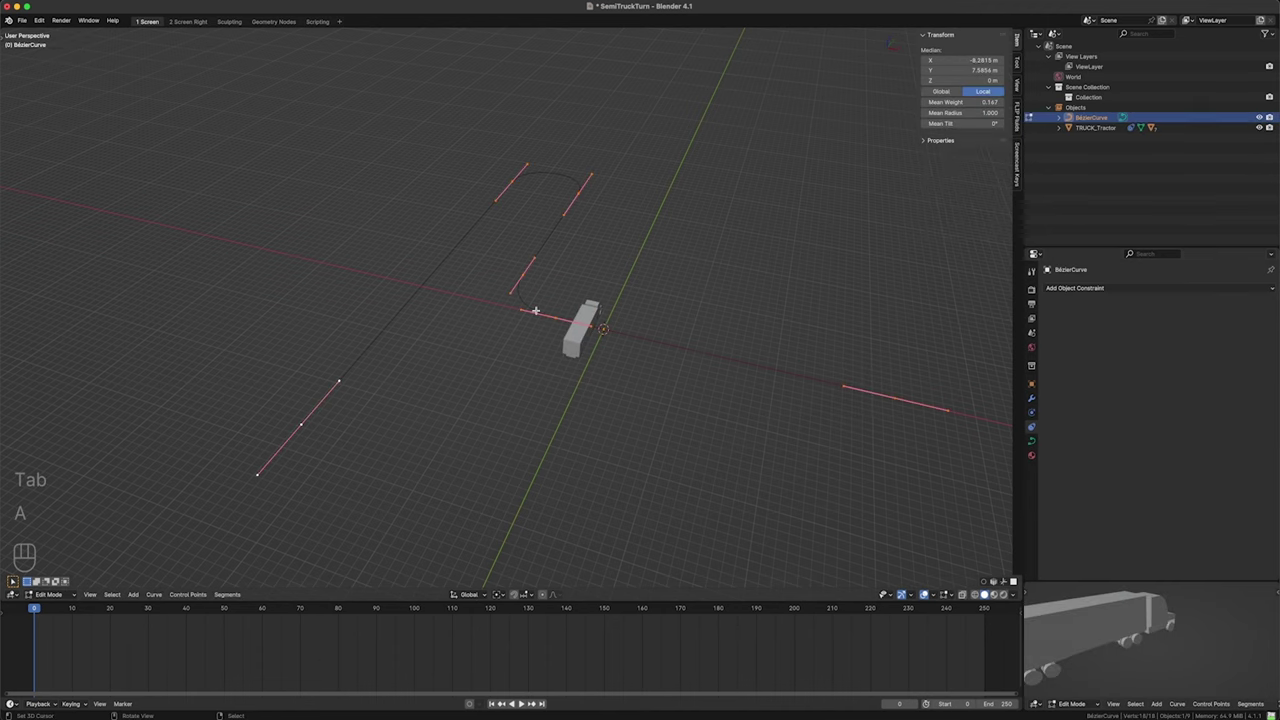
key("w")
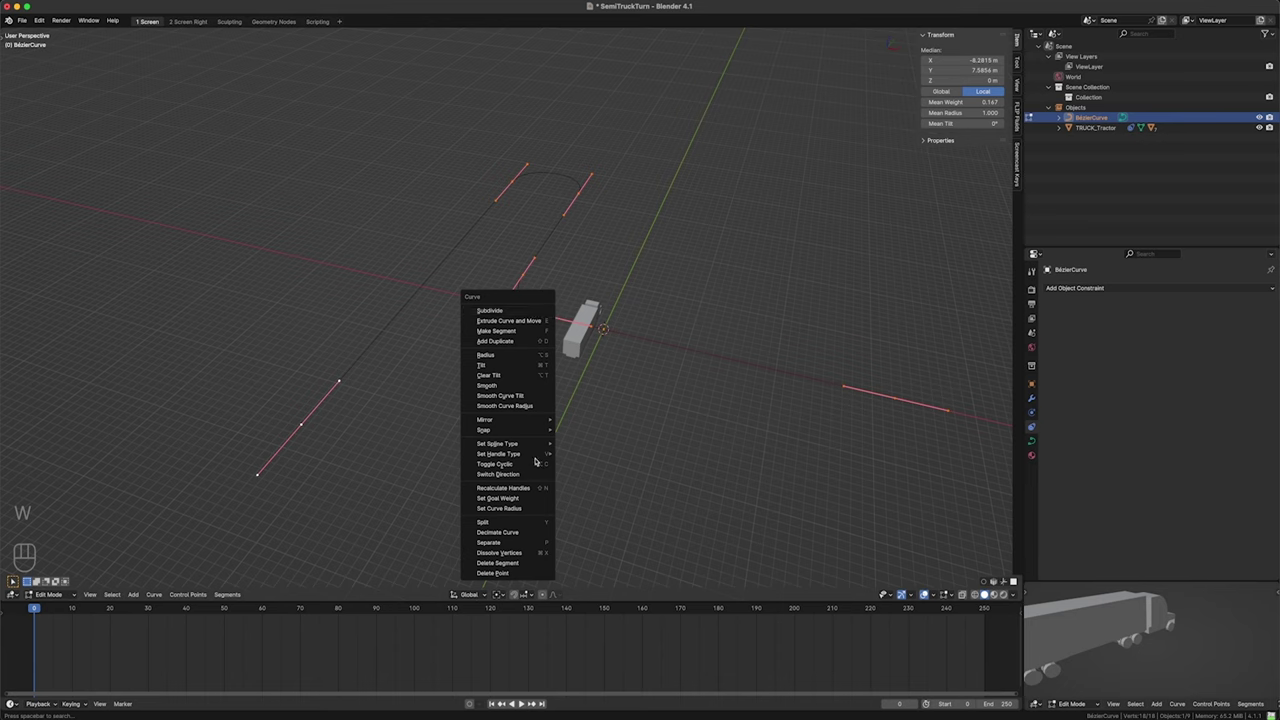
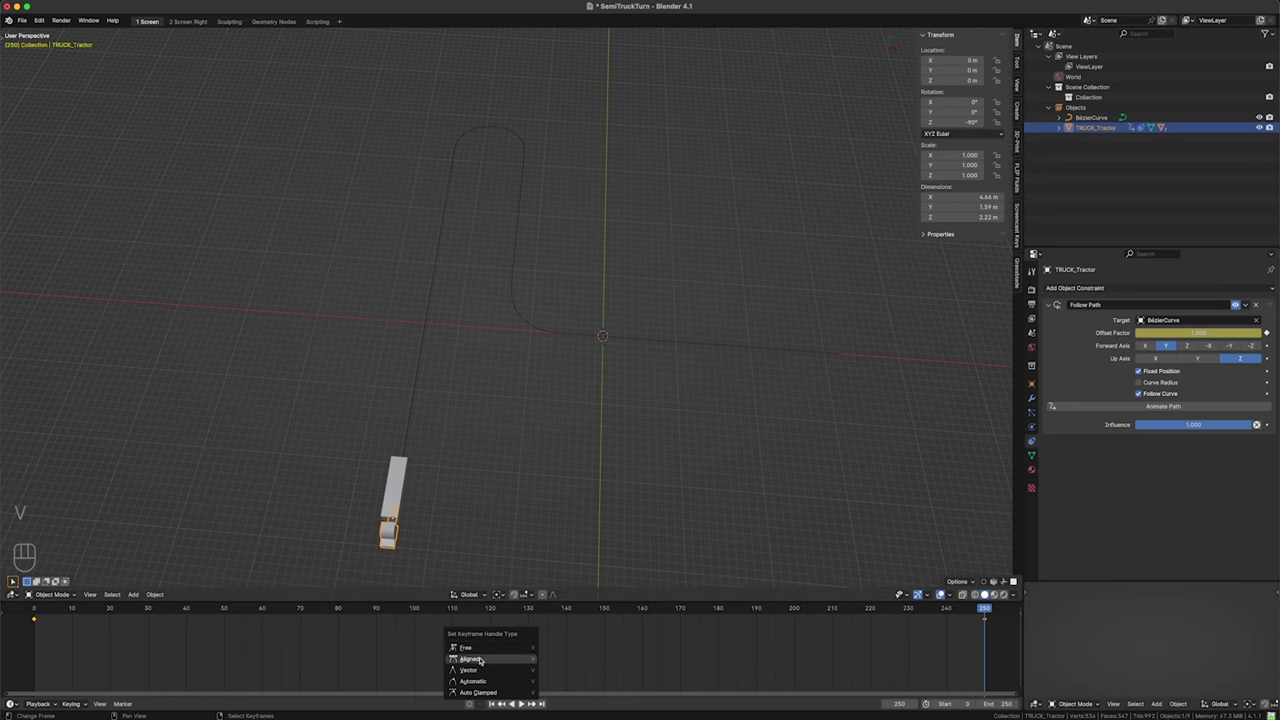
- Play and scrub the timeline around frames 54–149 to inspect the truck's motion along the path
left_click(40, 651)
key("space")
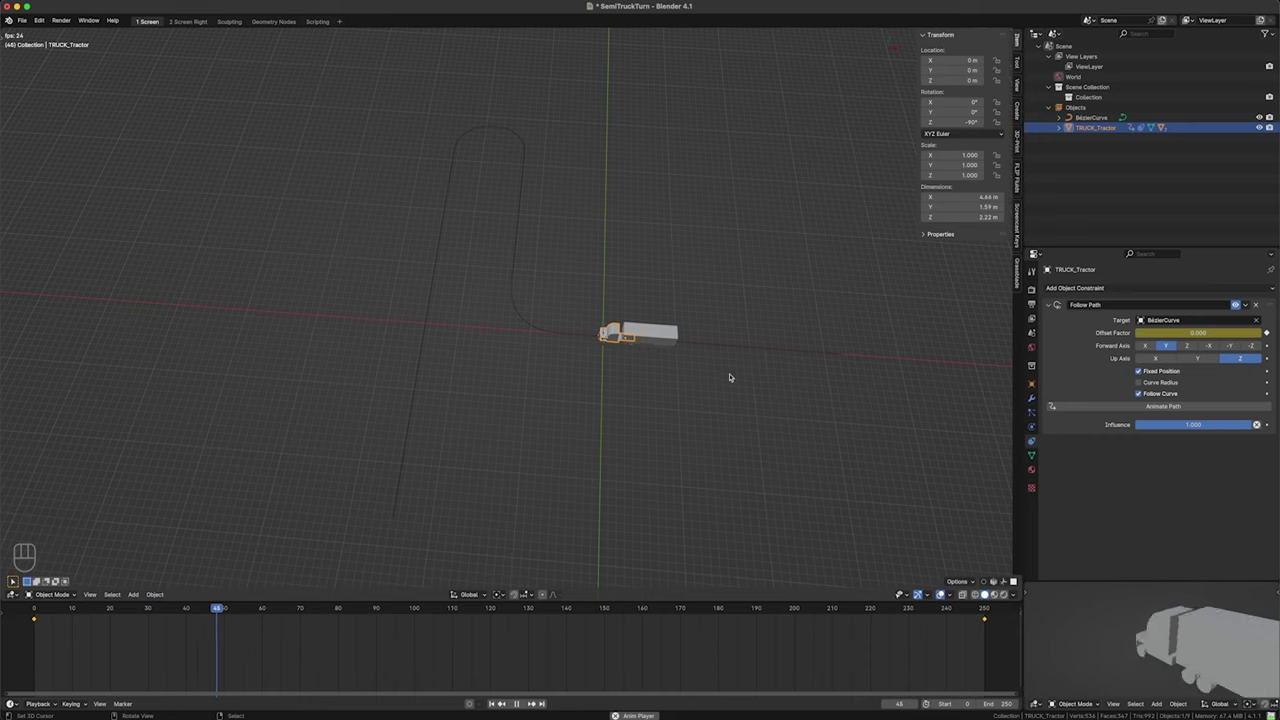
key("space")
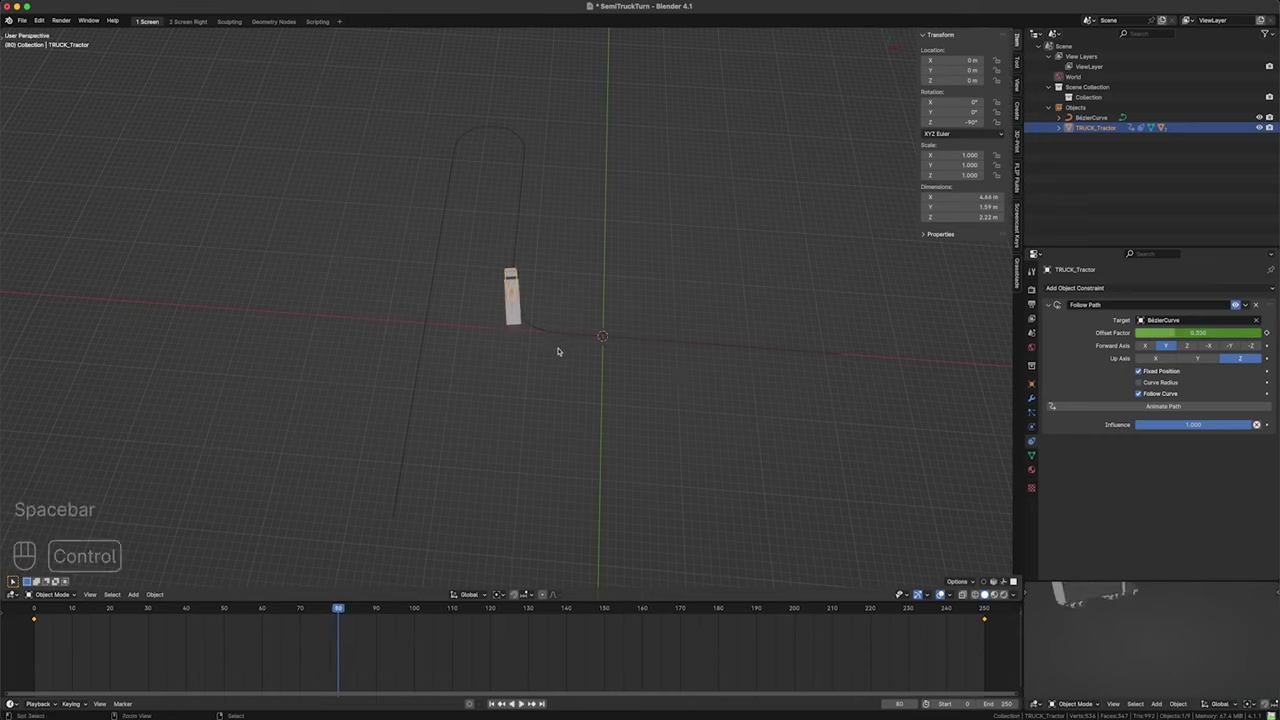
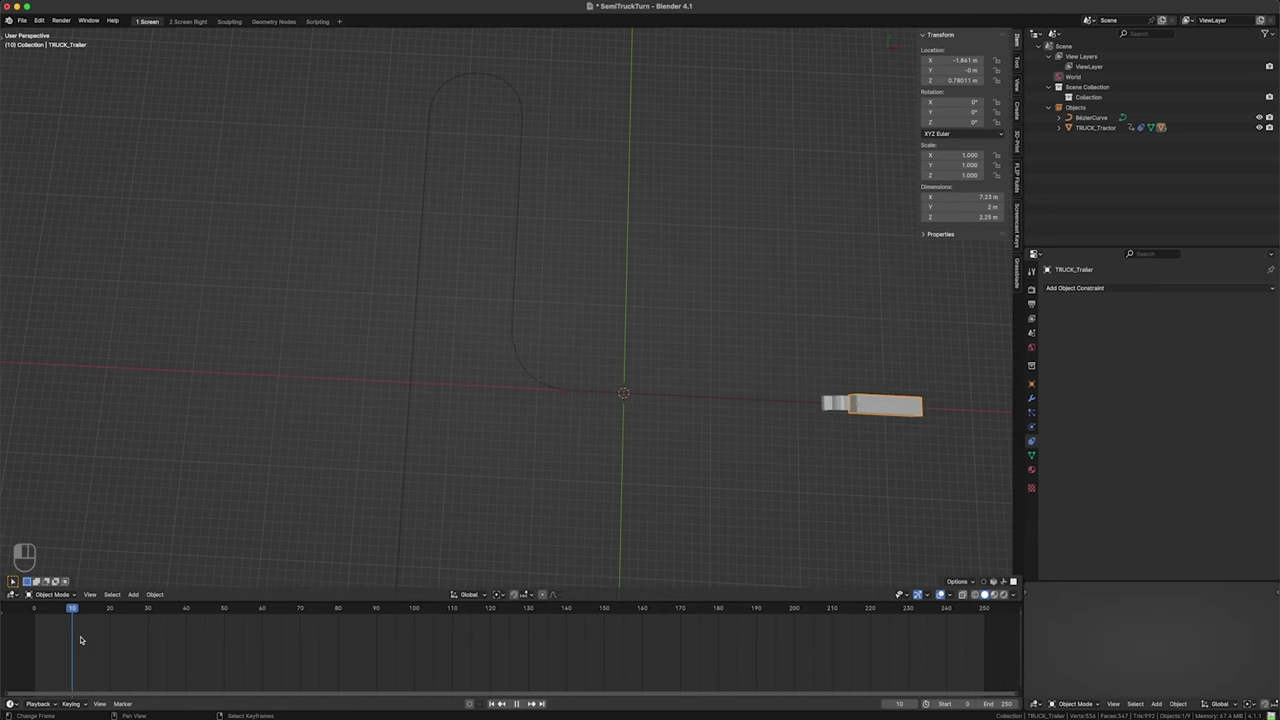
left_click(514, 365)
middle_click(512, 378)
left_click(535, 354)
left_click(528, 340)
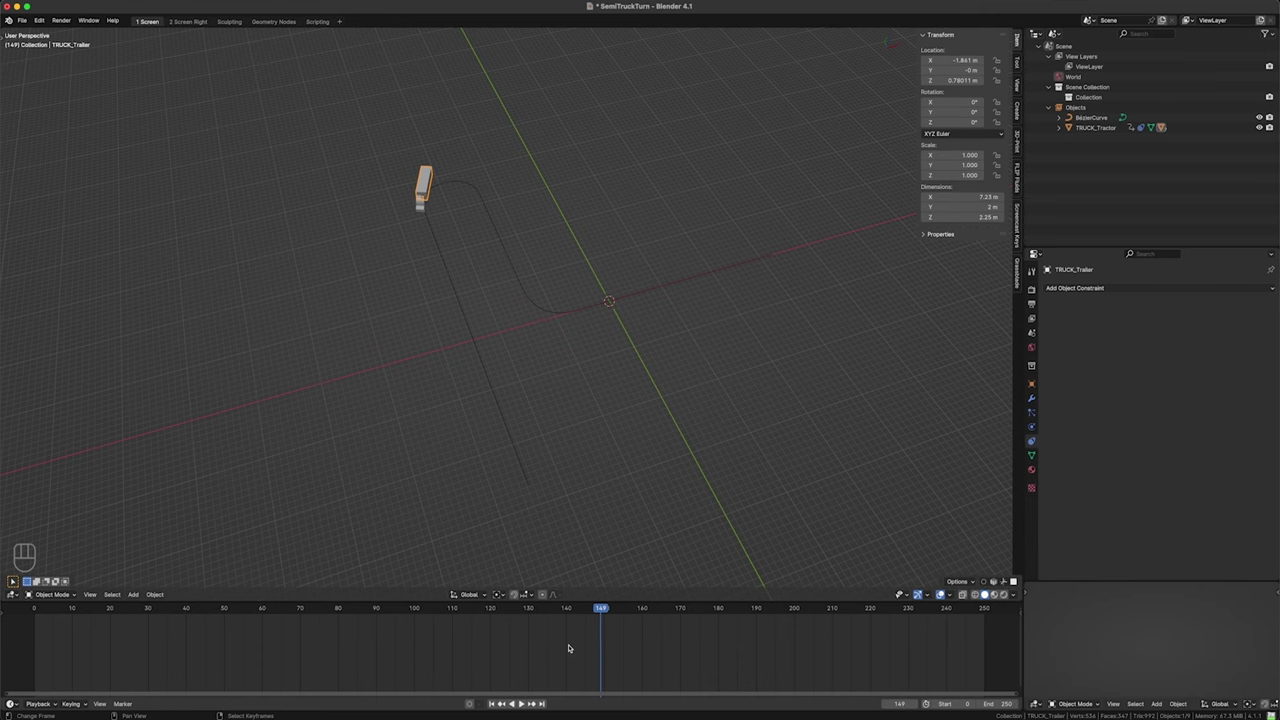
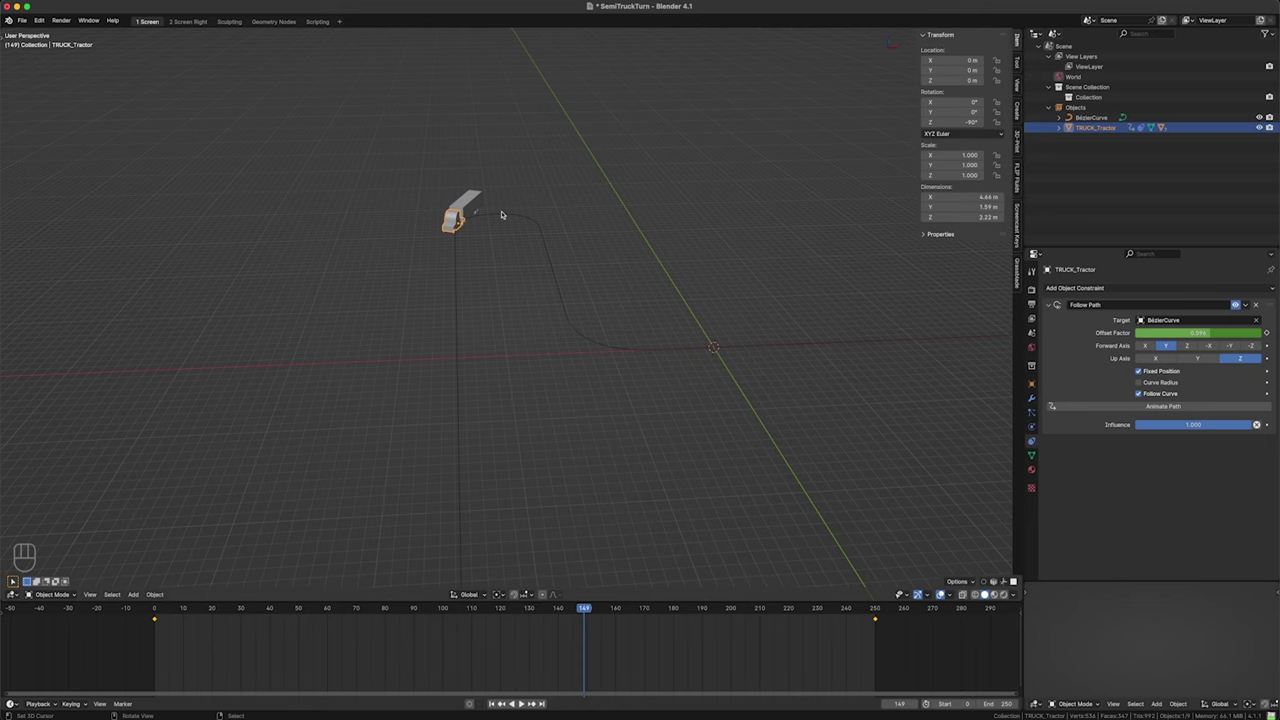
- Set the playback range to frames 55–177 and play the trimmed animation to check it
left_click(536, 370)
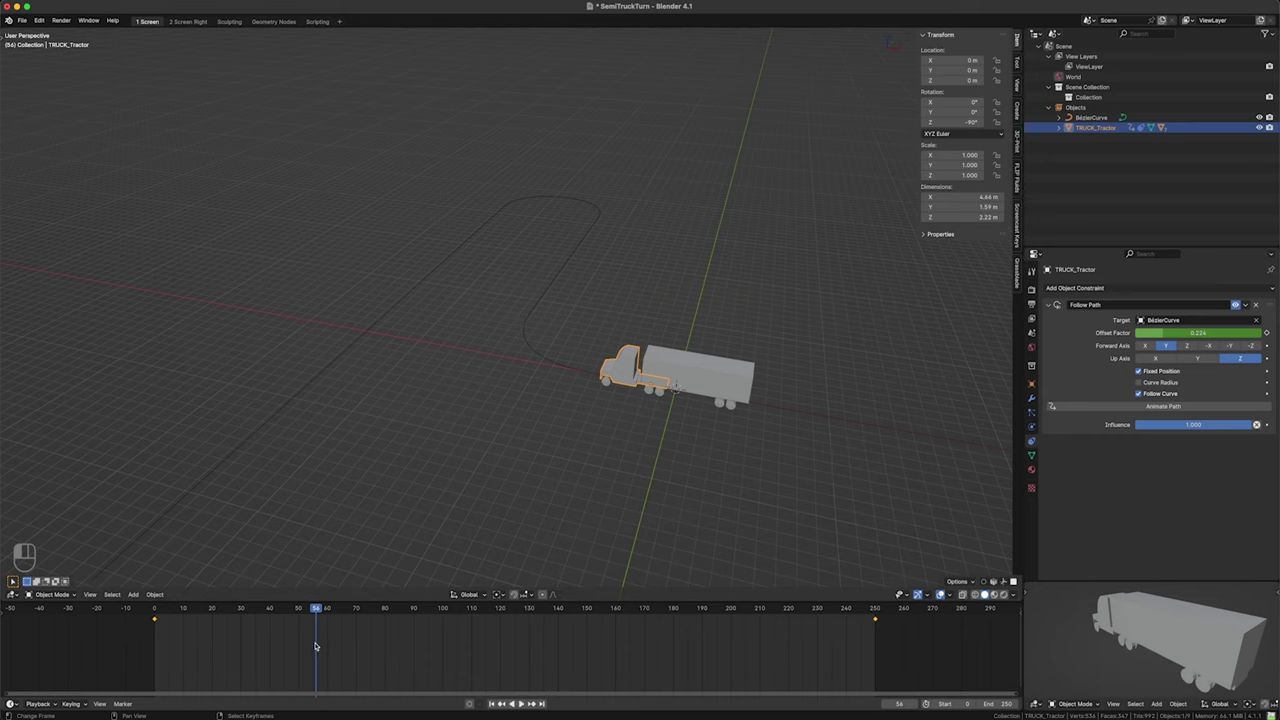
key("Left")
key("super+Home")
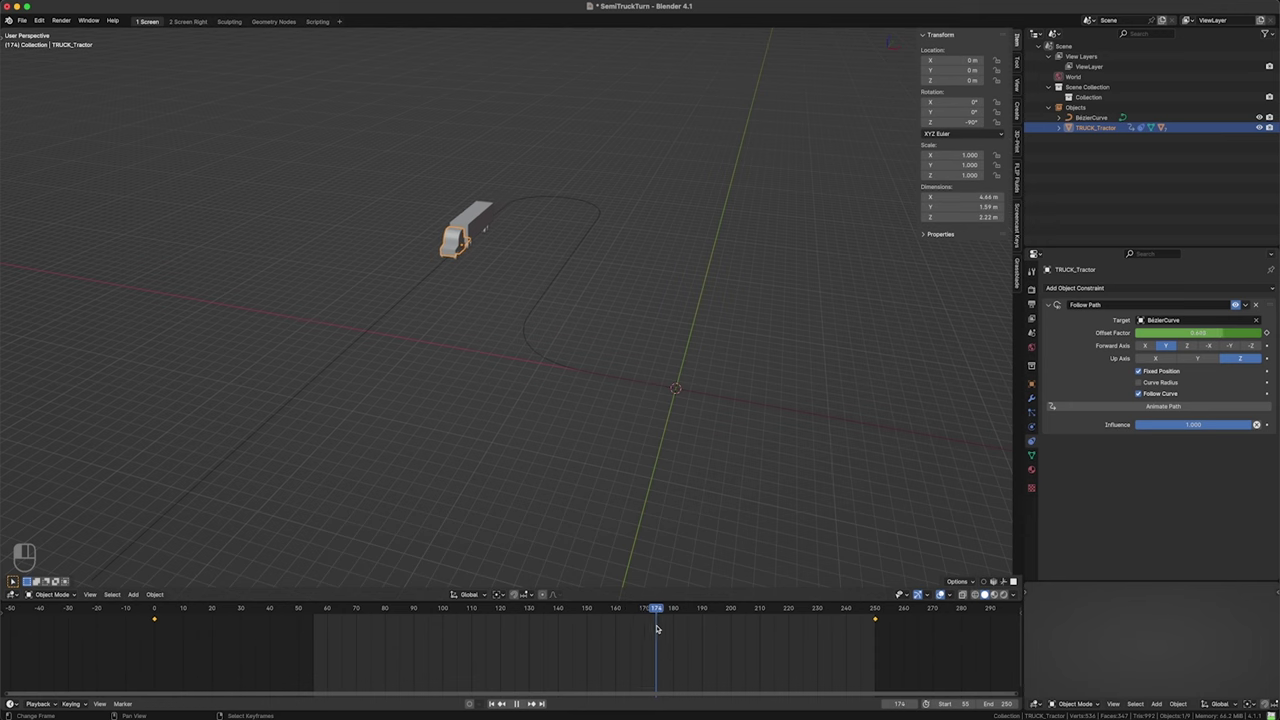
key("super+End")
key("space")
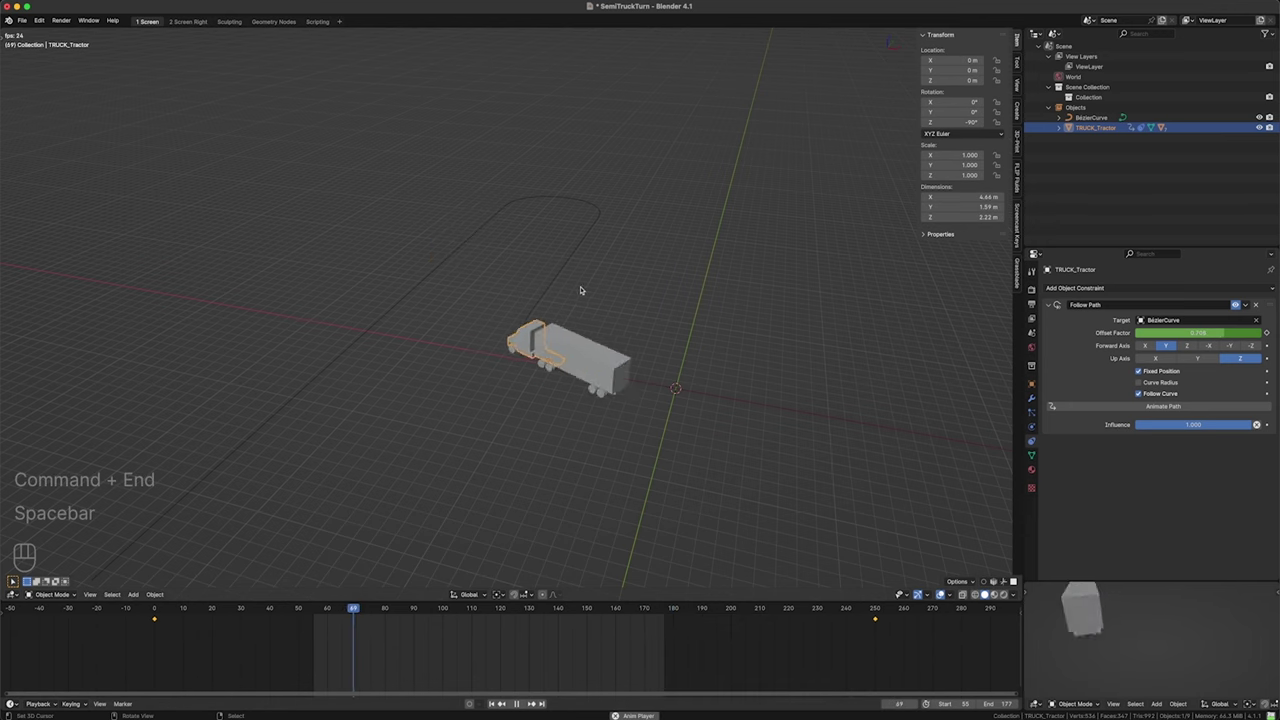
key("space")
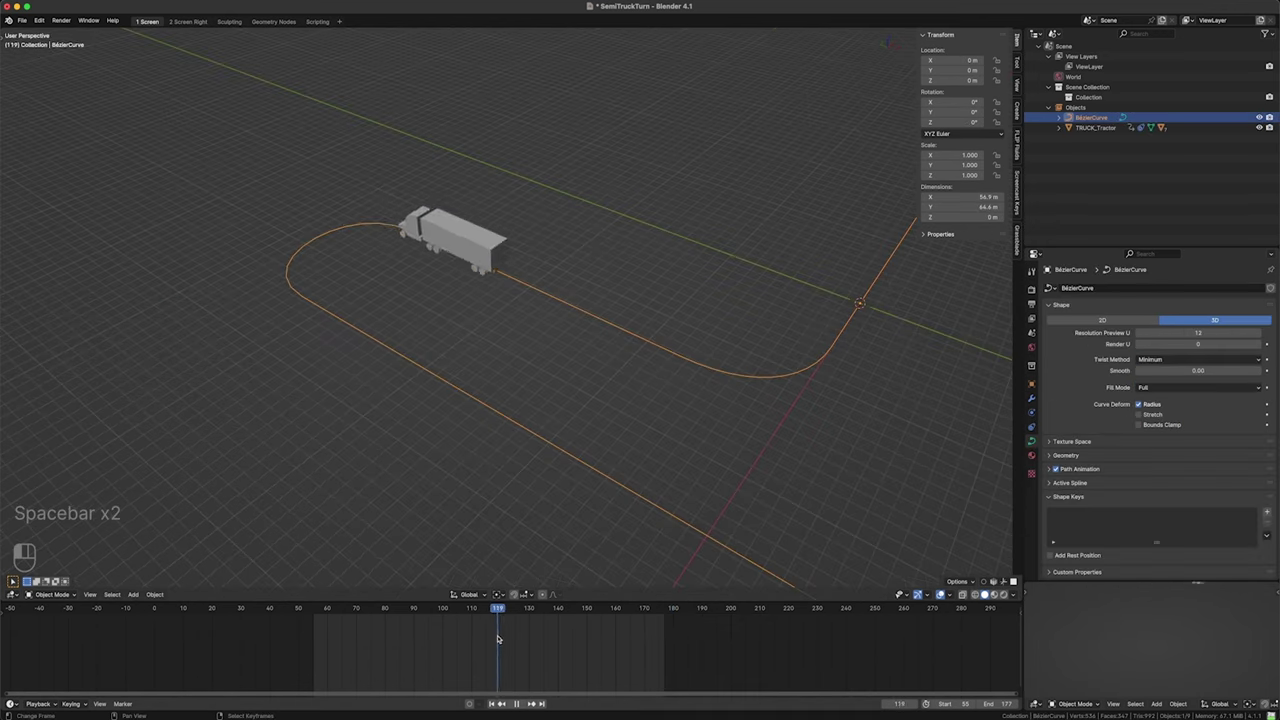
- Add an Empty displayed as a sphere at the scene origin via Shift+A
key("space")
key("space")
left_click_drag(811, 362, 805, 408)
left_click_drag(782, 367, 764, 314)
key("shift+a")
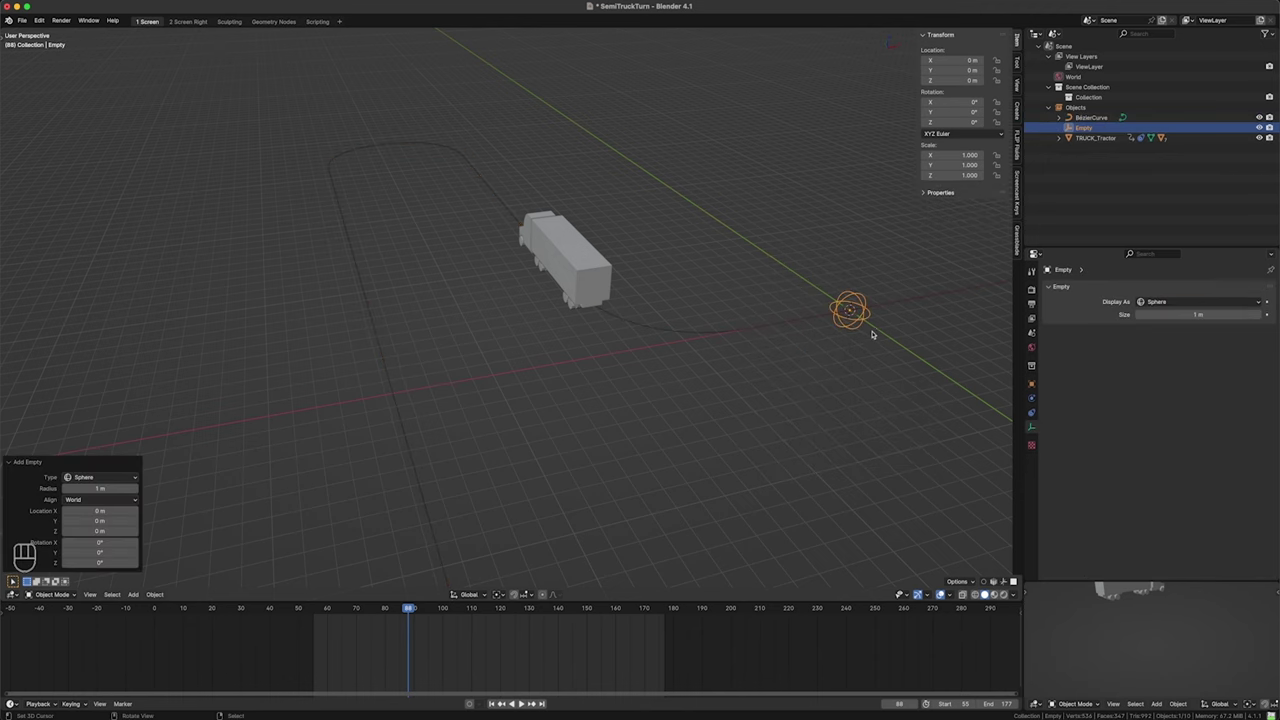
- Reduce the sphere empty's display size to 0.35 m in its Object Data properties
left_click(868, 333)
left_click(830, 326)
left_click_drag(830, 337, 833, 356)
left_click(834, 342)
key("s")
key("ctrl+a")
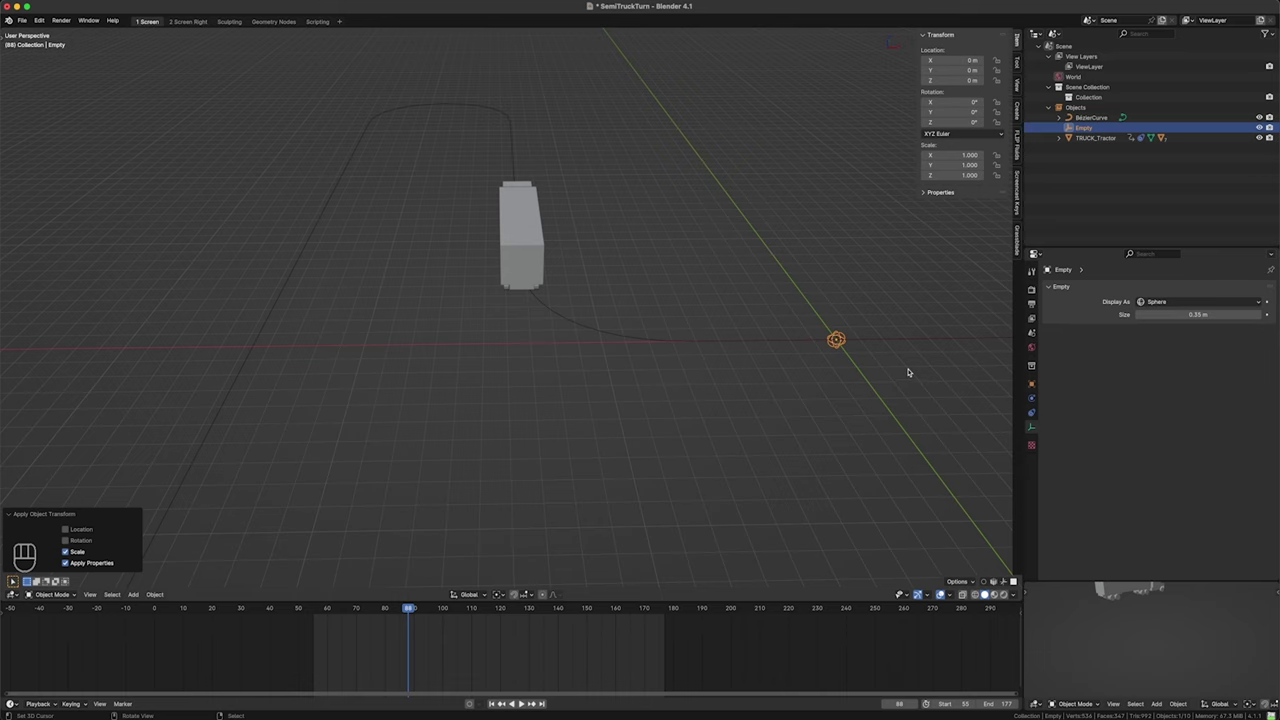
- Give the empty a Follow Path constraint targeting BezierCurve
left_click(1036, 413)
left_click_drag(1162, 289, 1243, 363)
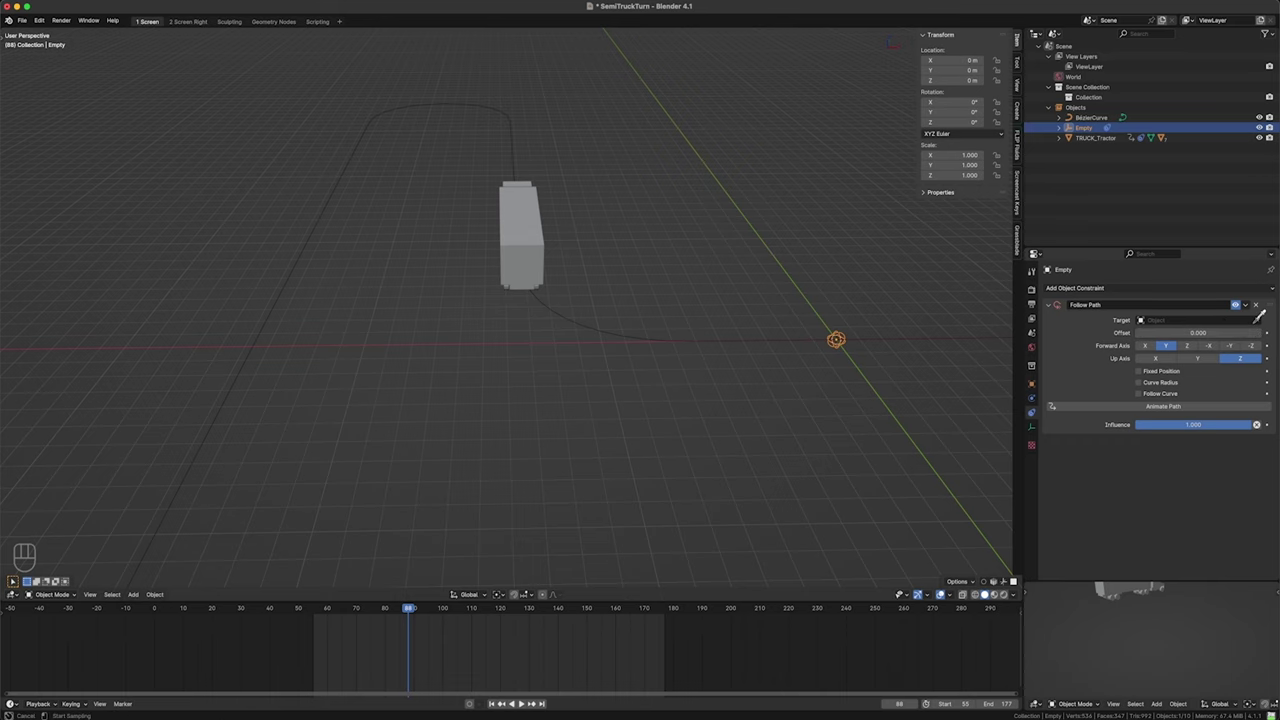
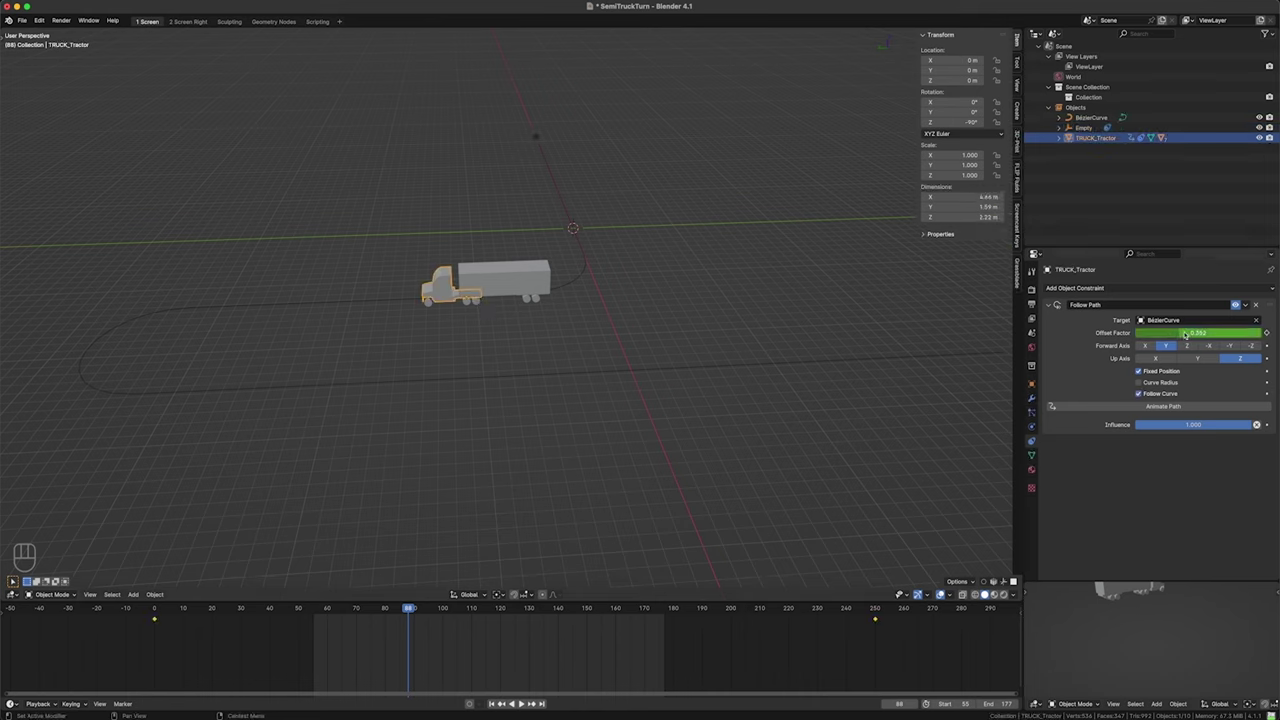
left_click_drag(1190, 332, 1162, 435)
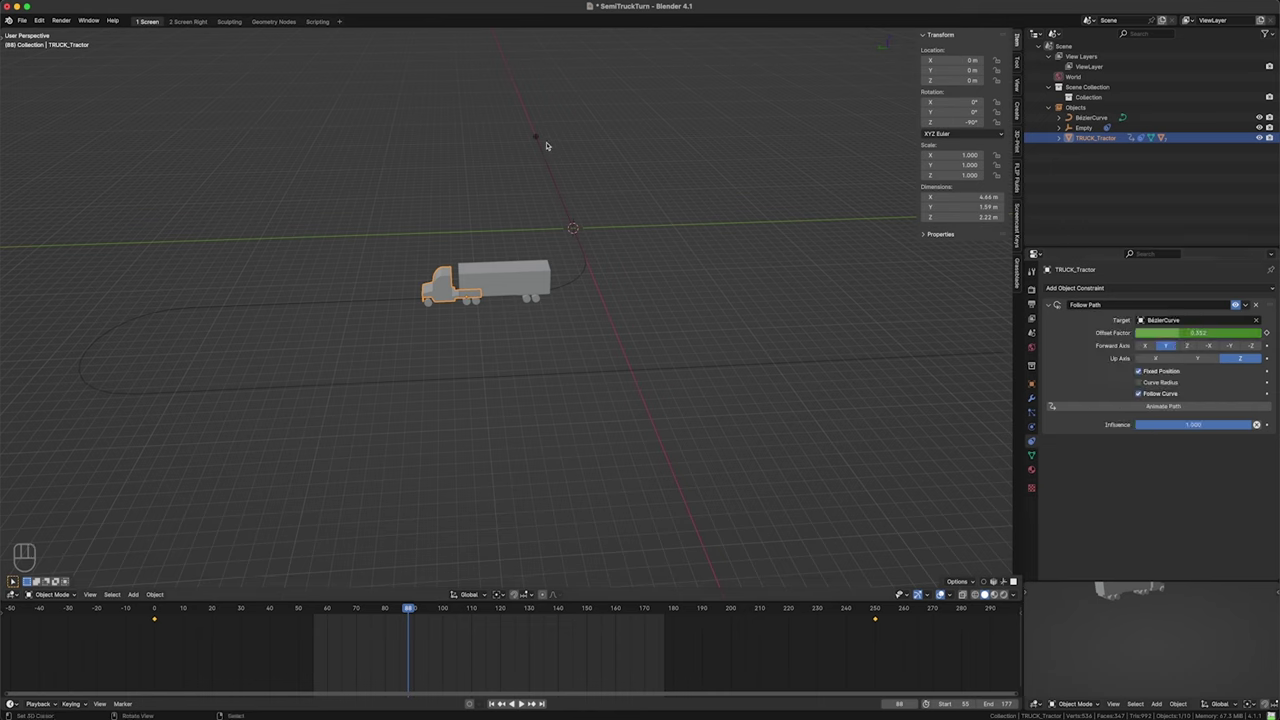
- Paste the offset driver onto the empty's constraint and play to watch it ride with the truck
left_click(546, 134)
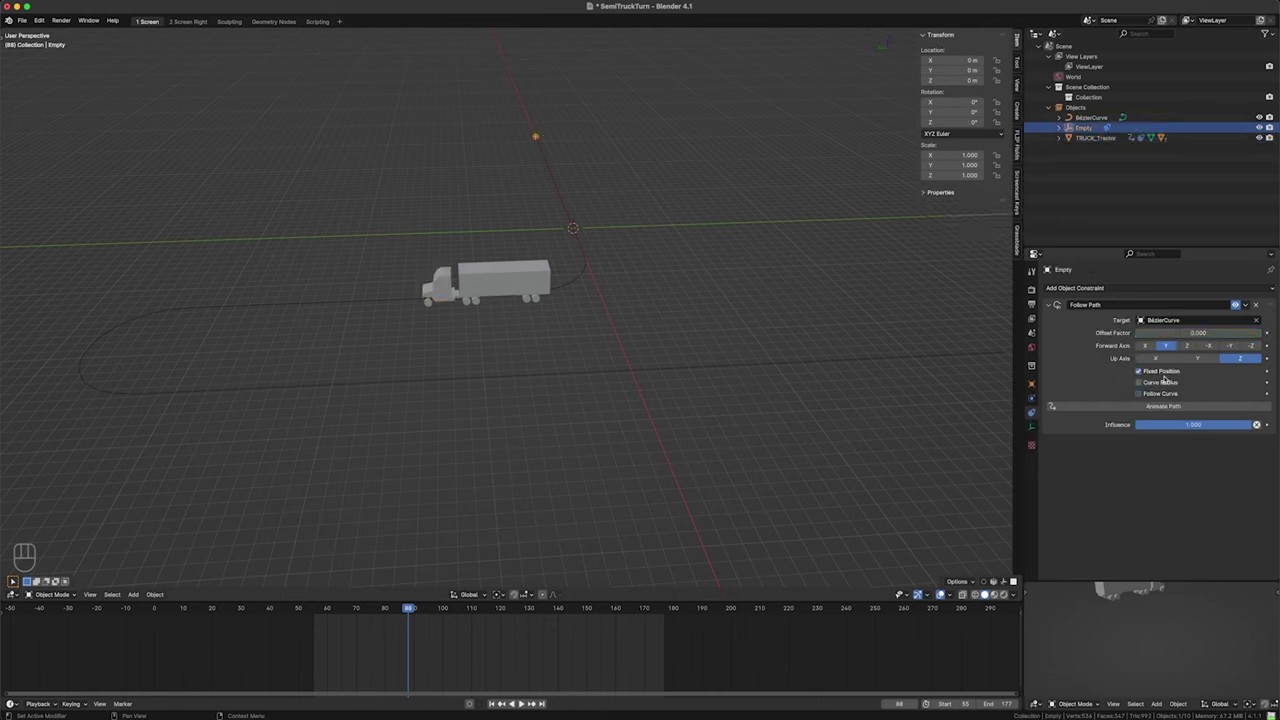
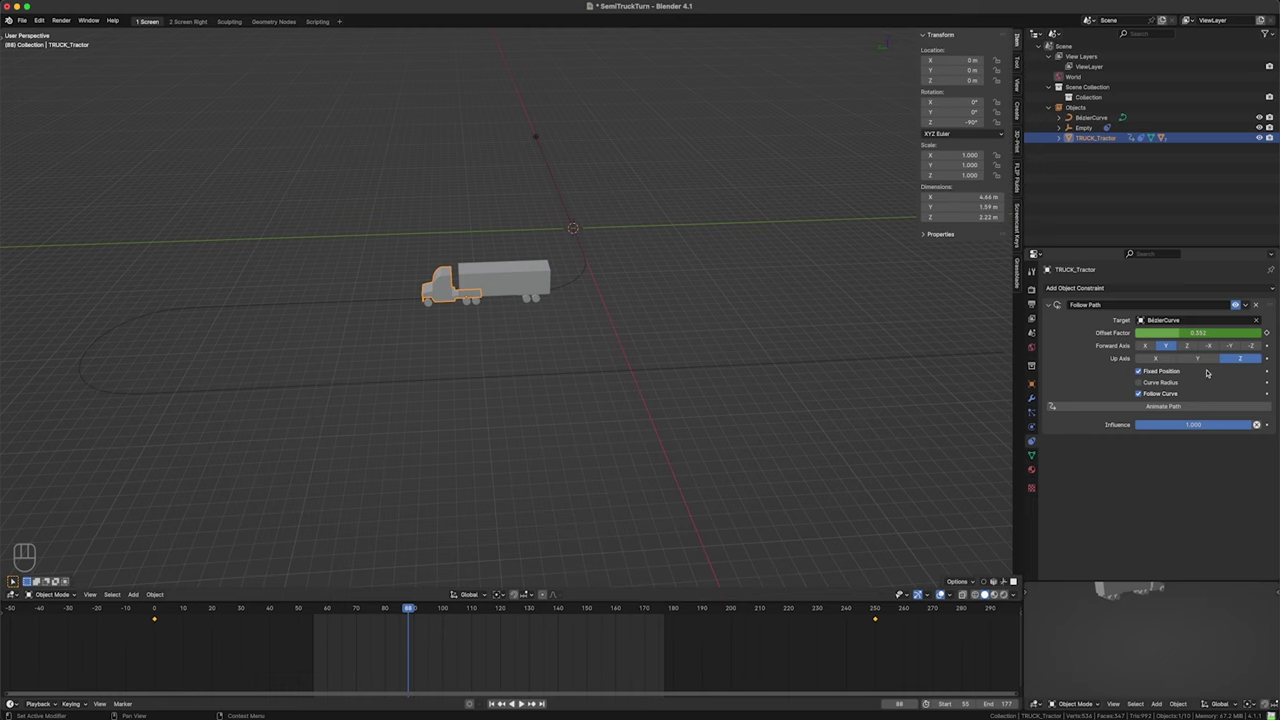
left_click(544, 138)
left_click(544, 138)
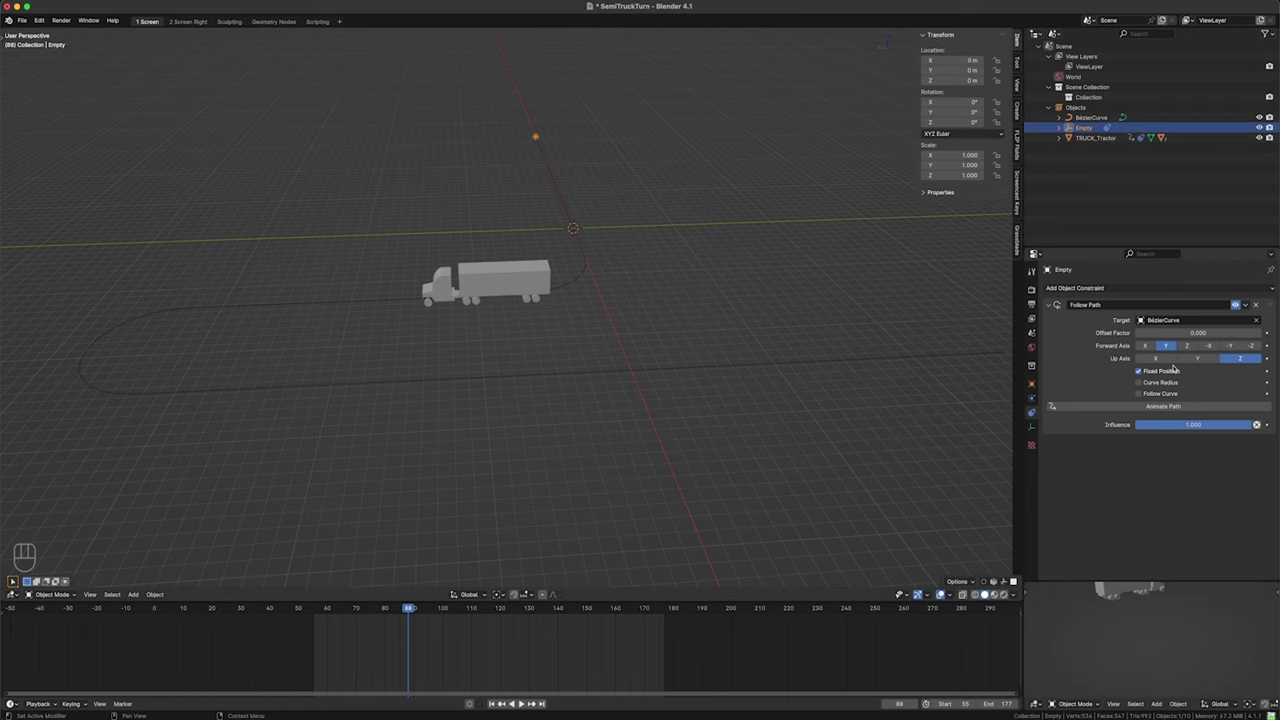
left_click_drag(1176, 332, 1105, 252)
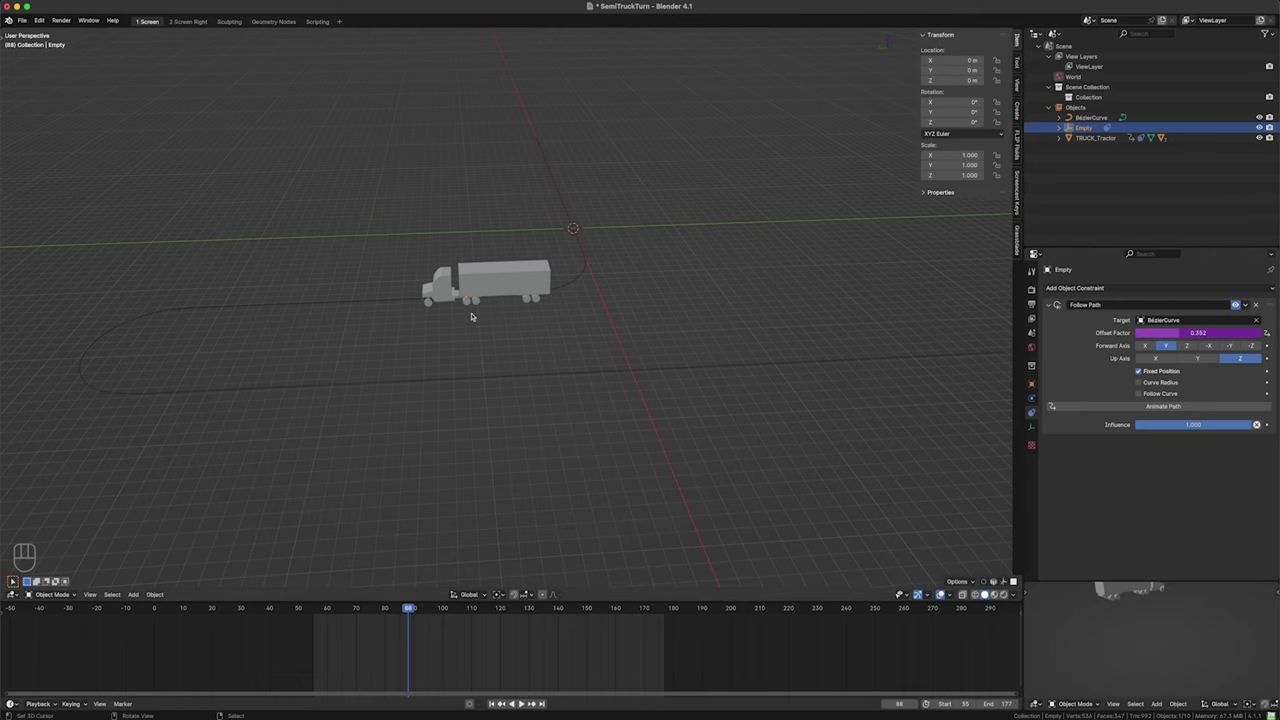
key("shift+z")
- Scrub between frames 82 and 113 to confirm the empty travels ahead along the curve
left_click(481, 309)
left_click(478, 300)
left_click_drag(417, 648, 438, 585)
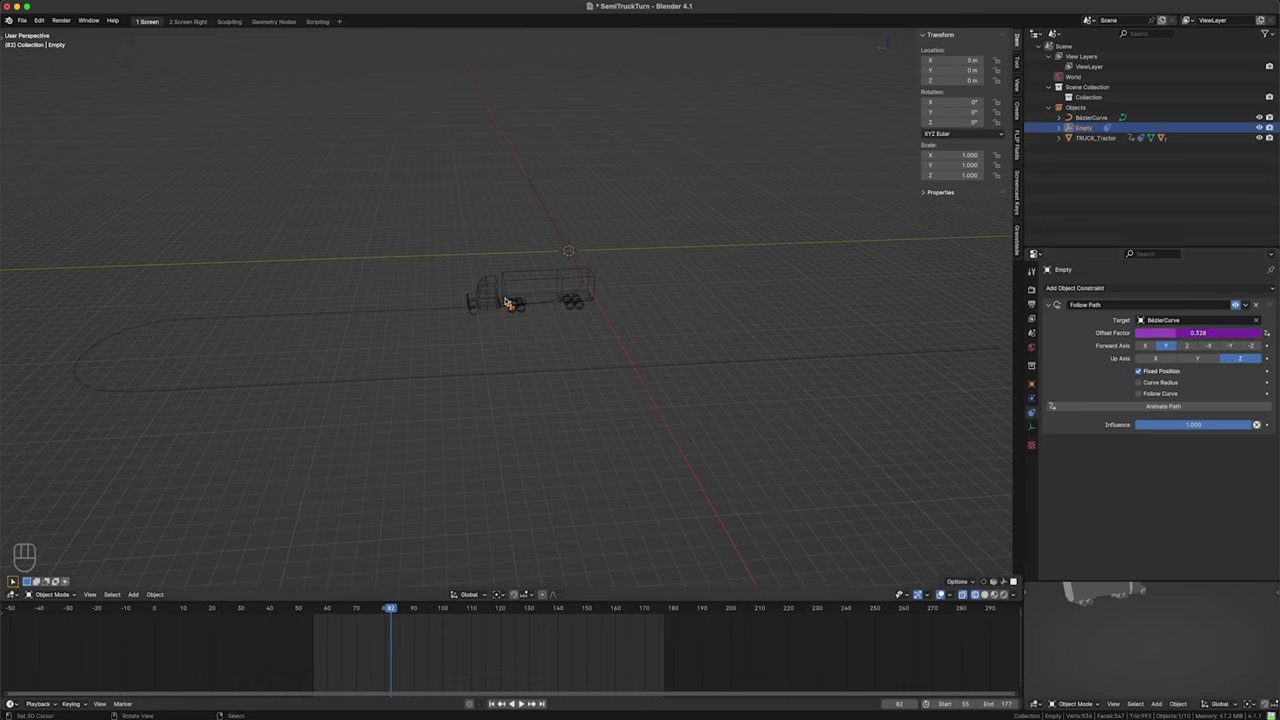
left_click_drag(411, 647, 415, 643)
left_click(418, 646)
left_click_drag(1176, 330, 258, 209)
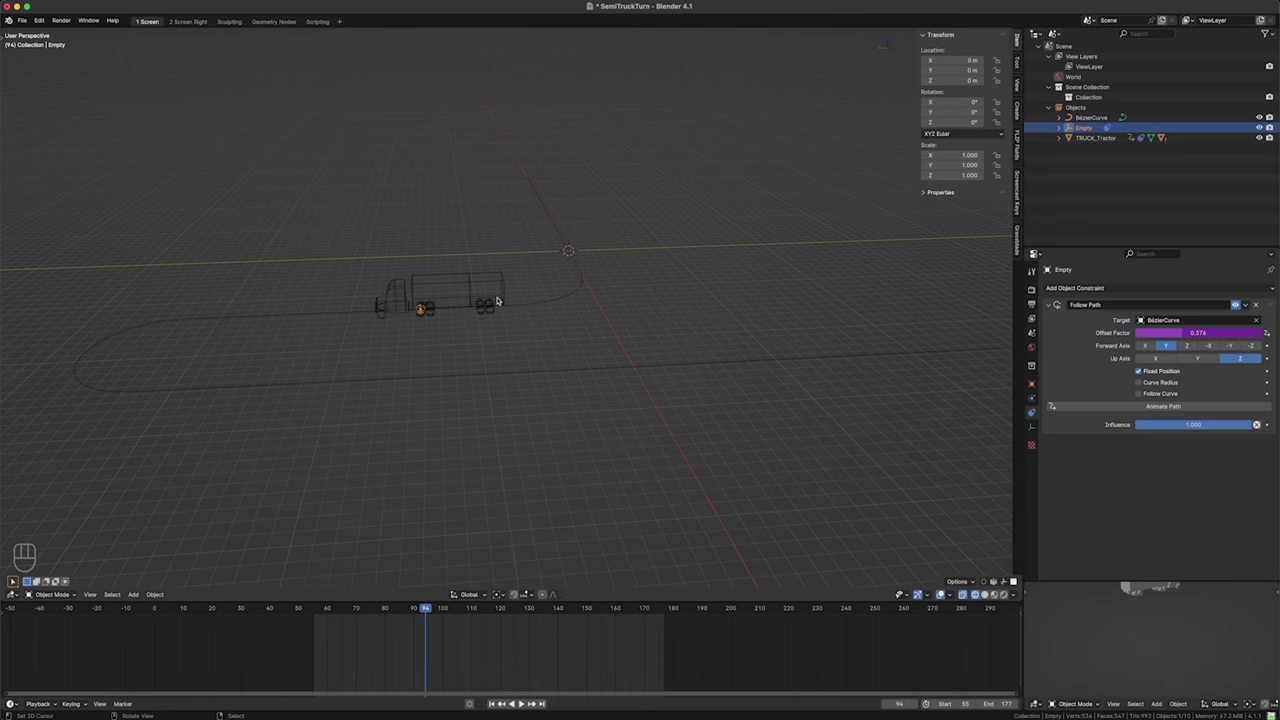
left_click_drag(1188, 336, 678, 321)
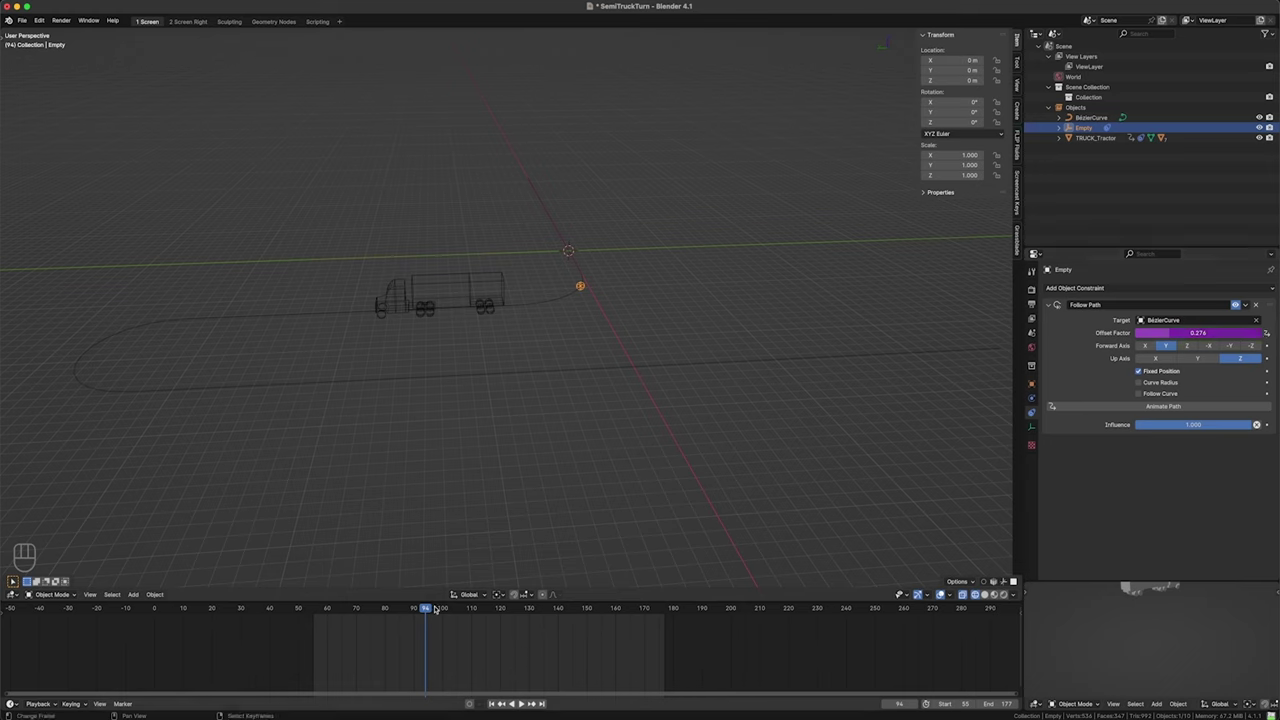
left_click_drag(410, 654, 474, 633)
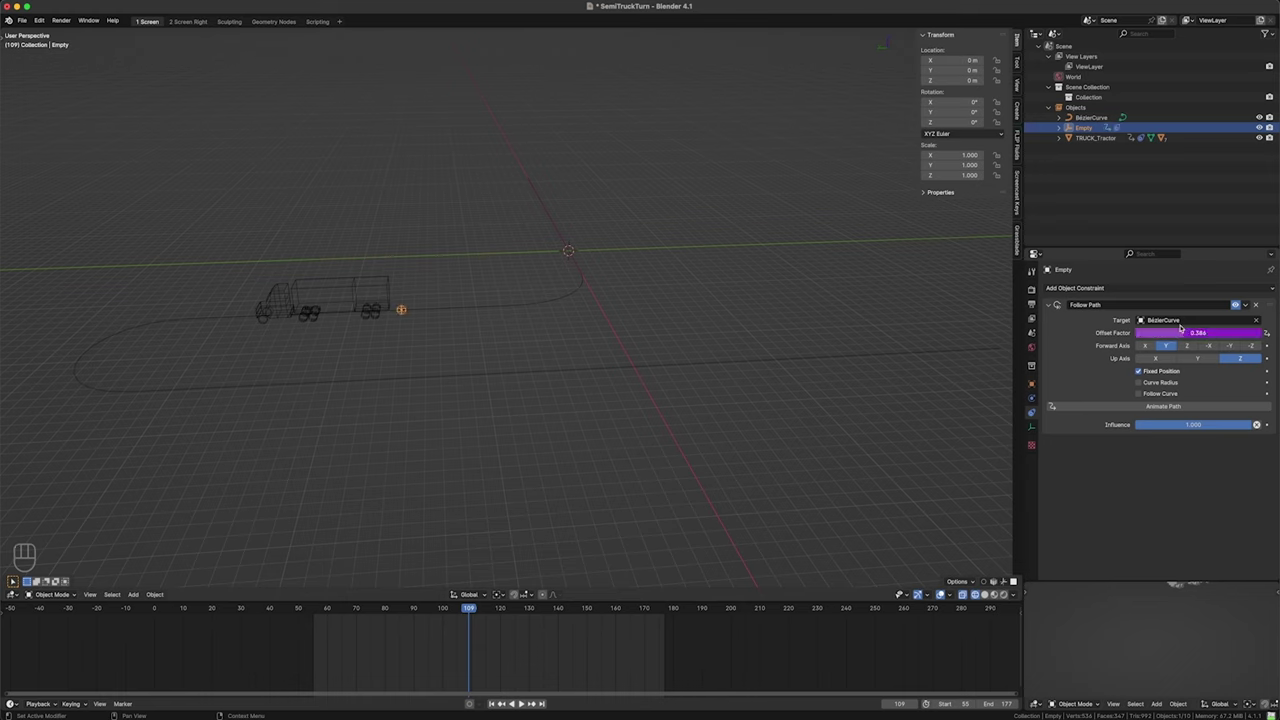
left_click_drag(464, 630, 468, 604)
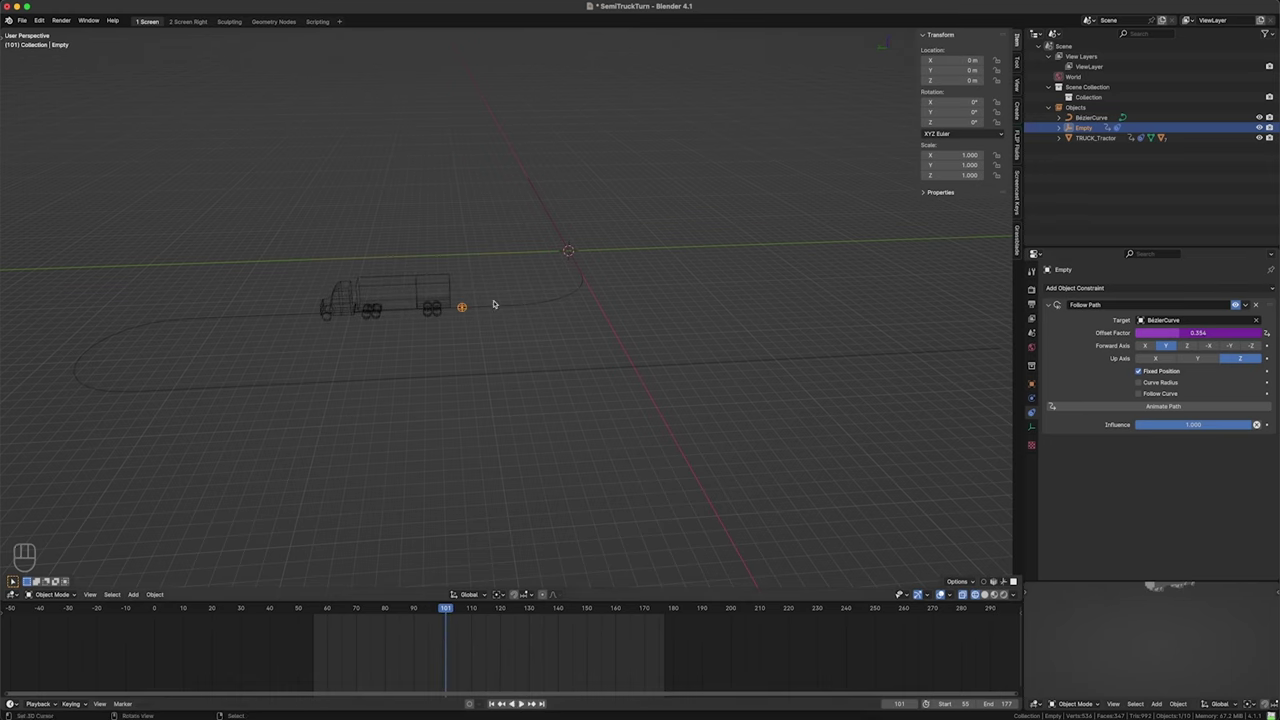
- Rename the empty to TRUCK_FollowPoint, then select the TRUCK_Trailer box
key("F2")
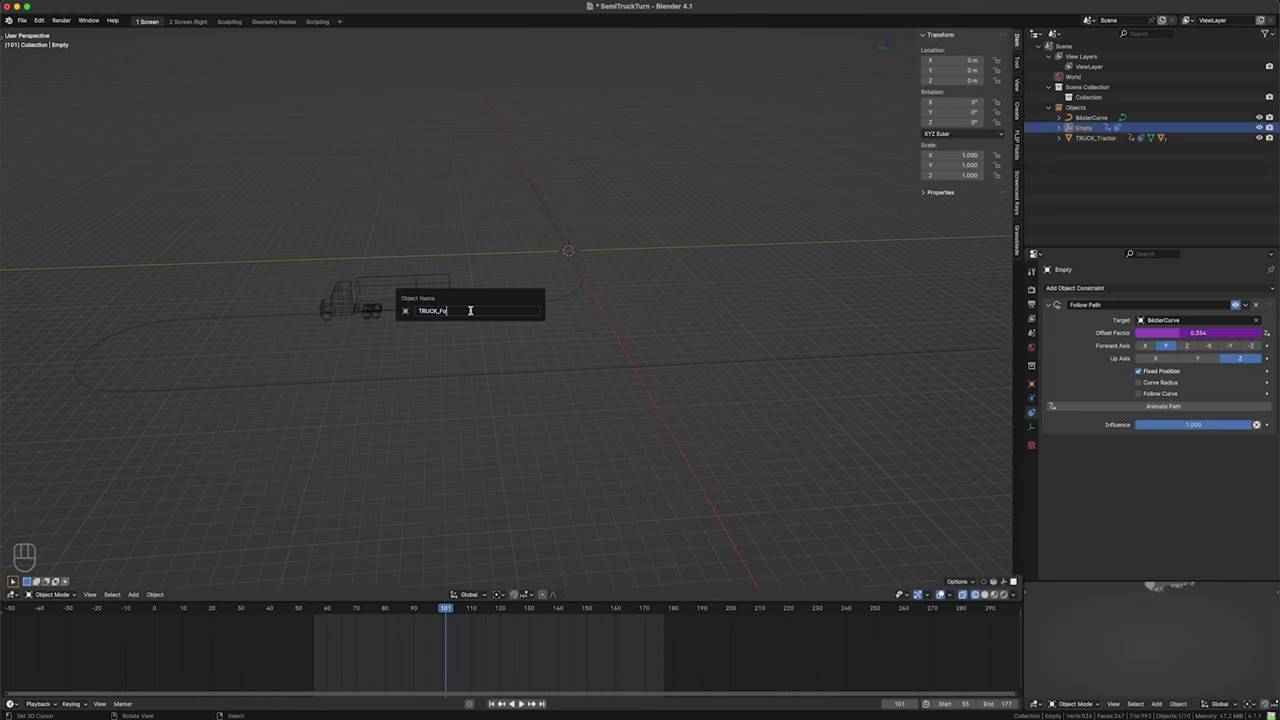
key("l")
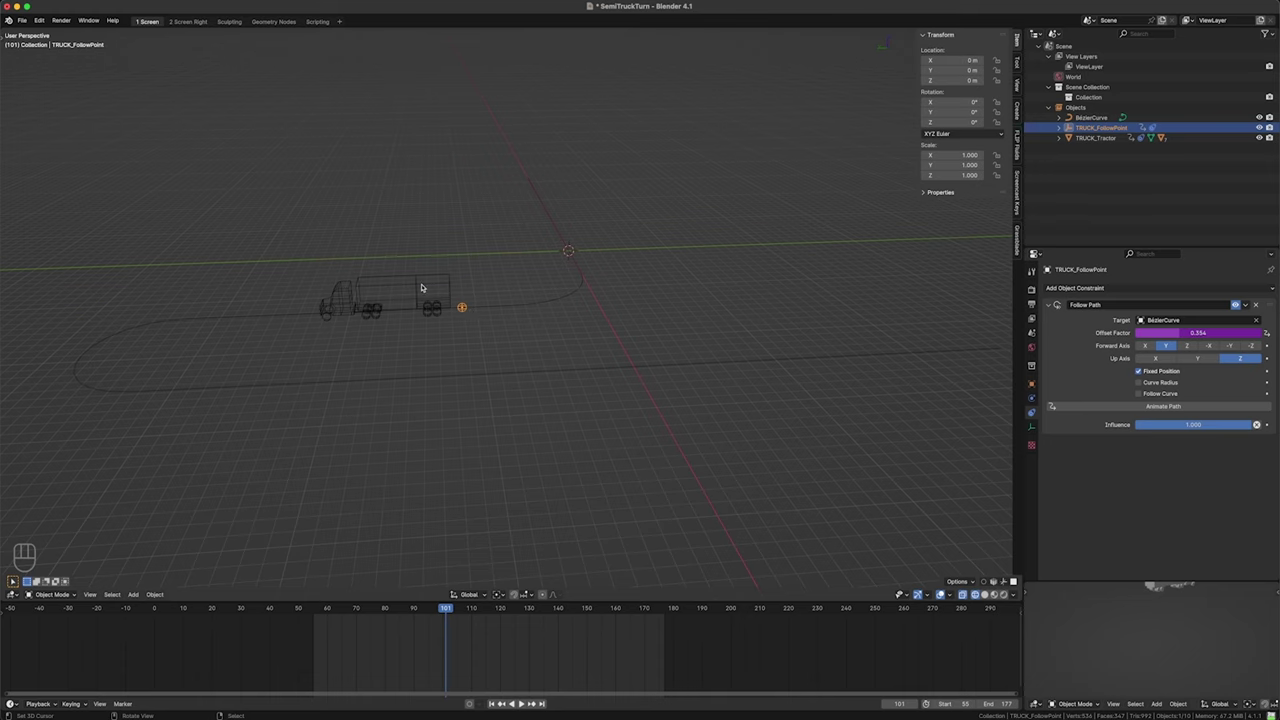
left_click(428, 285)
left_click_drag(433, 318, 506, 316)
left_click_drag(538, 318, 546, 356)
left_click(543, 354)
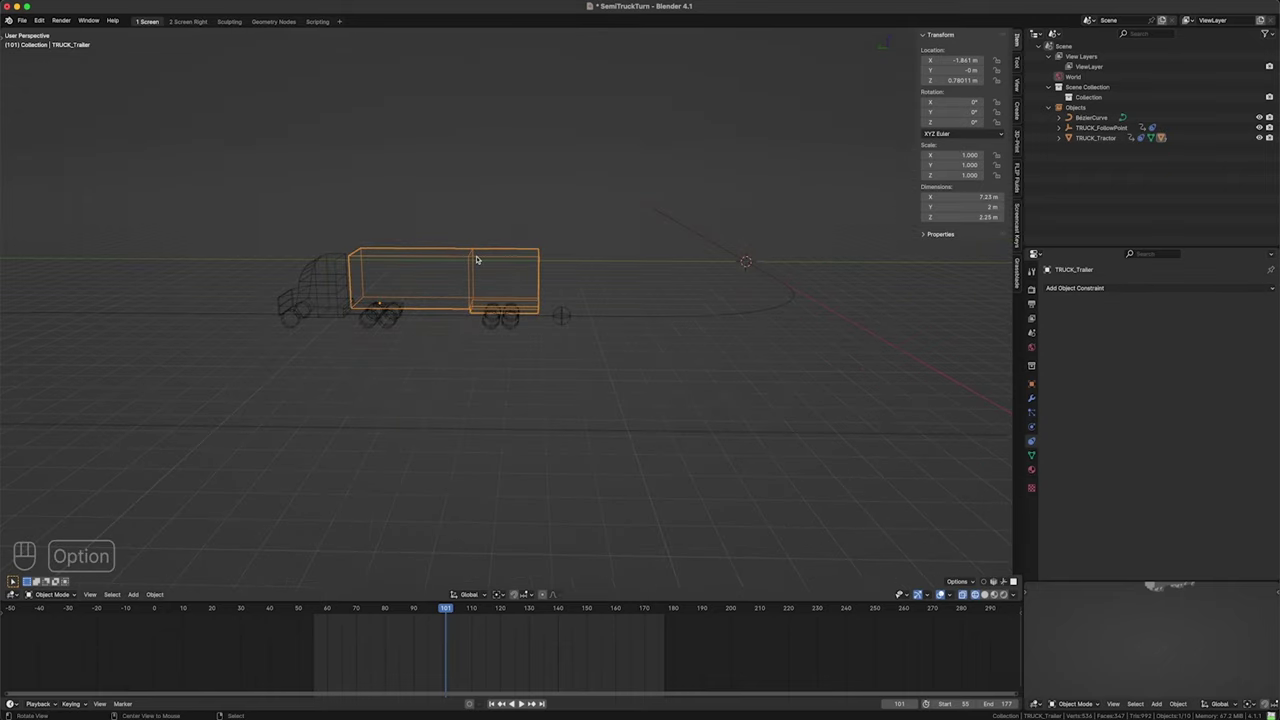
- Add a Track To constraint to TRUCK_Trailer and frame the whole truck at frame 73
left_click(486, 301)
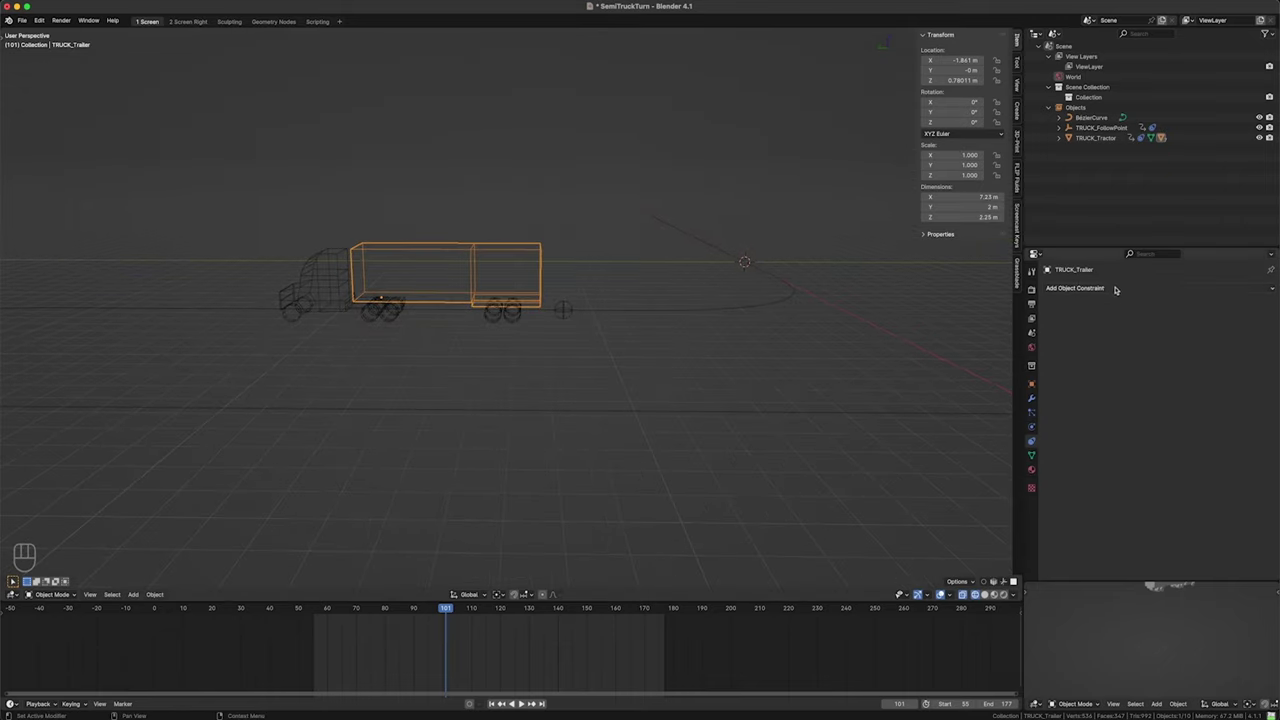
left_click_drag(1122, 287, 1181, 361)
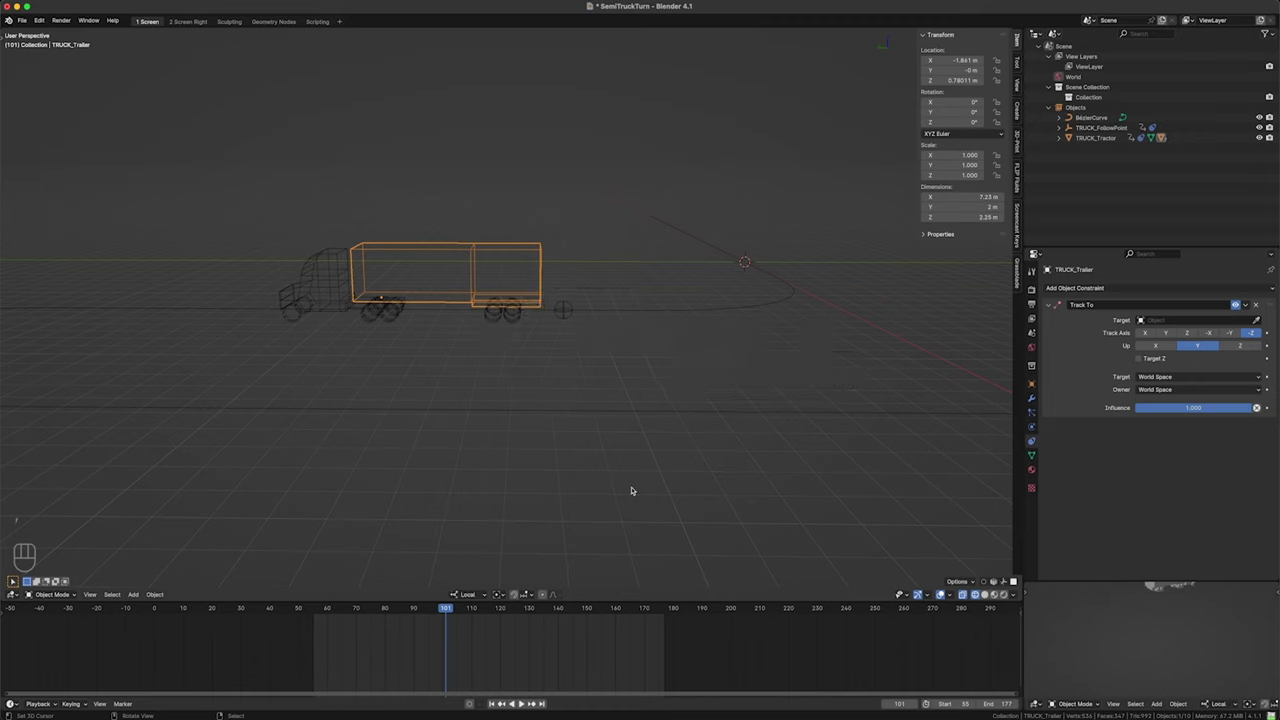
left_click_drag(934, 595, 930, 608)
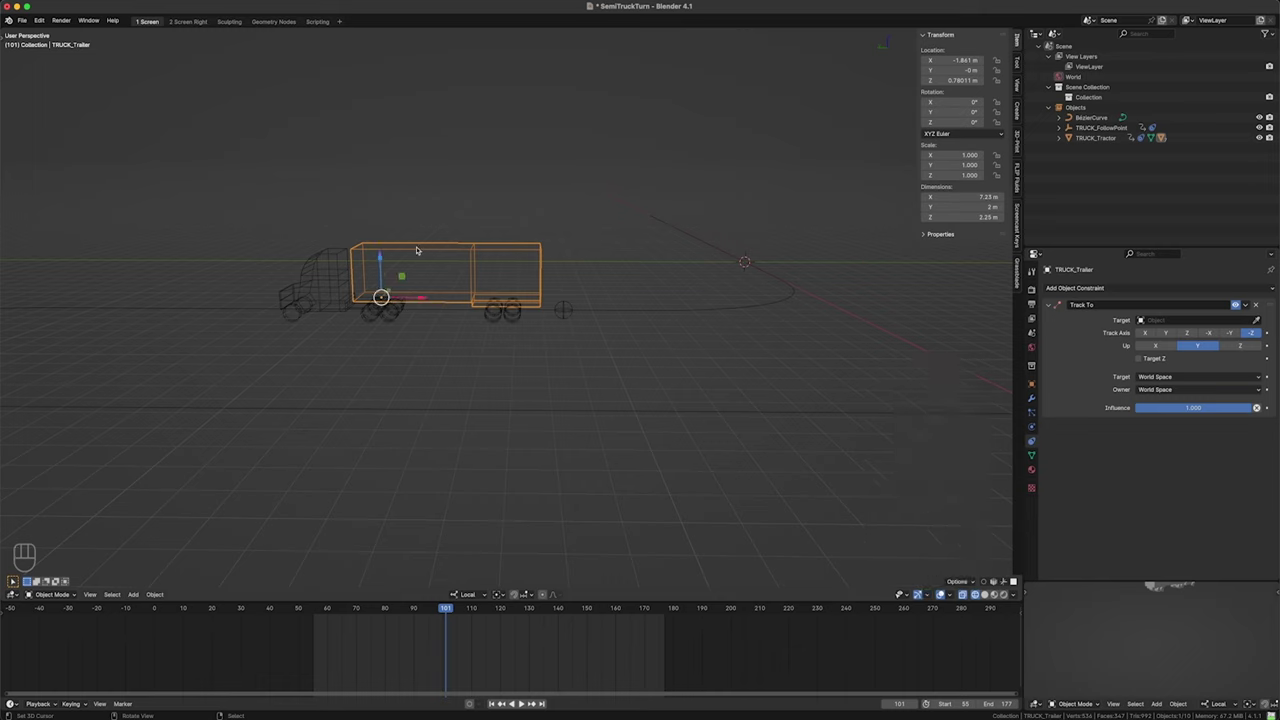
left_click_drag(436, 641, 400, 643)
left_click_drag(804, 334, 777, 370)
left_click_drag(742, 357, 576, 450)
middle_click(571, 446)
left_click(570, 442)
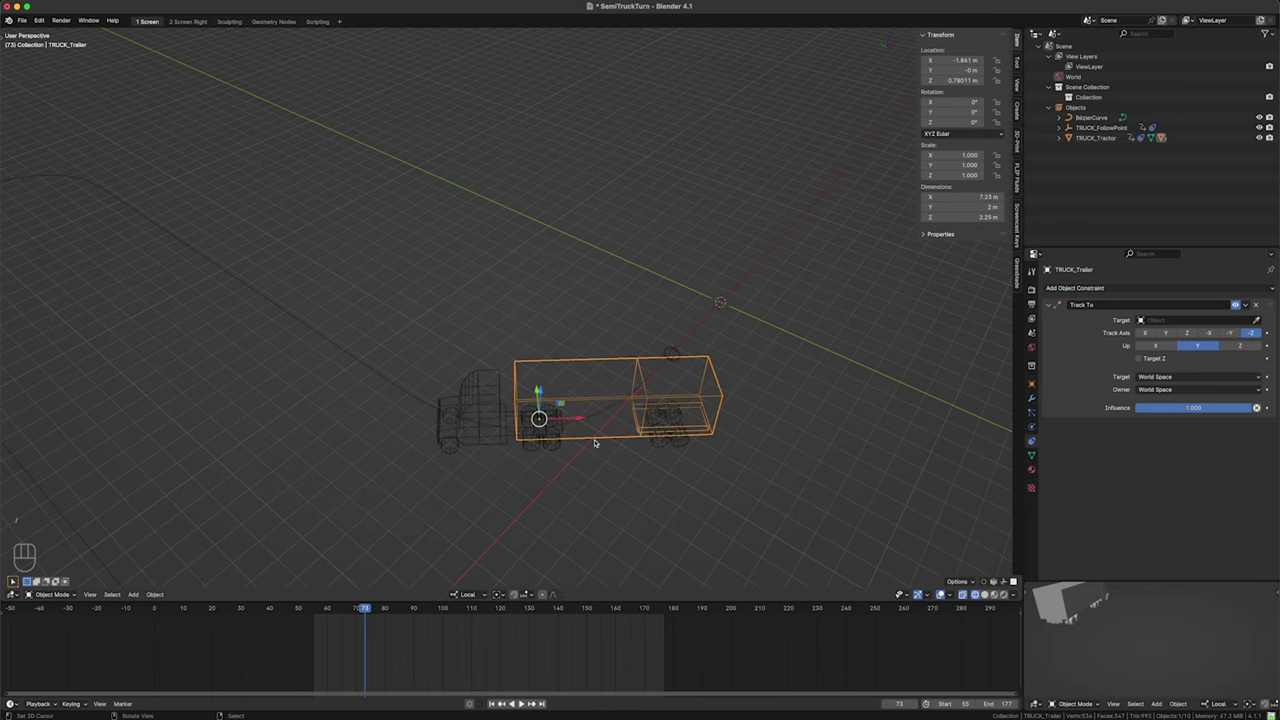
- Target TRUCK_FollowPoint with Track Axis X and Up axis Z, checking the trailer's aim
left_click(574, 442)
left_click_drag(572, 412, 573, 414)
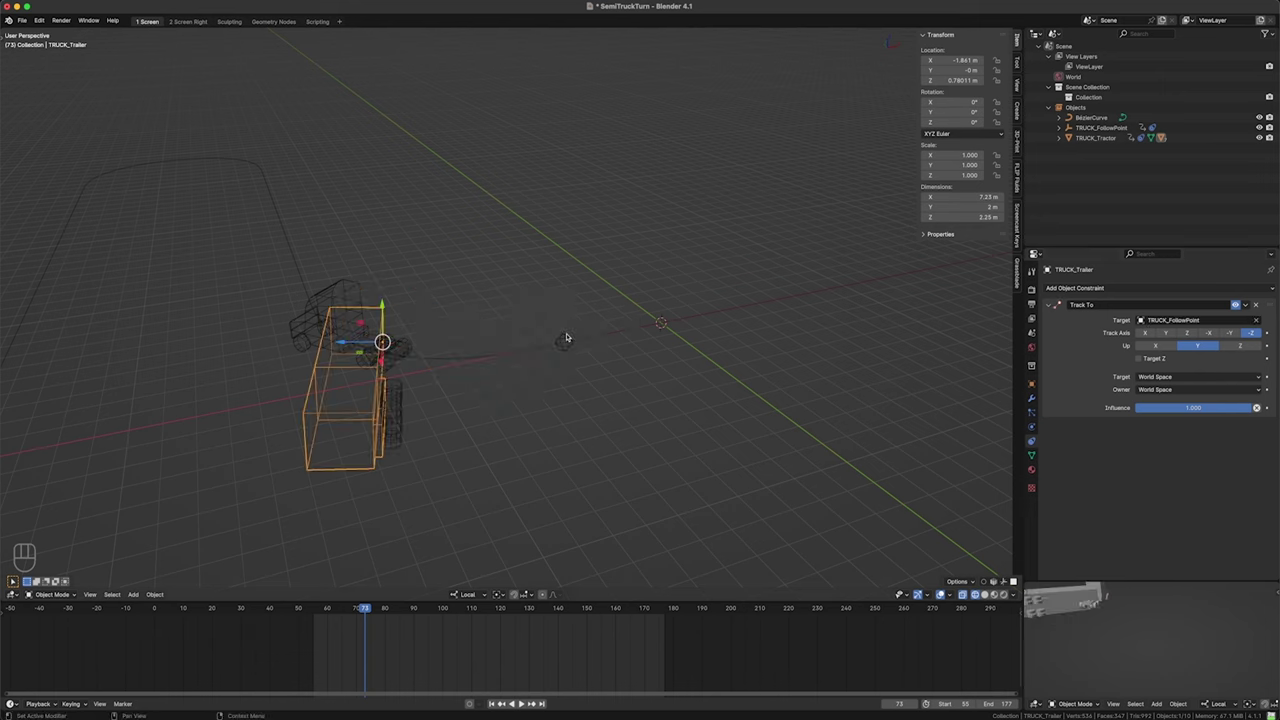
left_click_drag(460, 366, 464, 404)
left_click(470, 378)
left_click_drag(424, 356, 441, 355)
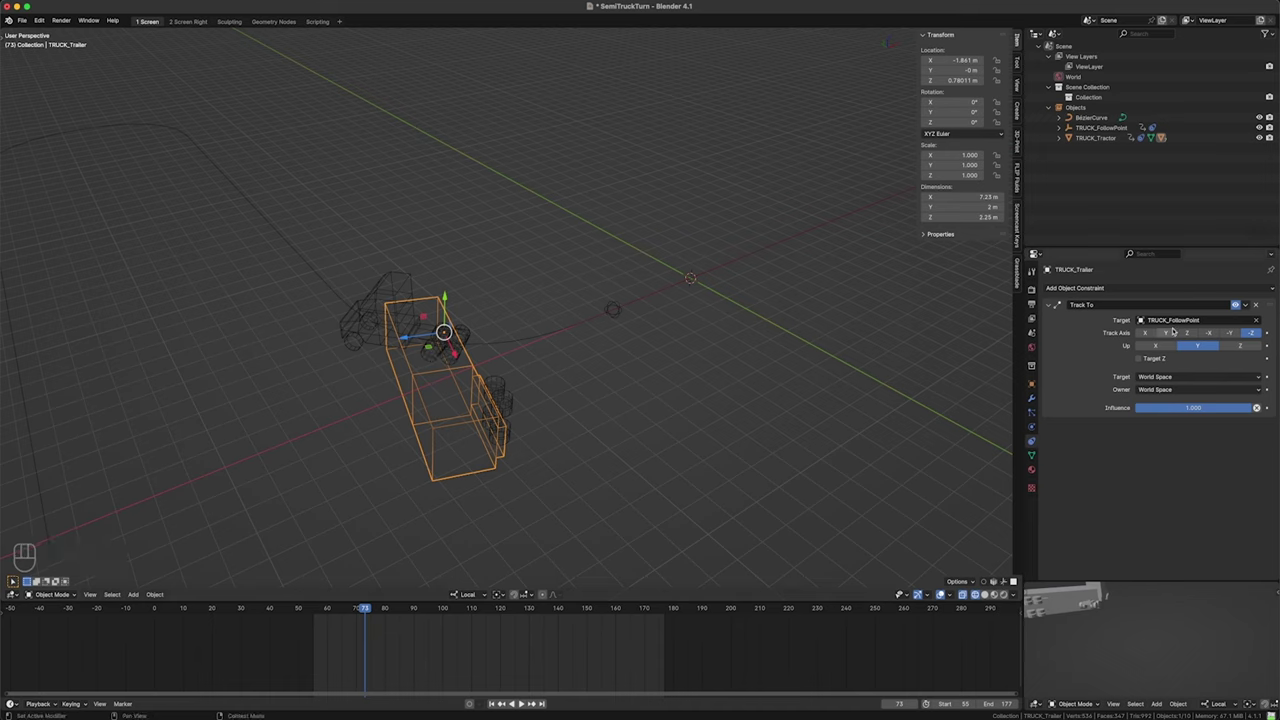
left_click(1242, 304)
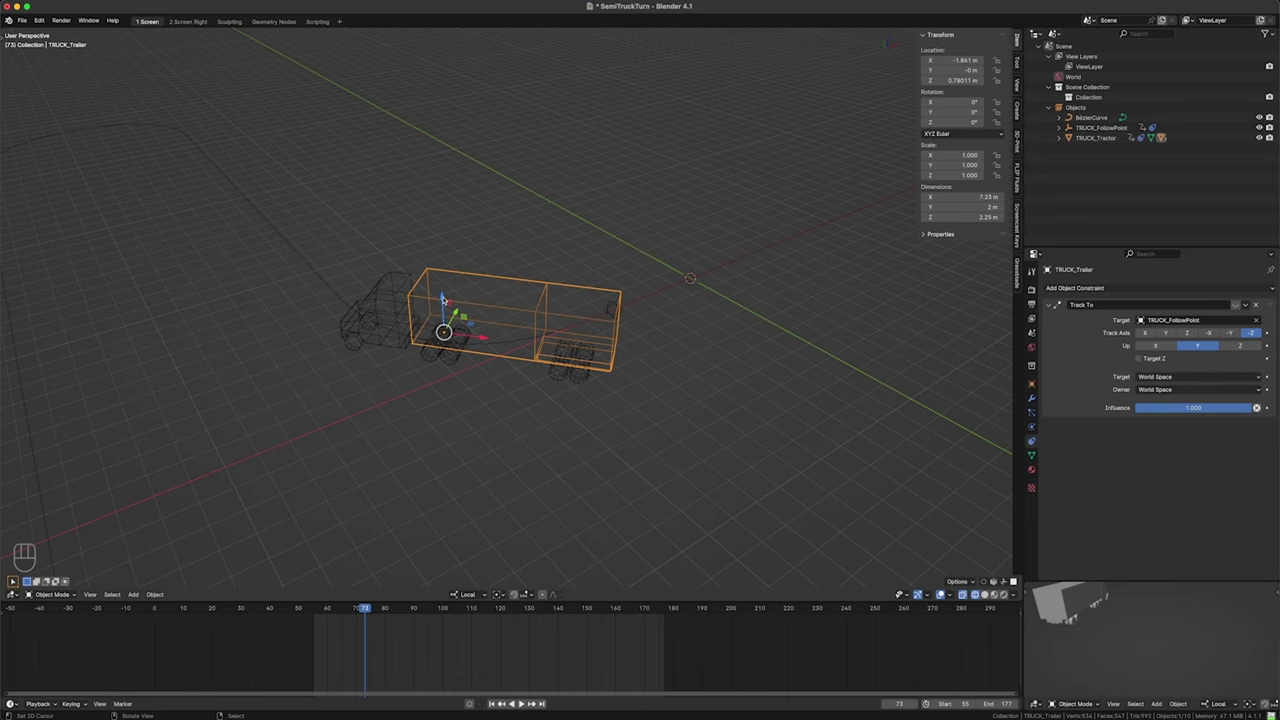
left_click_drag(498, 388, 468, 300)
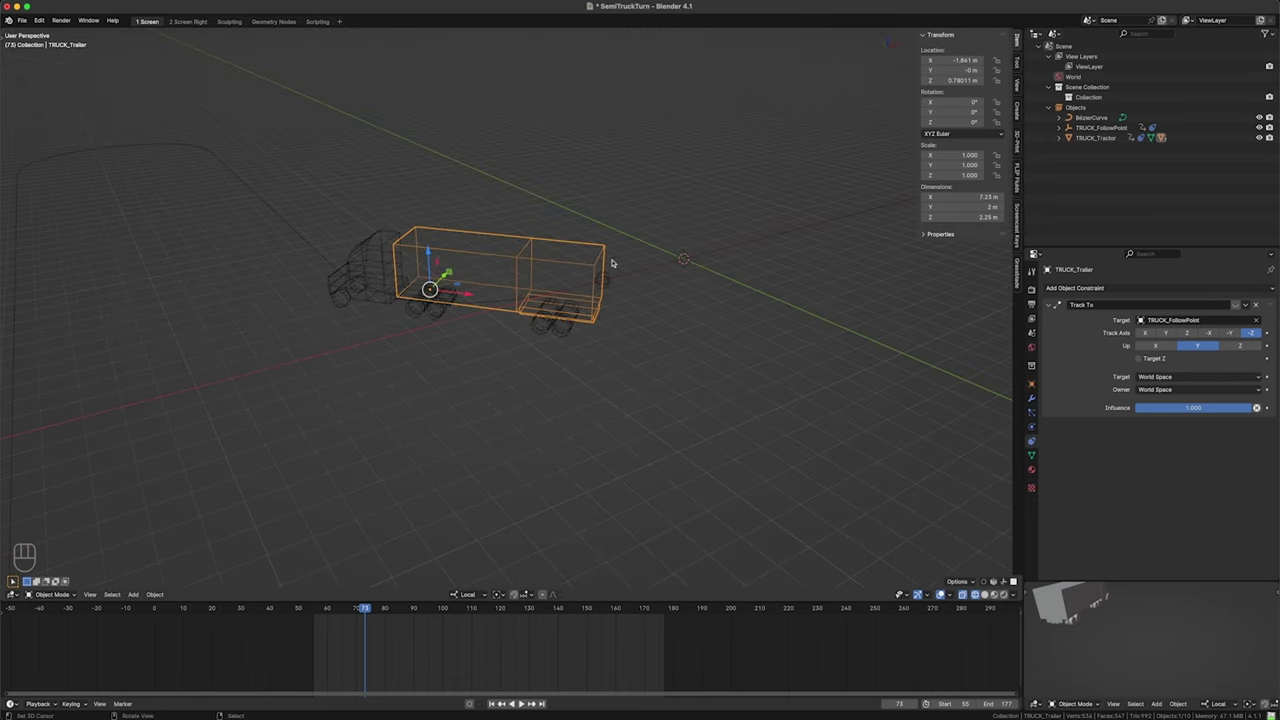
left_click(1249, 346)
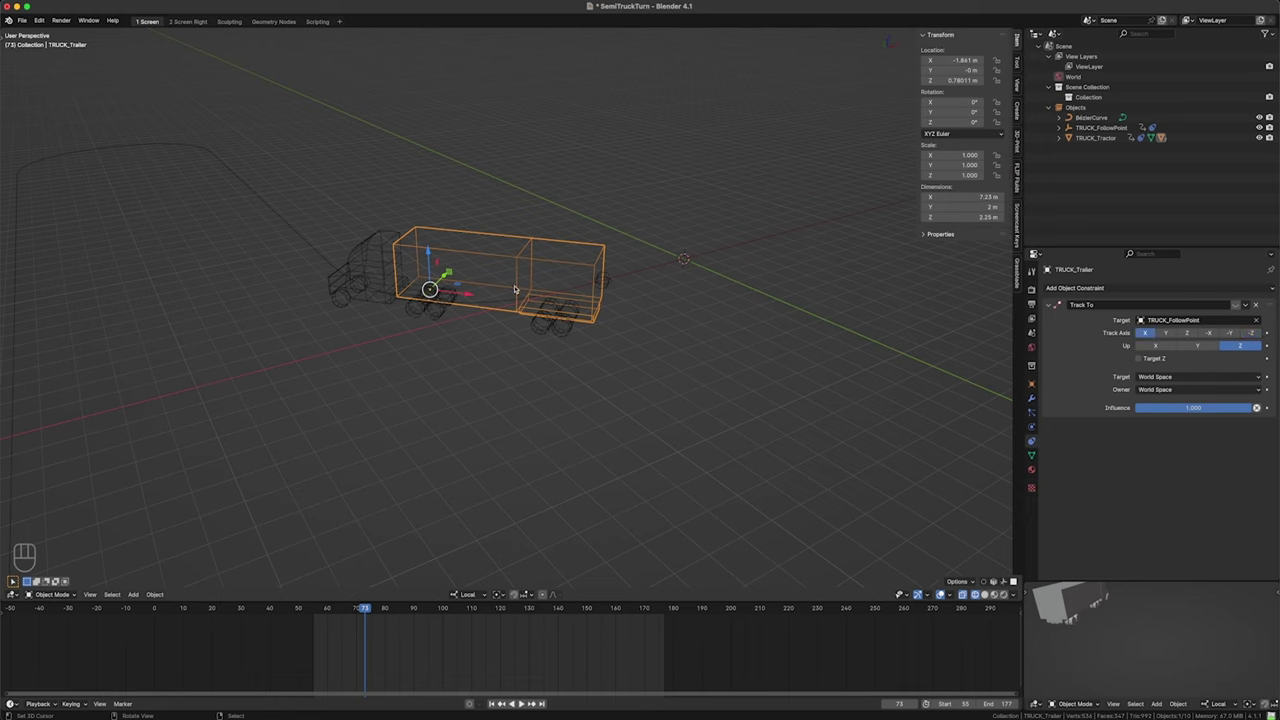
- Switch to front orthographic view and zoom in on the hitch area
left_click(1242, 303)
left_click(577, 317)
key("shift+Left")
key("KP_1")
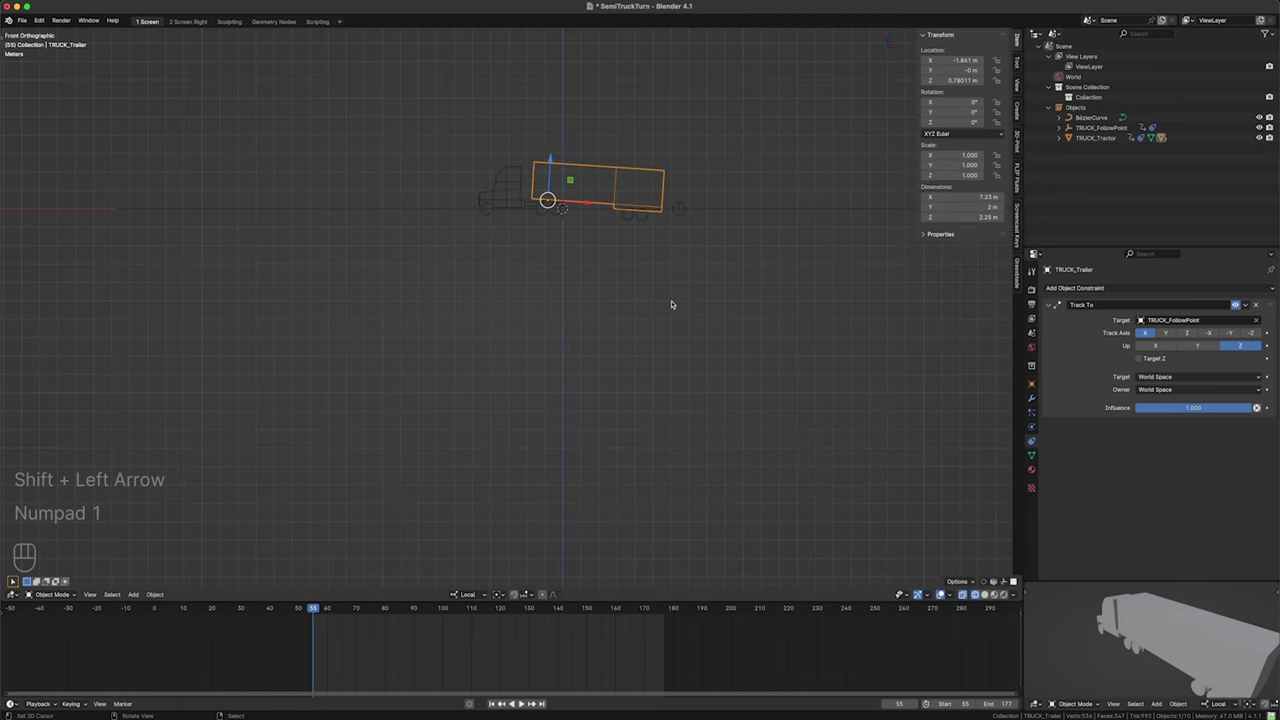
left_click_drag(690, 211, 626, 327)
middle_click(624, 322)
middle_click(724, 258)
- Lift TRUCK_FollowPoint along Z to about 0.78 m so the trailer sits level behind the tractor
key("g")
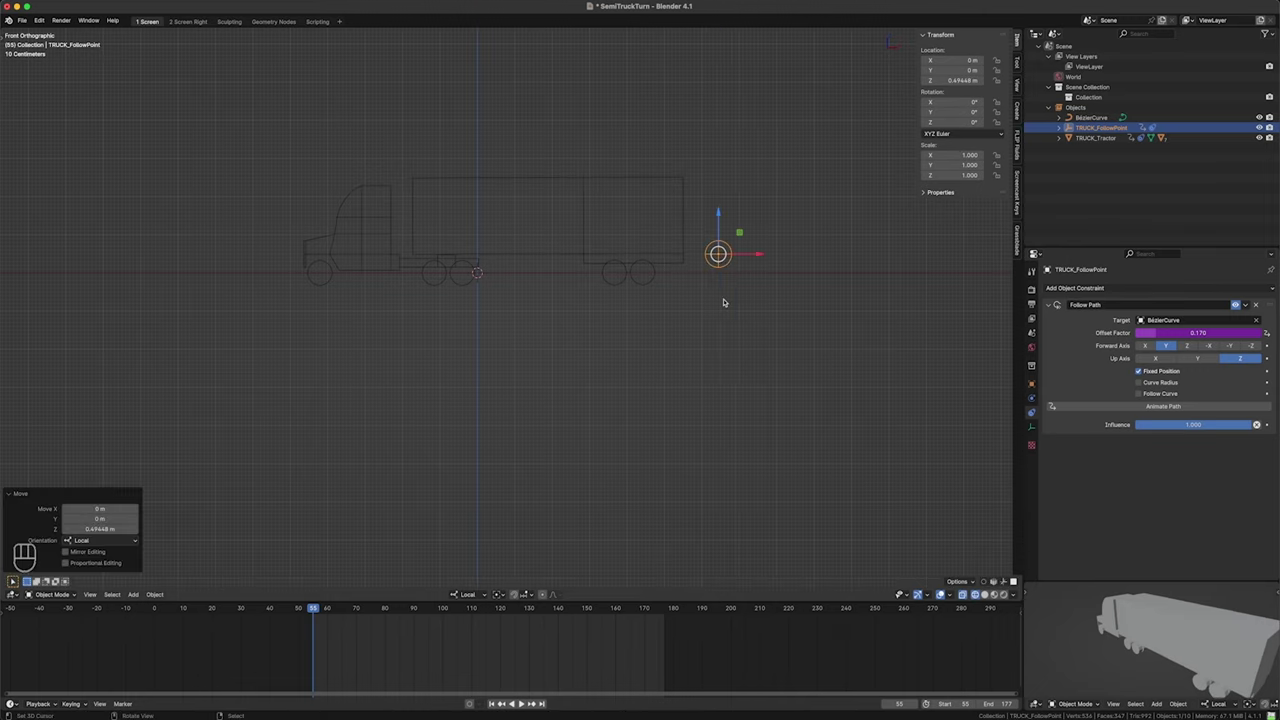
left_click(426, 283)
left_click_drag(454, 317, 546, 342)
left_click_drag(495, 319, 496, 313)
key("KP_1")
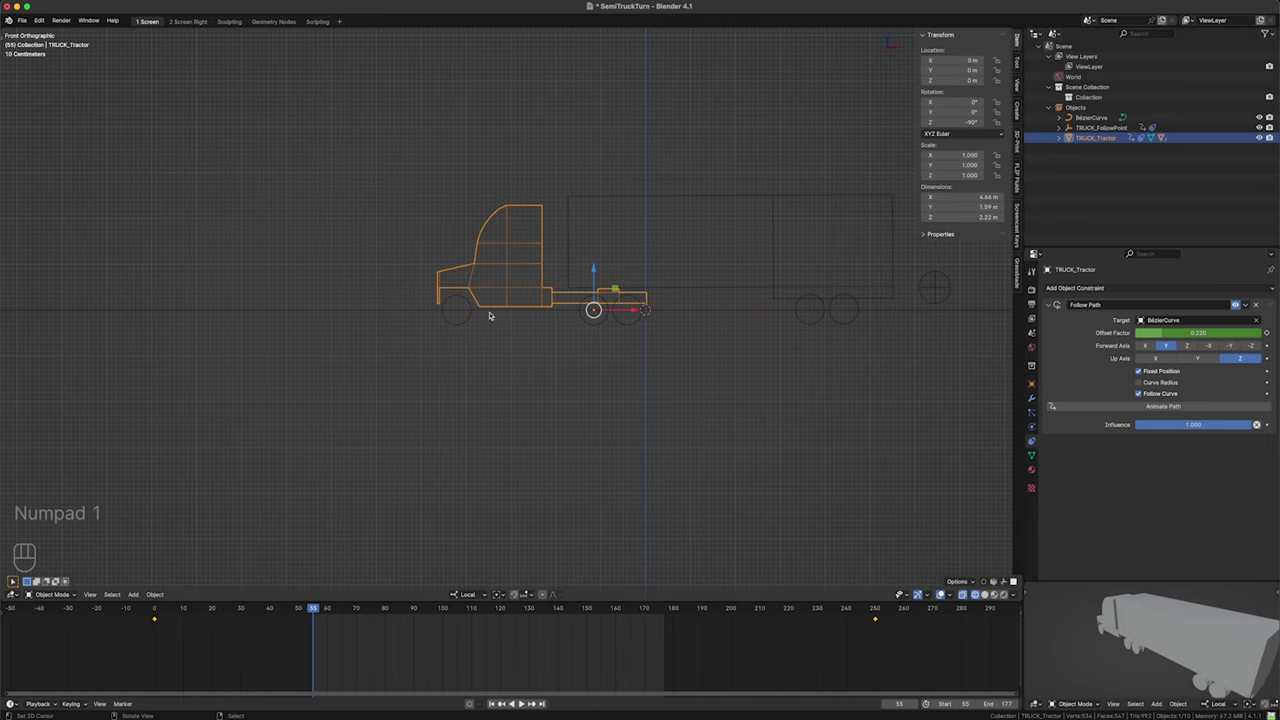
key("g")
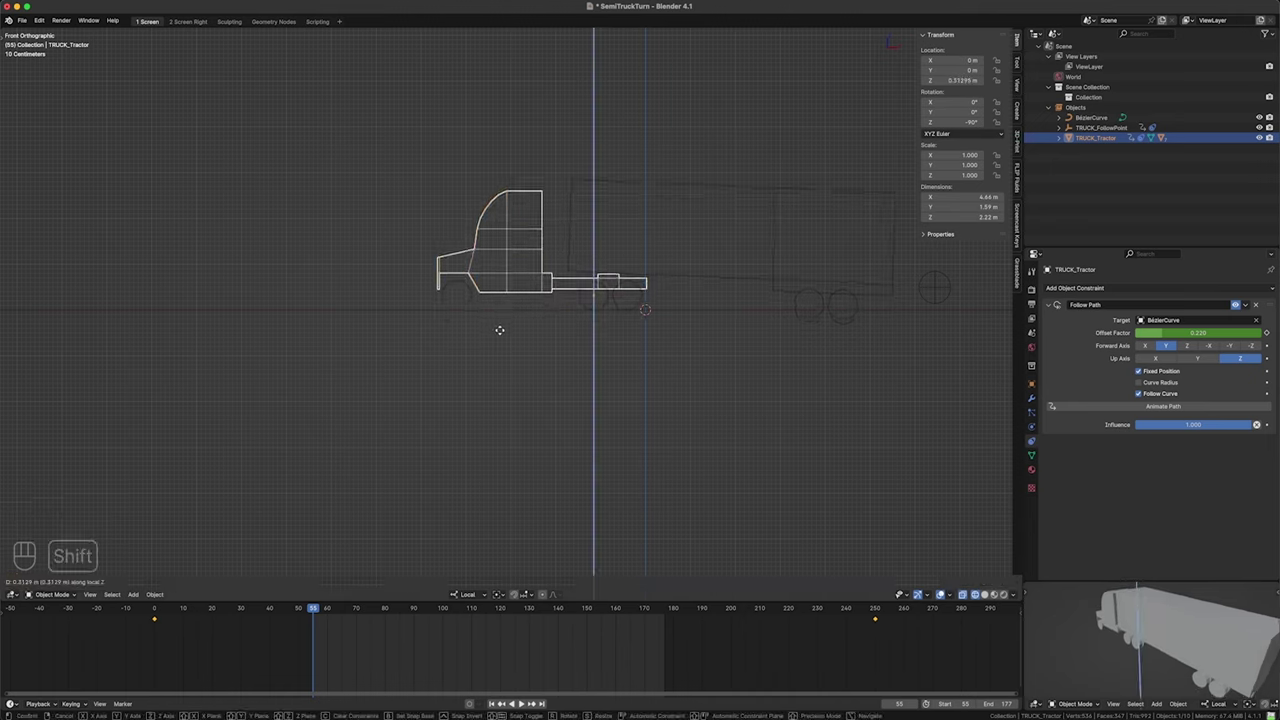
left_click(322, 635)
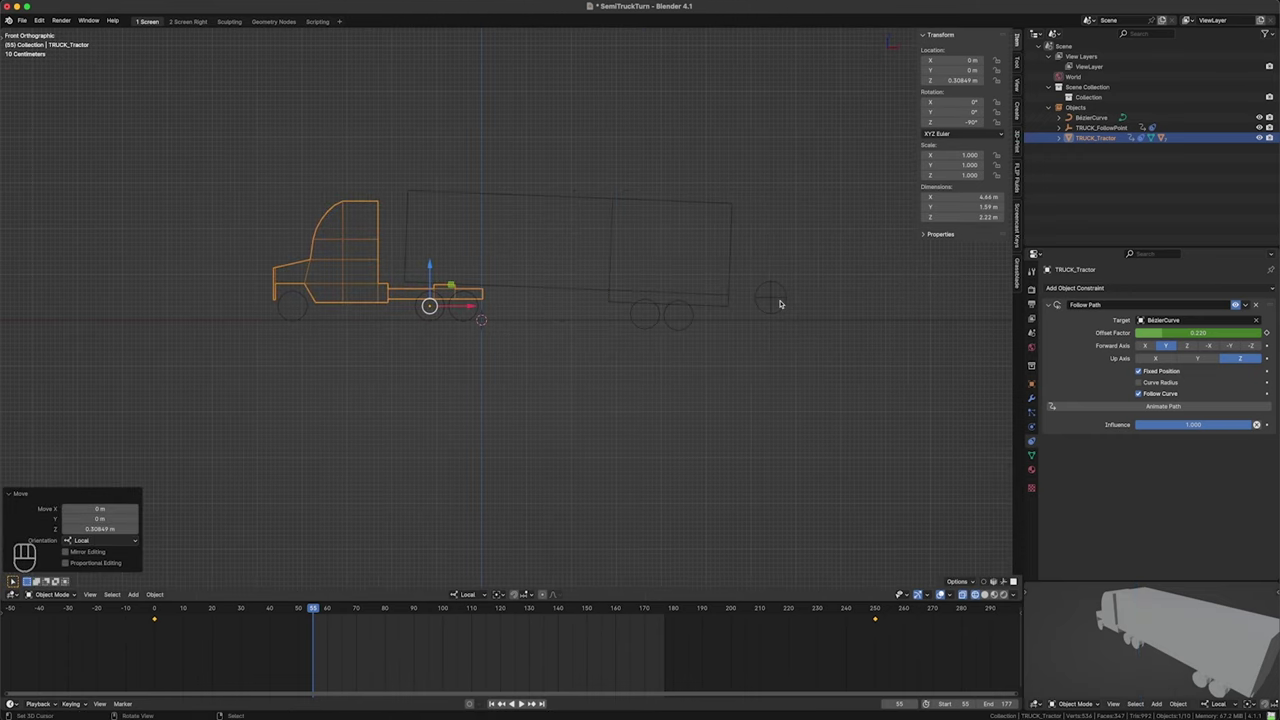
key("g")
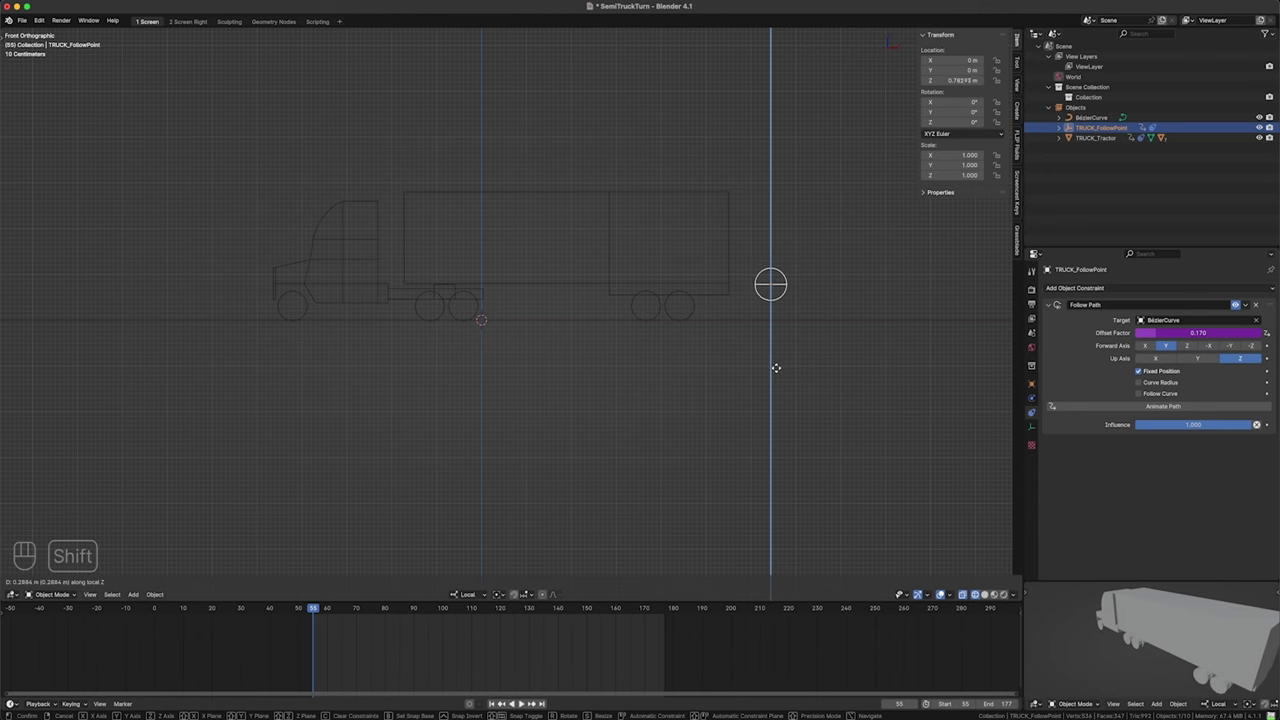
left_click(322, 635)
left_click(322, 635)
- Hide the helper overlays and play the truck animation for a clean preview
left_click_drag(650, 359, 292, 363)
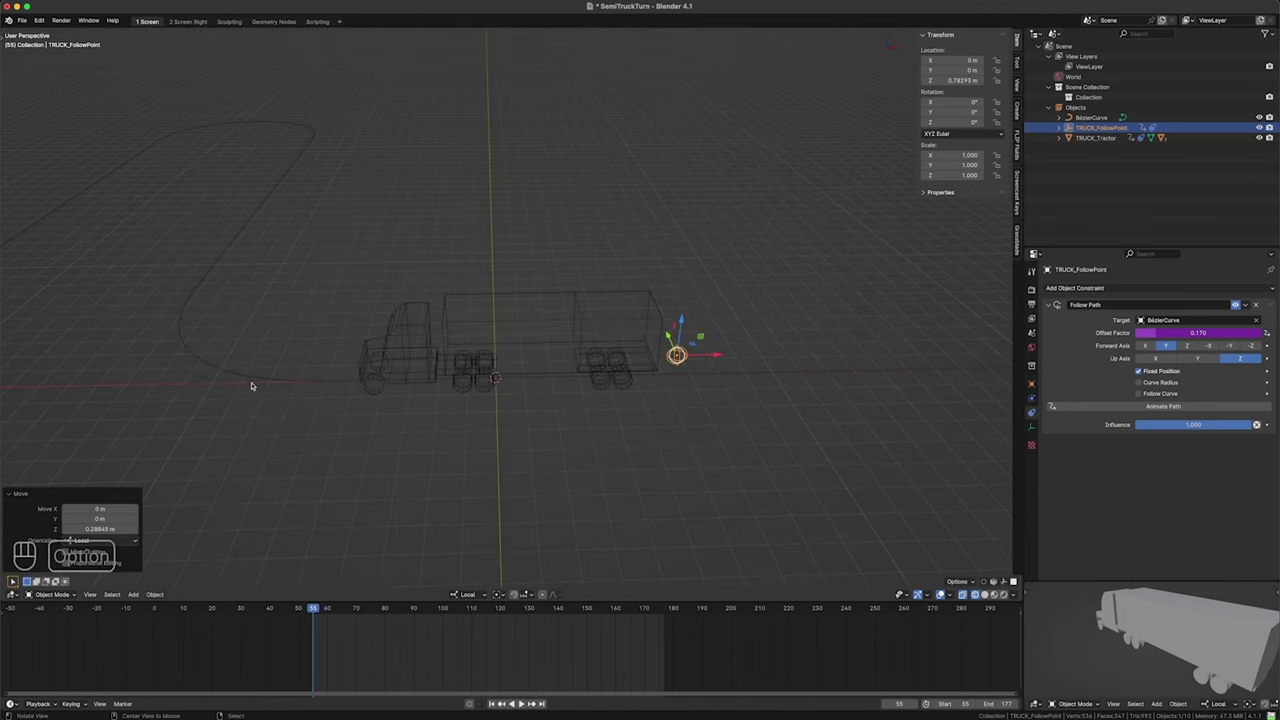
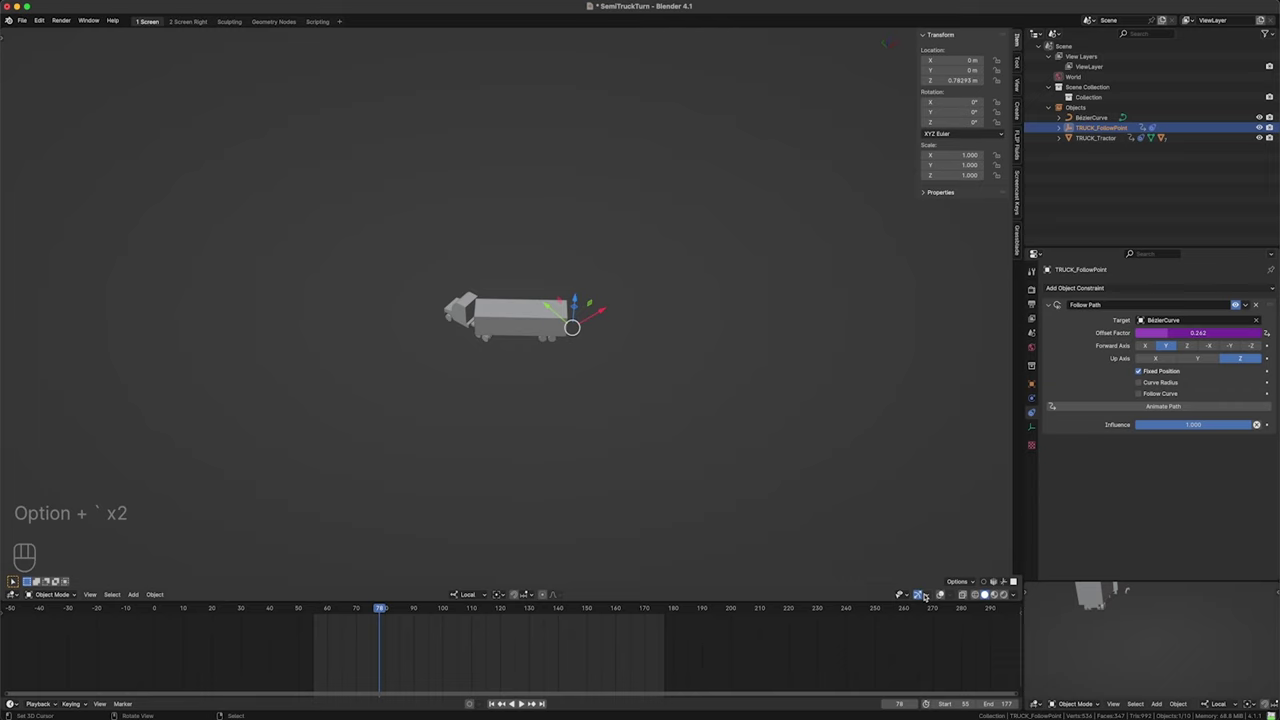
key("ctrl+`")
left_click(565, 340)
key("space")
left_click_drag(468, 334, 516, 364)
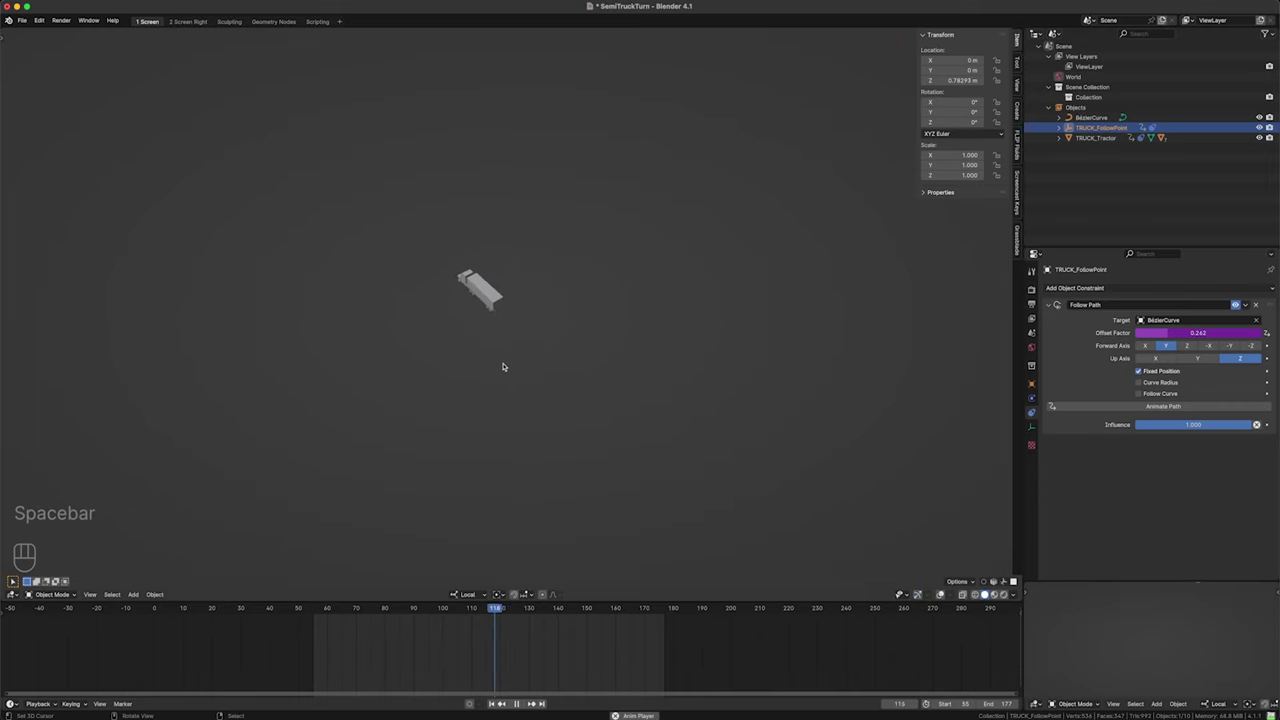
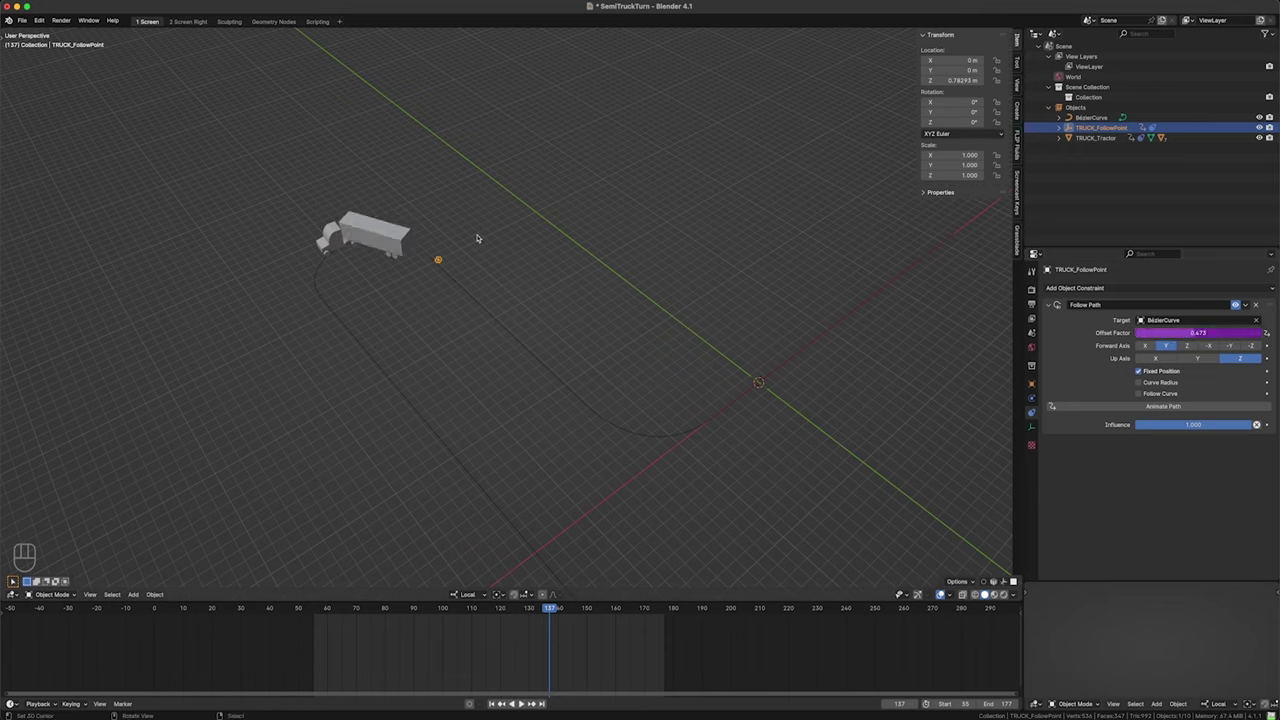
- Select TRUCK_Tractor and bring up its Follow Path constraint on BezierCurve
key("super+z")
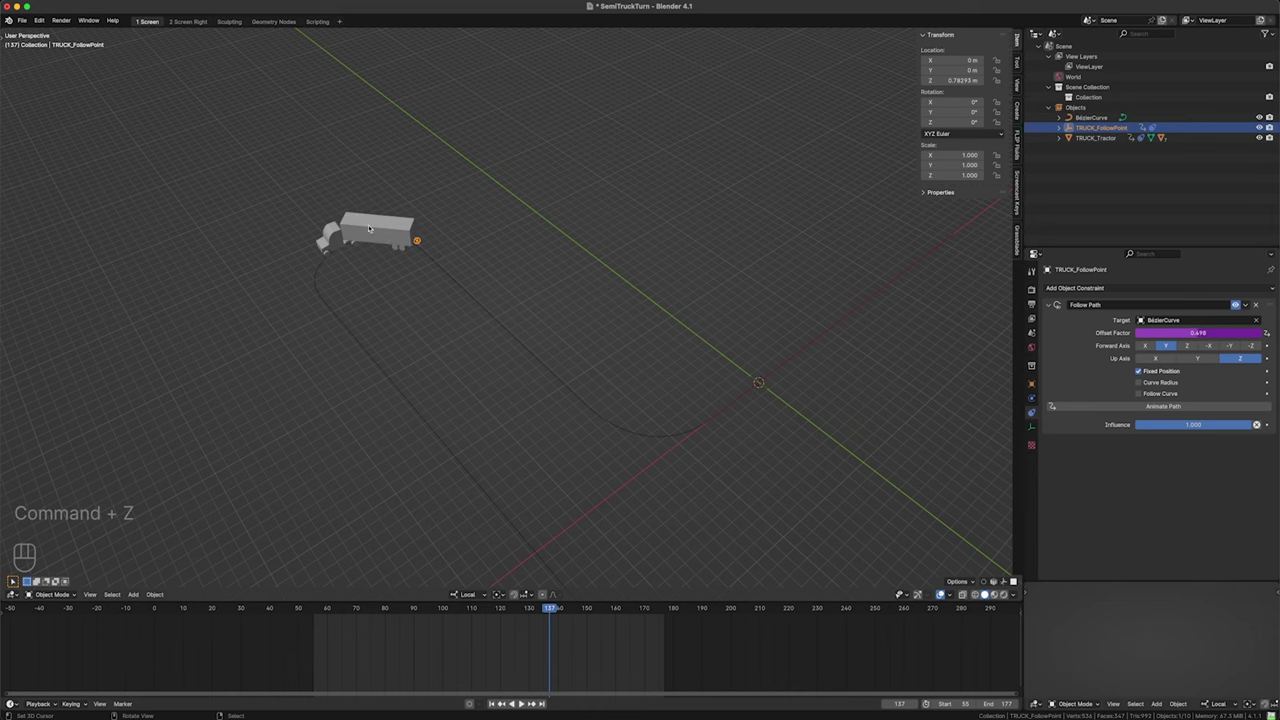
left_click(410, 254)
left_click_drag(434, 255, 420, 216)
left_click_drag(422, 216, 546, 316)
left_click_drag(543, 309, 523, 307)
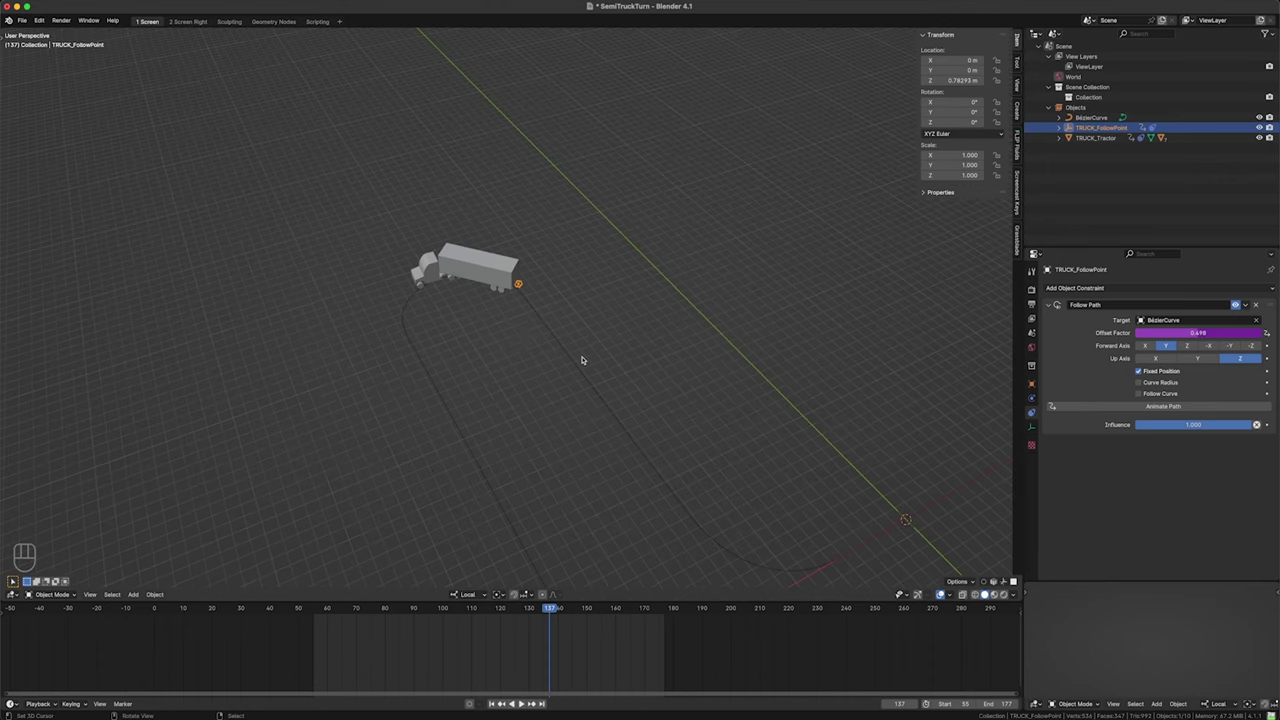
left_click(584, 359)
left_click_drag(570, 362, 549, 324)
left_click(550, 328)
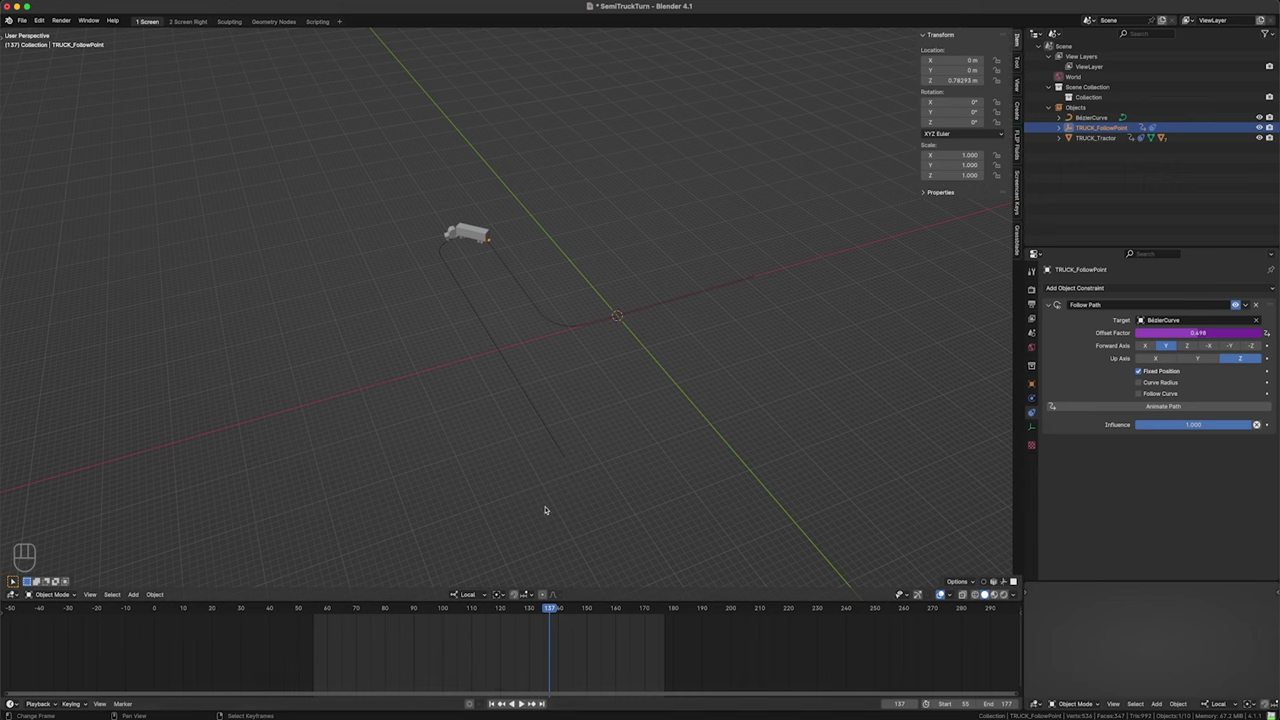
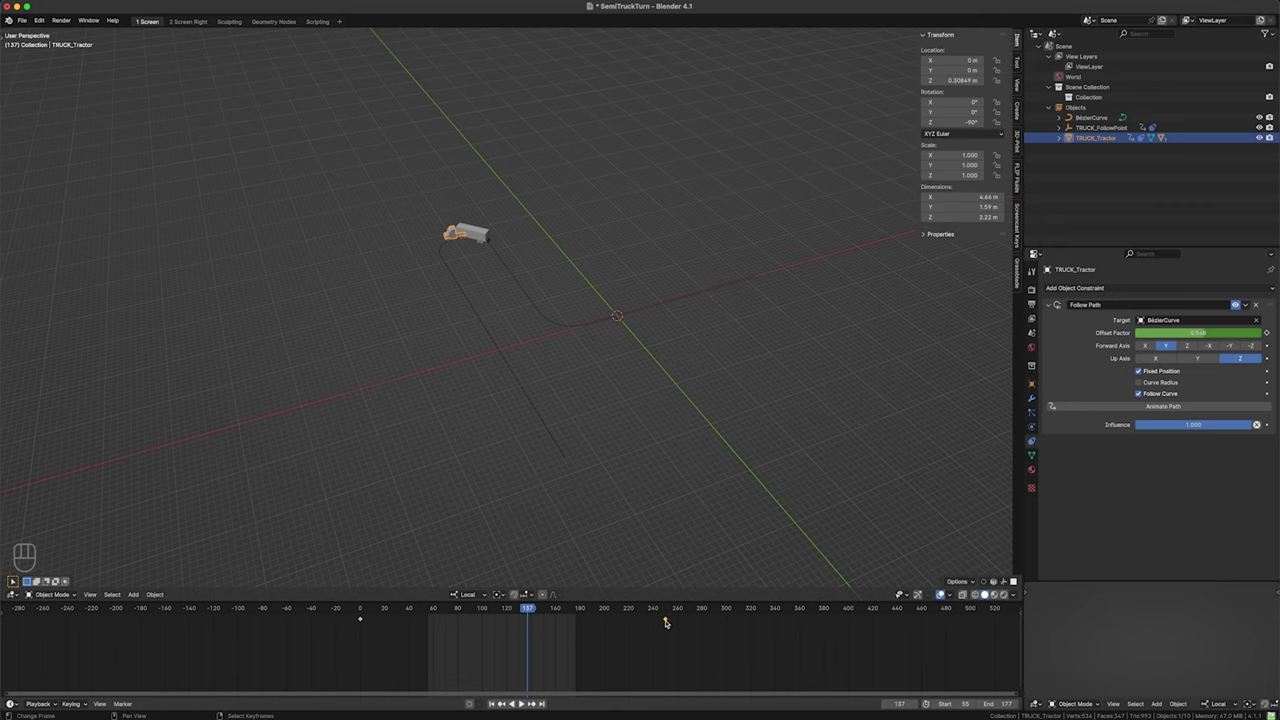
- Push the final Offset Factor keyframe later and mark the playback range starting at frame 100
key("g")
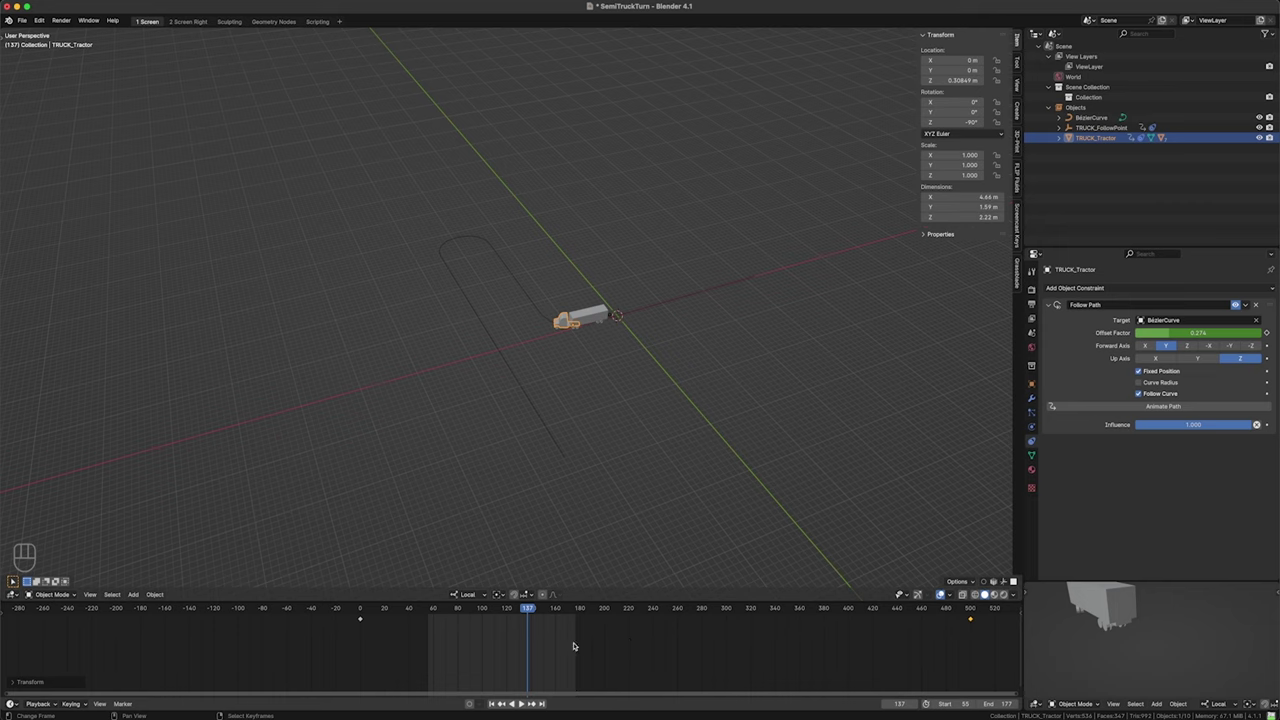
left_click_drag(467, 634, 492, 636)
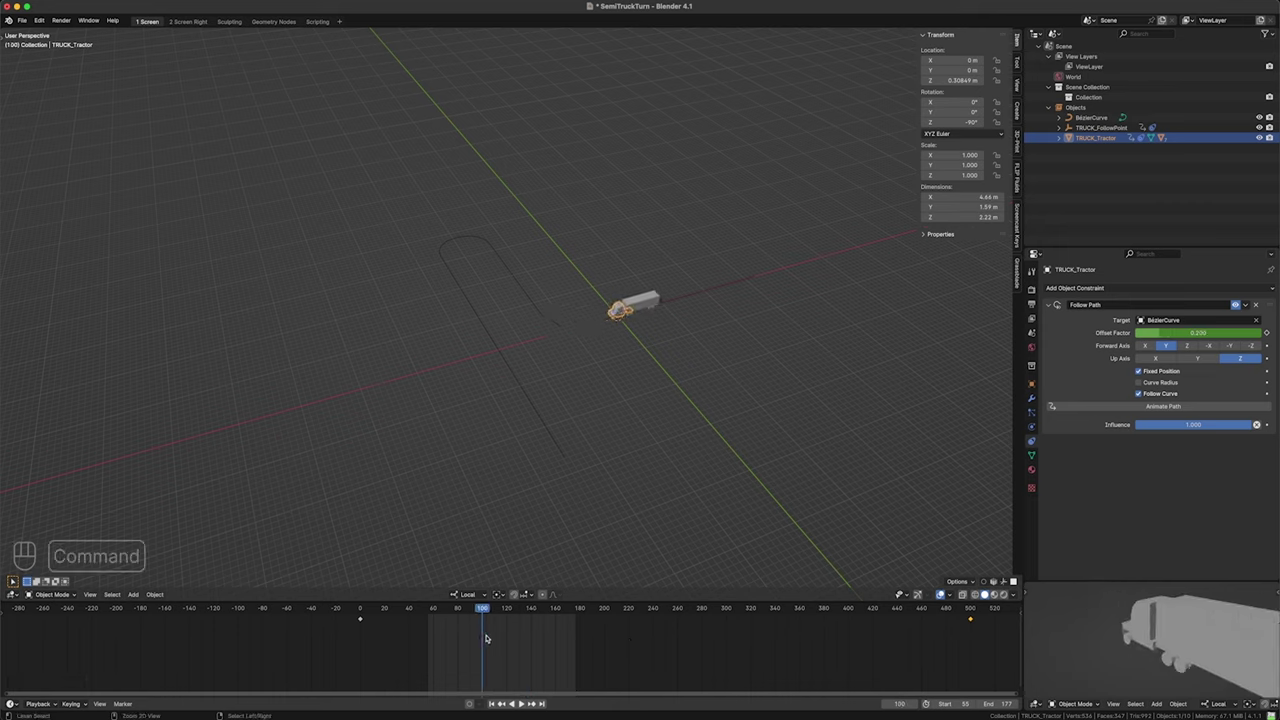
key("super+Home")
left_click_drag(578, 636, 817, 634)
key("super+End")
- Set Frame Start 100 and Frame End 369 in Output Properties and play the path animation
key("space")
left_click_drag(569, 333, 535, 324)
left_click(1037, 288)
left_click(1036, 300)
left_click(1053, 327)
left_click(1051, 298)
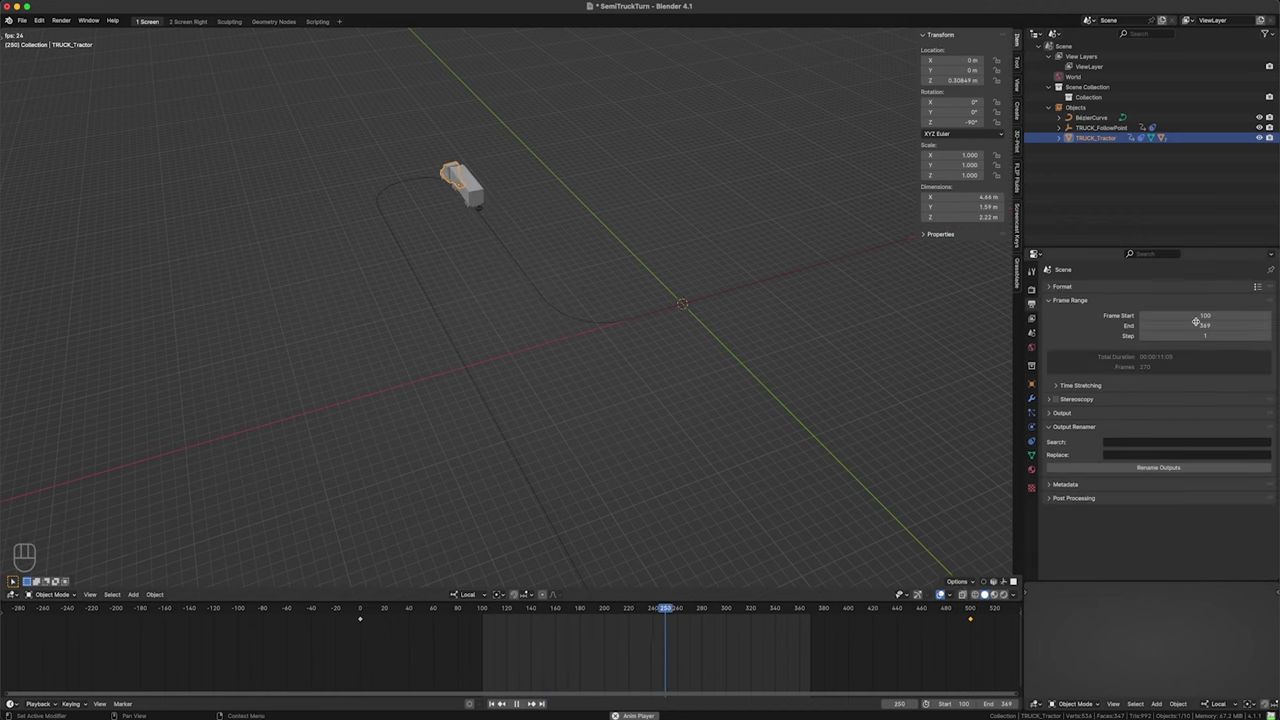
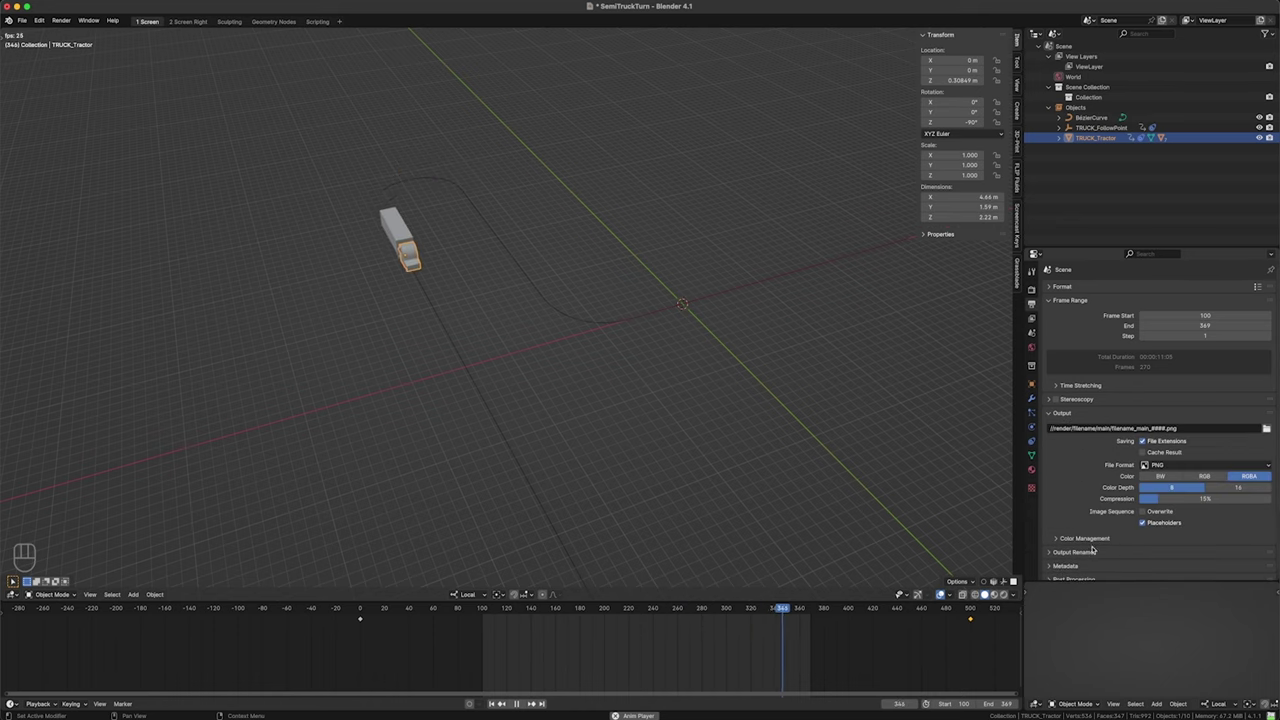
- Glance at the Output panel, then return to the tractor's Follow Path constraint settings during playback
left_click(1071, 413)
key("space")
left_click(1072, 286)
key("space")
left_click(1037, 286)
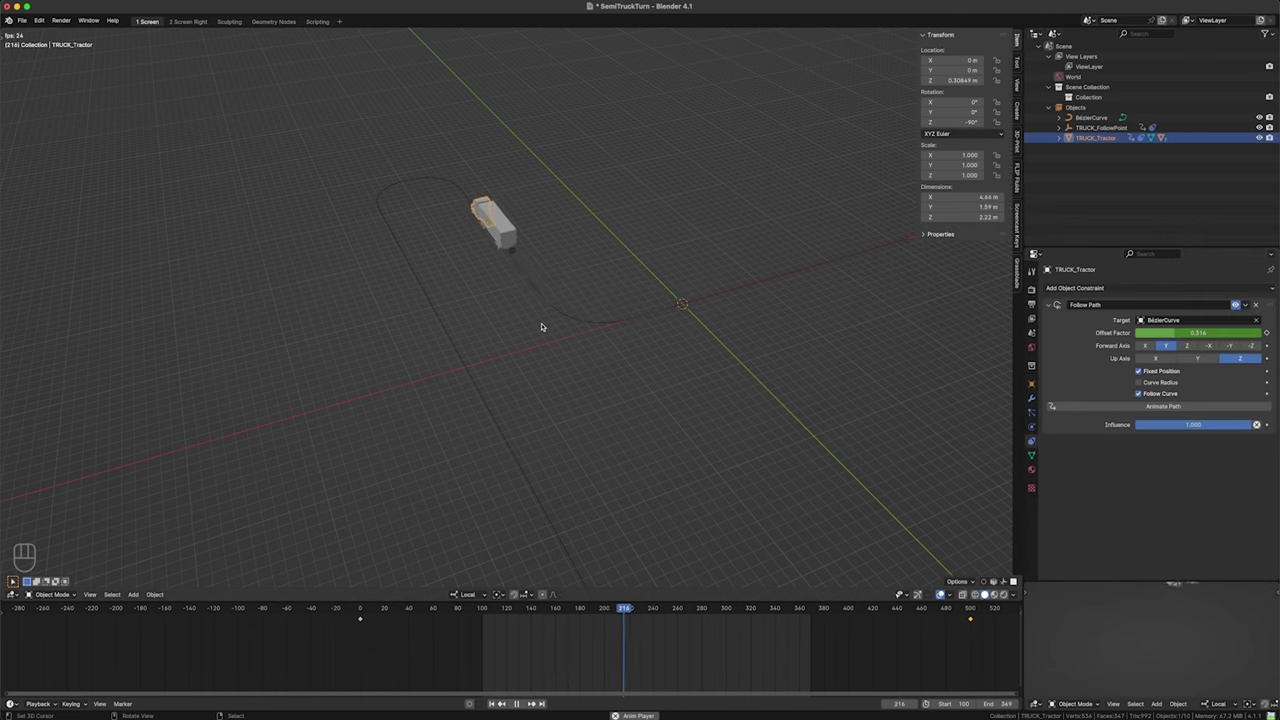
- Move the final path keyframe to frame 400 and set the scene range to frames 74–323
key("space")
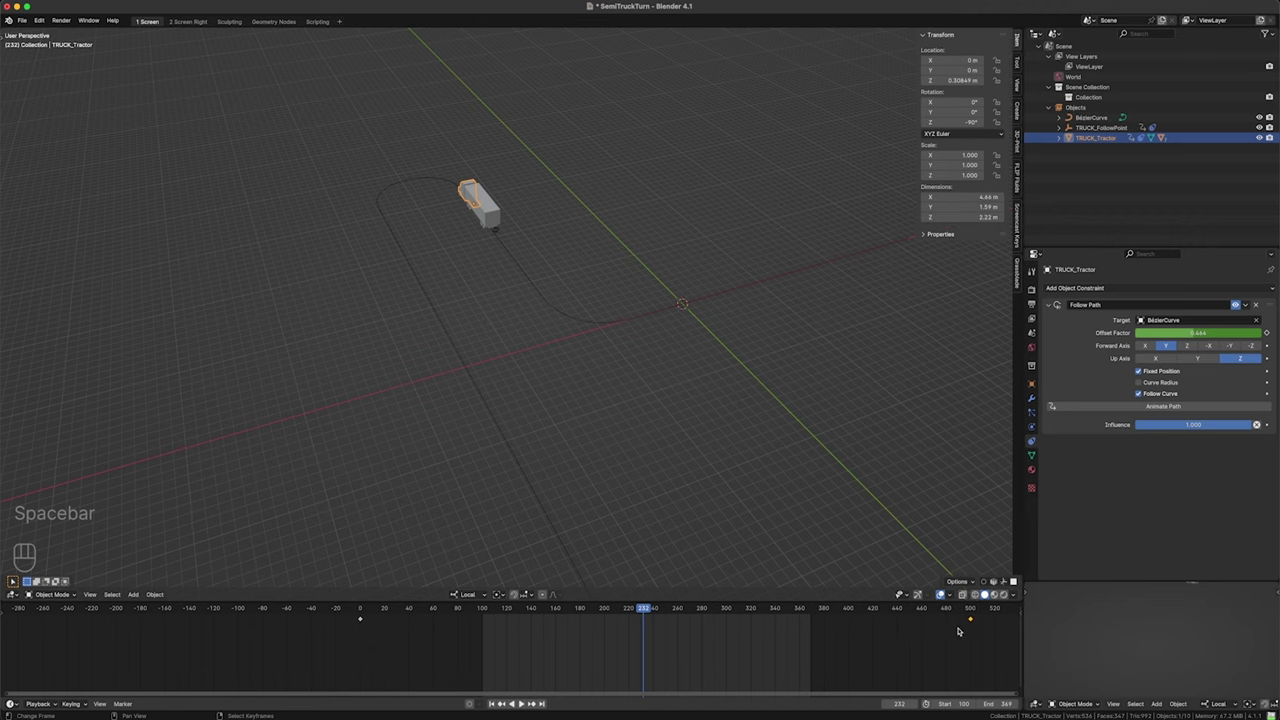
key("g")
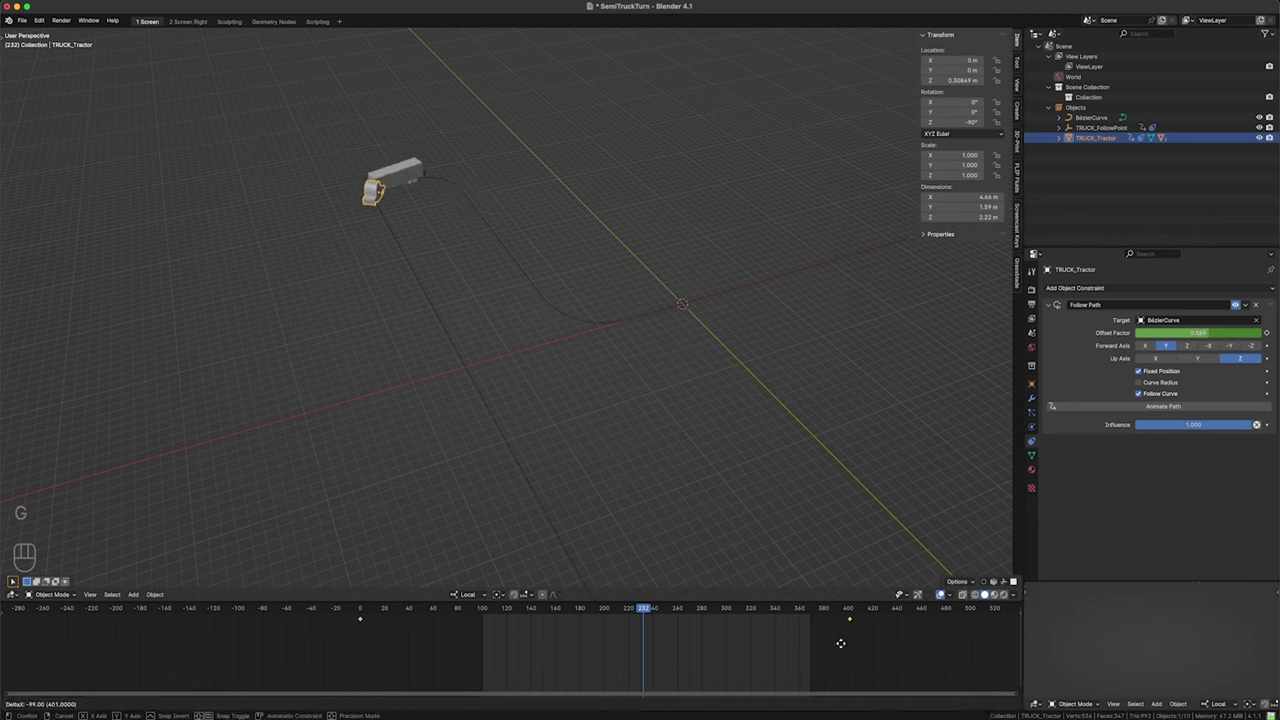
left_click(454, 650)
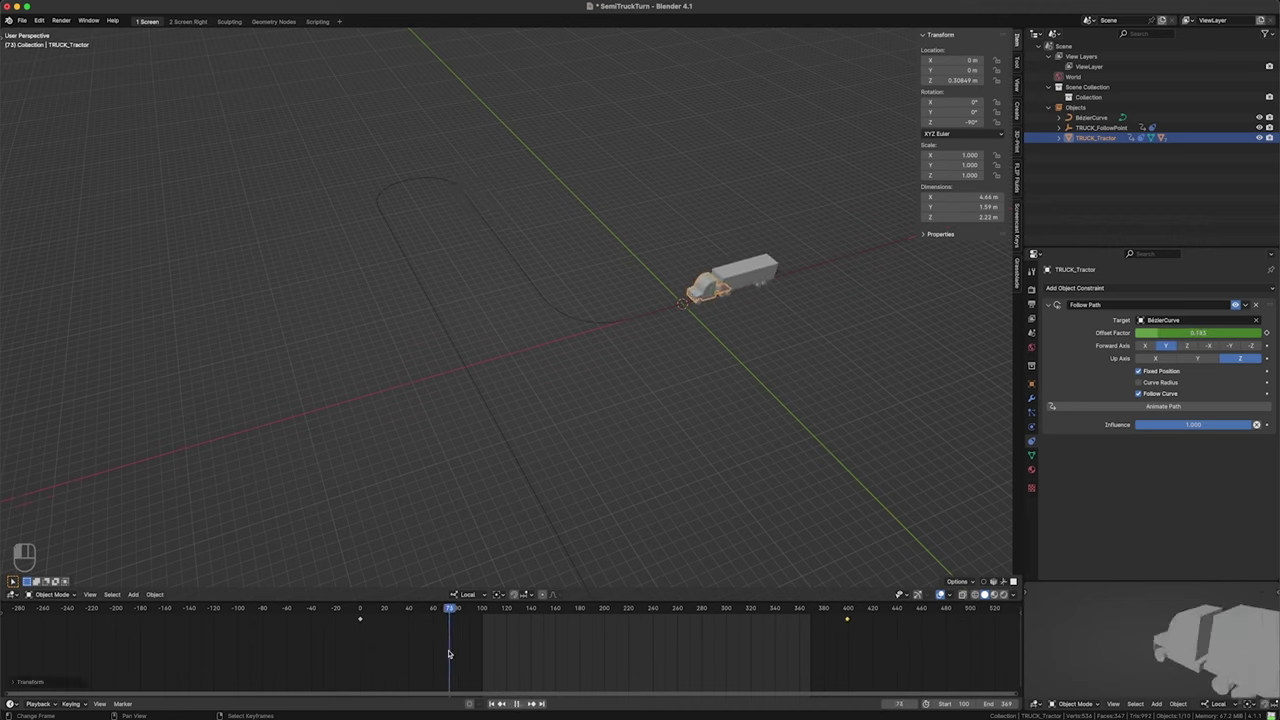
key("super+Home")
key("space")
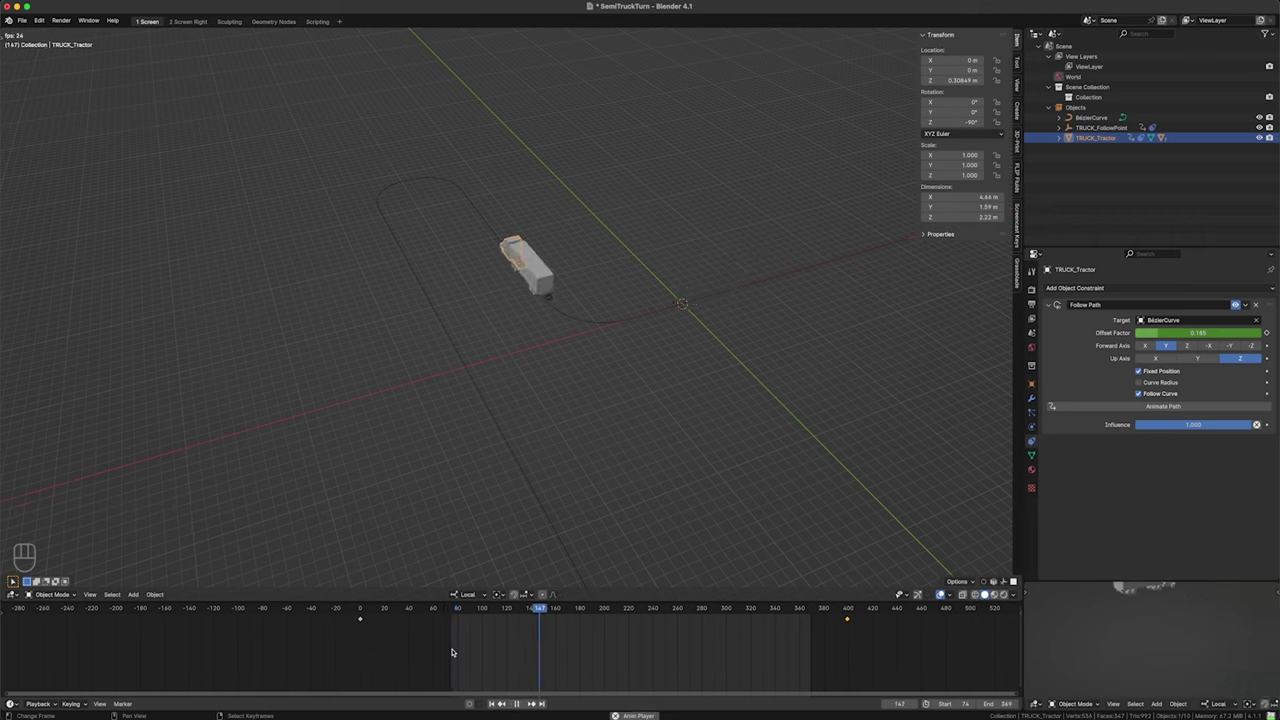
key("space")
left_click_drag(626, 649, 760, 644)
key("super+End")
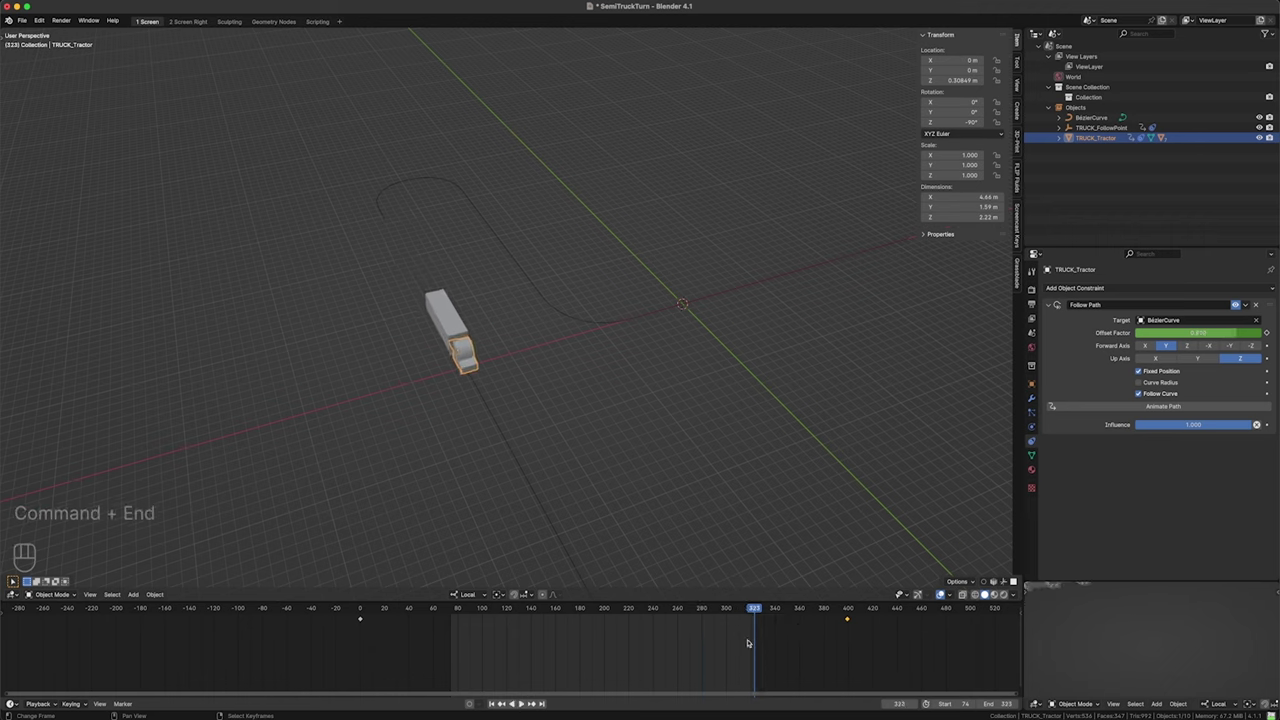
key("space")
- Scrub and play the animation while orbiting around the path to check the truck's travel
left_click_drag(458, 636, 622, 637)
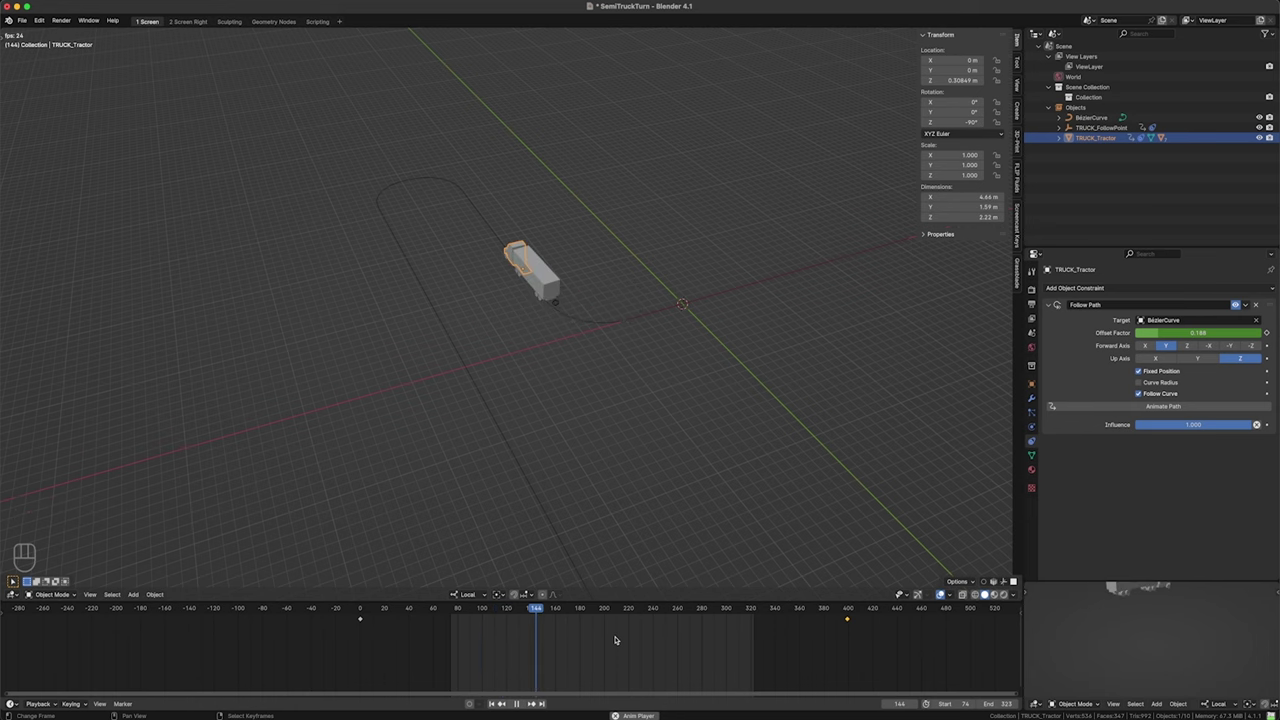
key("space")
left_click(510, 339)
left_click(561, 336)
left_click(572, 342)
left_click_drag(590, 327, 551, 354)
middle_click(551, 354)
middle_click(567, 358)
key("alt+a")
middle_click(600, 332)
middle_click(588, 329)
left_click(600, 331)
key("space")
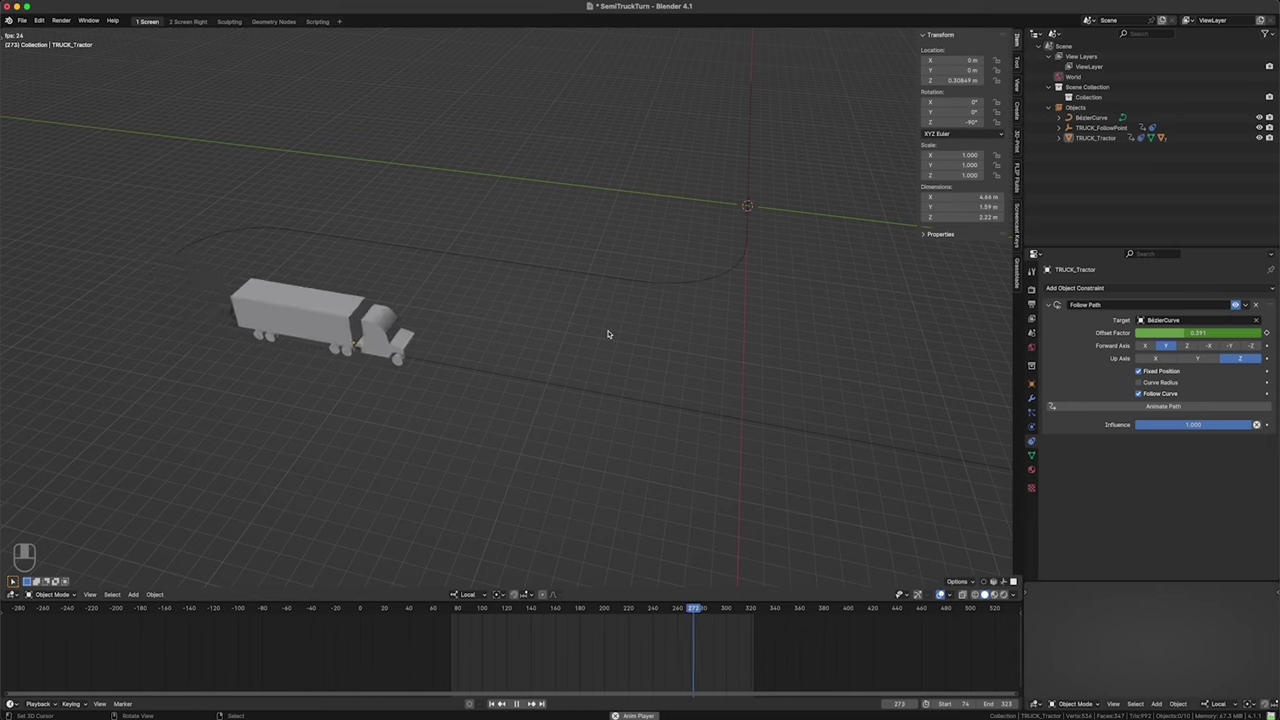
key("space")
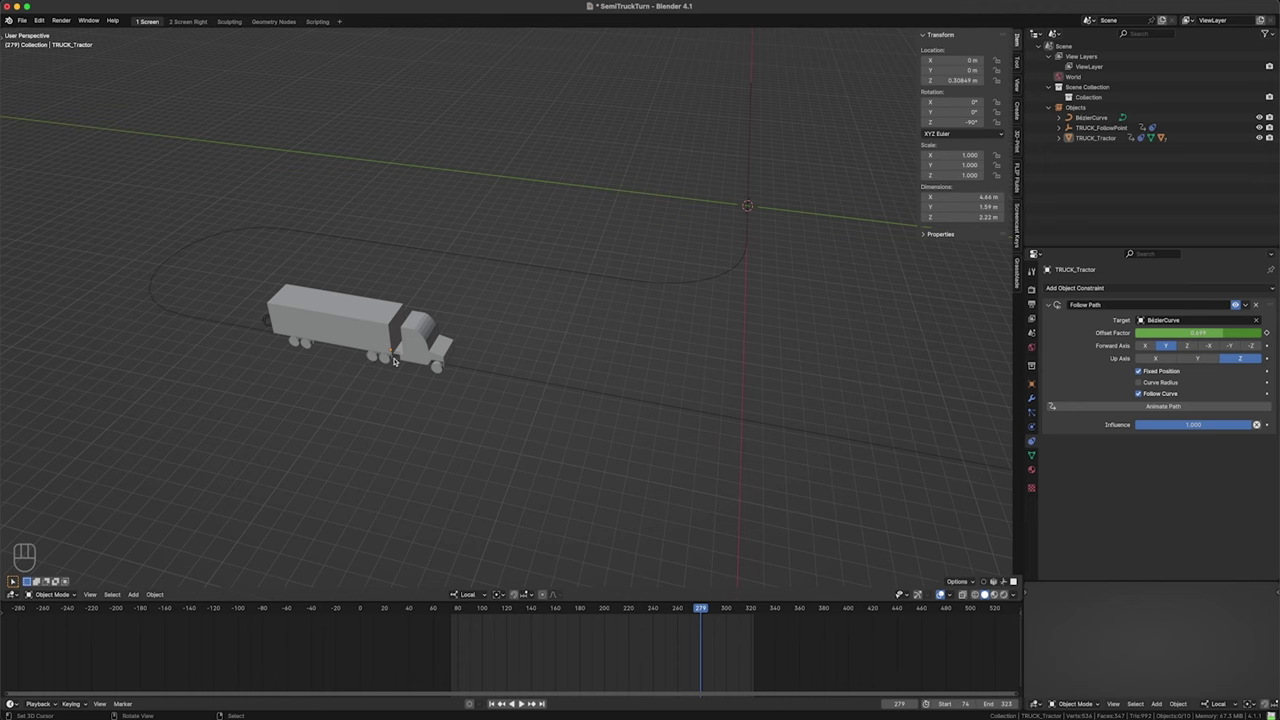
- Zoom out over the whole path, then move in close to inspect the cab's wheels and select Cube.005
left_click_drag(472, 372, 377, 361)
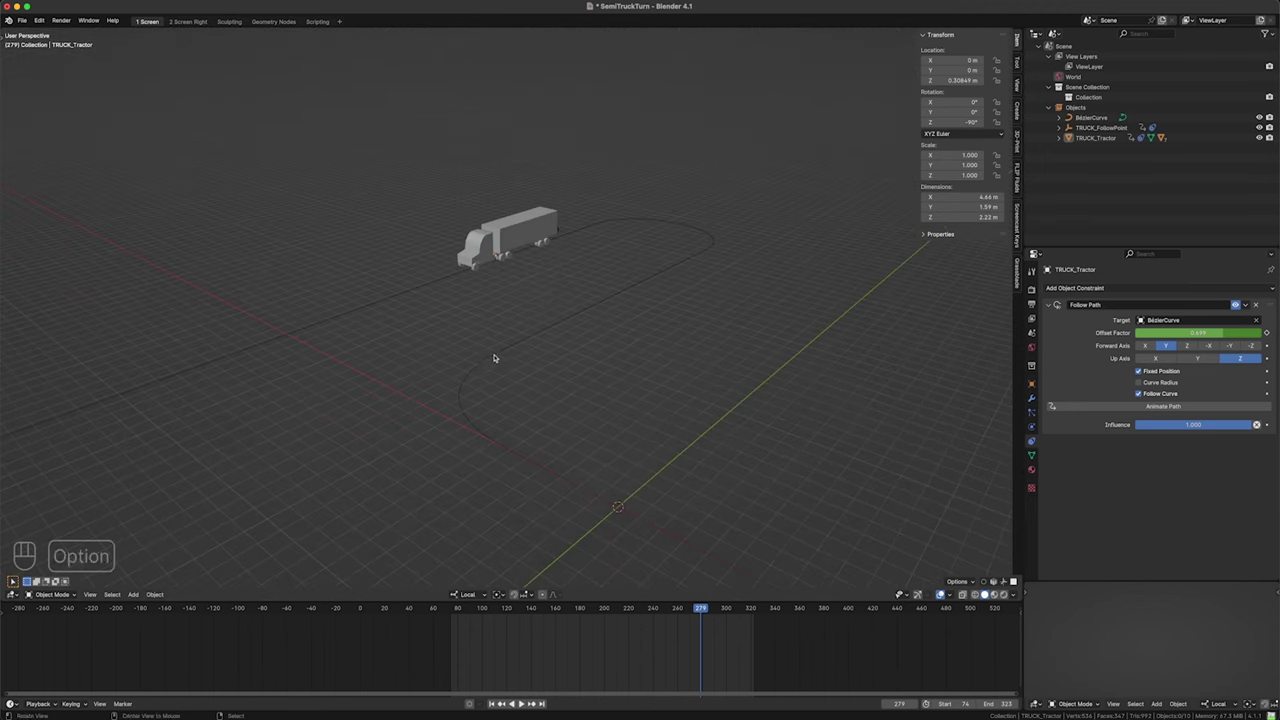
left_click_drag(510, 650, 658, 627)
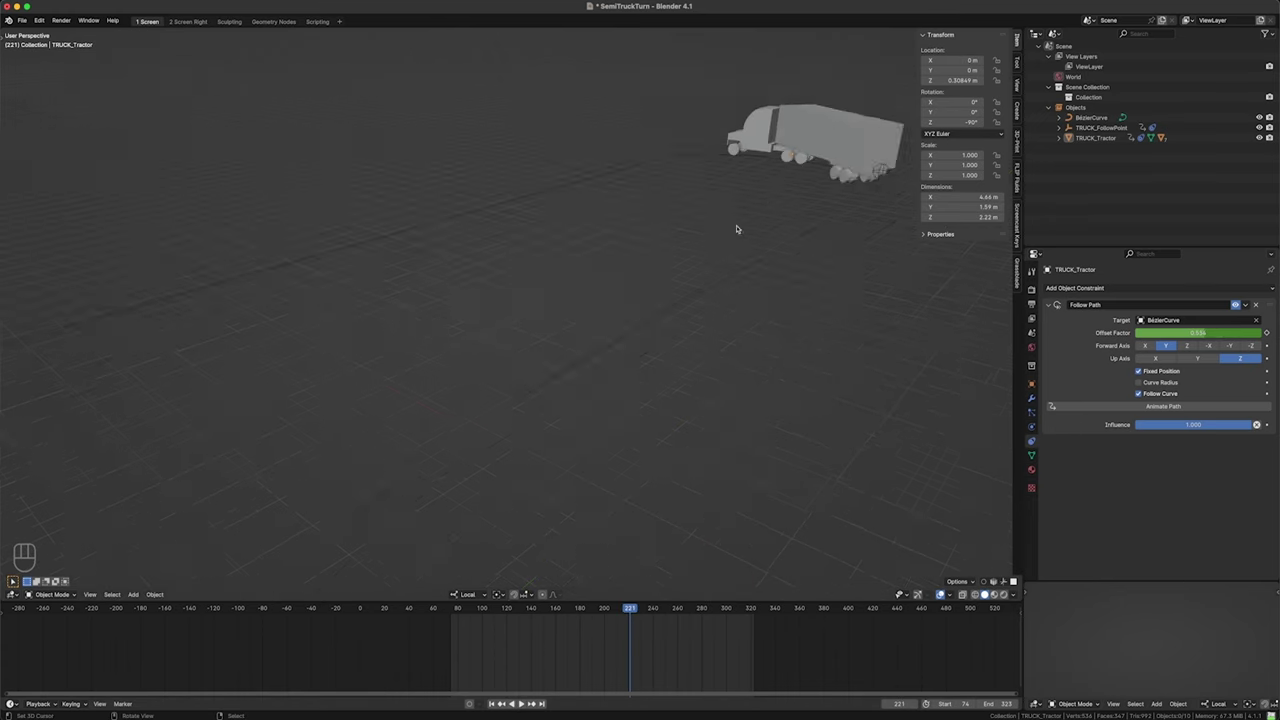
left_click_drag(668, 250, 450, 352)
left_click_drag(488, 346, 573, 348)
middle_click(258, 342)
left_click_drag(522, 316, 638, 658)
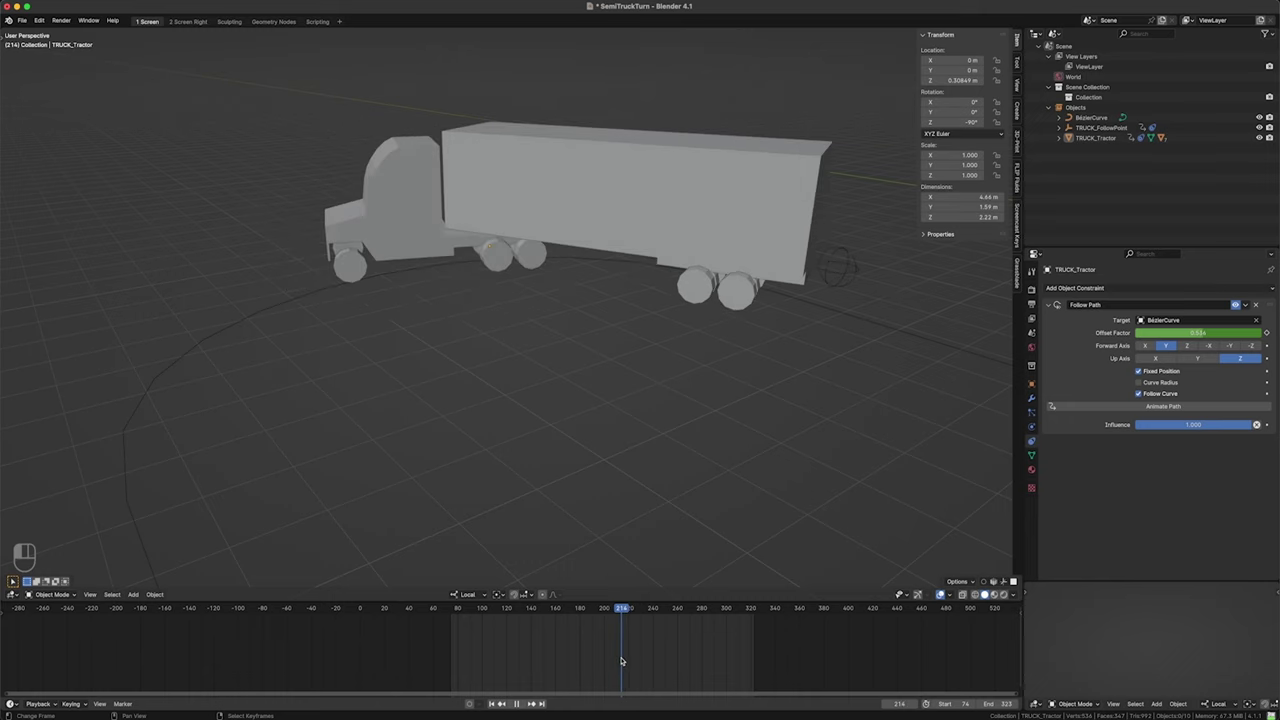
left_click(644, 650)
left_click_drag(643, 650, 576, 492)
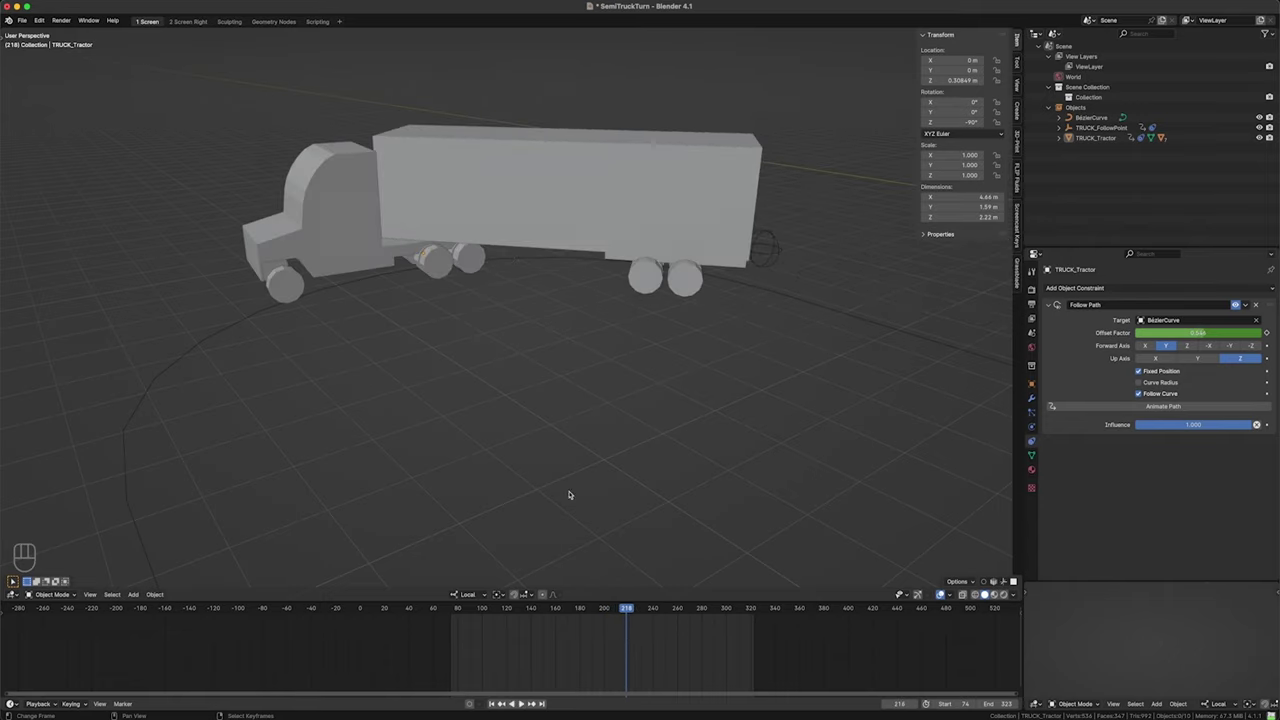
left_click_drag(513, 356, 578, 384)
middle_click(562, 389)
left_click_drag(524, 377, 538, 354)
middle_click(545, 304)
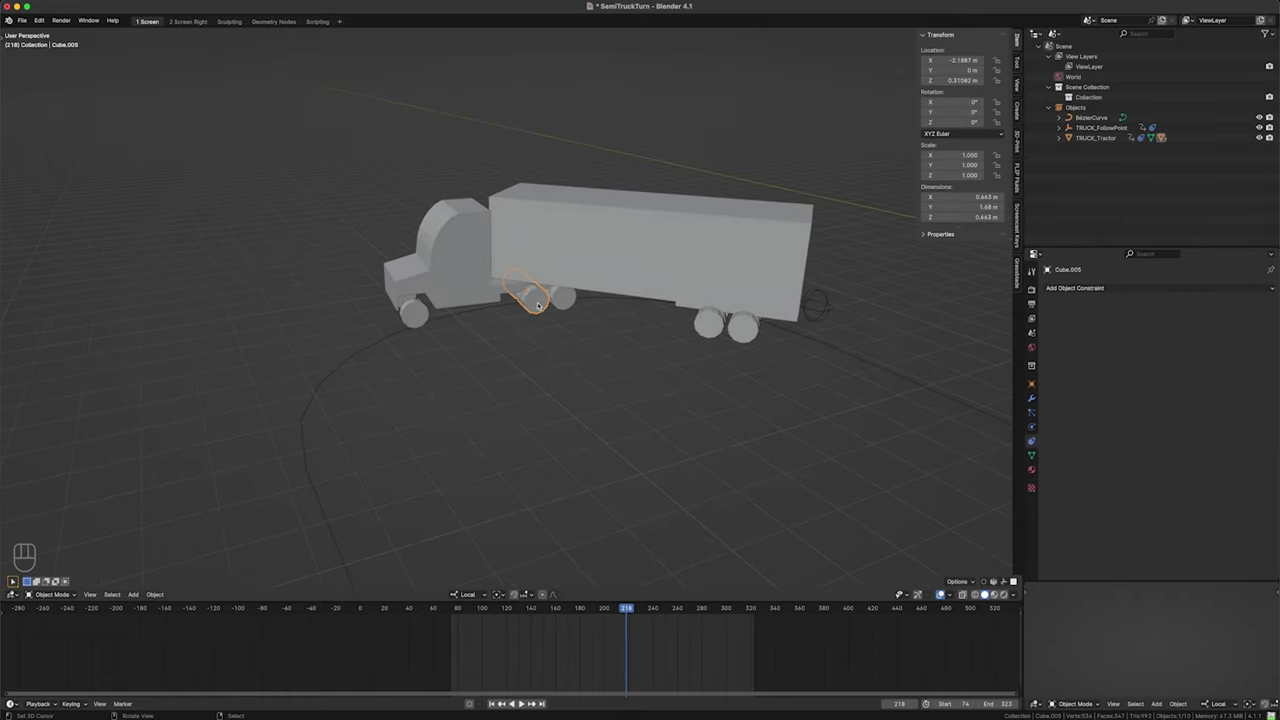
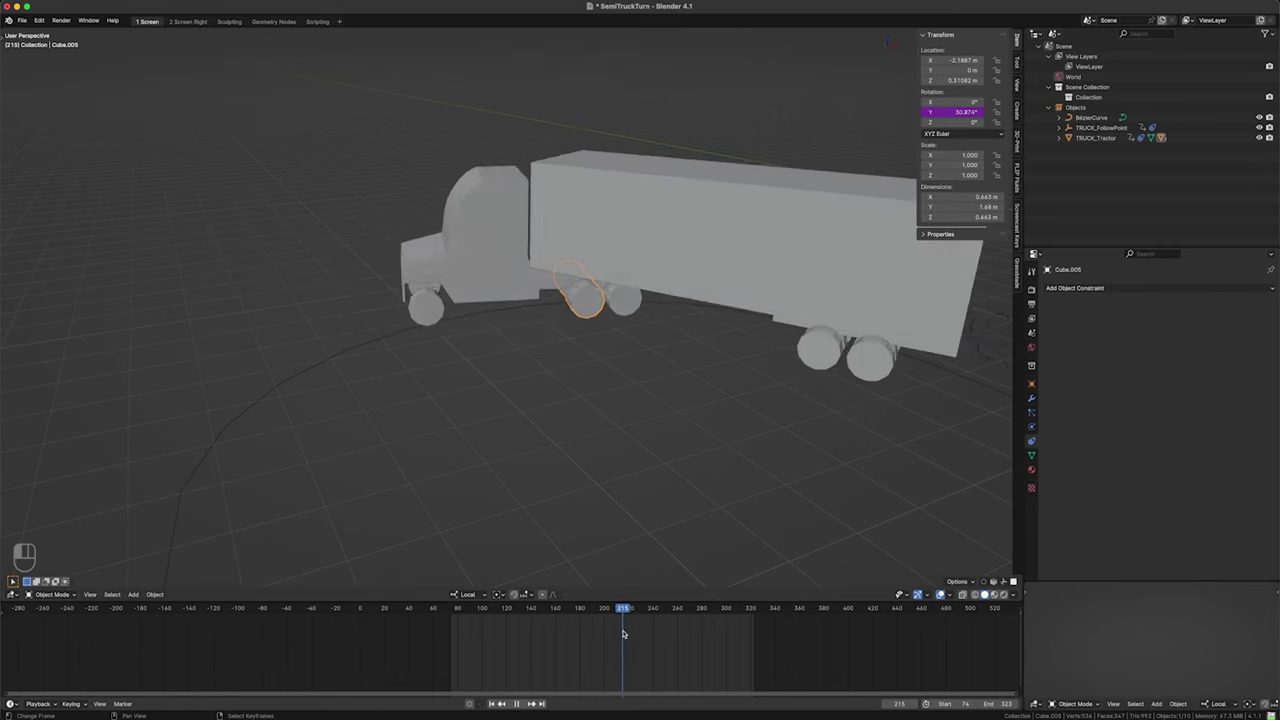
- Write a # driver expression into Cube.005's Rotation Y field so the wheel turns with travel
key("Right")
key("Right")
key("Right")
key("Right")
key("Right")
key("Right")
key("Right")
key("Right")
key("Right")
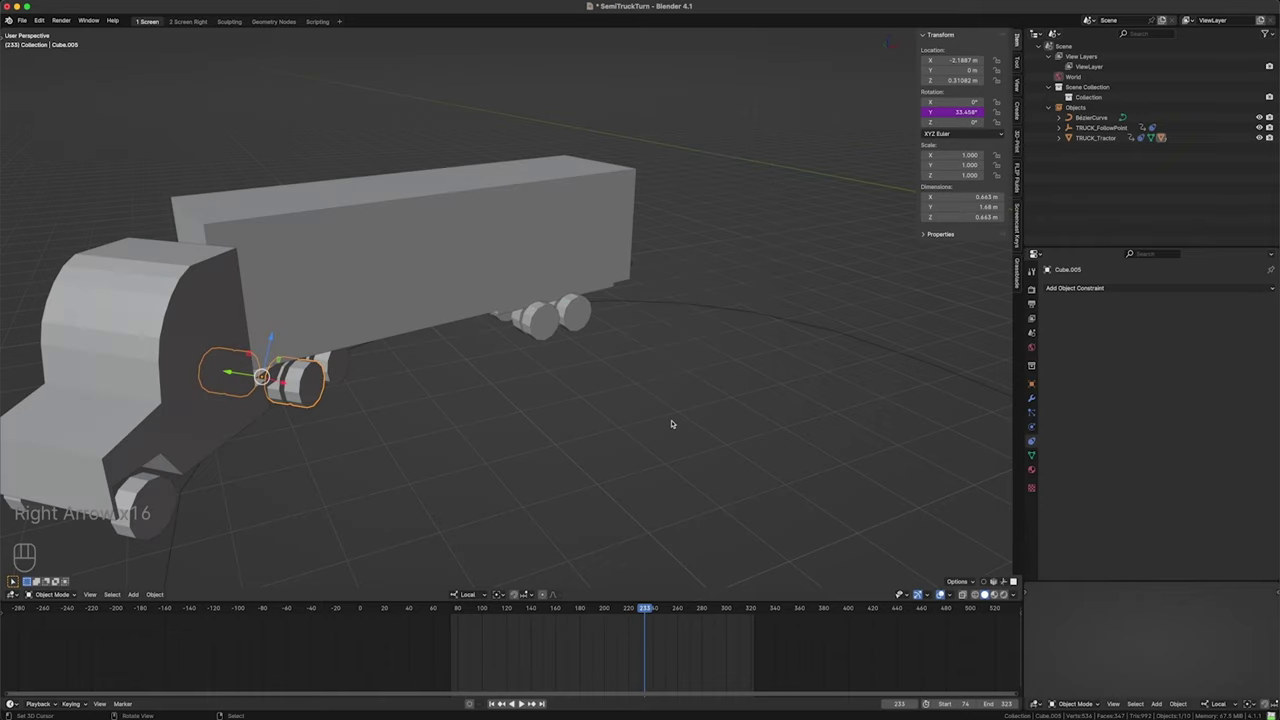
left_click_drag(600, 403, 524, 393)
left_click(520, 364)
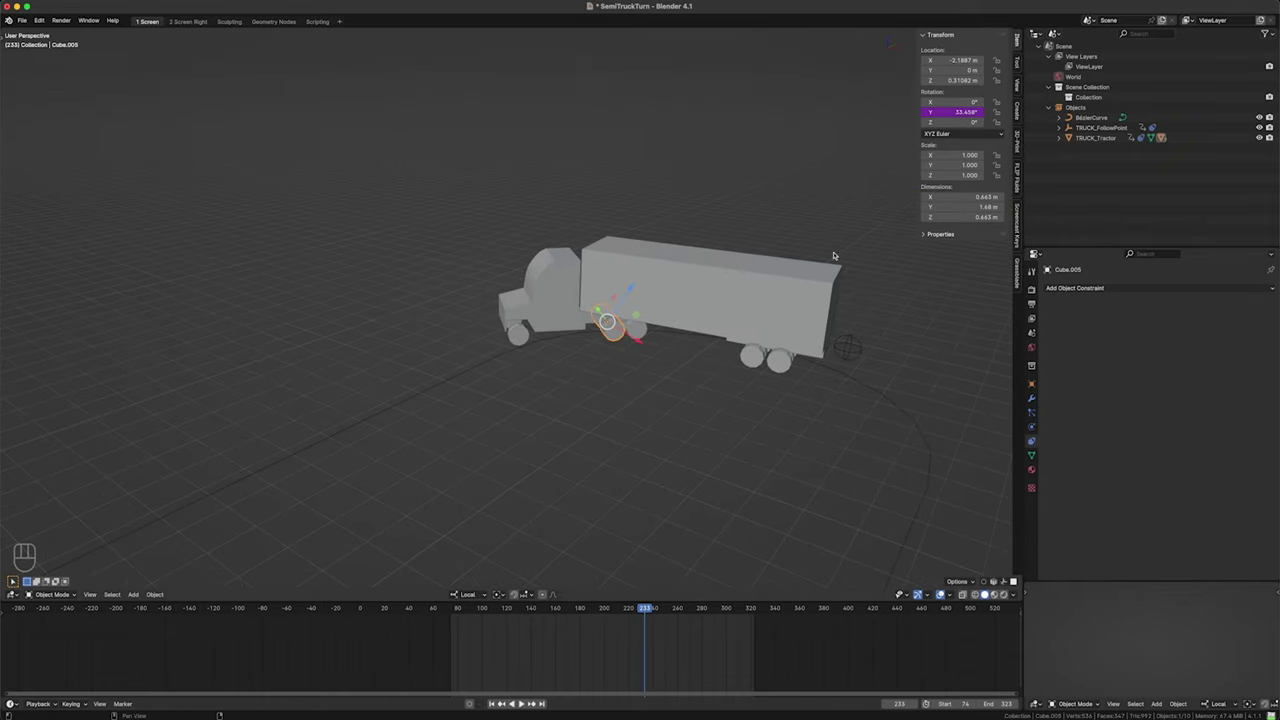
- Refine the wheel's Rotation Y driver expression so the rotation climbs as frames advance
key("Right")
key("Right")
key("Right")
key("Right")
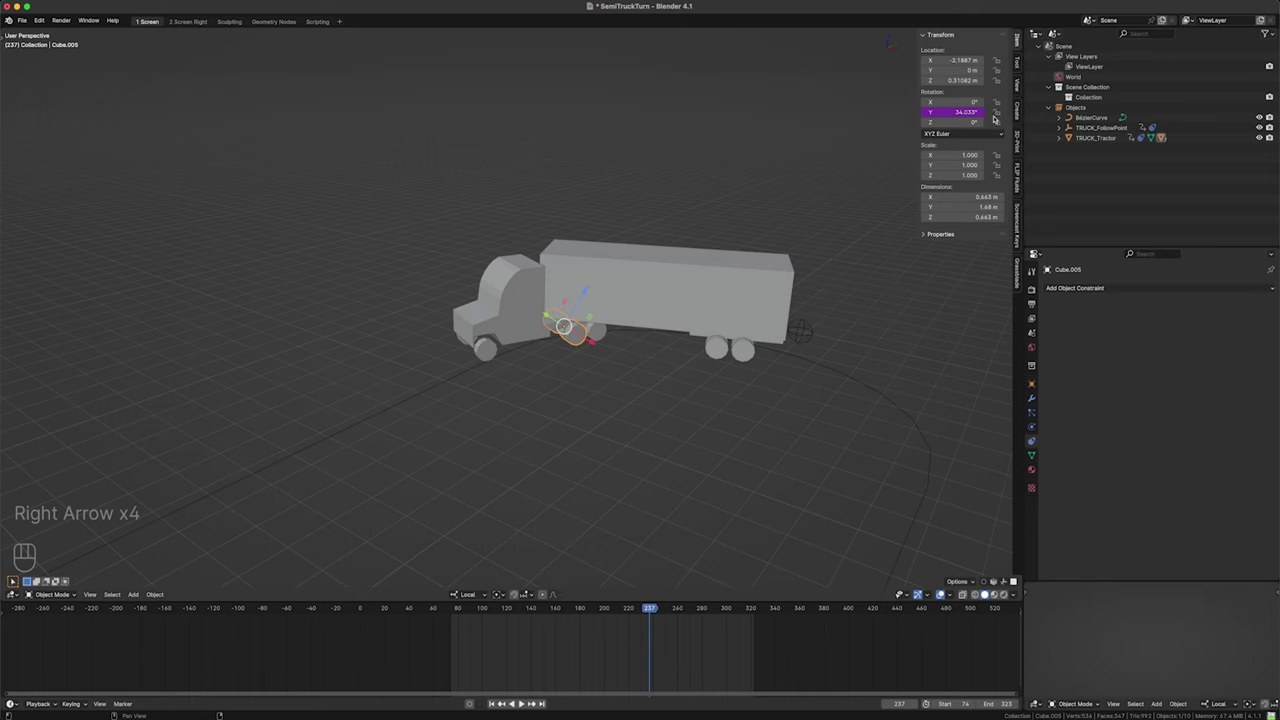
key("Right")
key("Right")
key("Right")
key("Right")
key("Right")
key("Right")
key("Right")
key("Right")
key("Right")
key("Right")
key("Right")
key("Right")
key("Right")
key("Right")
key("Right")
key("Right")
key("Right")
key("Right")
key("Right")
key("Right")
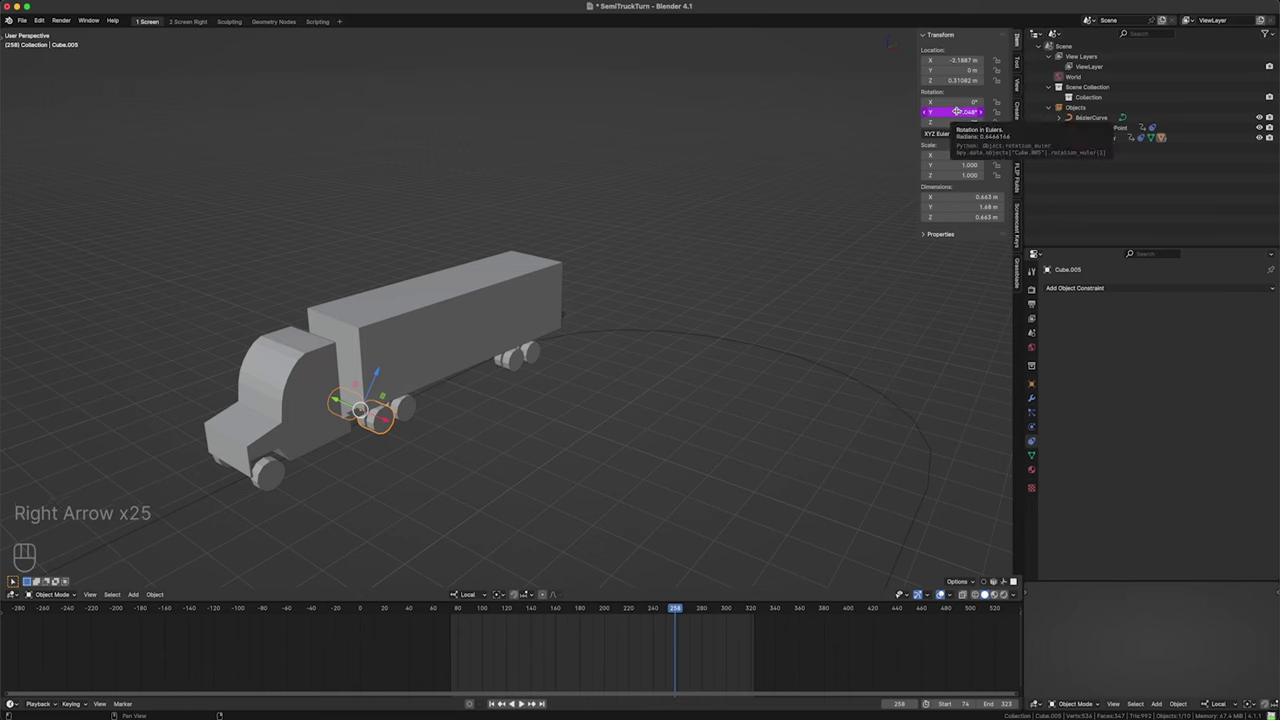
- Edit the Rotation Y driver and rewrite its expression with a much larger multiplier for faster spin
key("Left")
key("Left")
key("Left")
key("Left")
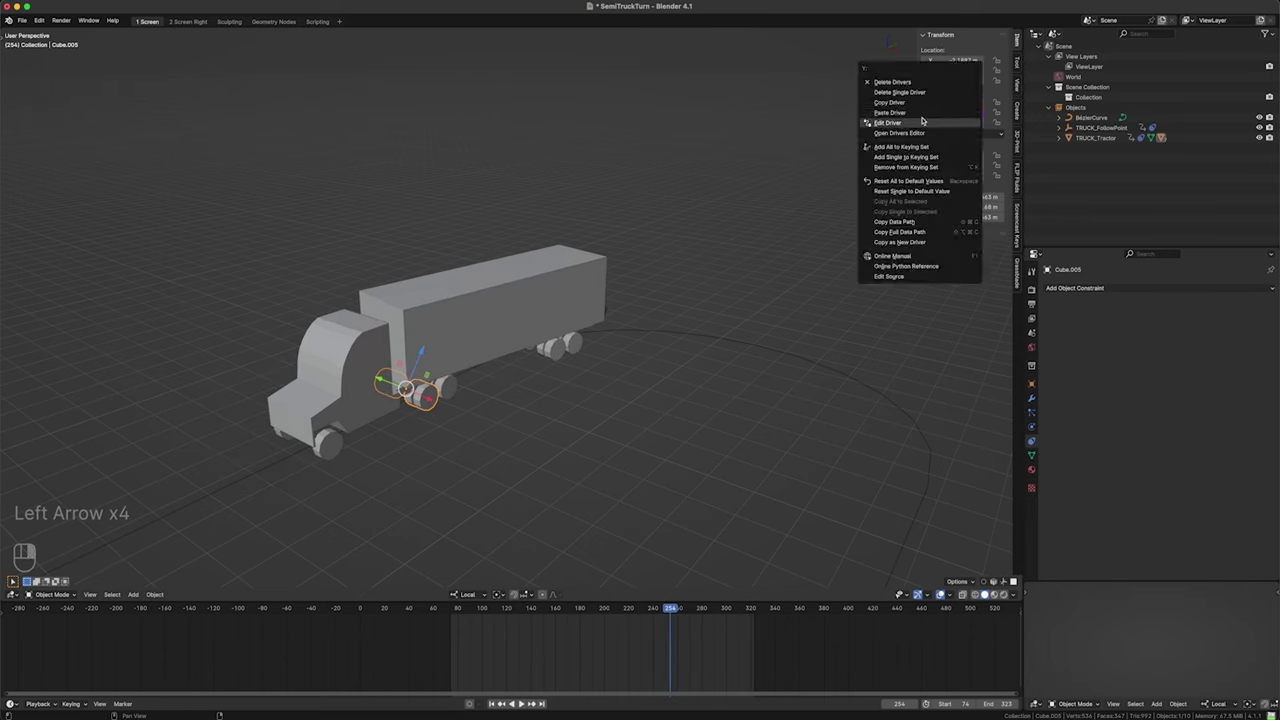
left_click_drag(916, 133, 688, 372)
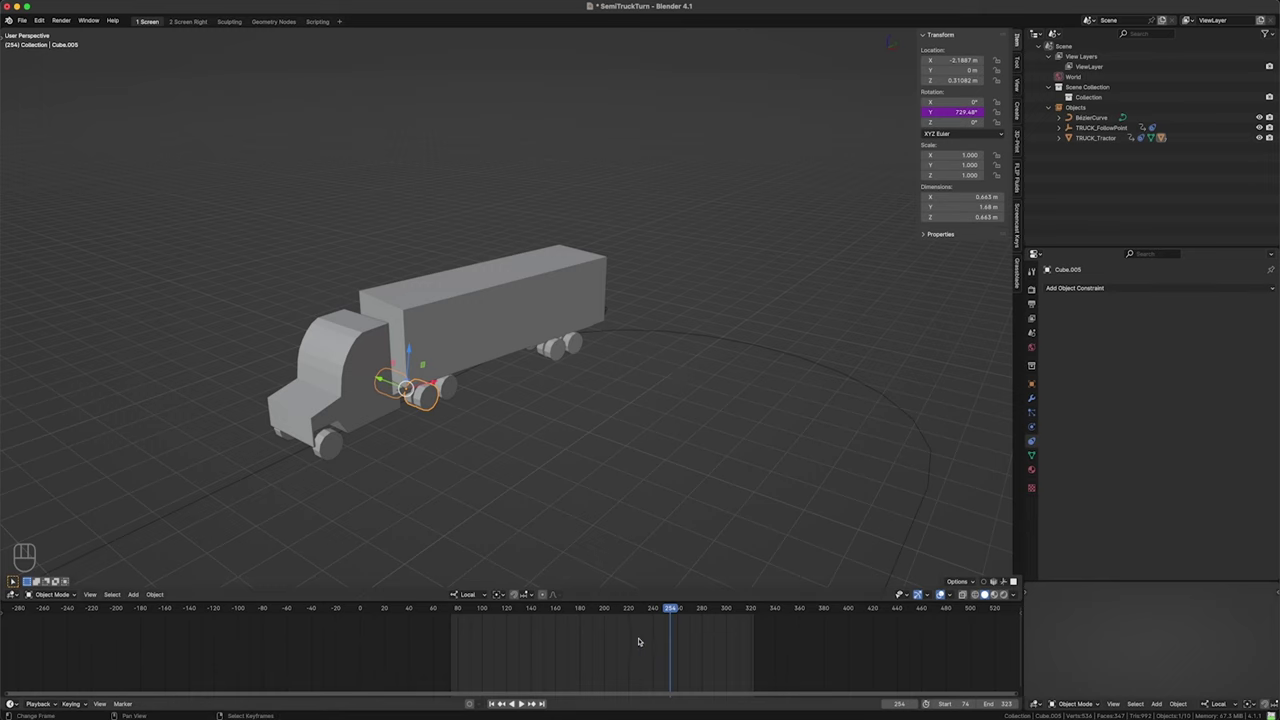
left_click(646, 638)
key("Right")
key("Right")
key("Right")
key("Right")
key("Right")
key("Right")
key("Right")
key("Right")
key("Right")
key("Right")
key("Right")
key("Right")
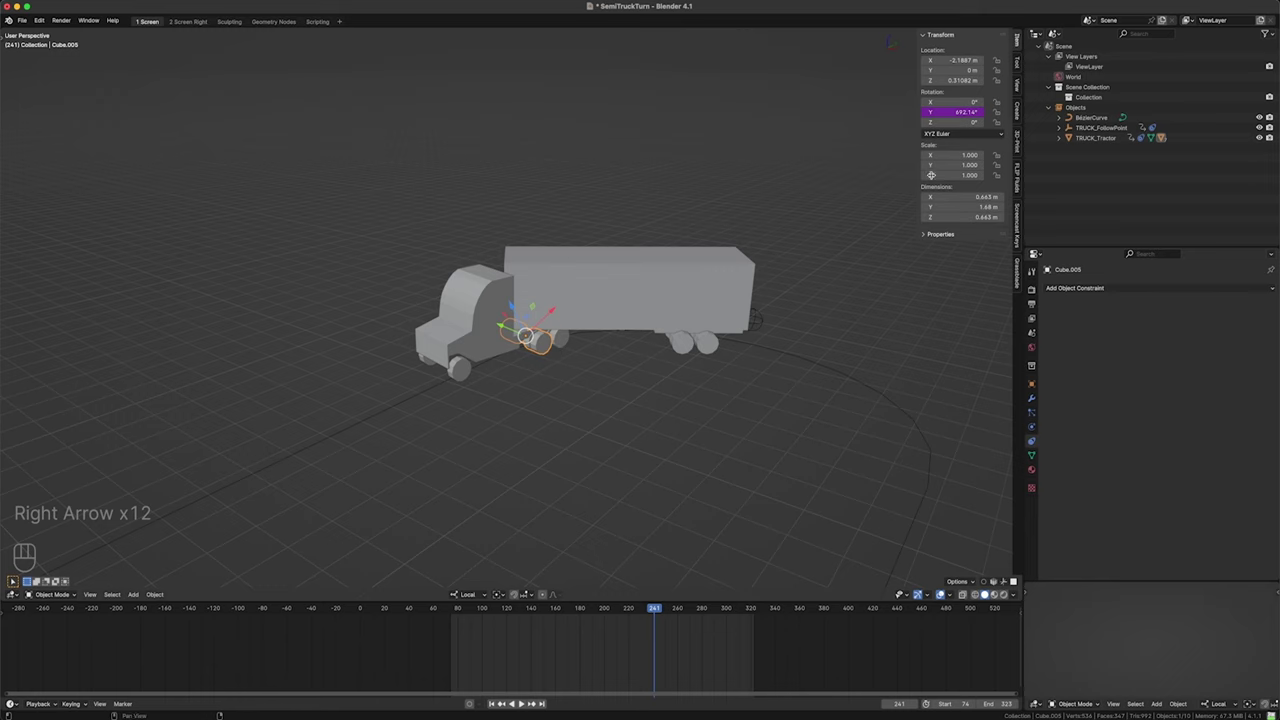
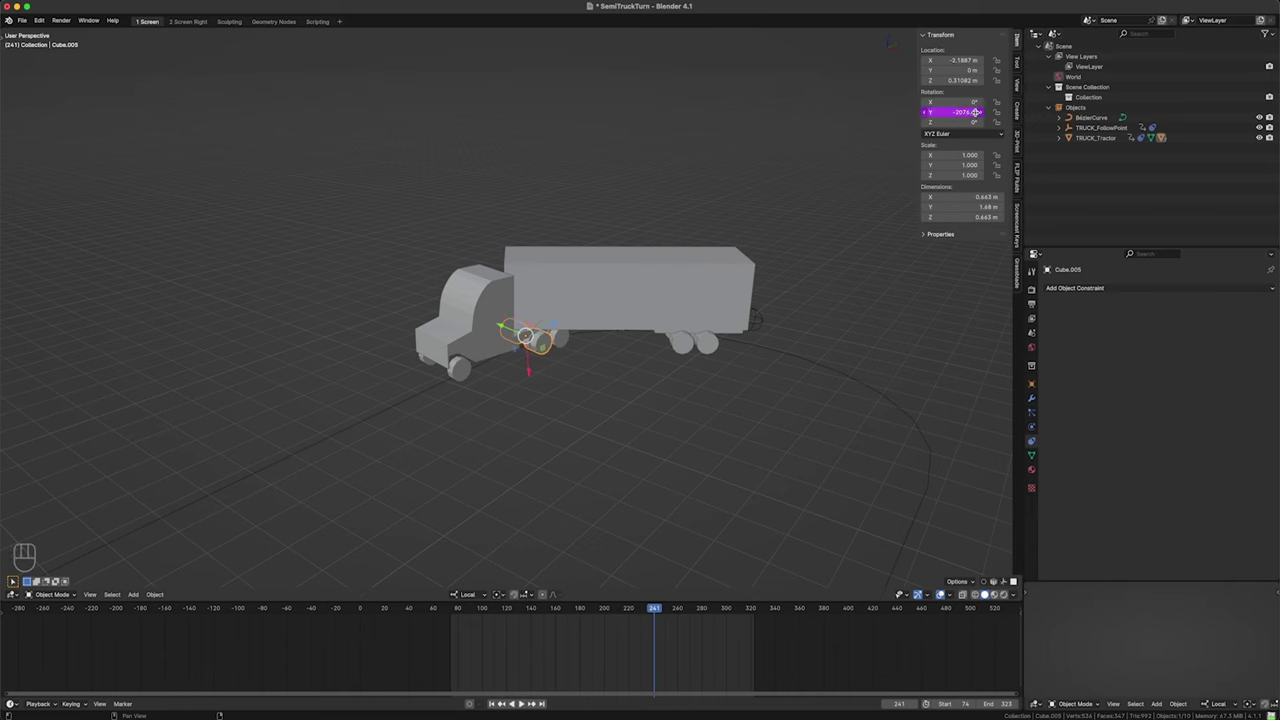
- Make the driver multiplier negative so the wheel spins in reverse, reading about -2154° at frame 250
key("Right")
key("Right")
key("Right")
key("Right")
key("Right")
key("Right")
key("Right")
key("Right")
key("Right")
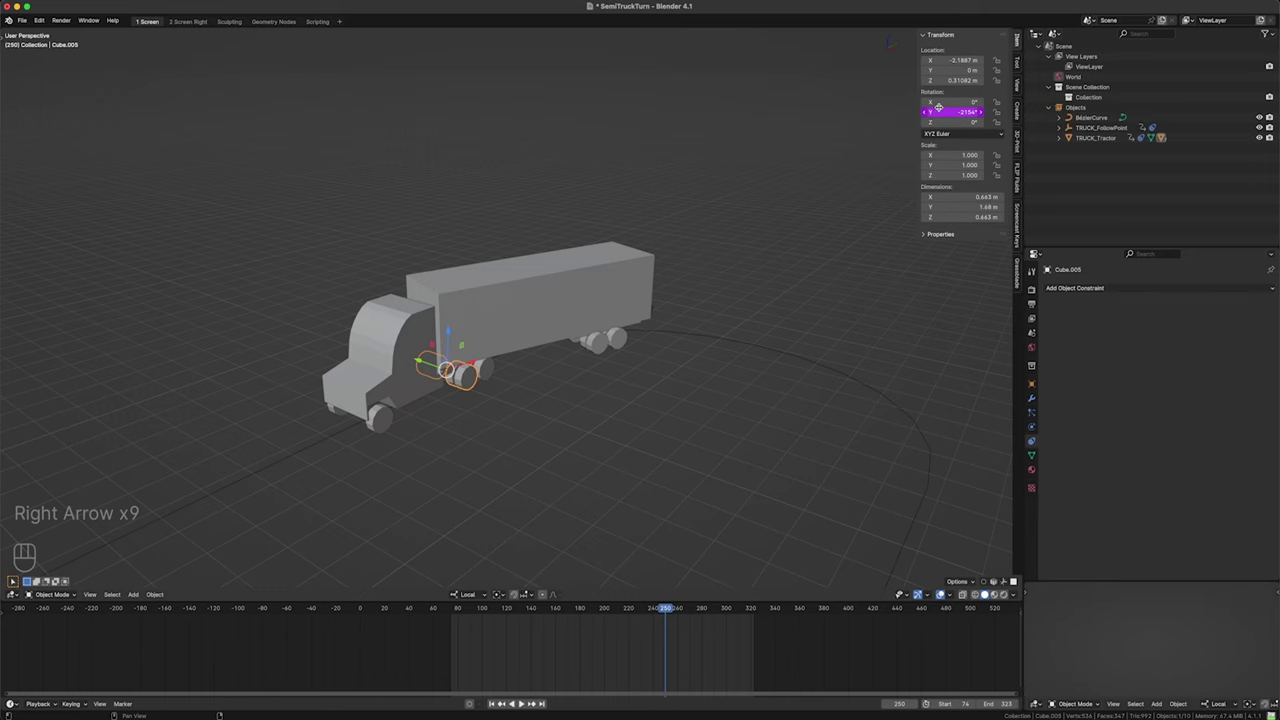
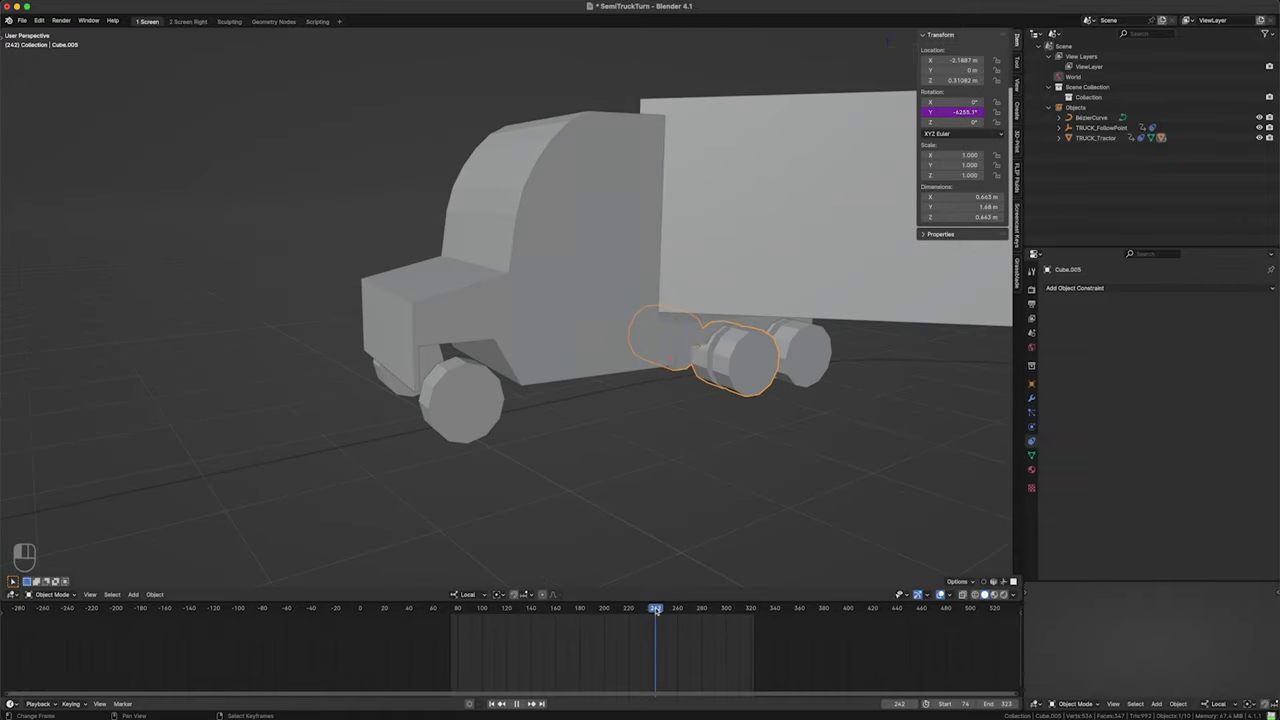
- Rewrite the wheel's Rotation Y driver to use the path offset_factor and confirm it
key("Right")
key("Right")
key("Right")
key("Right")
key("Right")
key("Right")
key("Right")
key("Right")
key("Right")
key("Right")
key("Right")
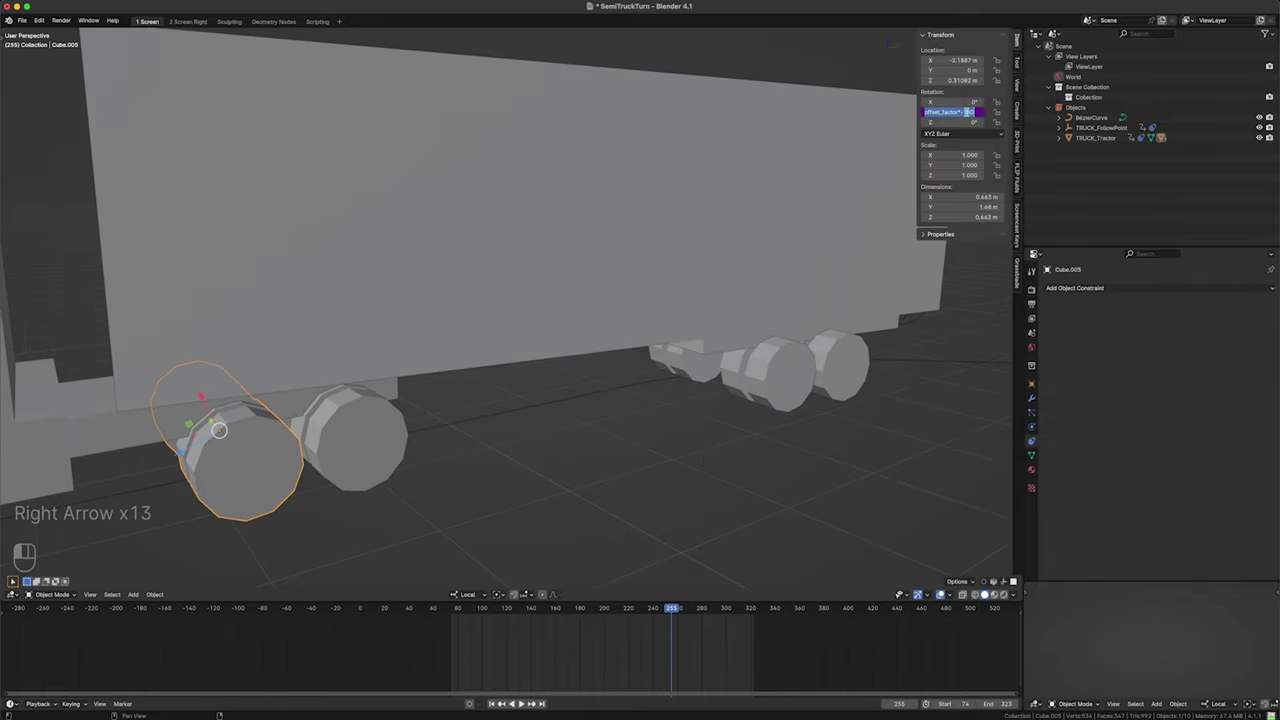
key("BackSpace")
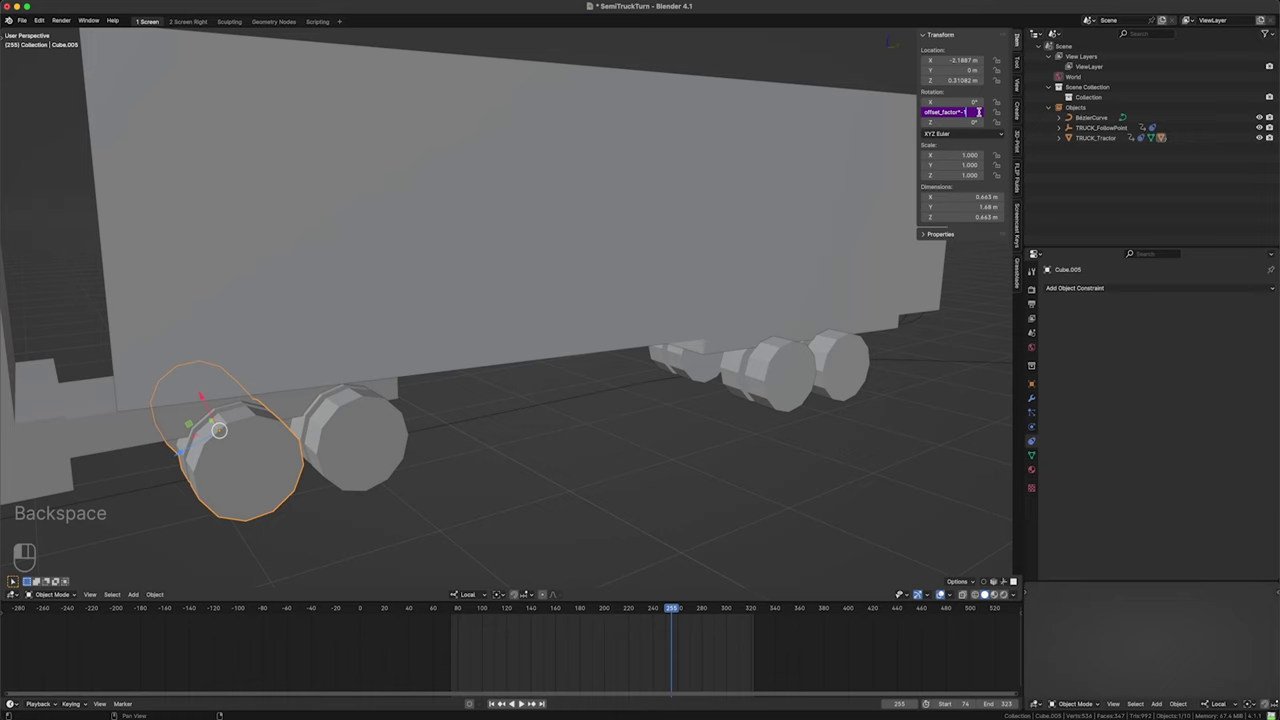
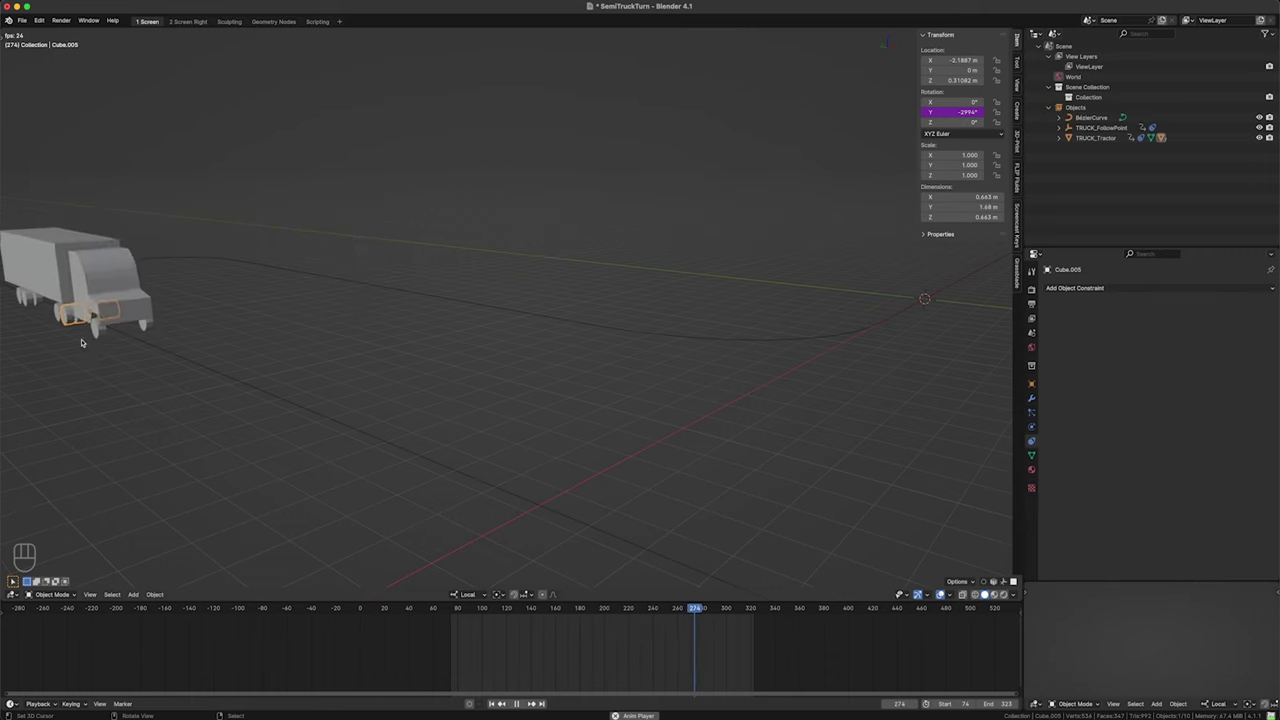
- Play the animation to test the wheel spin, with the driver pasted onto the other wheels reading about -4311° at frame 293
key("space")
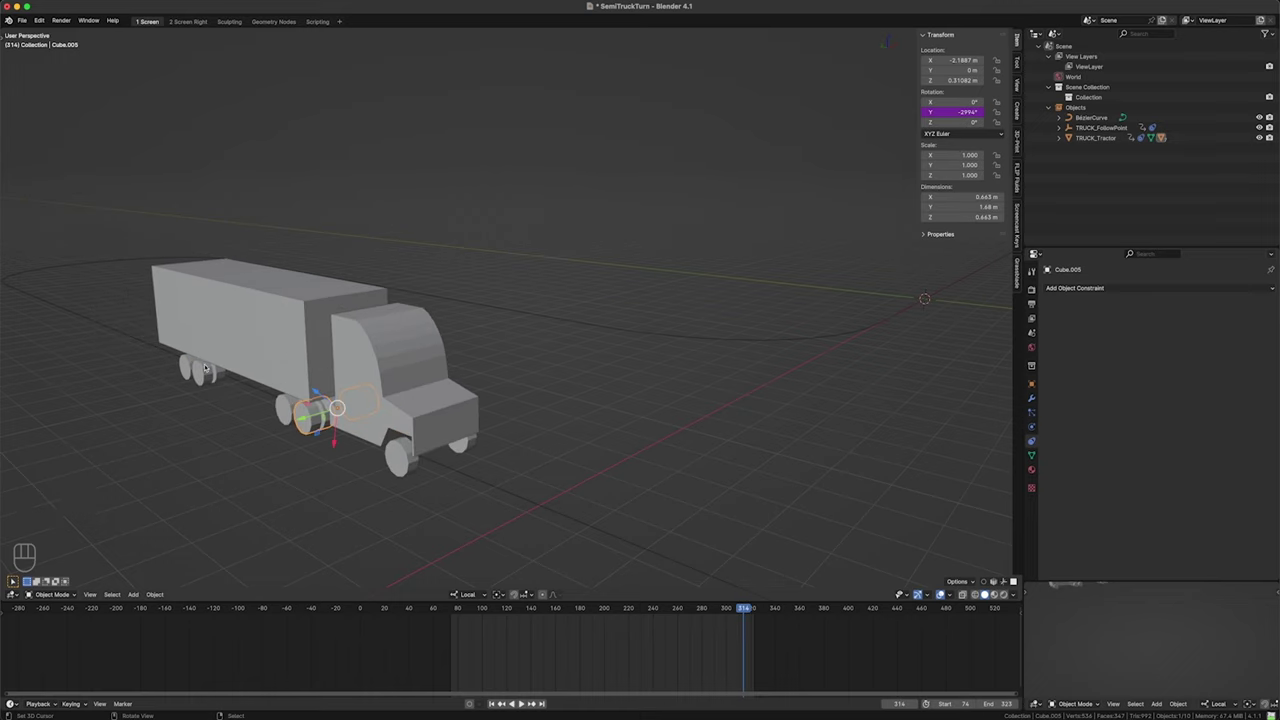
key("space")
key("space")
key("space")
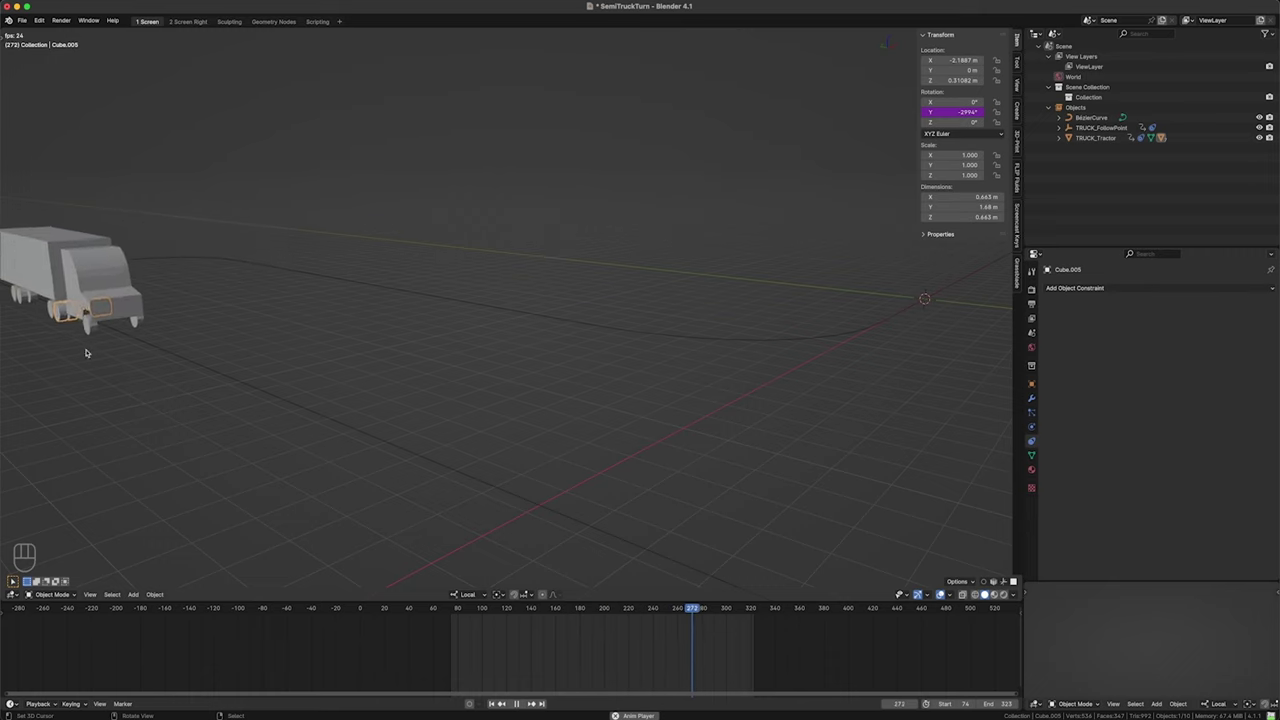
key("space")
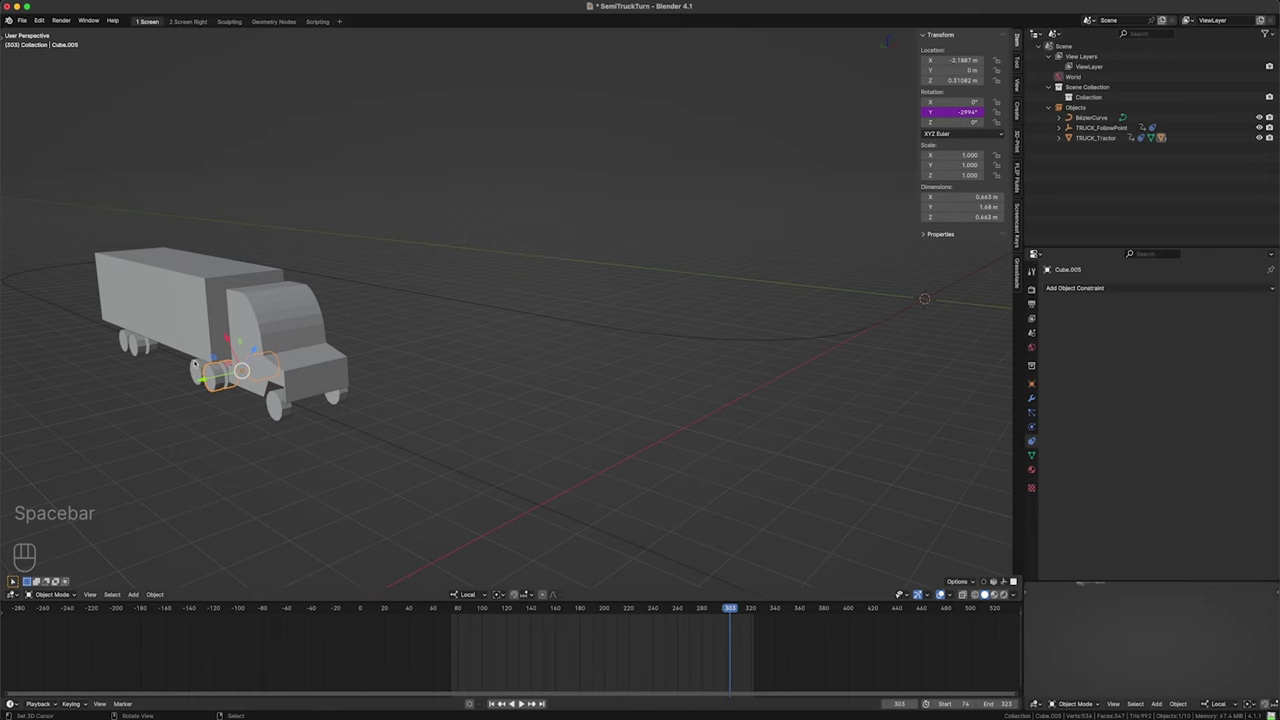
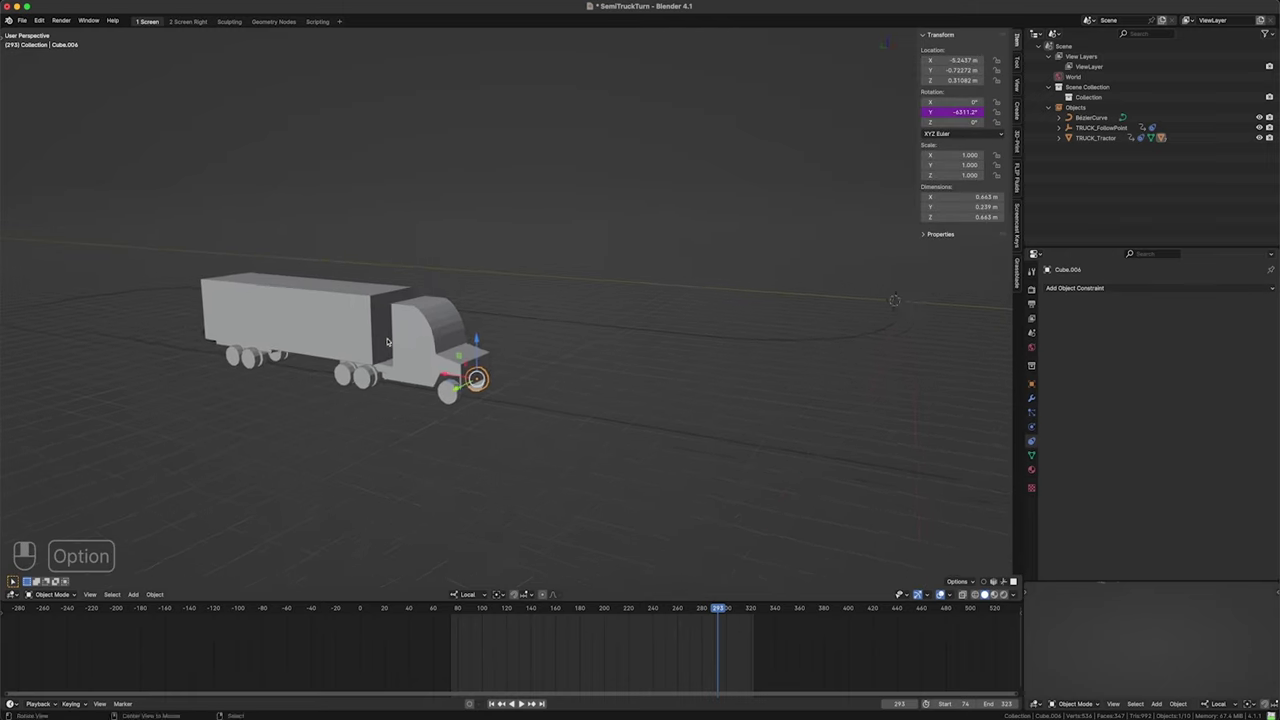
middle_click(364, 388)
middle_click(482, 388)
middle_click(336, 361)
left_click_drag(538, 397, 426, 390)
middle_click(522, 378)
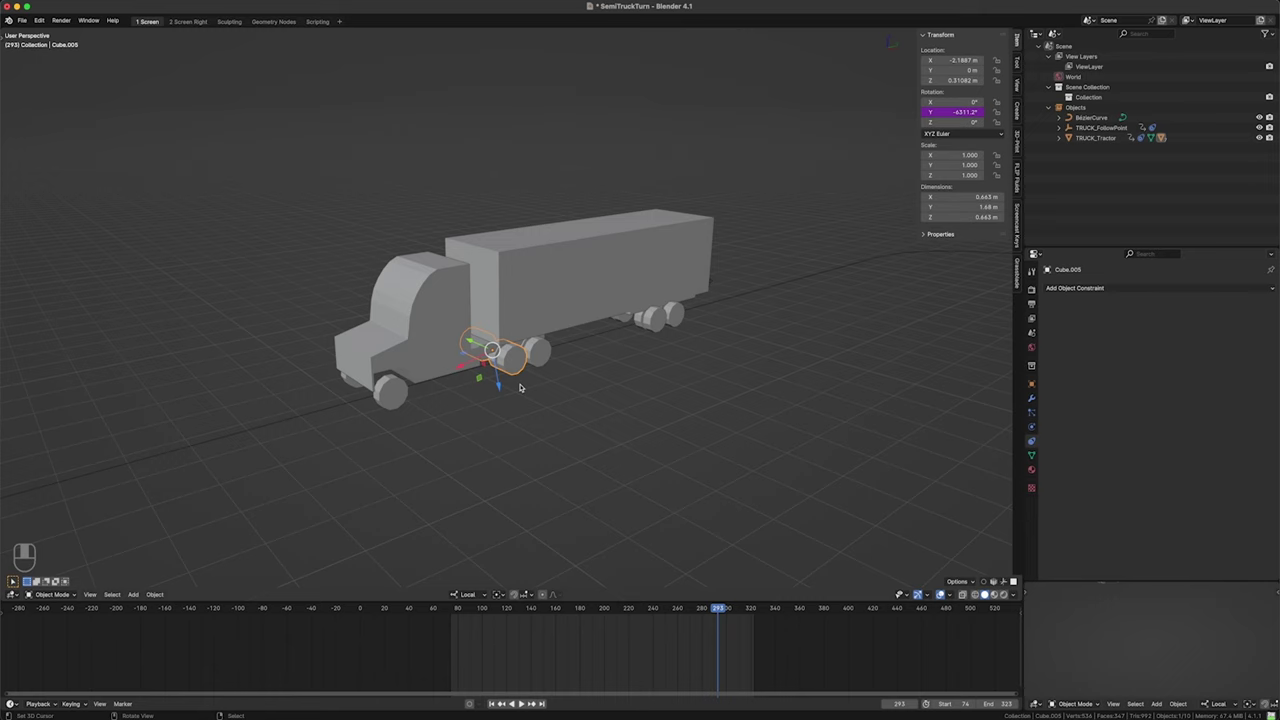
- Rename the driven front wheel Cube.005 to WHEEL_SpinDRIVER
key("F2")
key("shift+e")
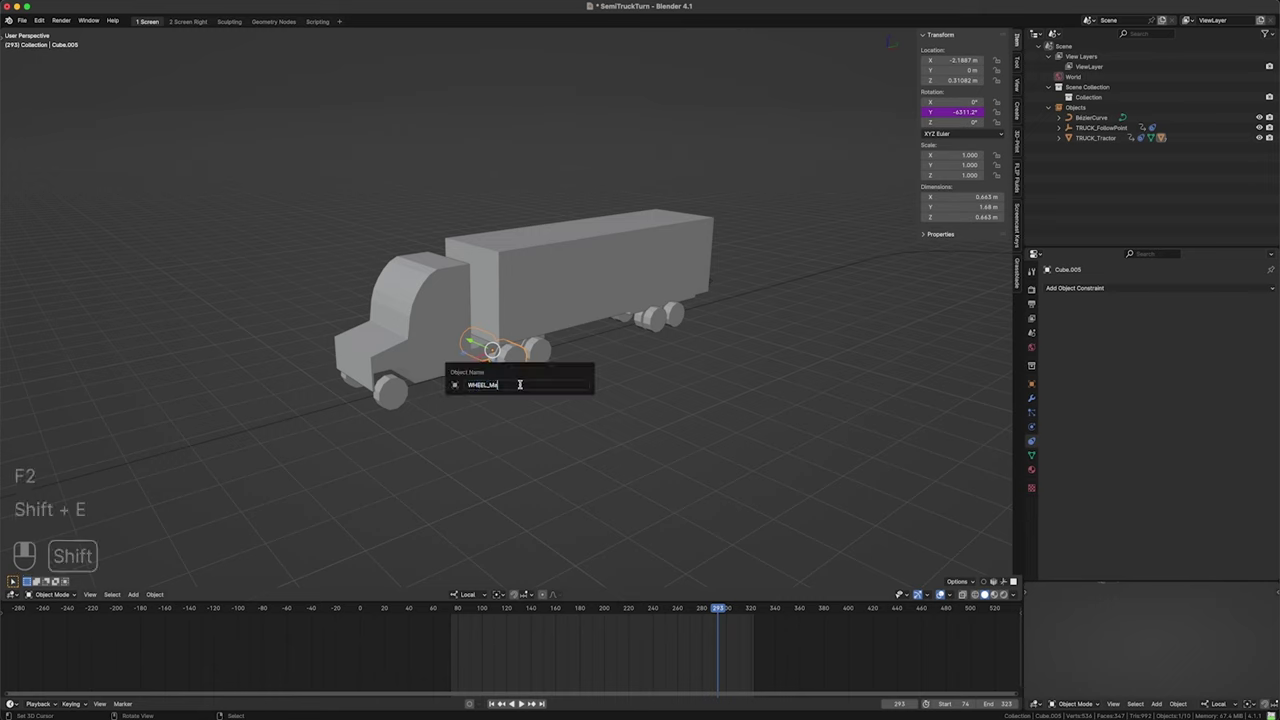
key("n")
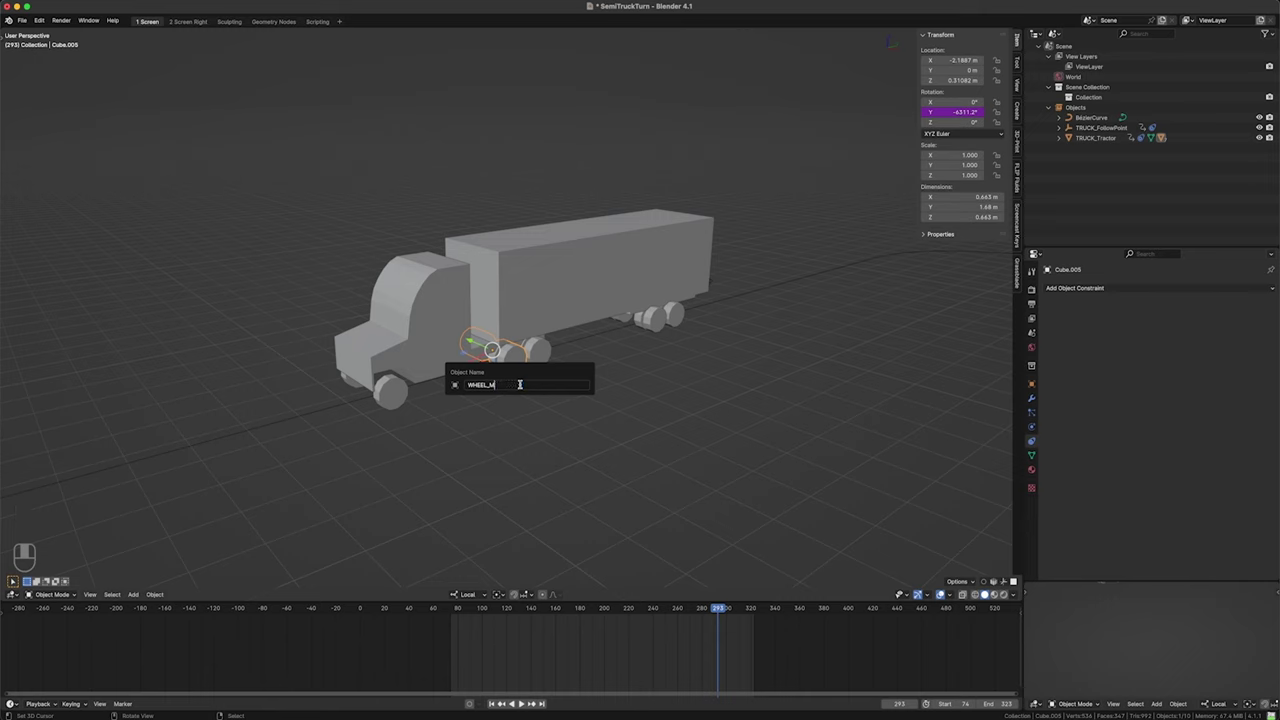
key("BackSpace")
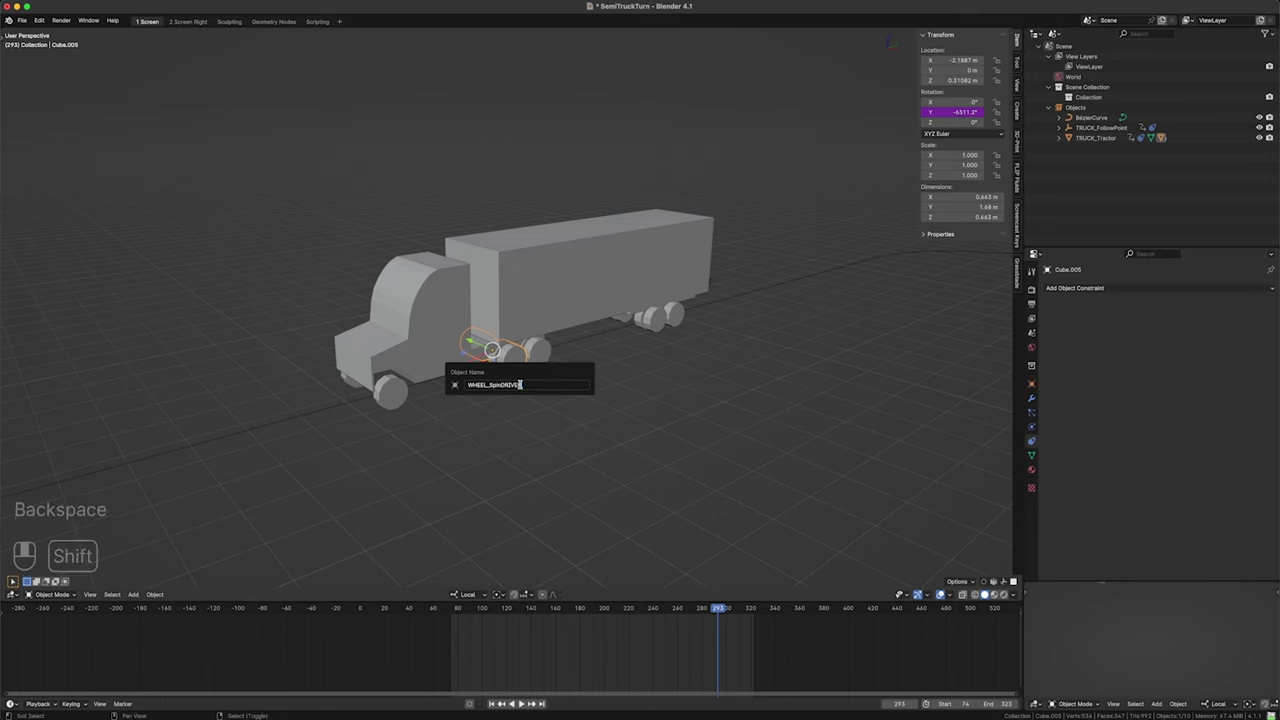
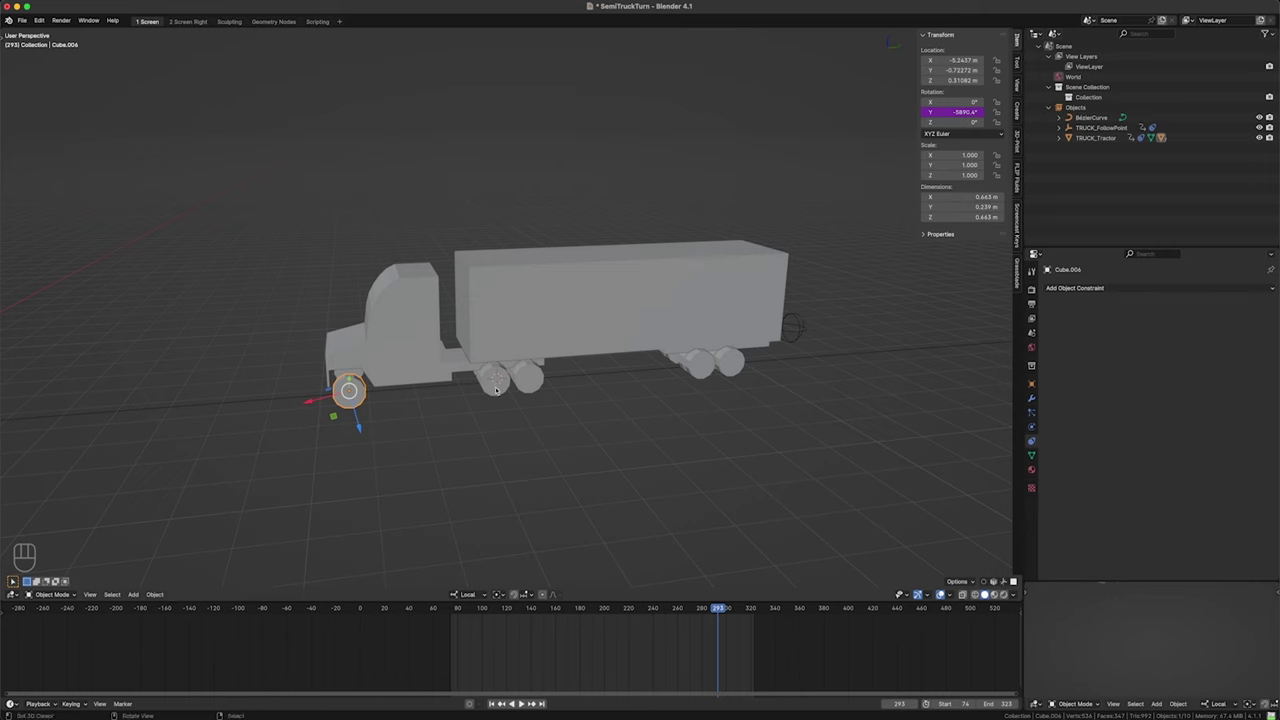
left_click_drag(408, 403, 466, 403)
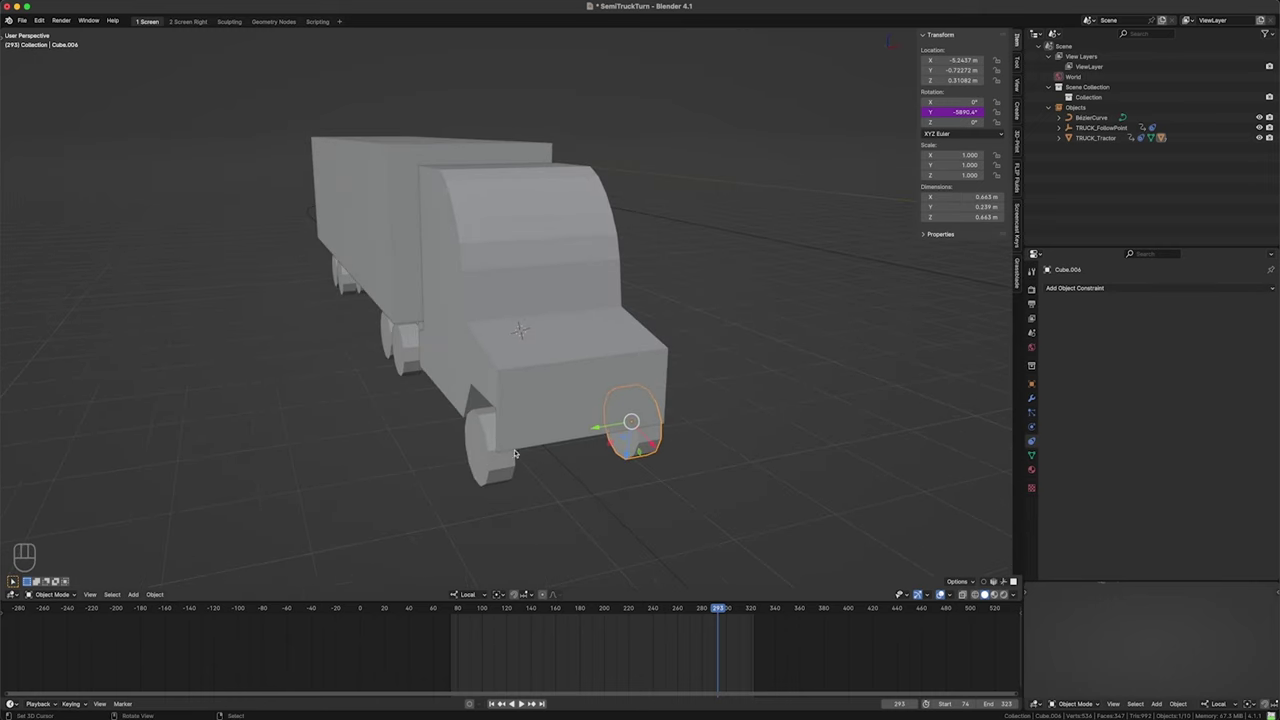
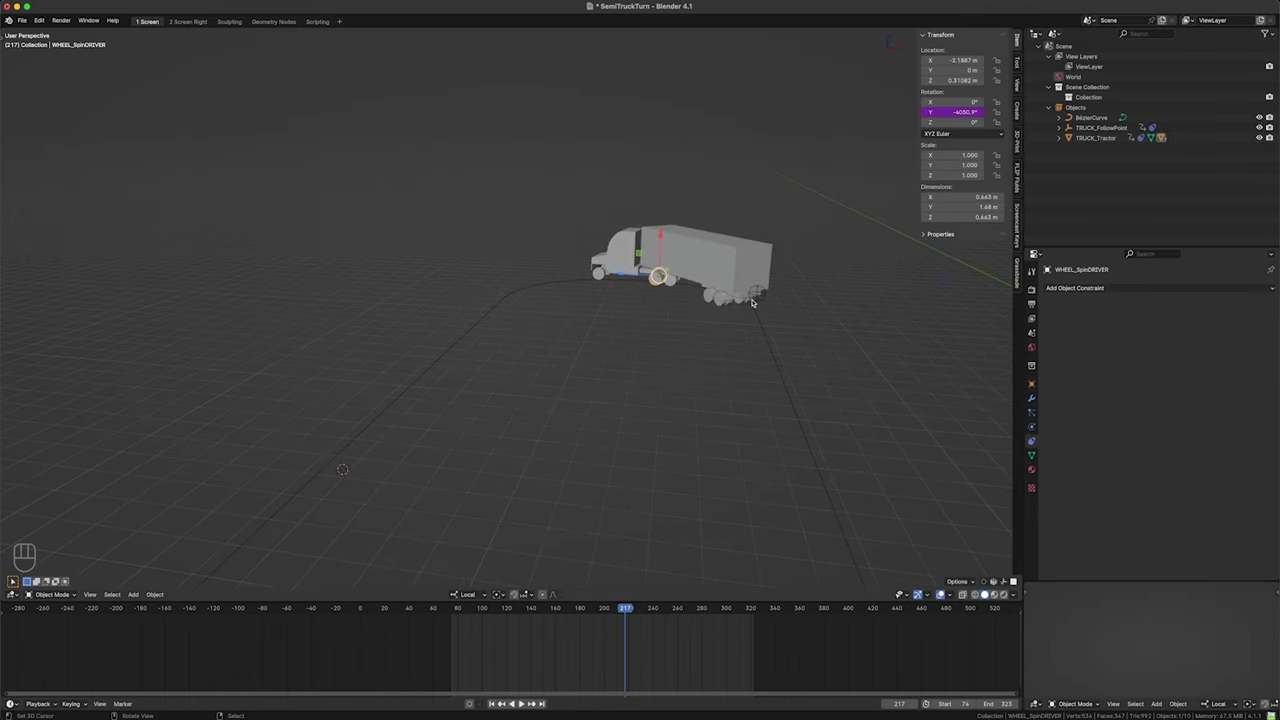
- Duplicate TRUCK_FollowPoint and rename the copy TRUCK_LeadPoint, keeping its Follow Path constraint on BezierCurve
left_click(678, 344)
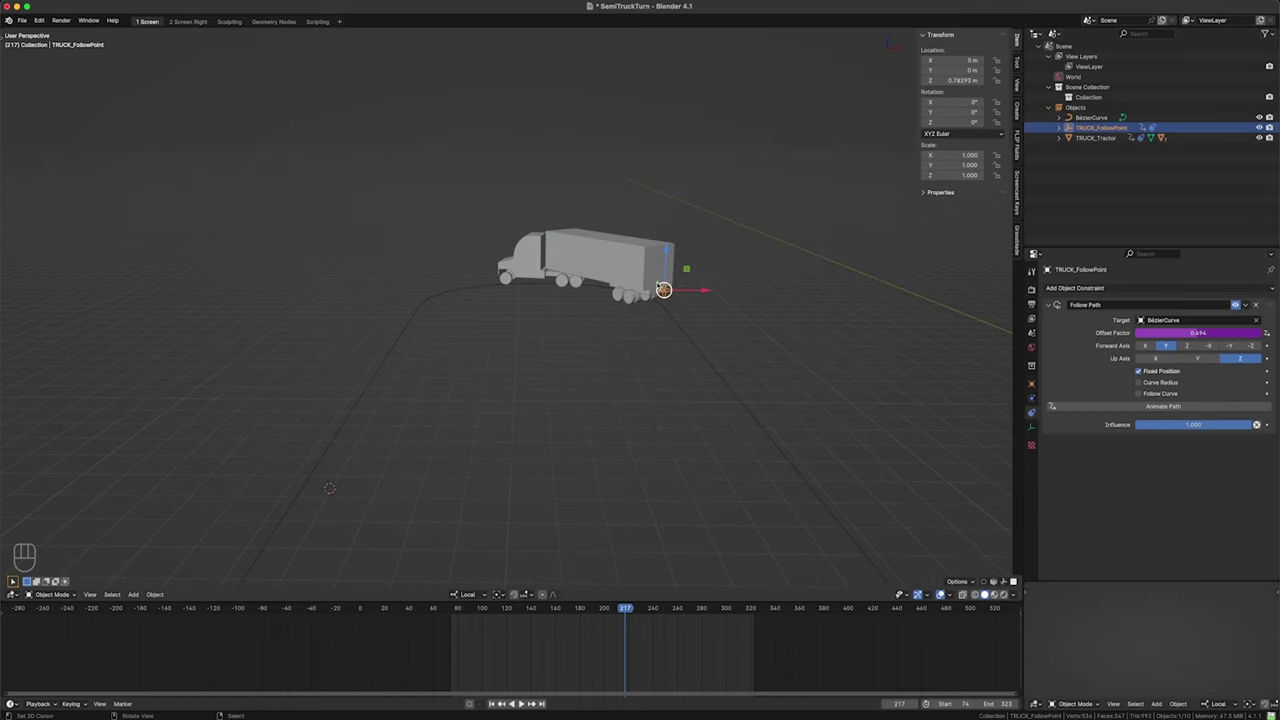
key("shift+d")
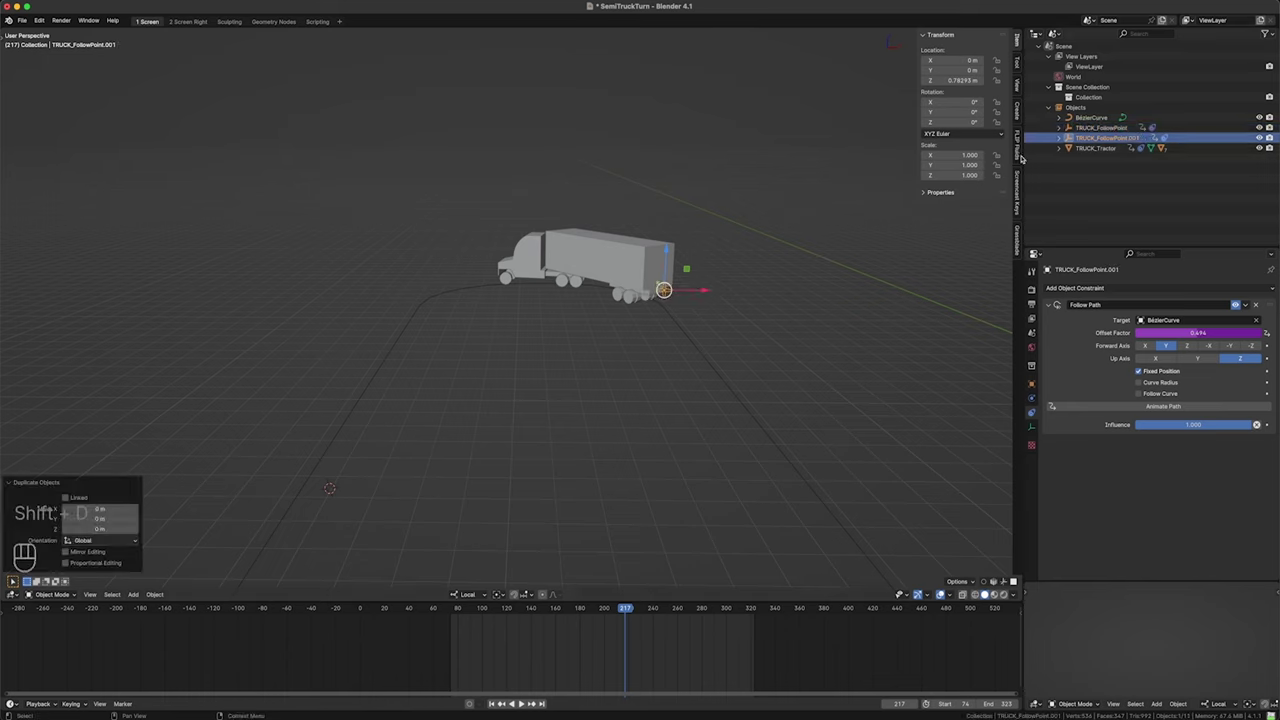
key("F2")
key("BackSpace")
key("BackSpace")
key("BackSpace")
key("BackSpace")
key("BackSpace")
key("BackSpace")
key("BackSpace")
key("BackSpace")
key("BackSpace")
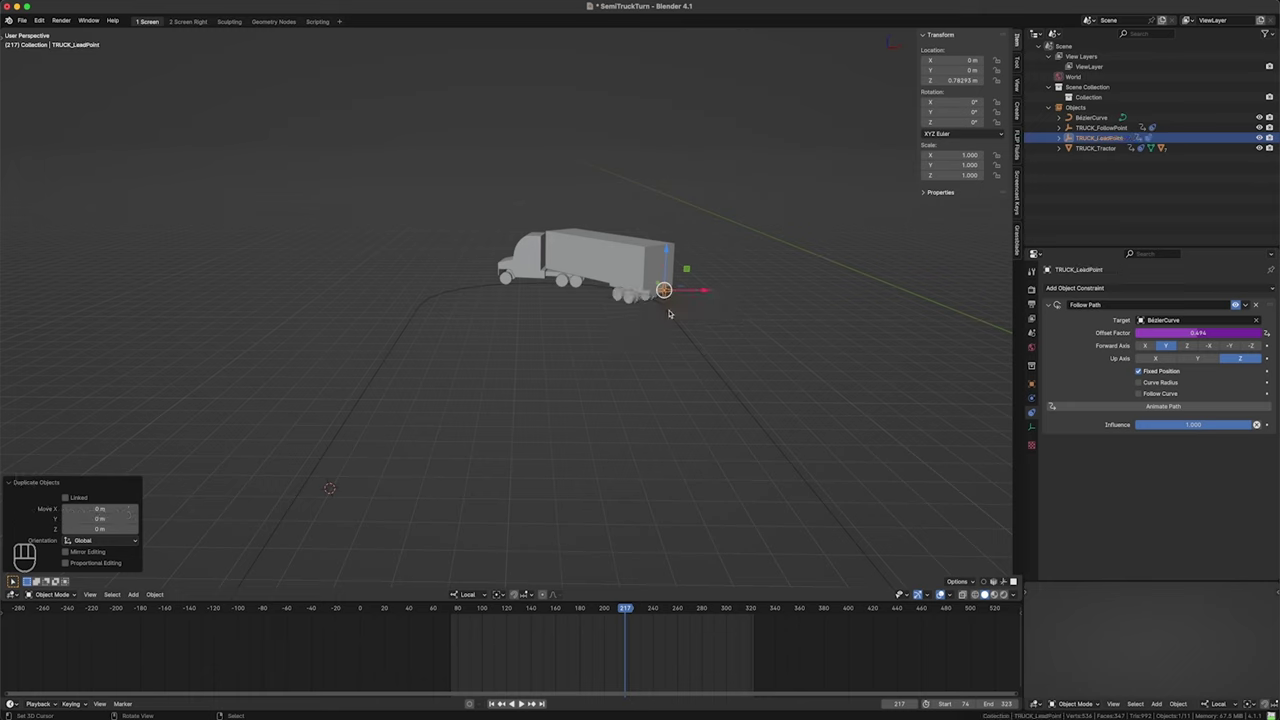
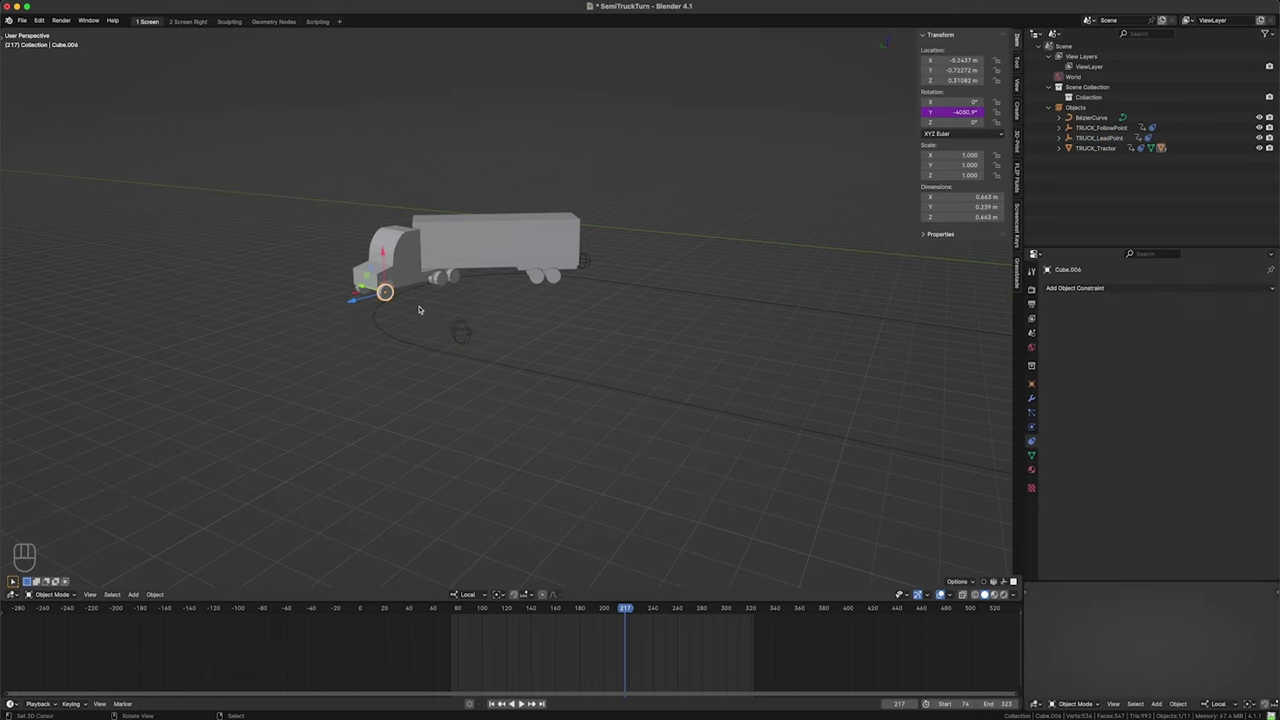
- Raise TRUCK_LeadPoint's Follow Path offset expression so the empty rides ahead of the cab (0.654 at frame 239)
left_click(478, 332)
left_click_drag(1210, 333, 1217, 332)
key("BackSpace")
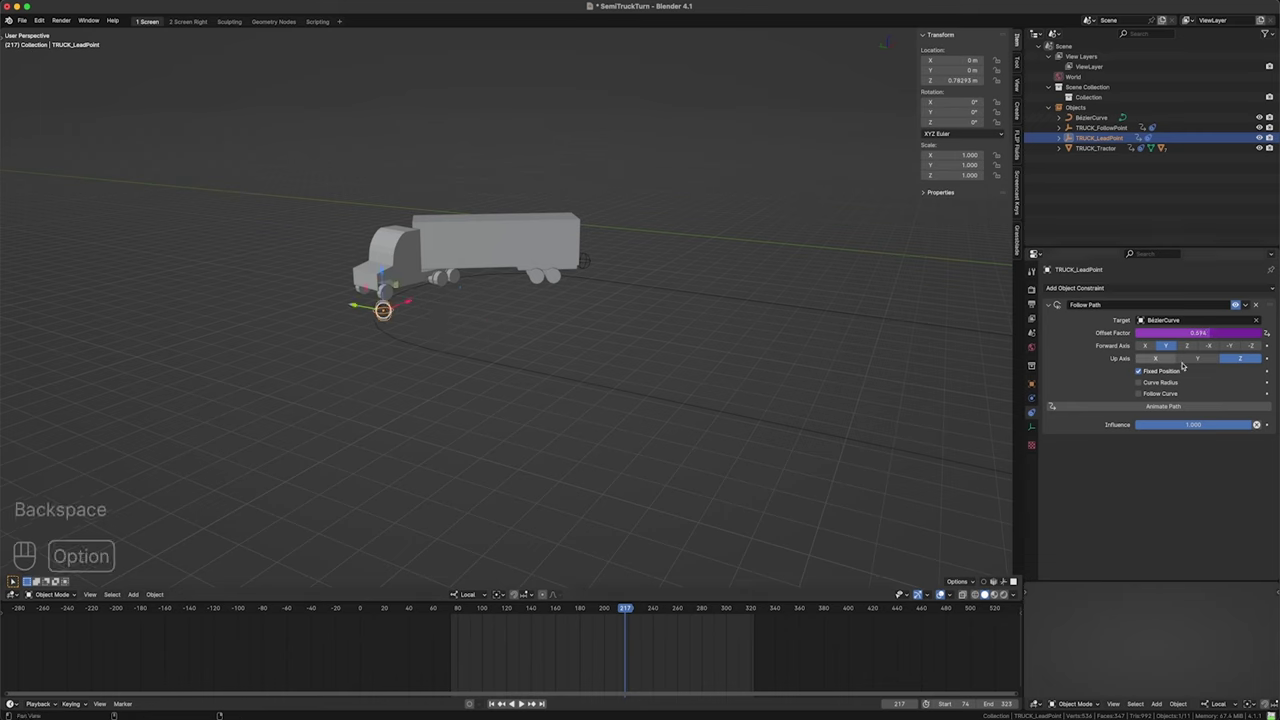
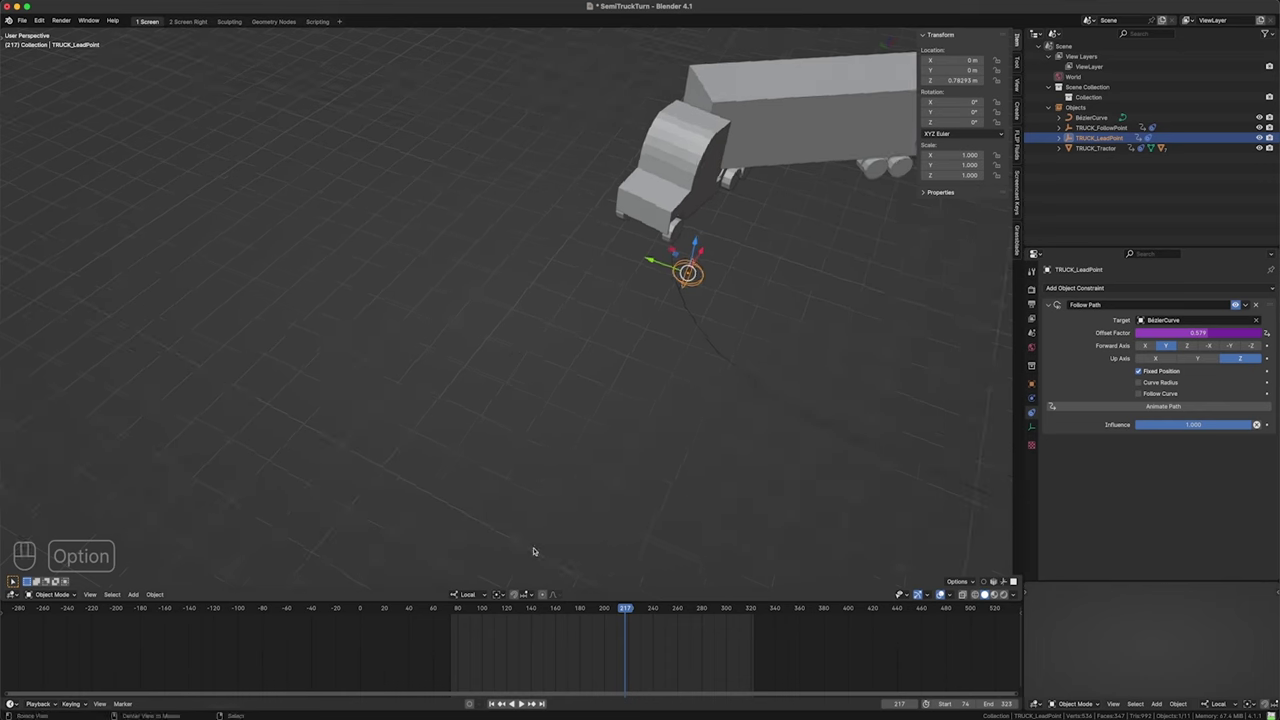
left_click_drag(623, 682, 718, 589)
double_click(827, 440)
left_click_drag(658, 375, 644, 370)
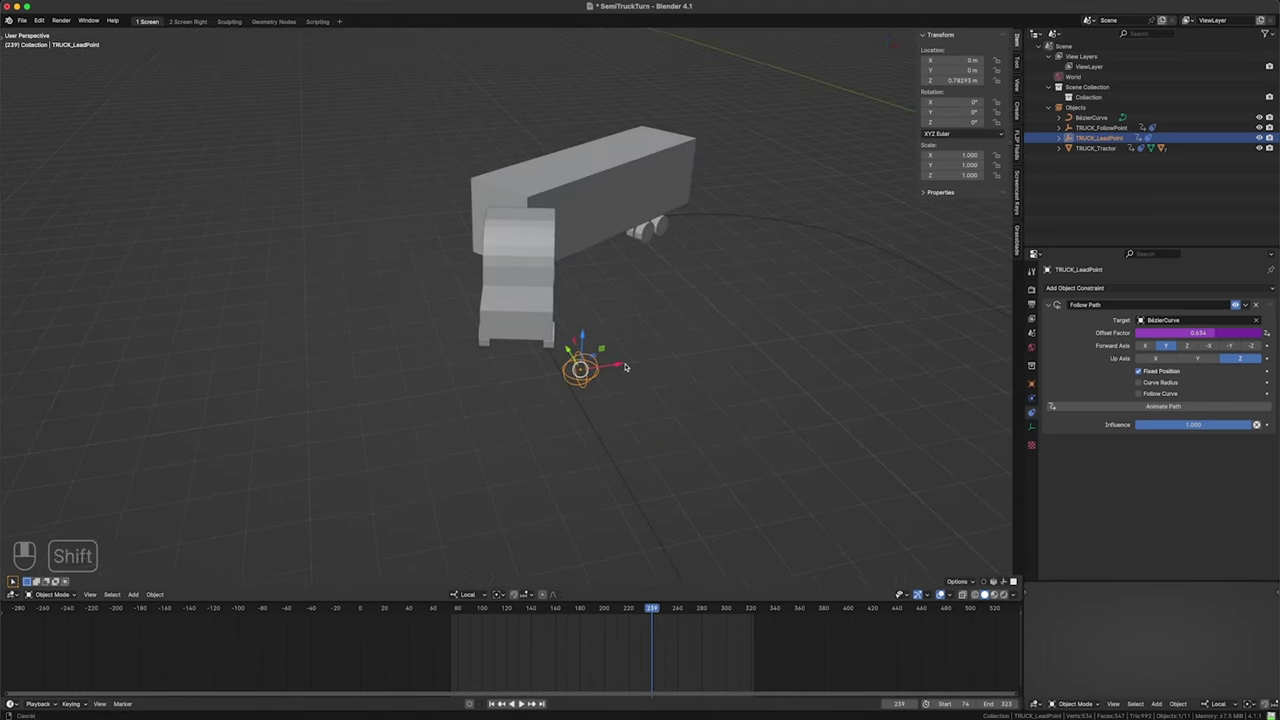
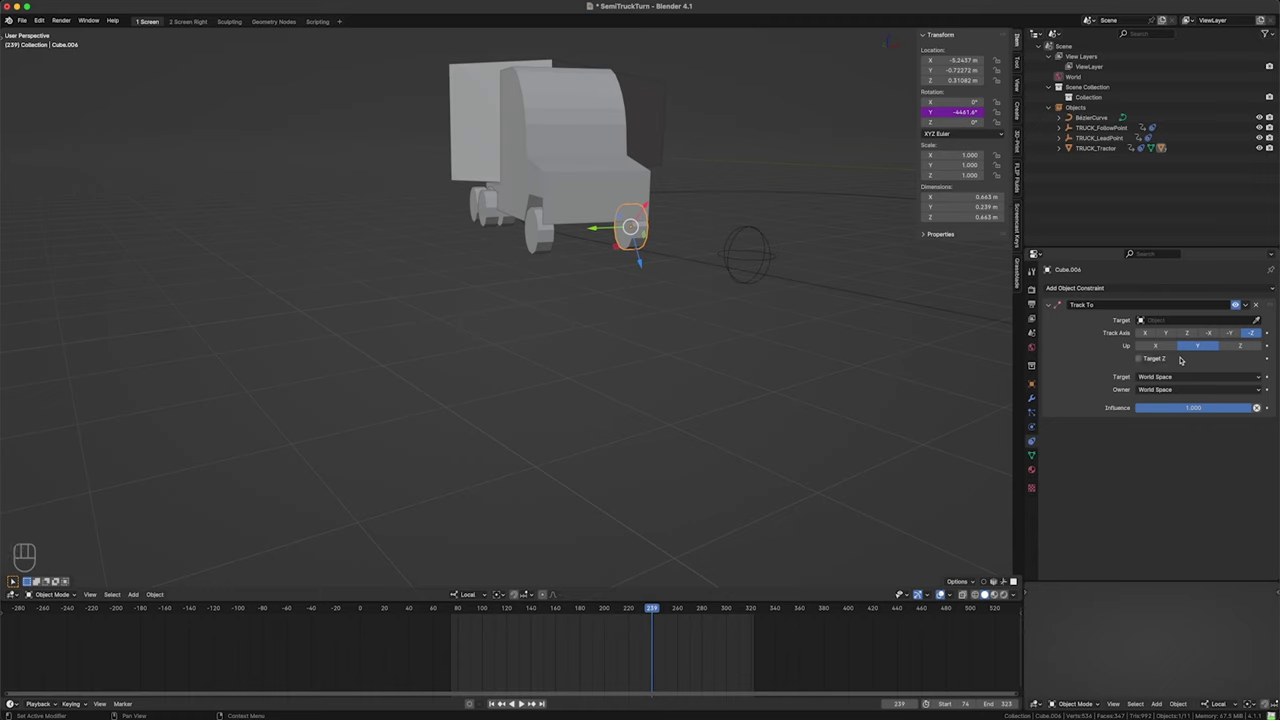
- Aim the front wheel's Track To at TRUCK_LeadPoint along its X axis and scrub frames to test the steering
left_click(1260, 319)
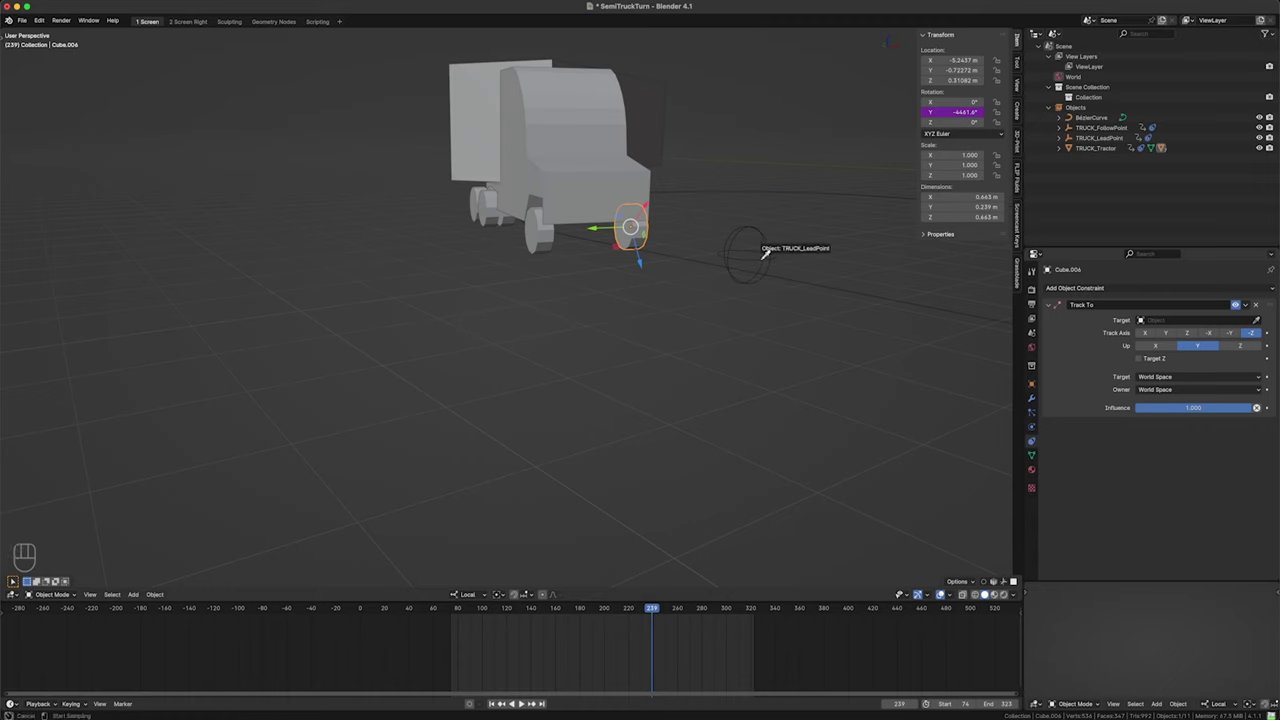
left_click(1246, 344)
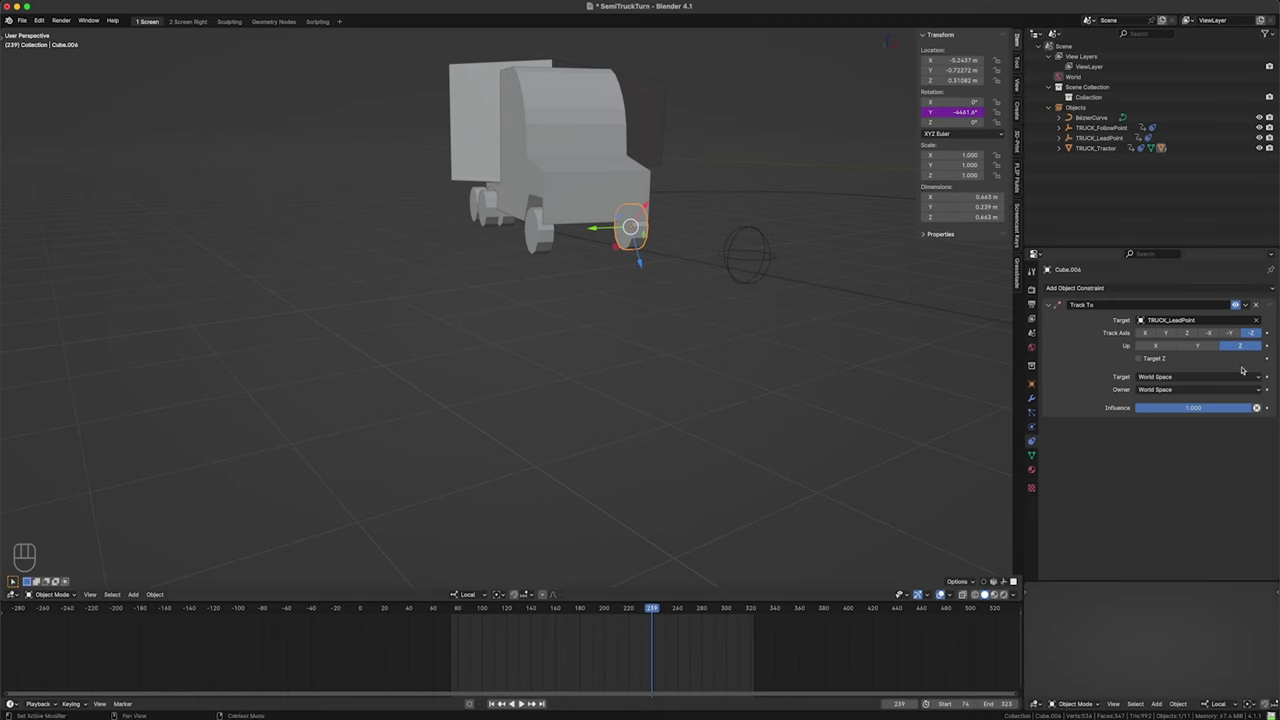
left_click(1150, 334)
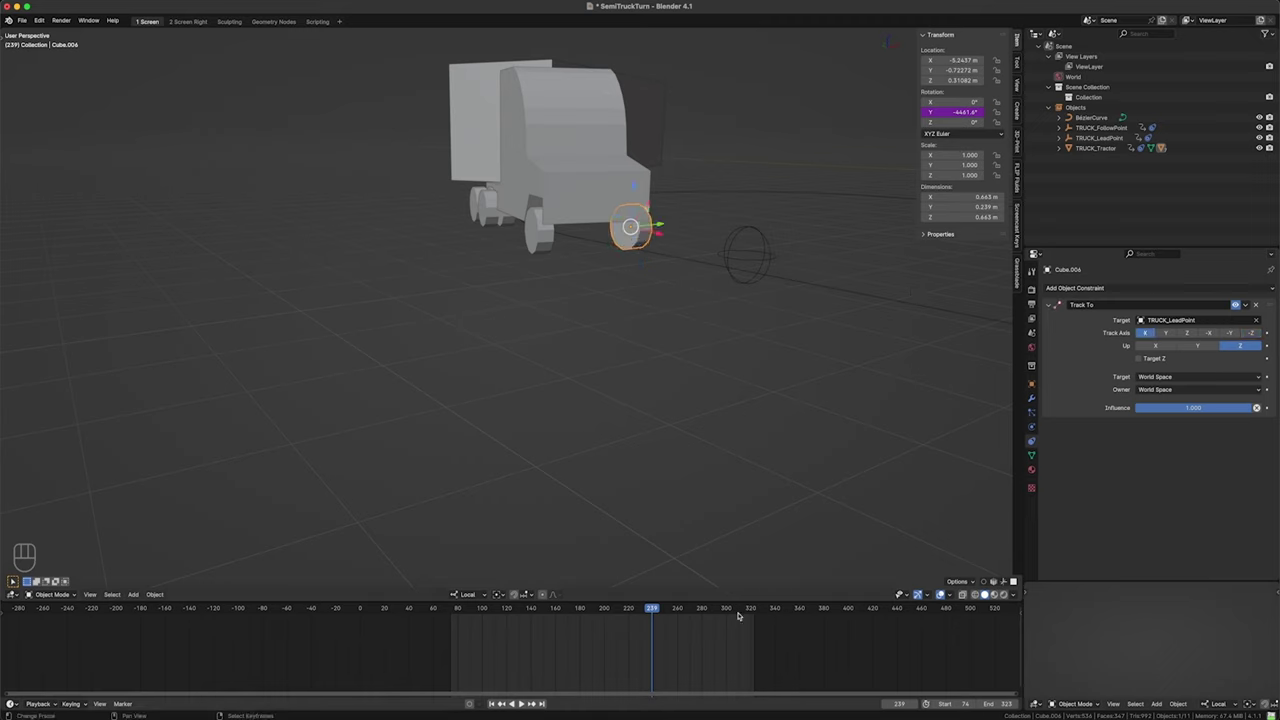
left_click_drag(637, 657, 636, 613)
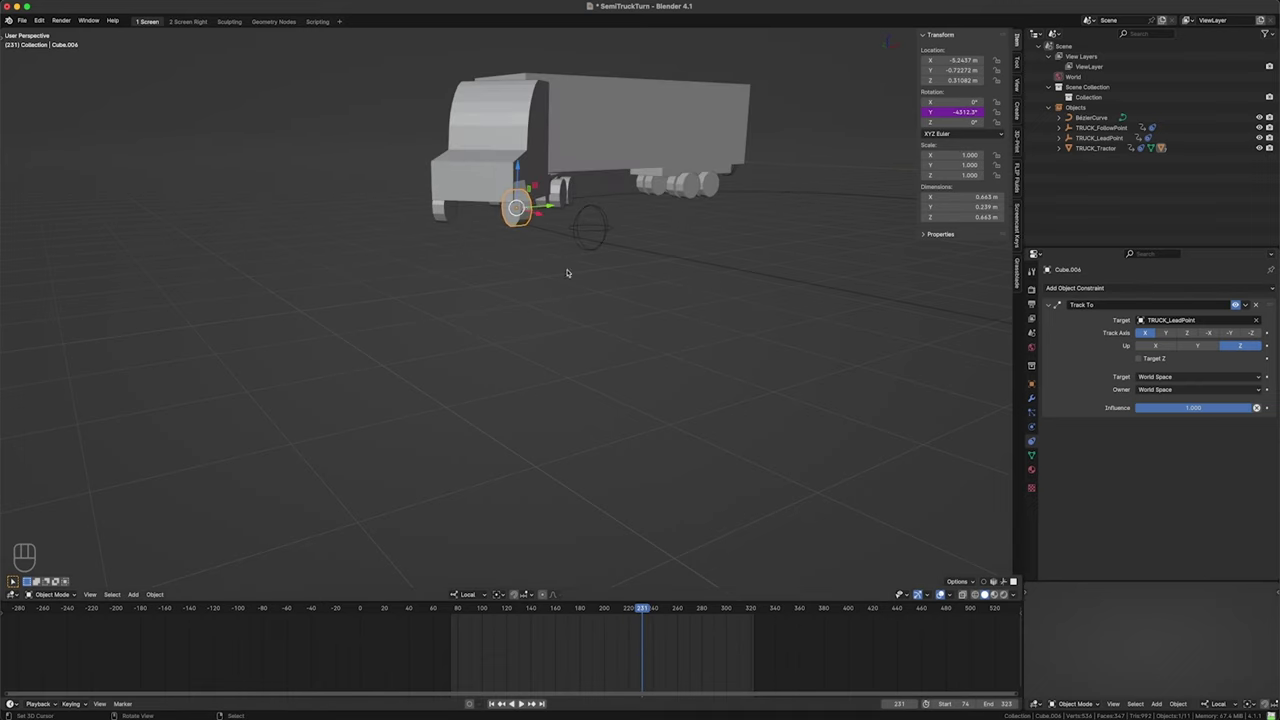
left_click_drag(647, 645, 684, 632)
left_click_drag(843, 366, 692, 404)
left_click_drag(544, 425, 611, 515)
- After checking the steering around the cab, delete the wheel's Track To constraint, leaving the truck at frame 243
left_click_drag(652, 656, 658, 628)
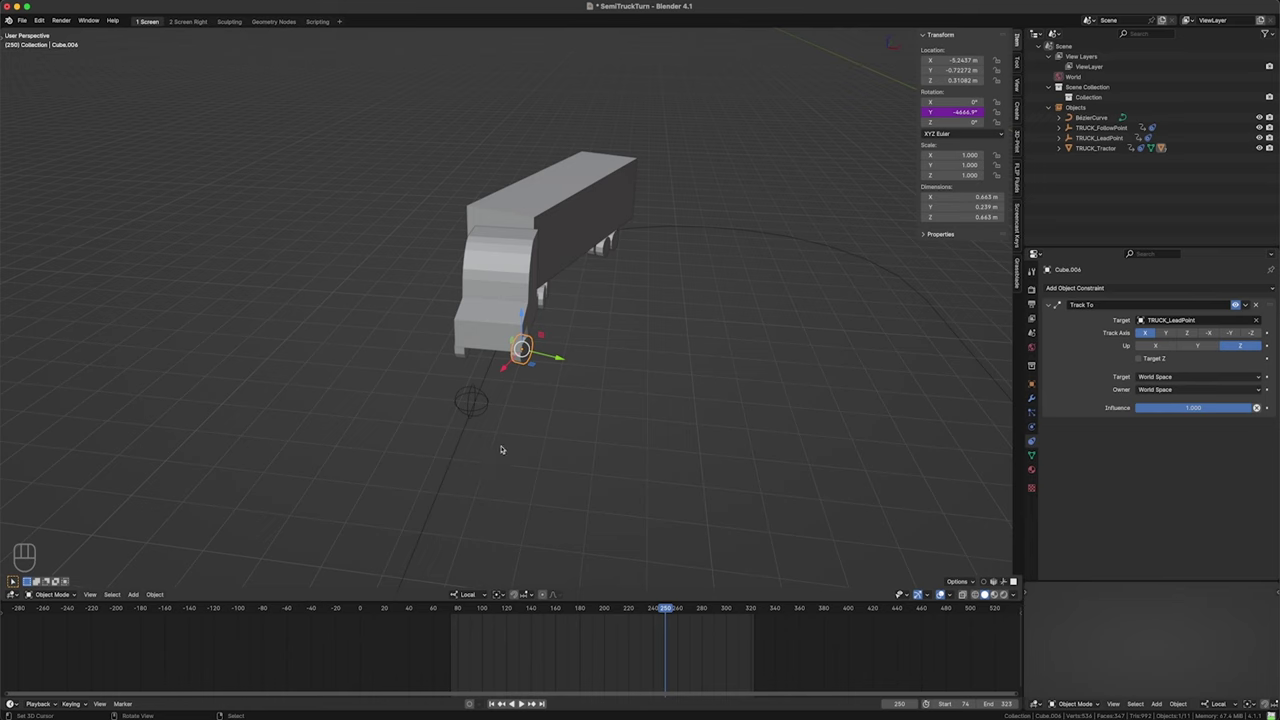
left_click_drag(662, 646, 650, 502)
left_click_drag(596, 291, 627, 242)
left_click_drag(614, 262, 600, 334)
left_click_drag(606, 334, 632, 300)
left_click(1263, 306)
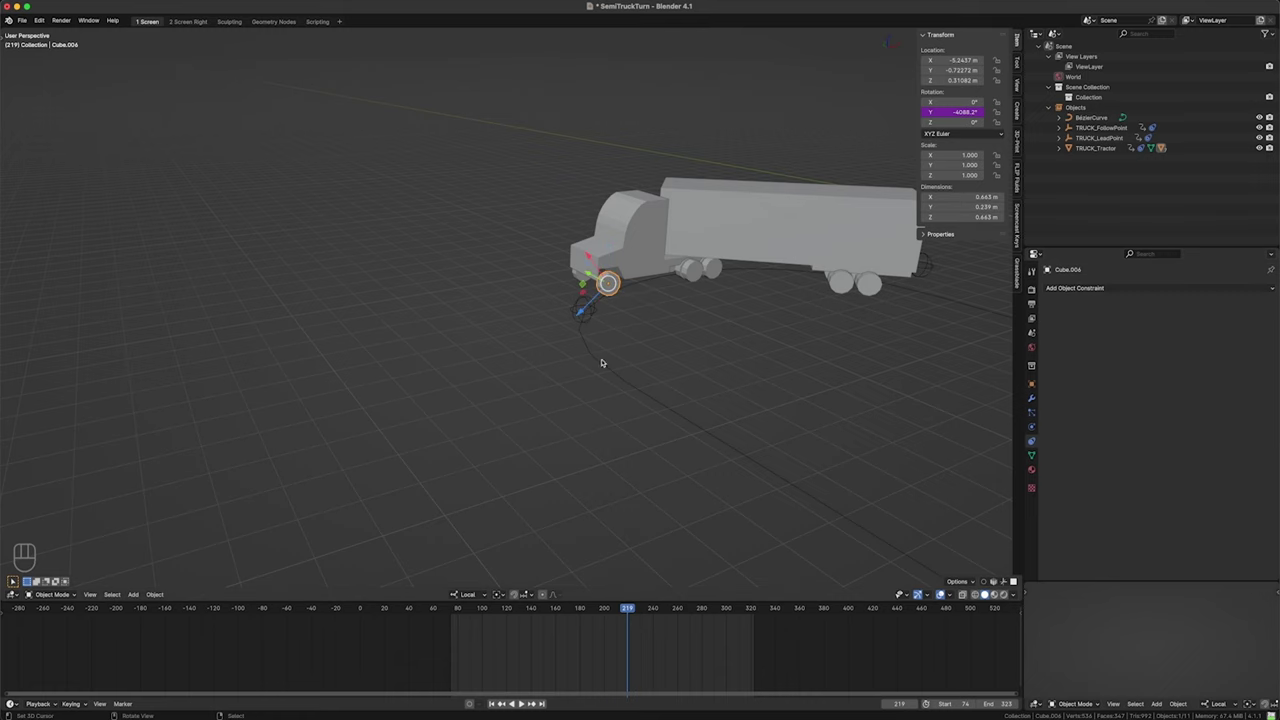
left_click_drag(598, 342, 592, 406)
left_click(643, 410)
left_click_drag(562, 654, 686, 640)
left_click_drag(822, 454, 702, 457)
middle_click(702, 461)
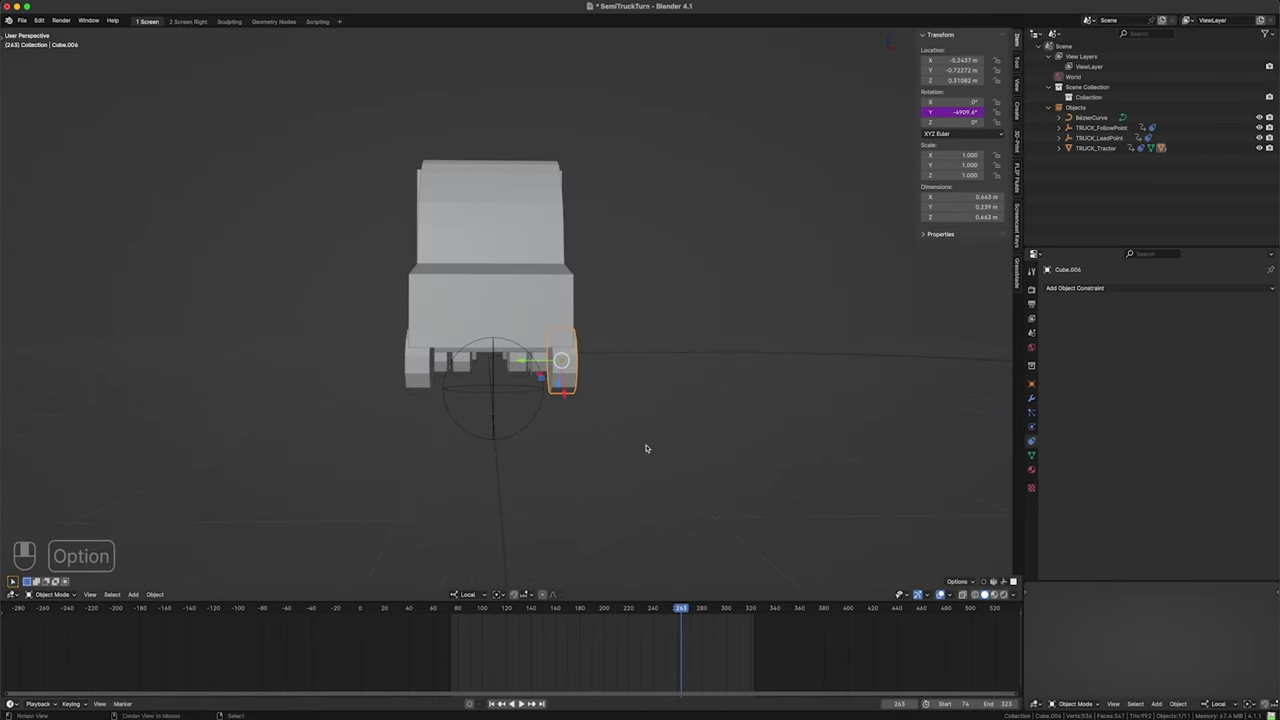
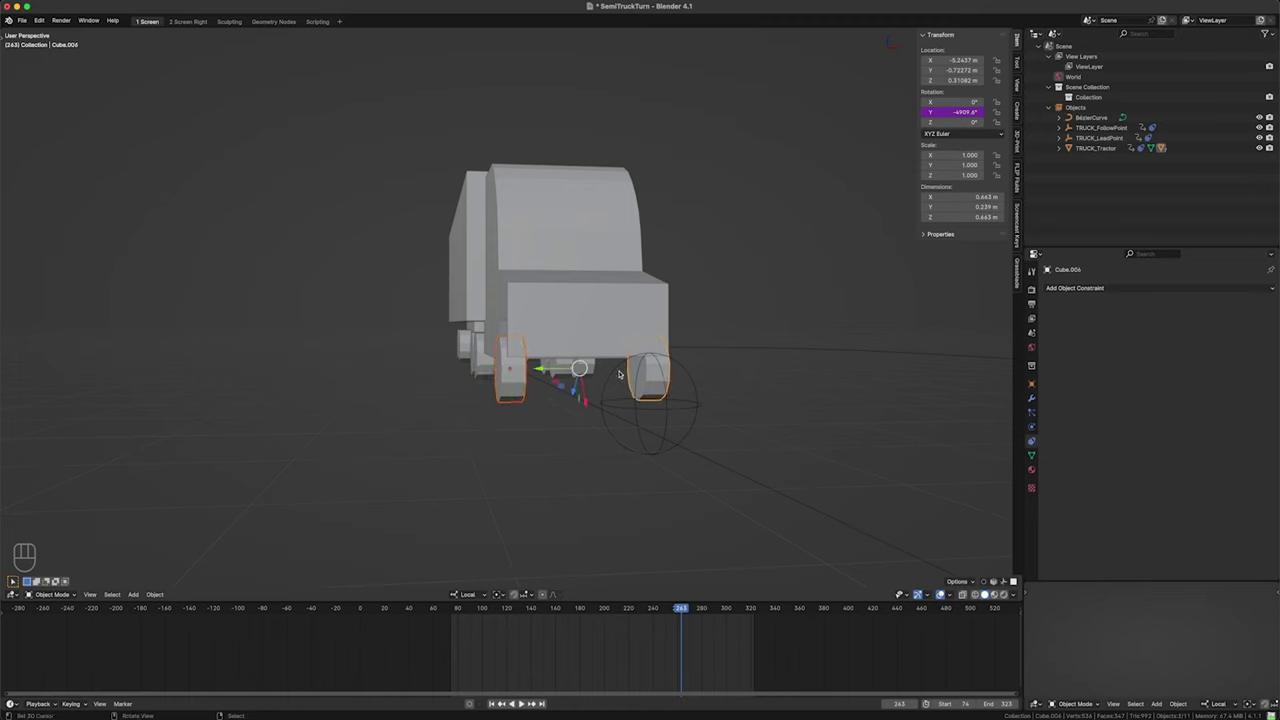
- Snap the 3D cursor between the two front wheels and bring up the Add menu for an Empty
key("shift+s")
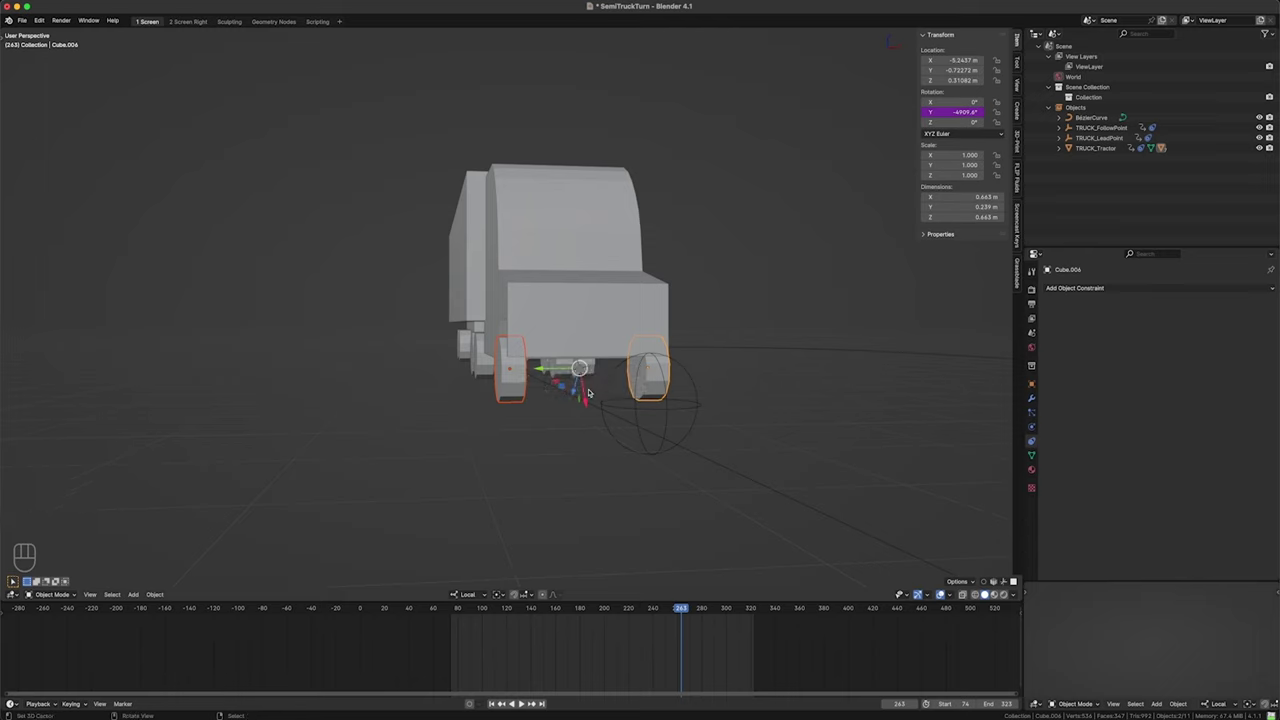
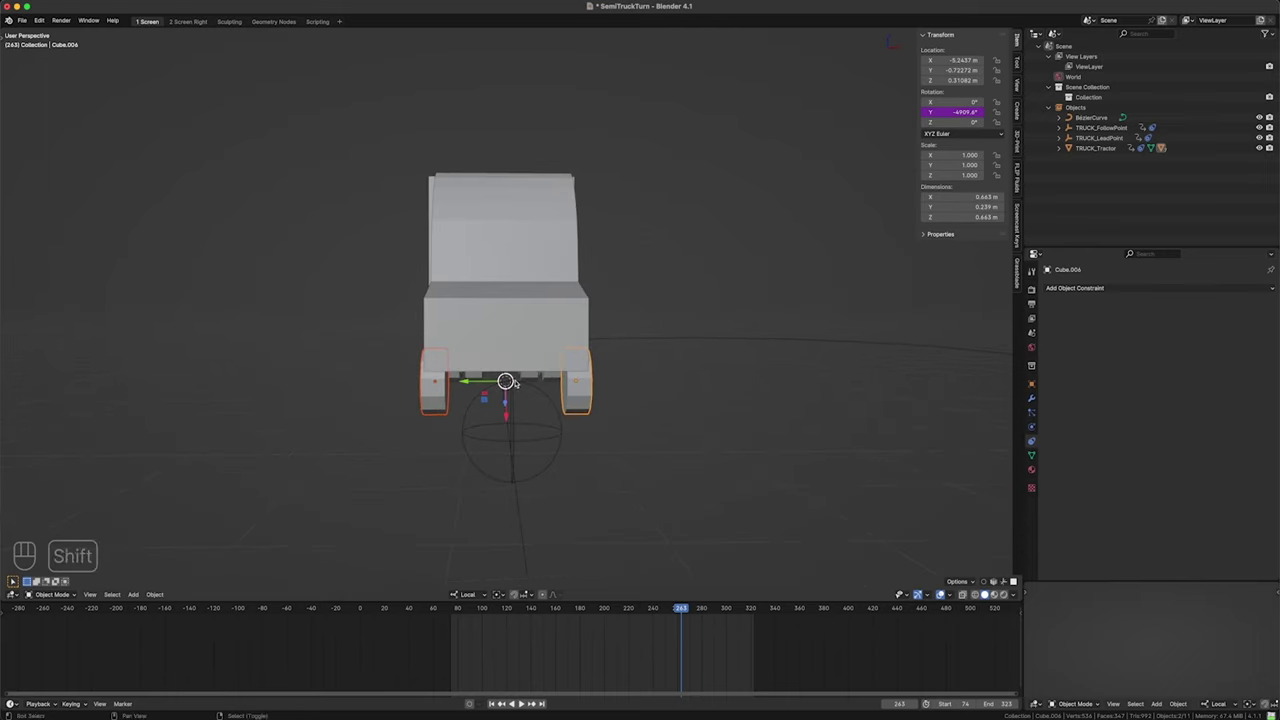
key("shift+a")
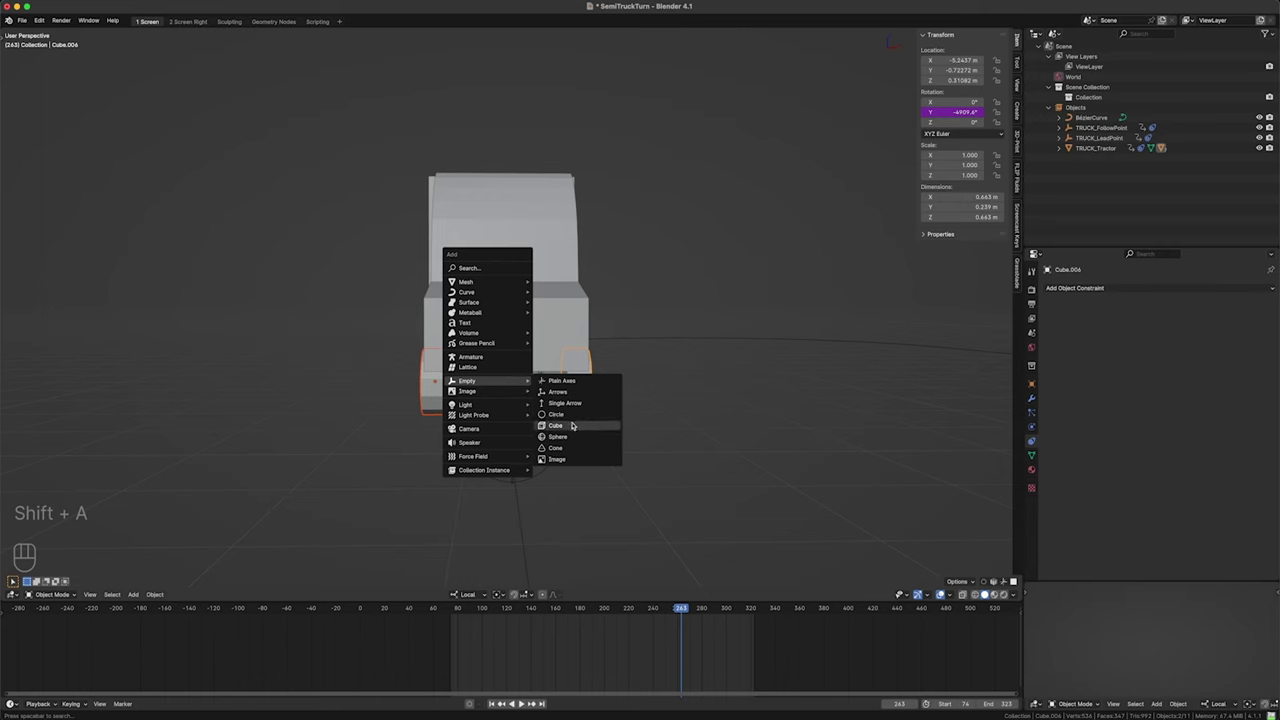
- Scale the new Empty and parent it to TRUCK_Tractor, keeping transform without inverse
key("s")
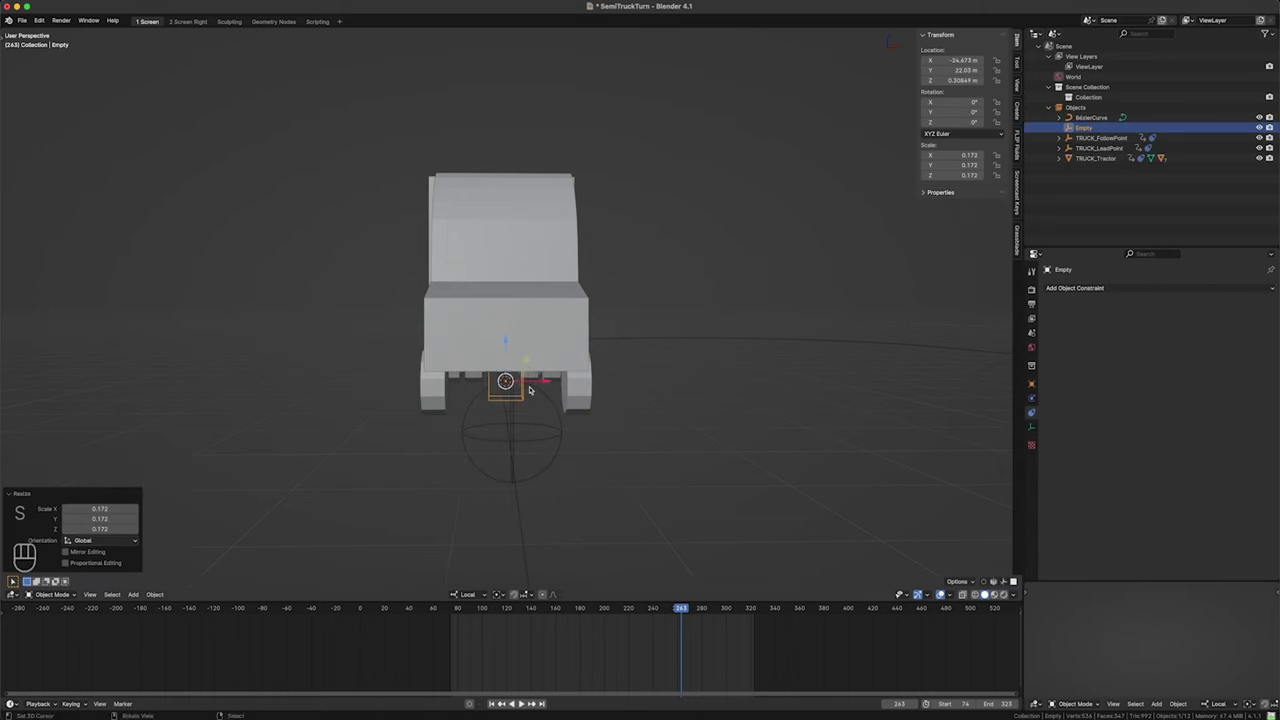
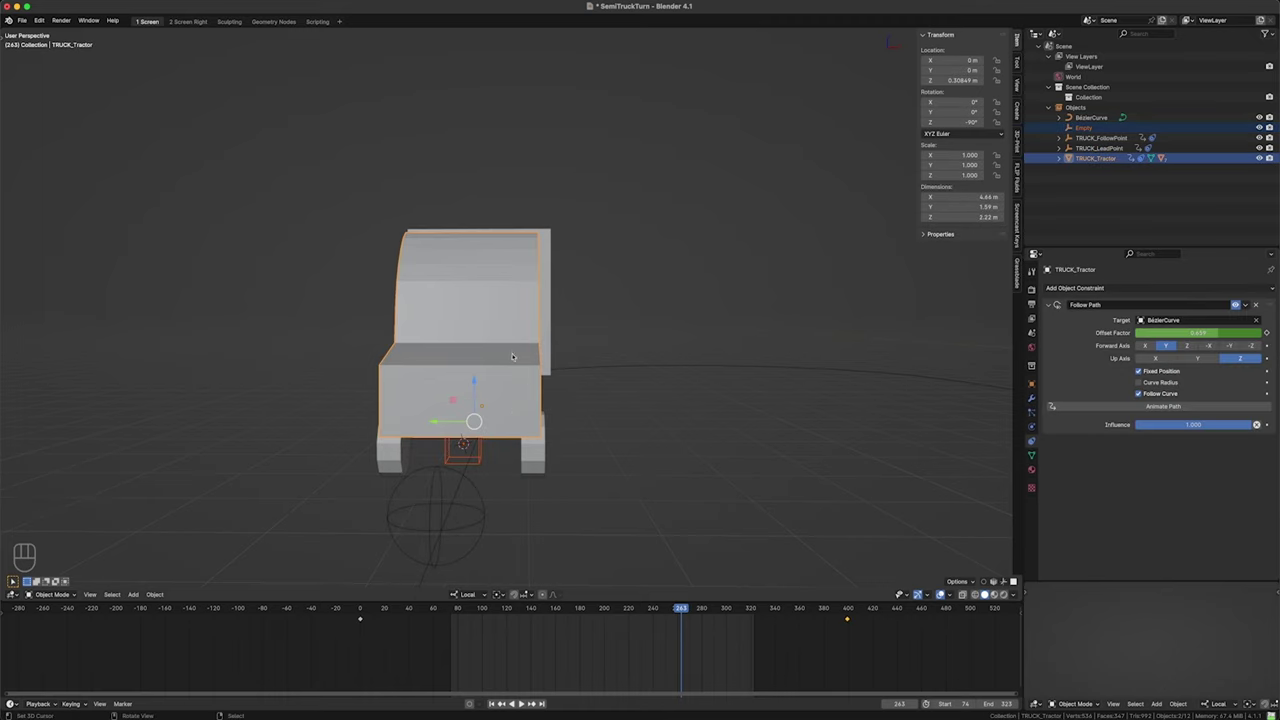
key("ctrl+p")
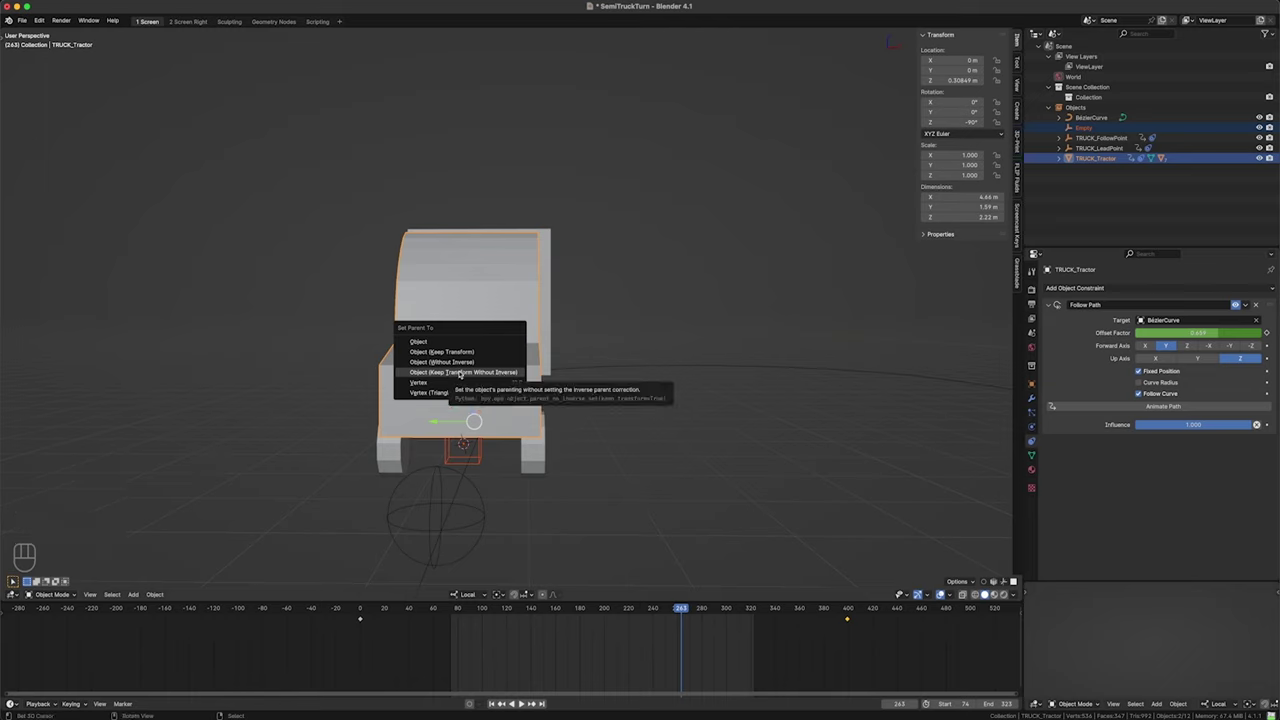
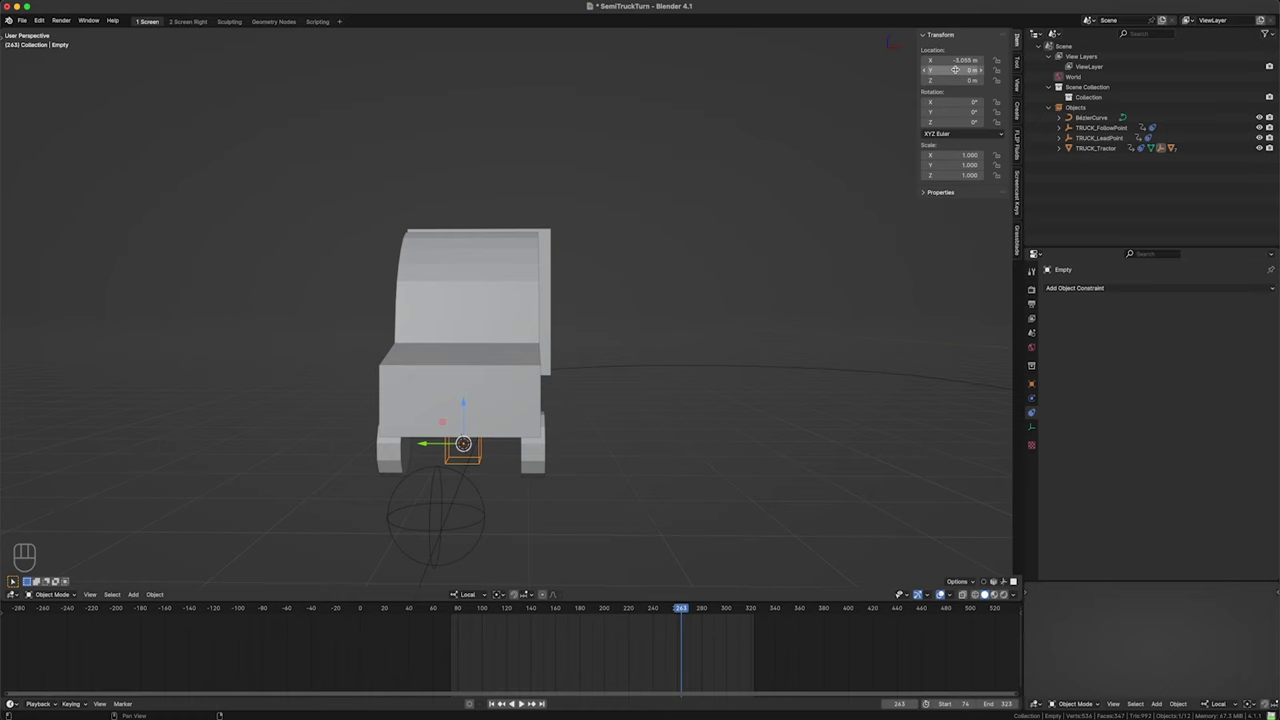
left_click_drag(548, 411, 479, 409)
left_click_drag(408, 402, 592, 388)
left_click_drag(584, 391, 567, 392)
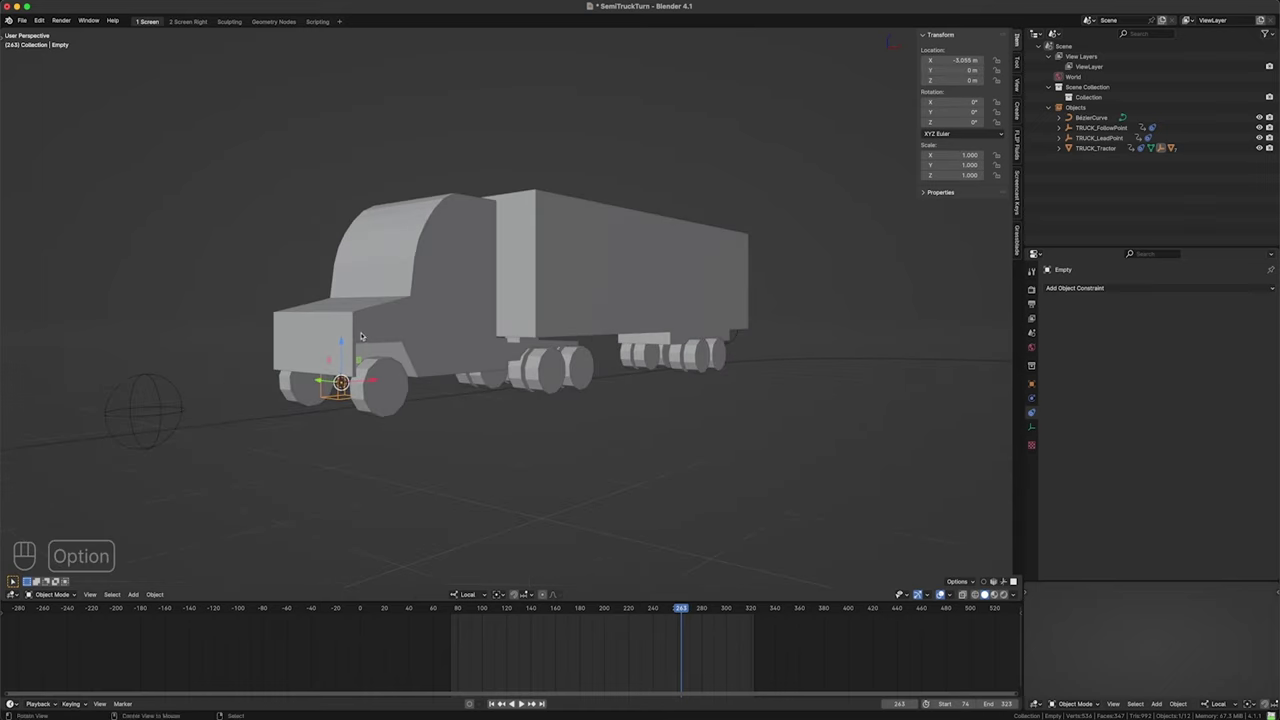
left_click(436, 364)
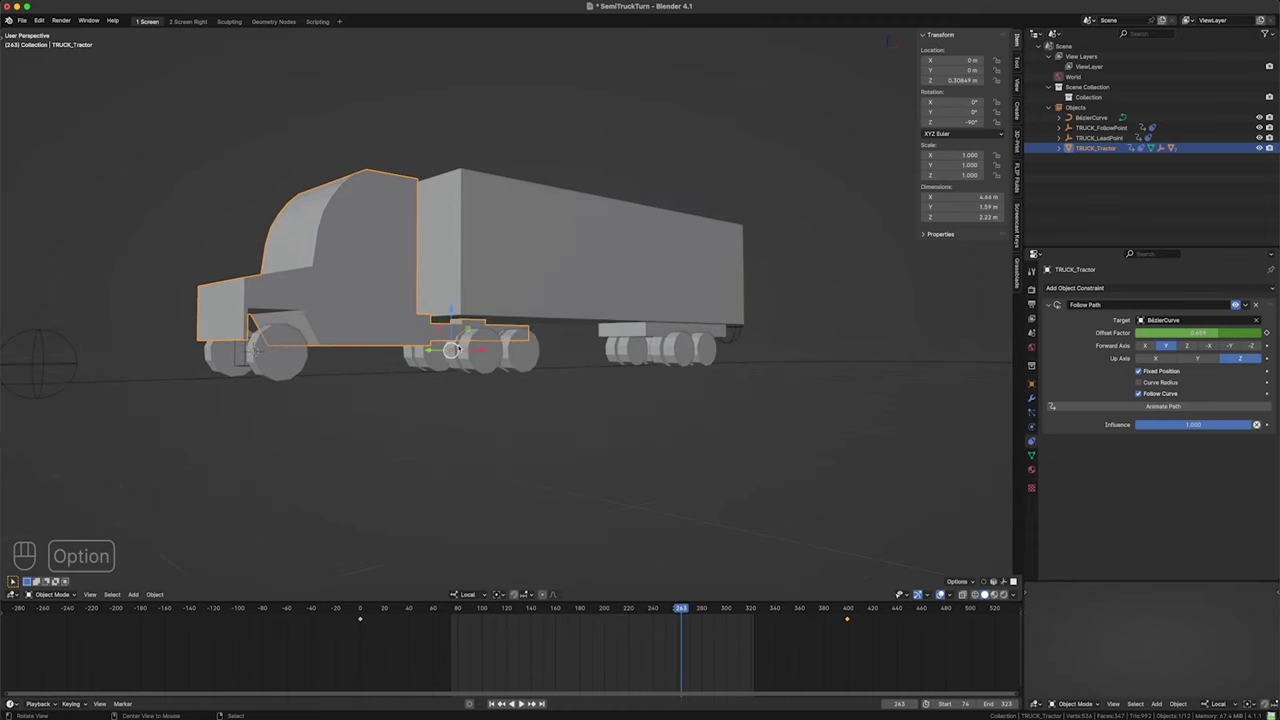
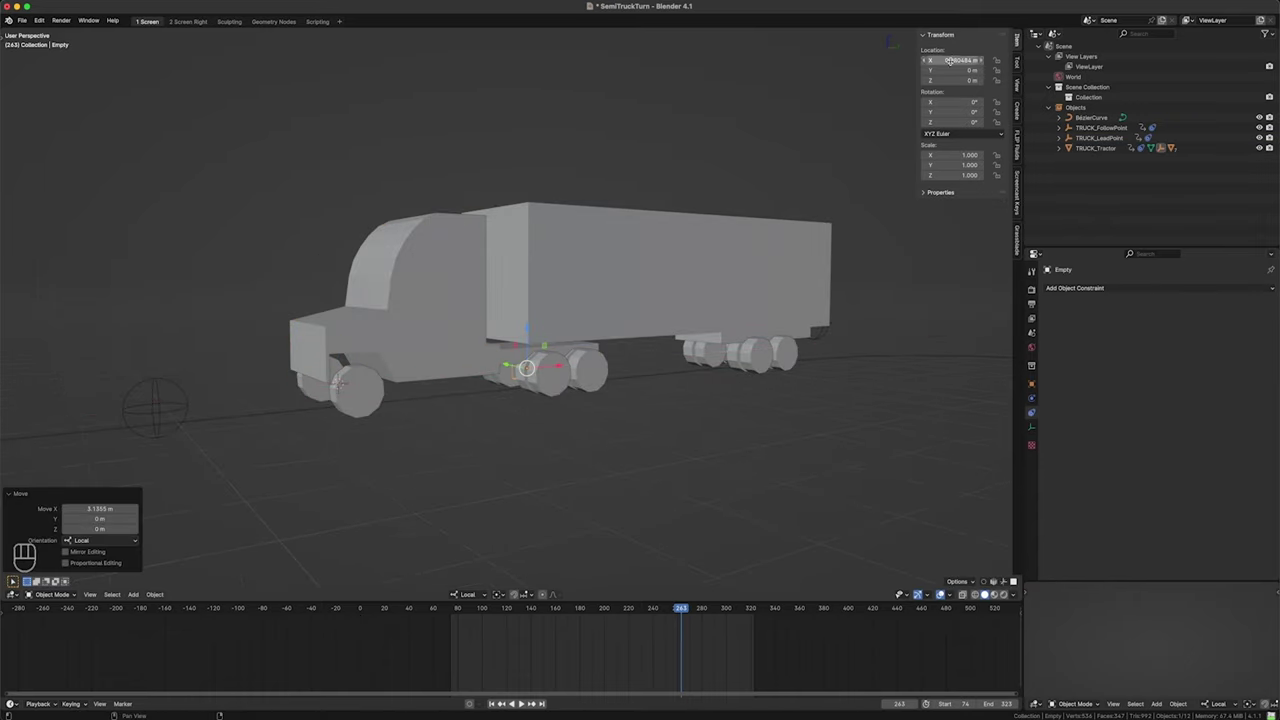
key("super+z")
middle_click(382, 396)
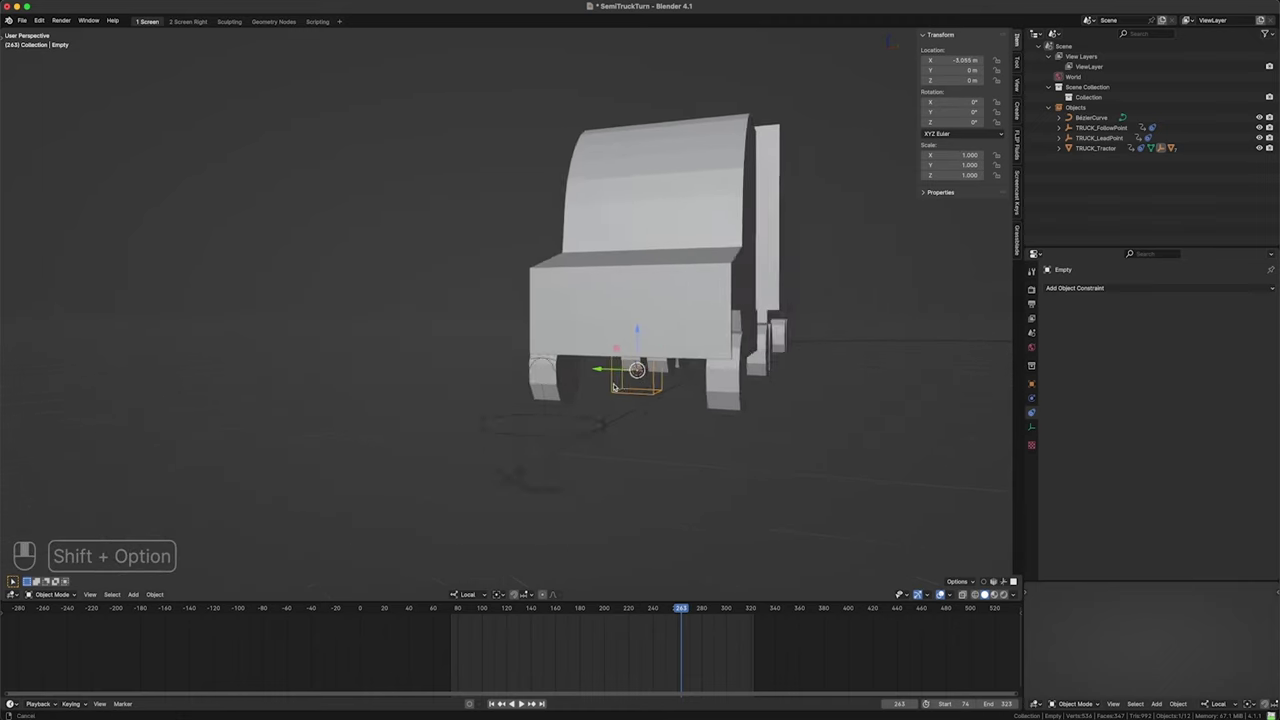
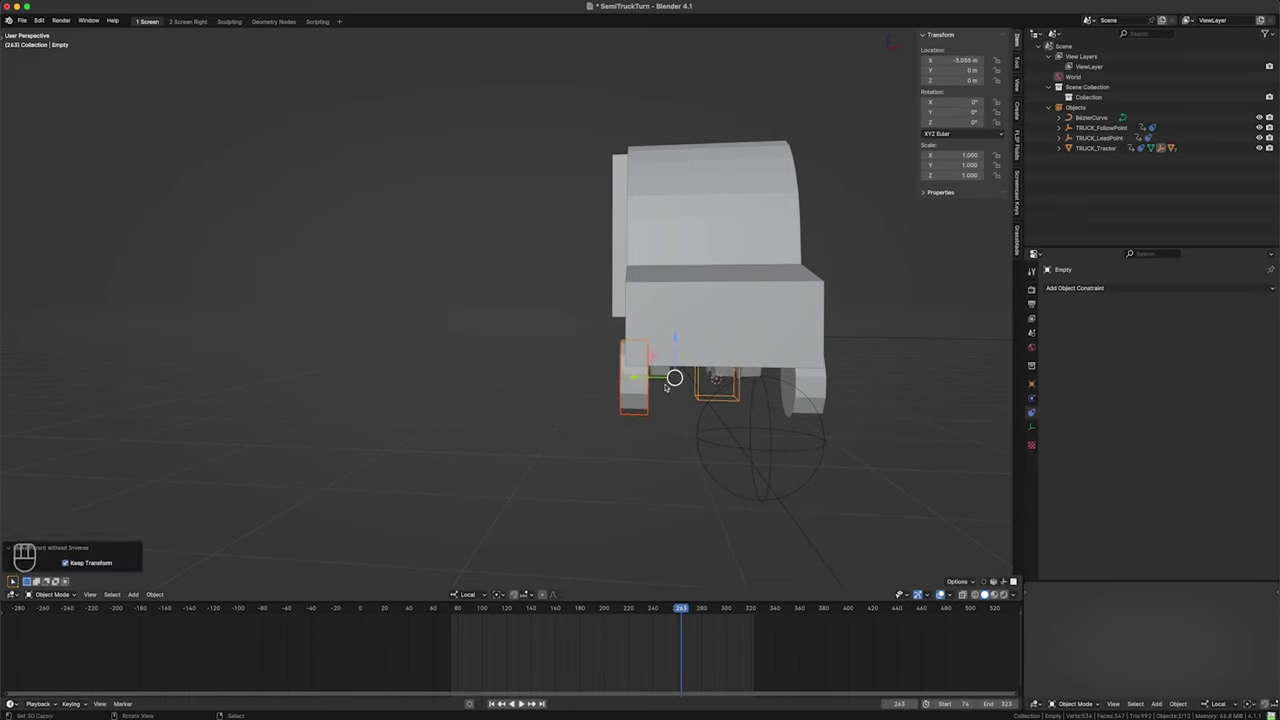
left_click(705, 380)
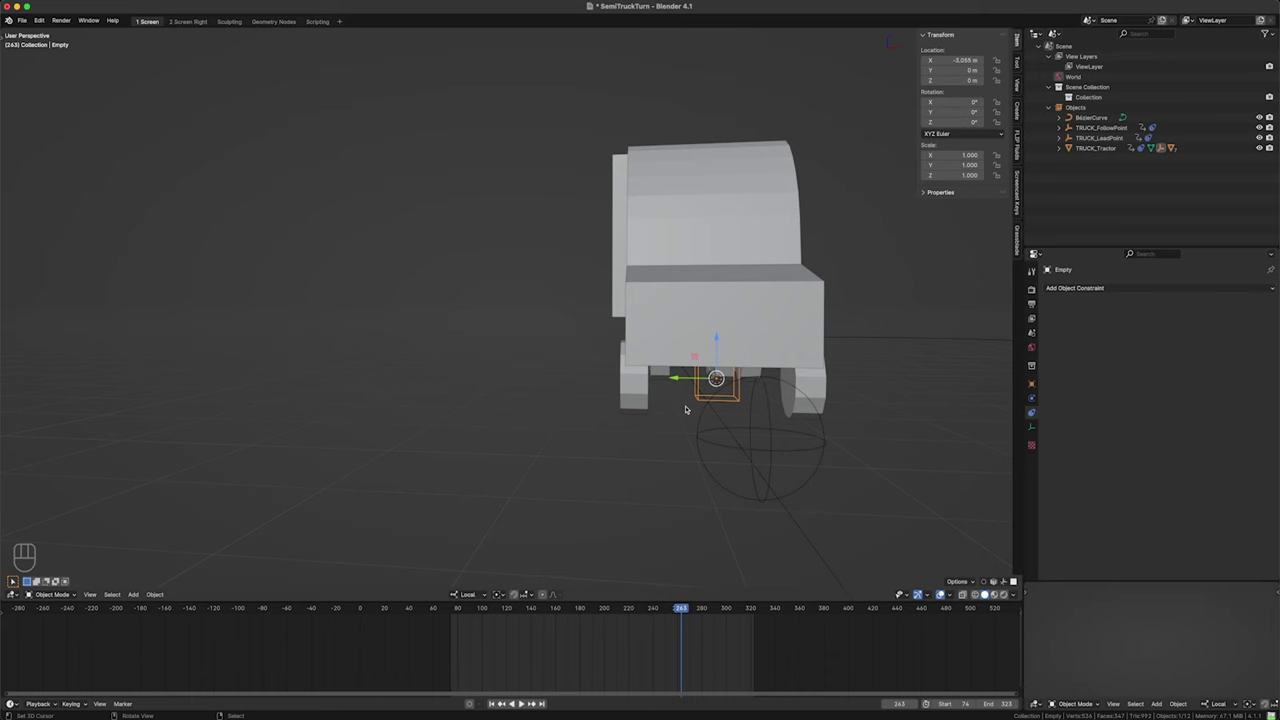
key("r")
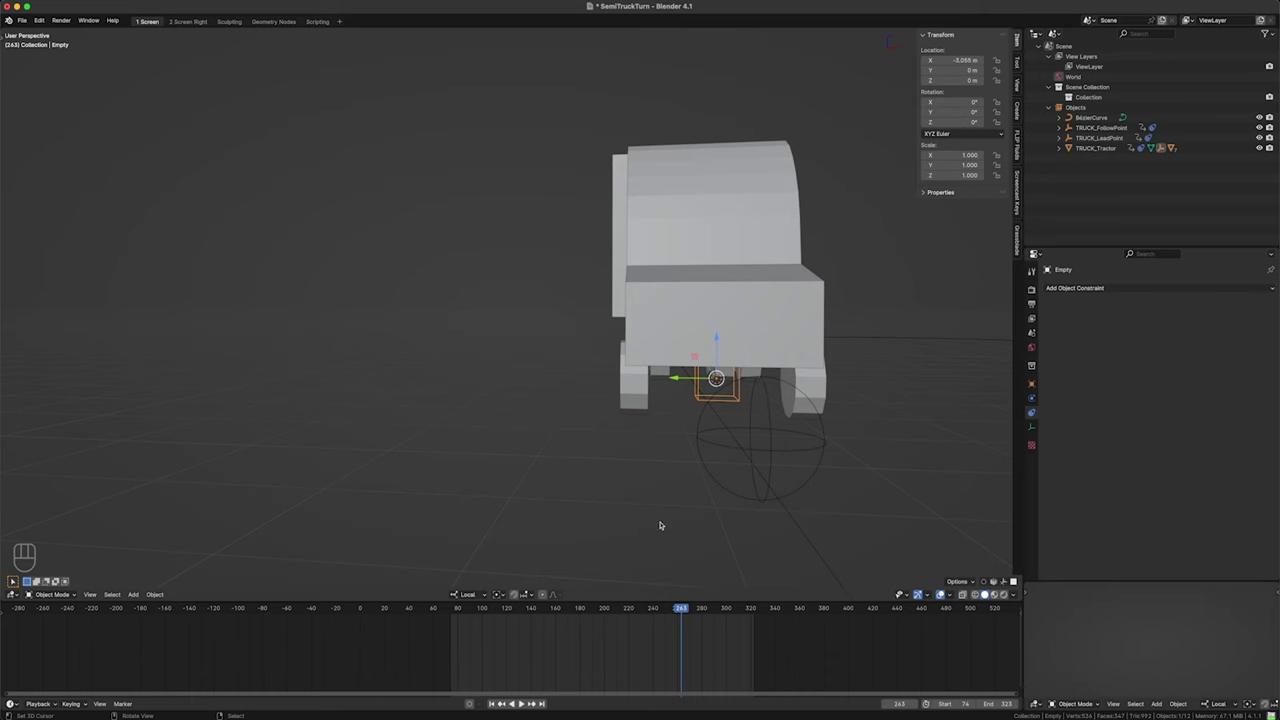
key("Right")
key("Right")
key("Right")
key("Right")
key("Right")
key("Right")
key("Right")
key("Right")
key("Left")
key("Left")
key("Left")
key("Left")
key("Left")
key("Left")
key("Left")
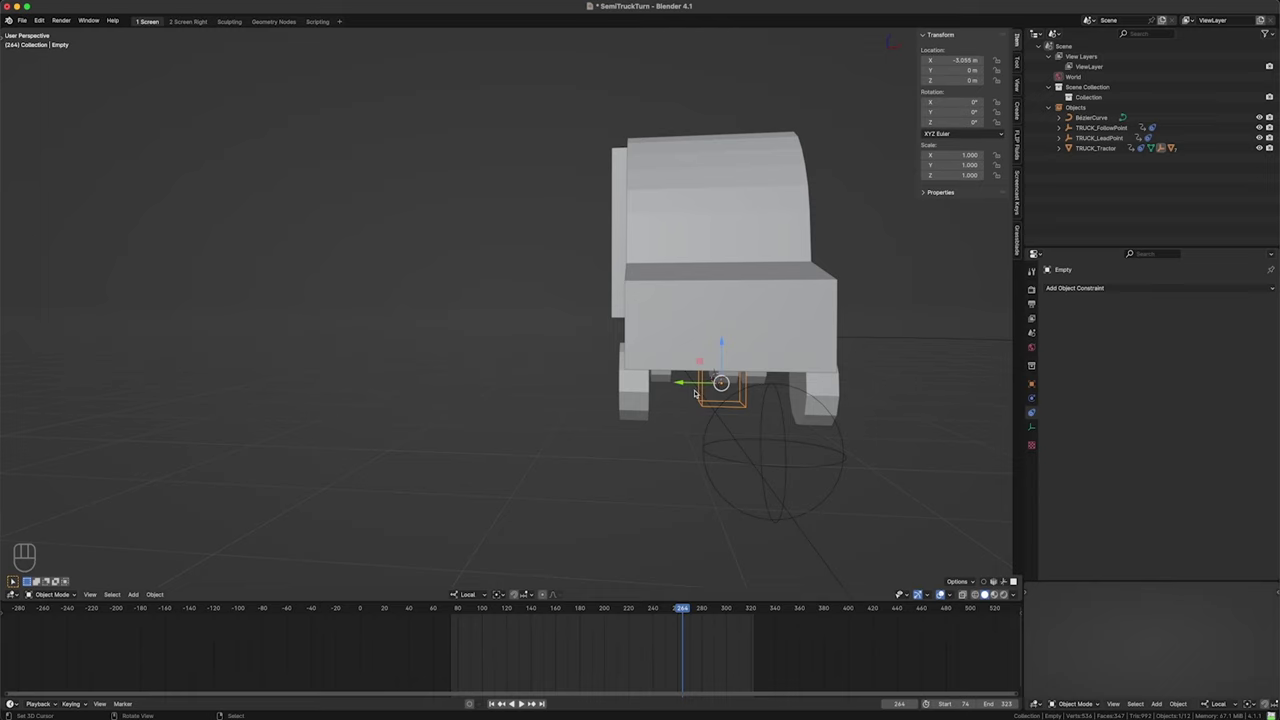
- Bring up the undo history listing the parenting and Empty-adding steps to roll back
key("q")
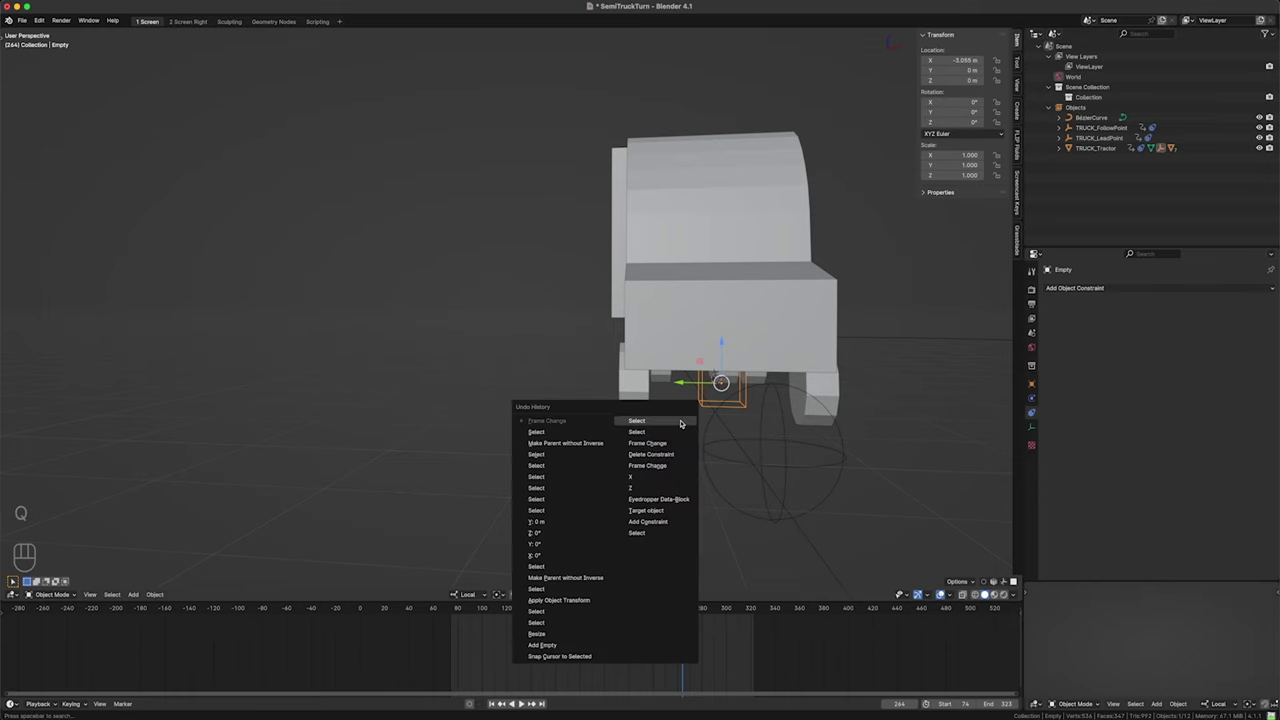
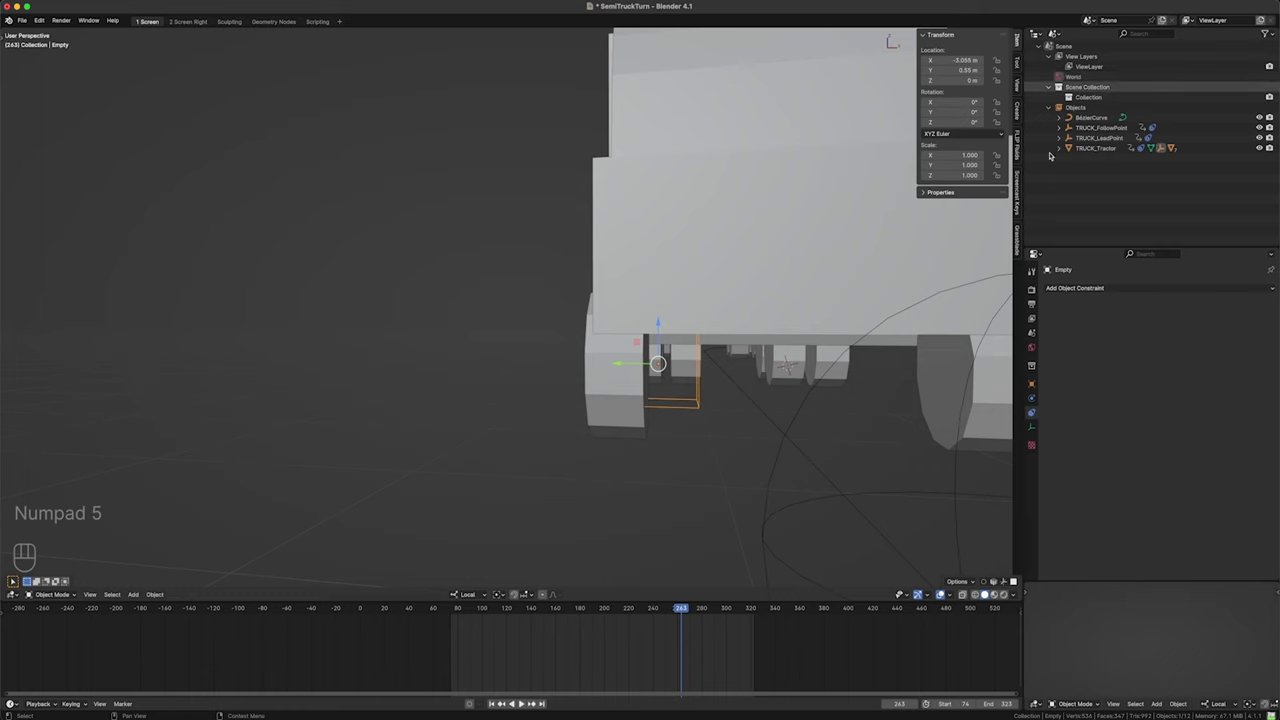
- Duplicate the Empty to the opposite front wheel at X -3.055 m and give Empty.001 a Track To constraint
left_click(735, 420)
key("shift+d")
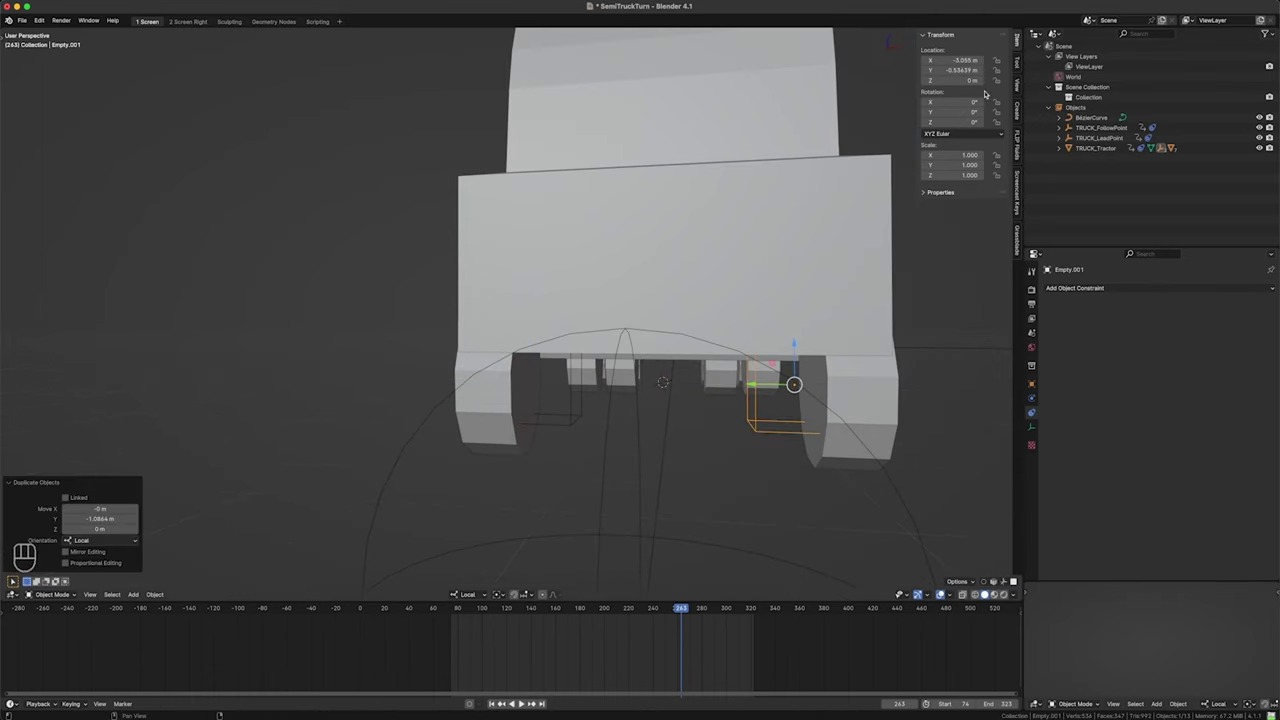
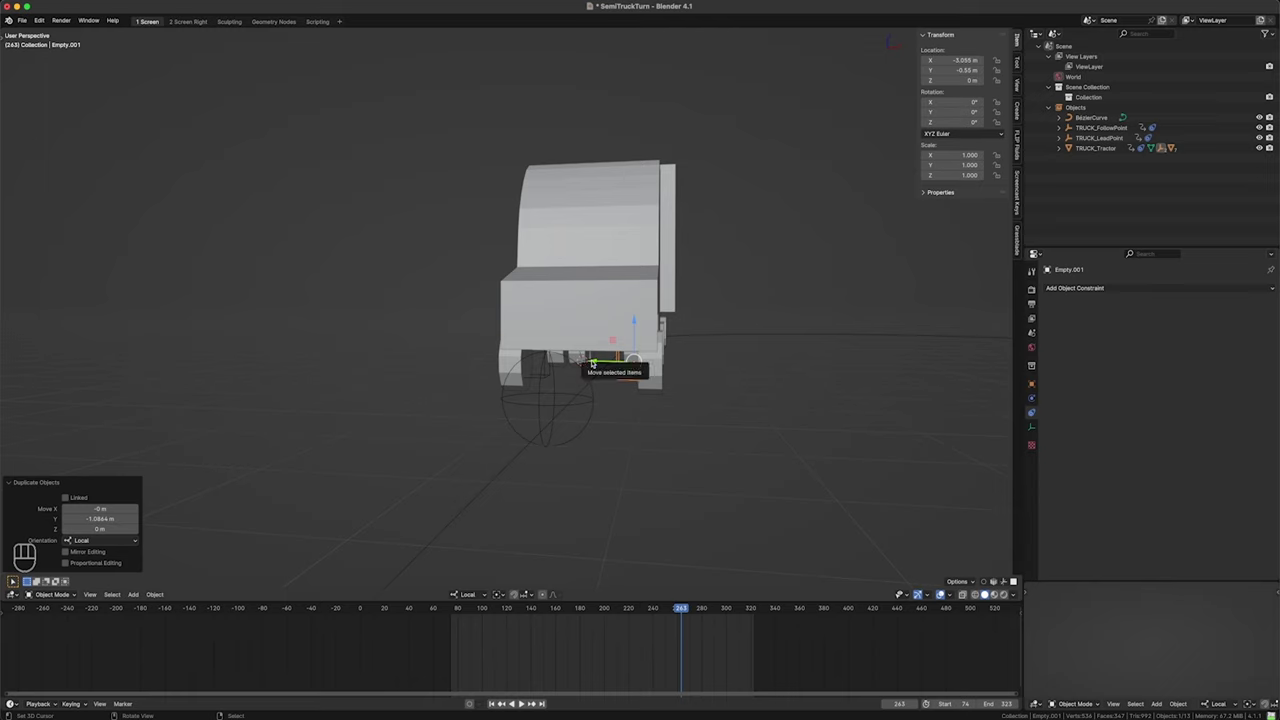
left_click(636, 392)
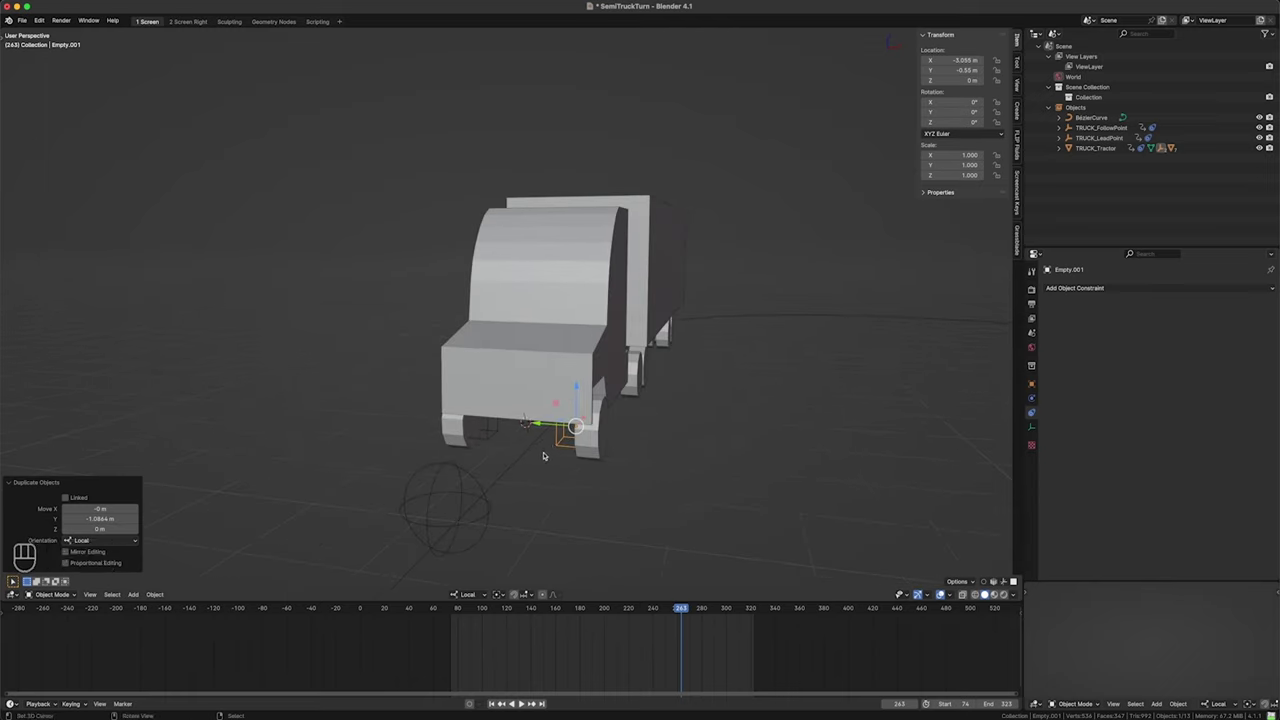
left_click(575, 407)
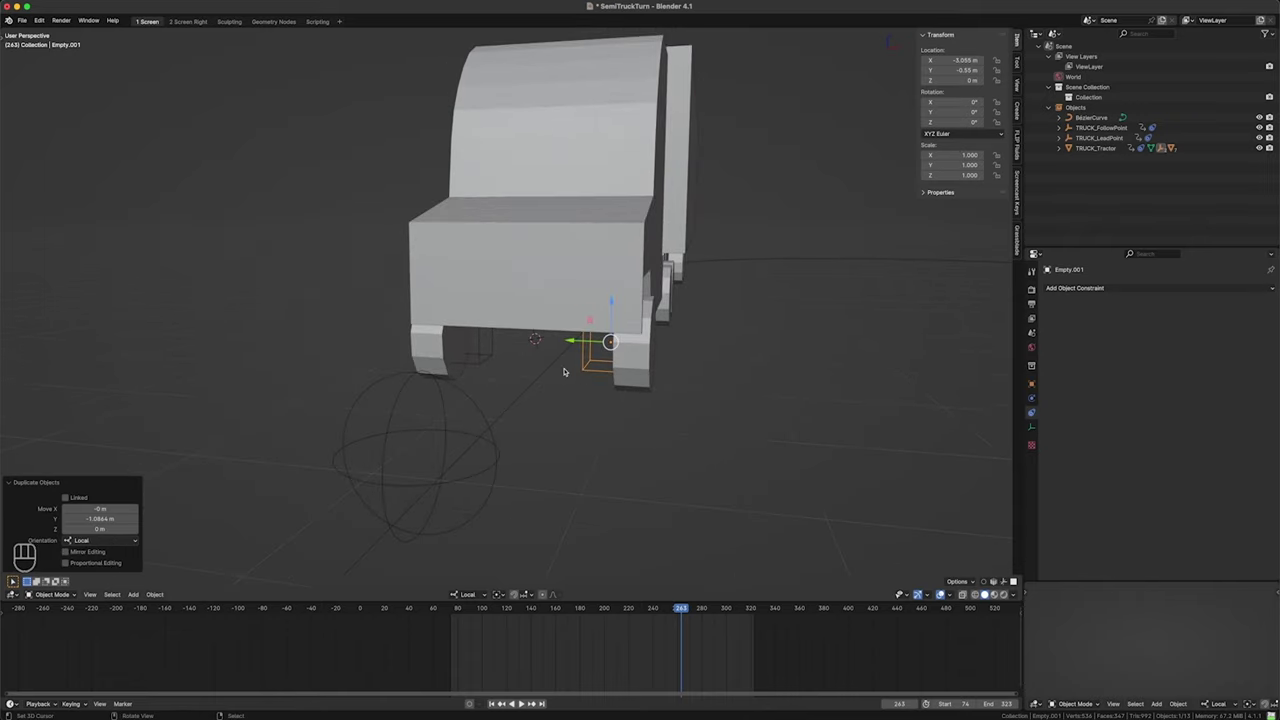
left_click_drag(1120, 289, 1178, 363)
left_click(682, 371)
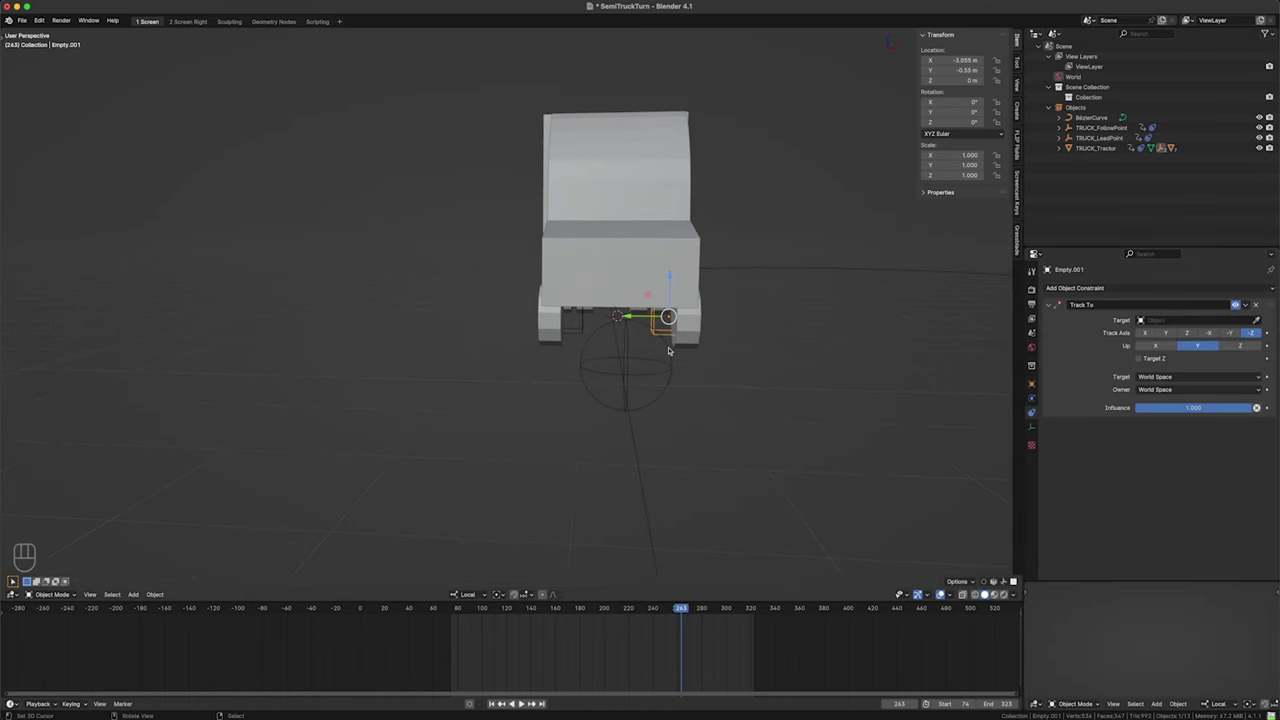
- Start setting Empty.001's Track To target toward TRUCK_LeadPoint in the constraint panel
left_click(676, 346)
left_click(740, 343)
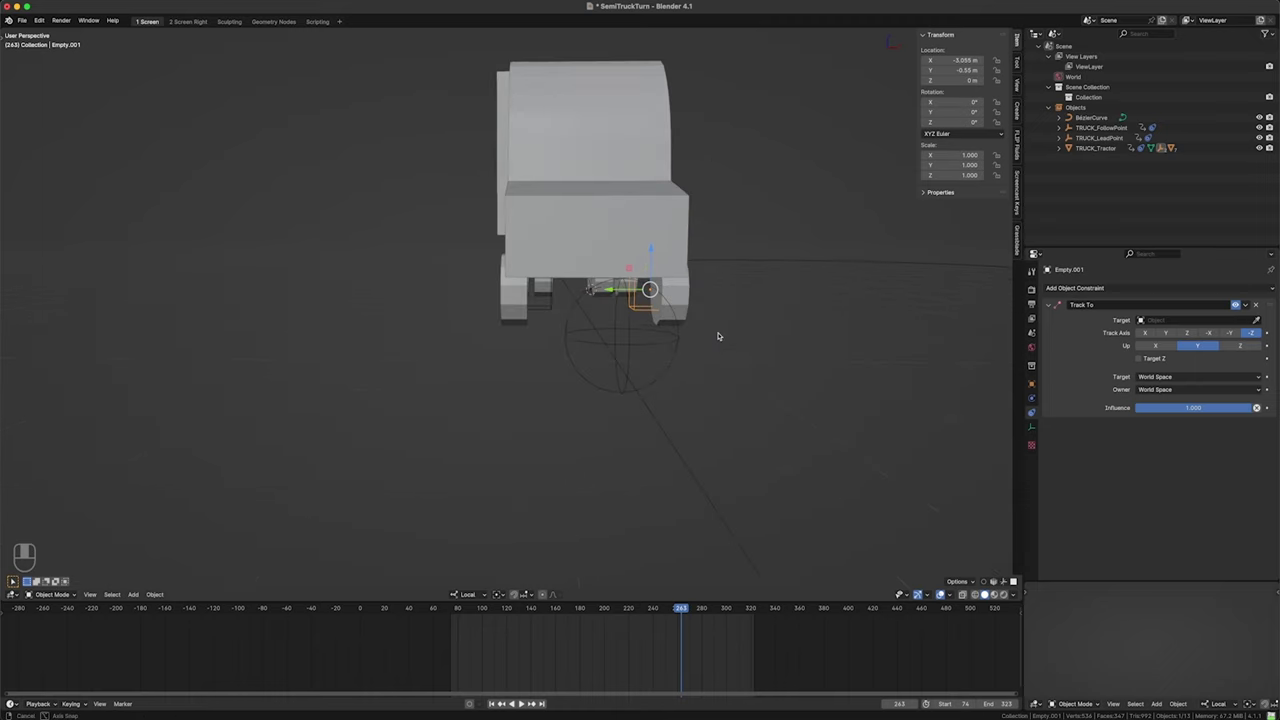
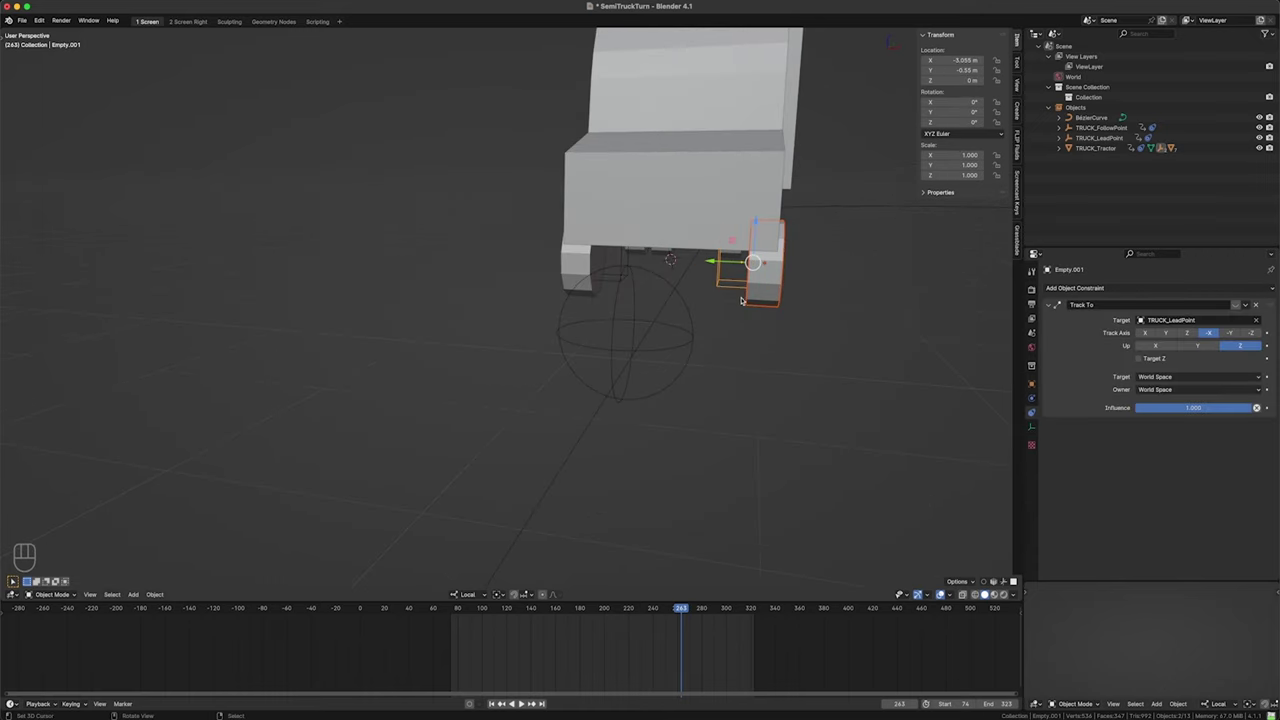
- Parent the front wheel to Empty.001 keeping transform without inverse, so it tracks TRUCK_LeadPoint along -X with Z up
left_click(727, 281)
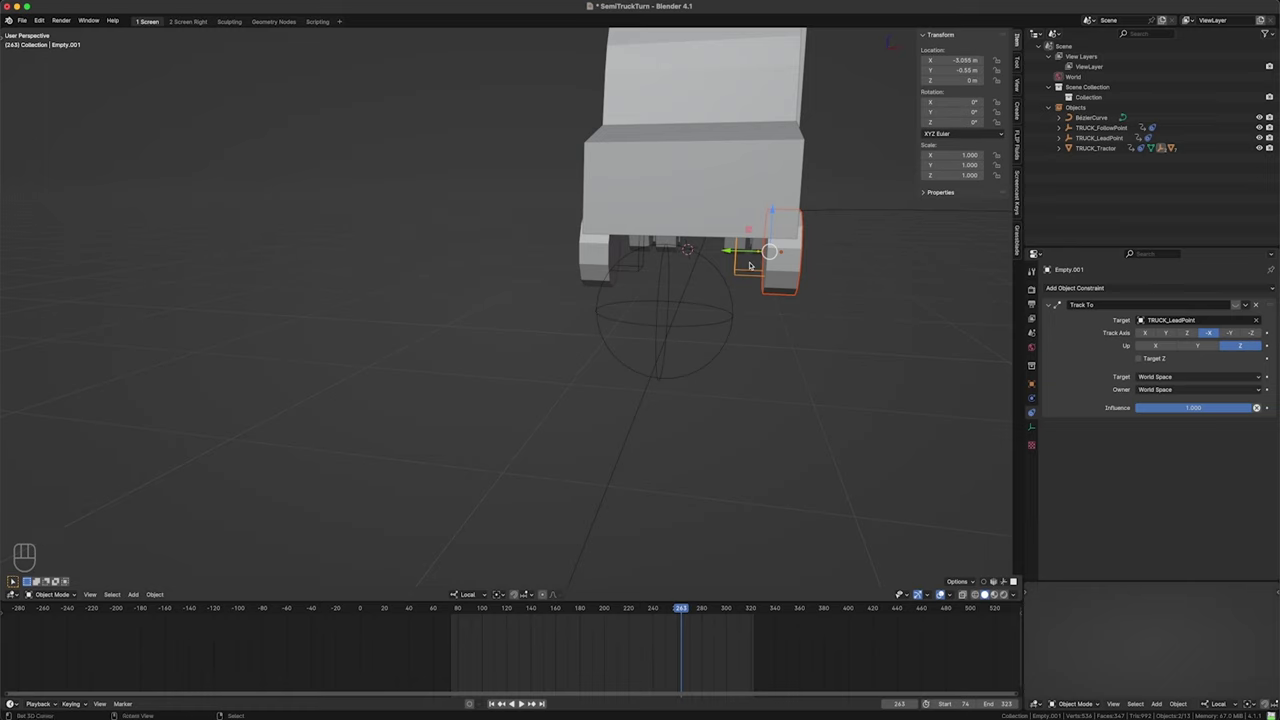
key("ctrl+p")
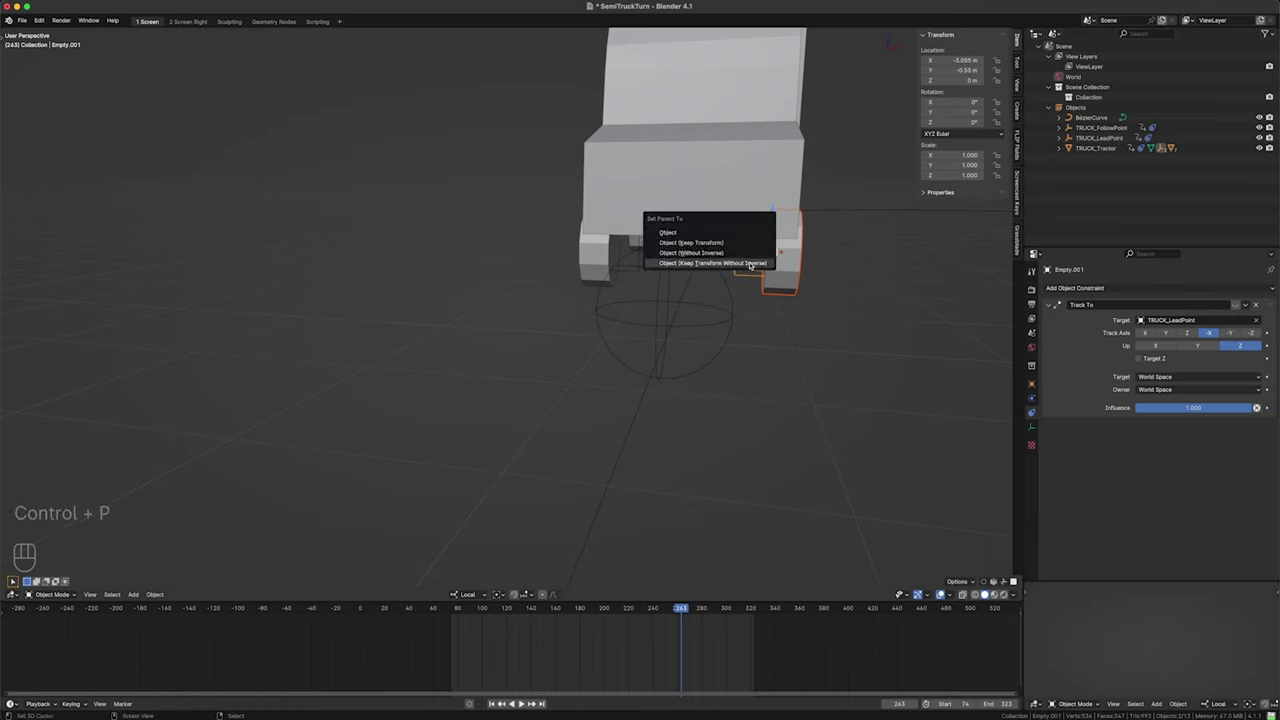
left_click(756, 263)
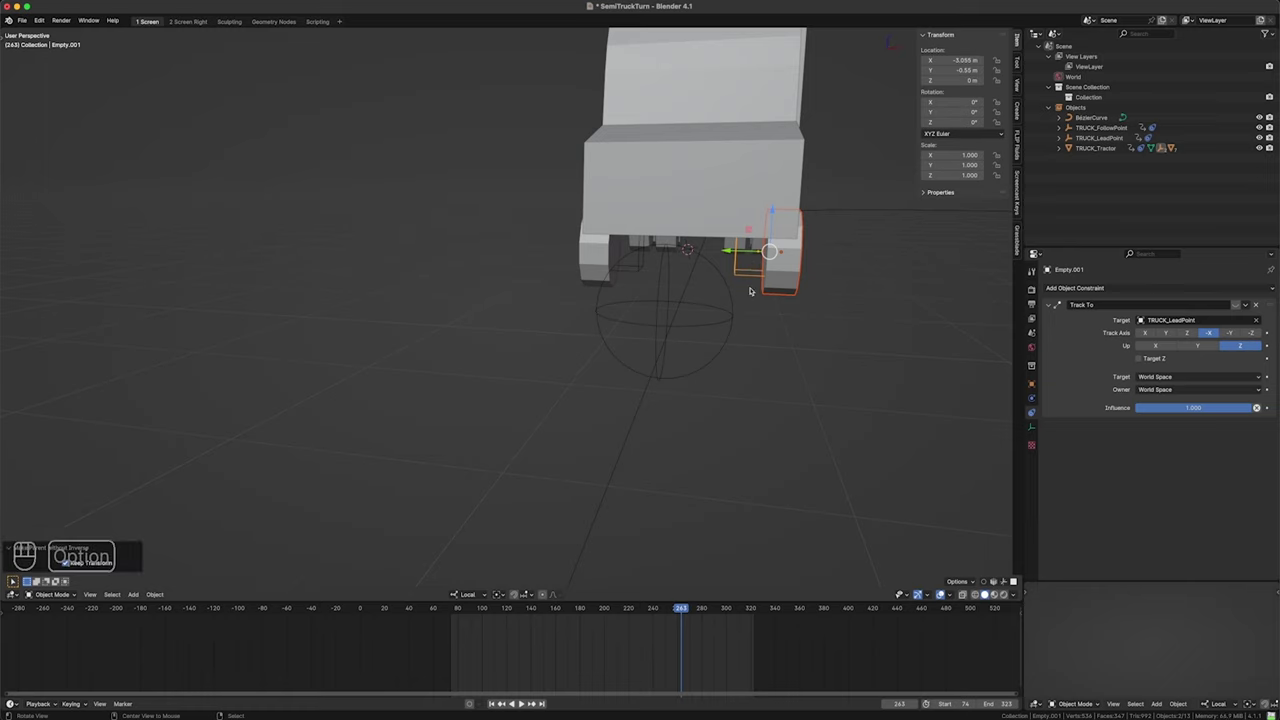
left_click(754, 288)
left_click(750, 298)
left_click(736, 309)
left_click(678, 265)
left_click(1244, 302)
- Orbit and scrub to frame 244 to confirm the wheel steers along the path, ending on the original Empty
middle_click(826, 304)
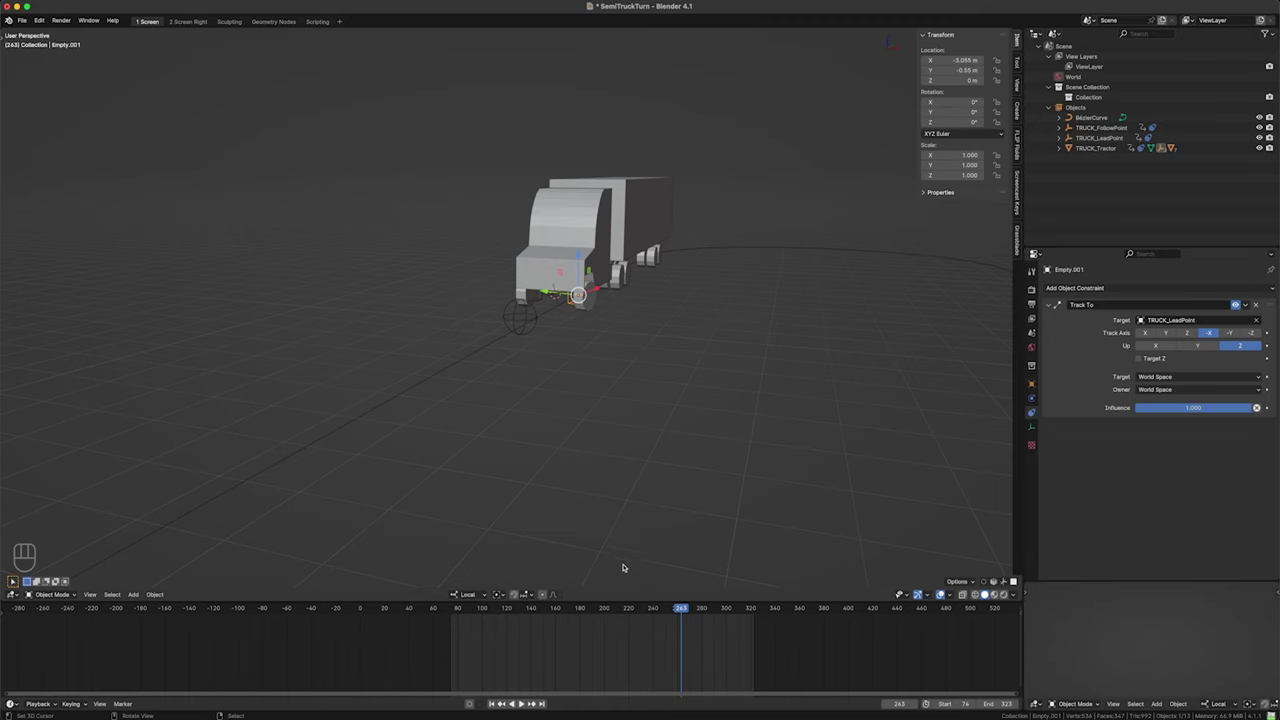
left_click_drag(680, 650, 623, 464)
left_click_drag(671, 252, 555, 351)
left_click(593, 358)
left_click_drag(526, 335, 628, 385)
key("KP_Decimal")
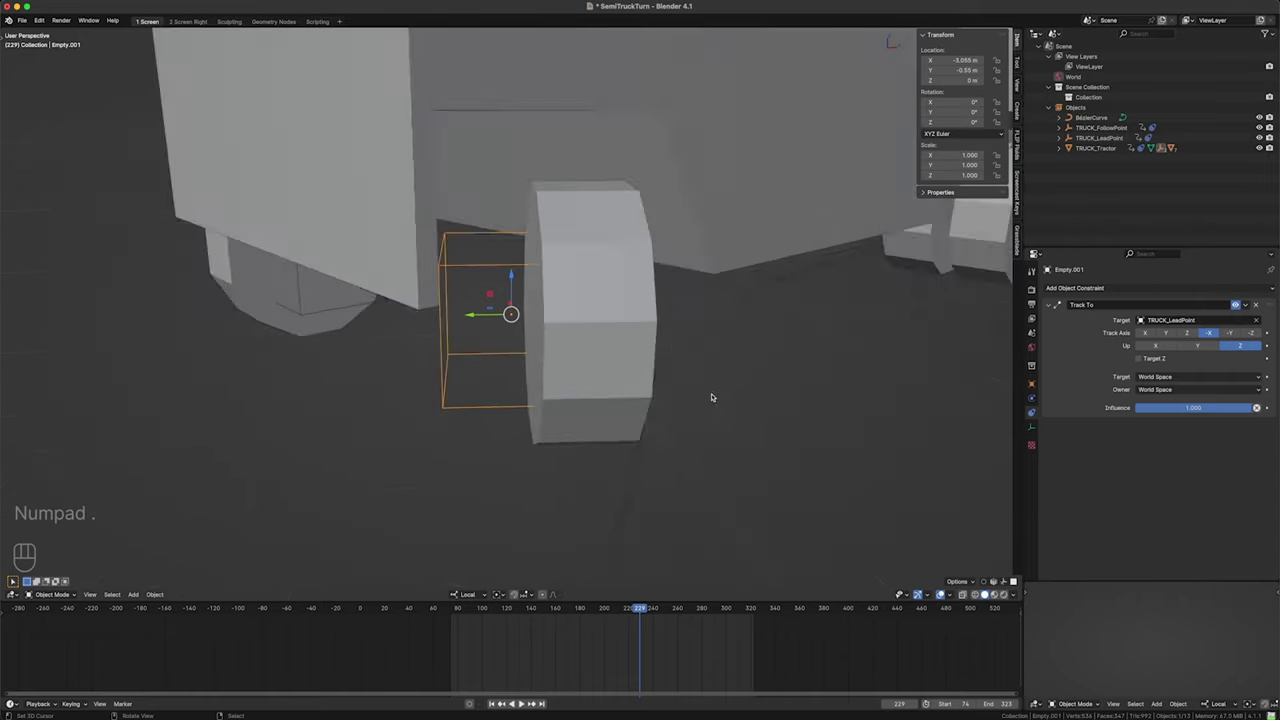
left_click(549, 392)
left_click_drag(566, 374, 624, 376)
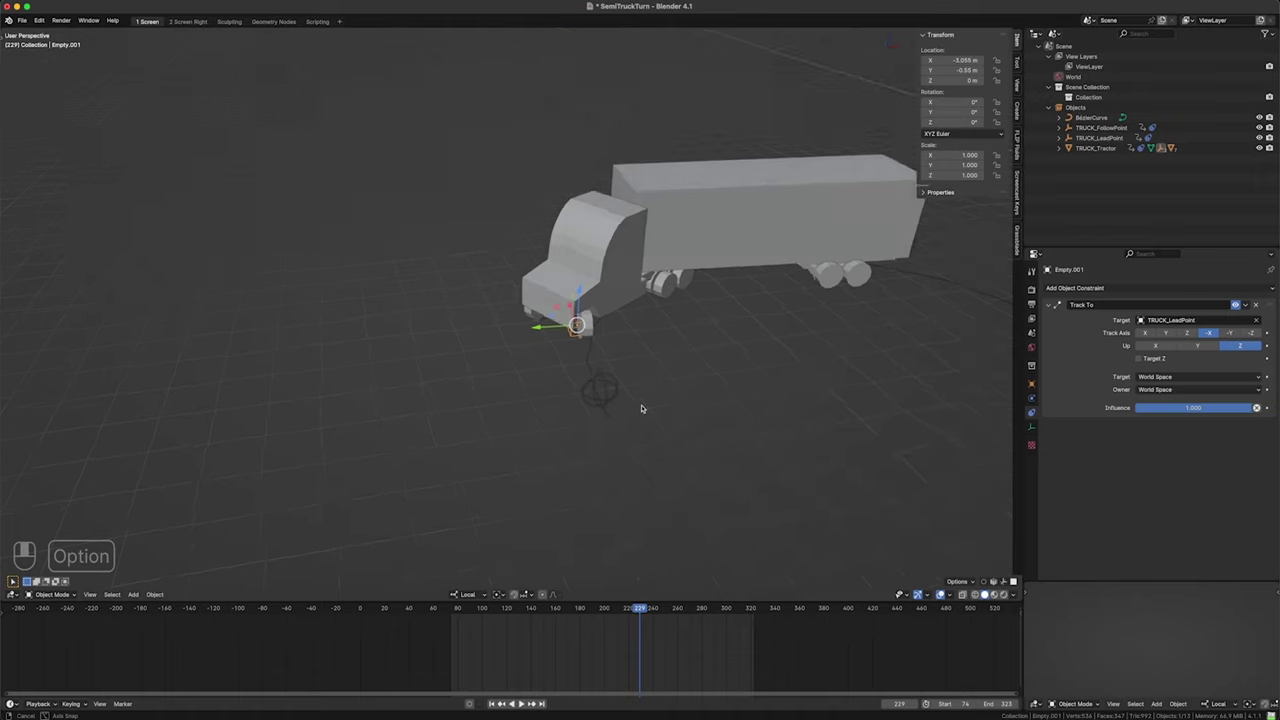
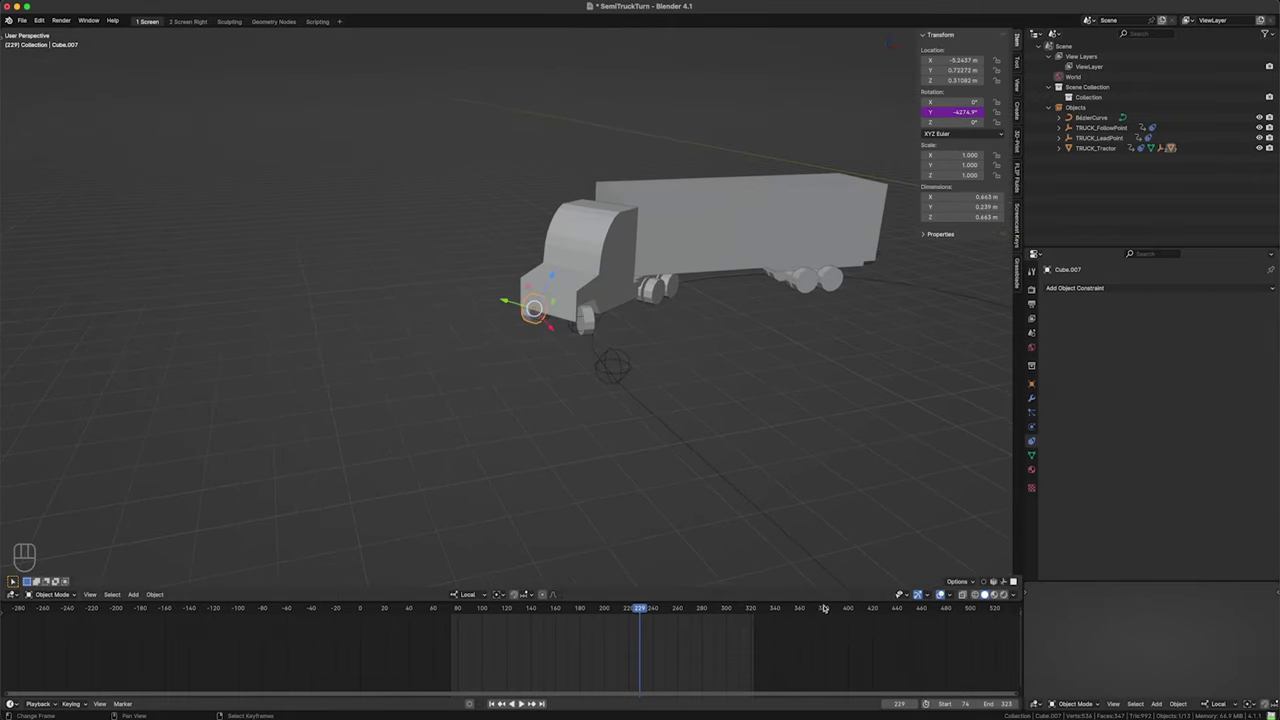
left_click_drag(633, 646, 680, 613)
middle_click(678, 672)
left_click_drag(742, 522, 688, 498)
left_click_drag(574, 453, 596, 406)
left_click_drag(593, 409, 570, 398)
left_click(522, 364)
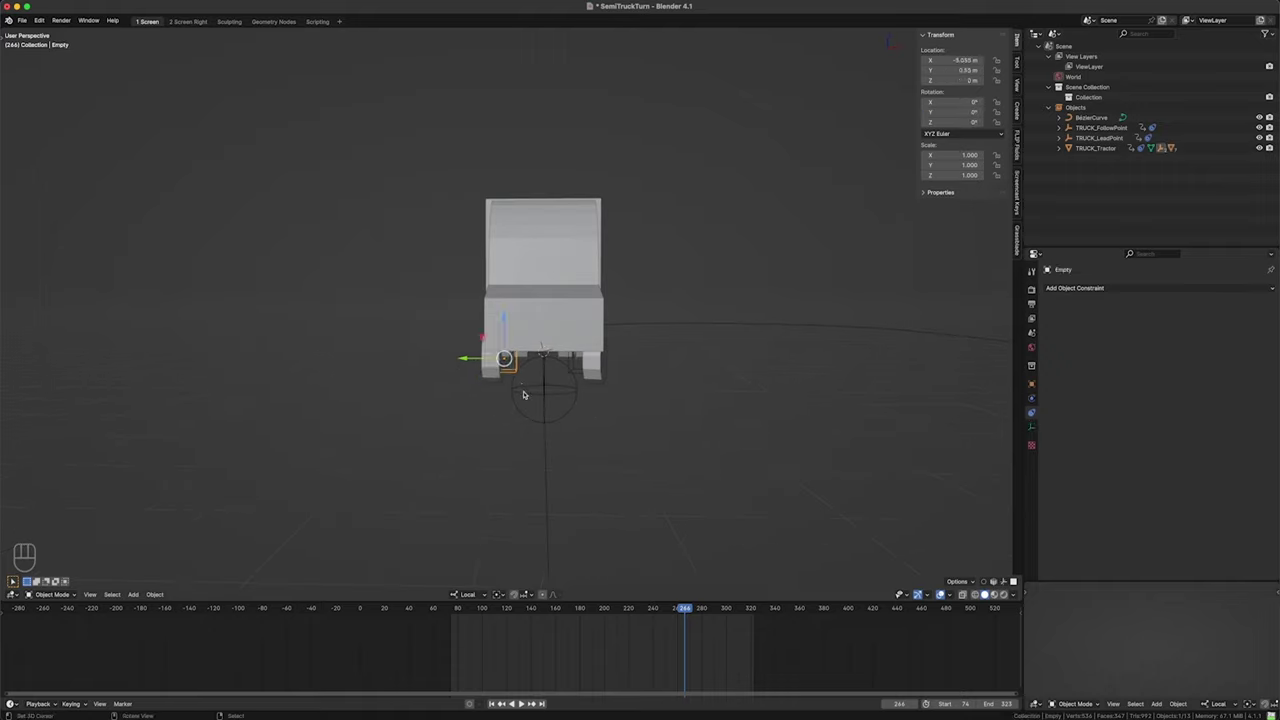
- Copy Empty.001's Track To constraint to the other wheel empty via Copy Attributes > Copy Constraints and check the wheels
left_click(584, 372)
key("F3")
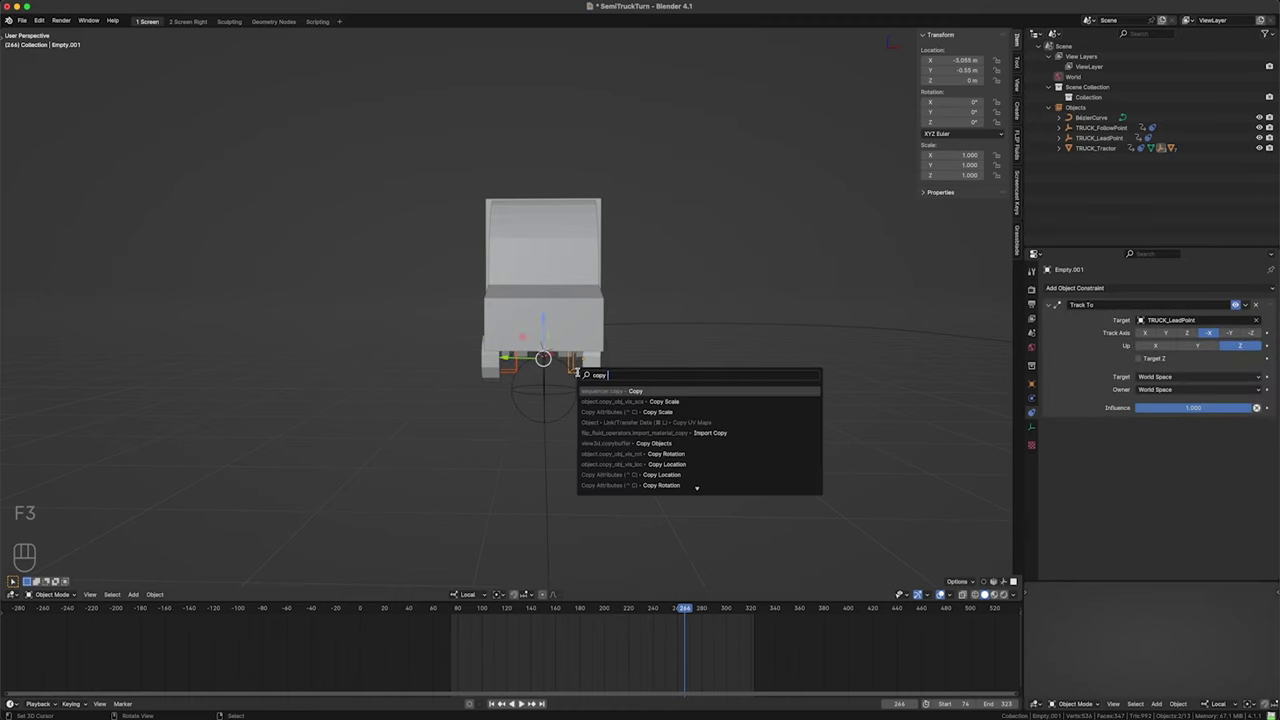
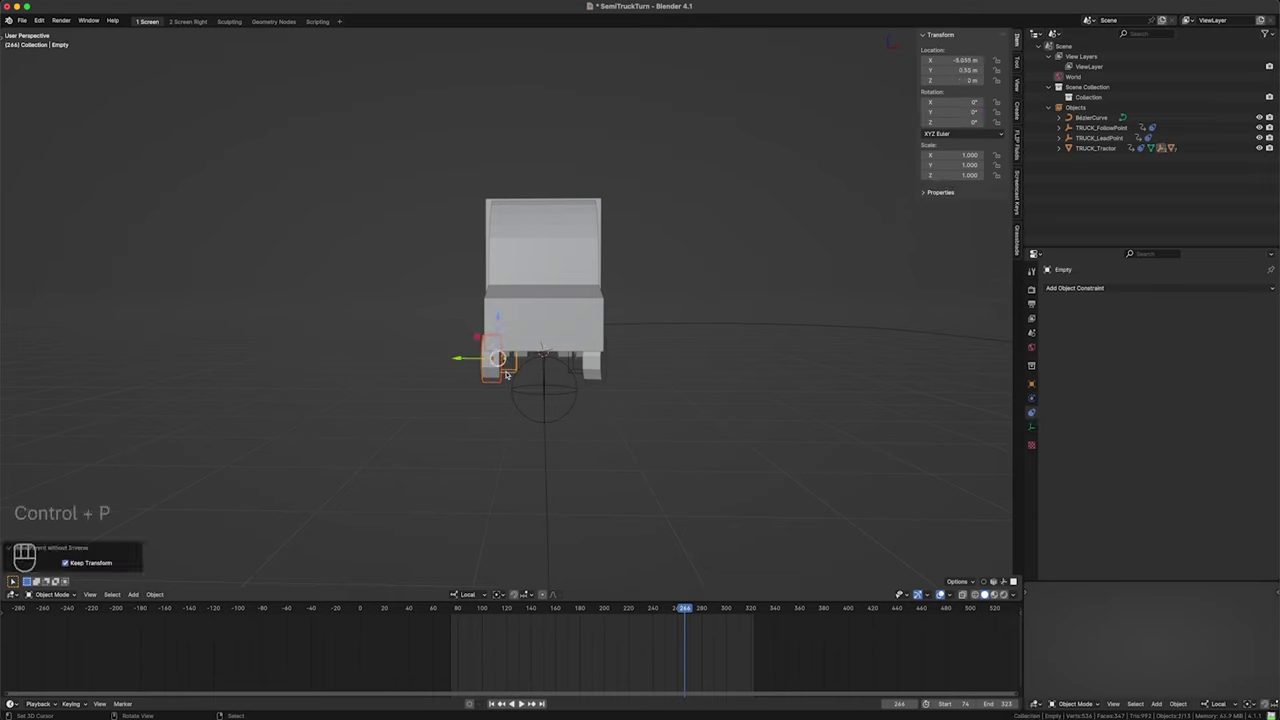
left_click_drag(513, 372, 522, 390)
left_click(525, 390)
left_click_drag(516, 372, 574, 376)
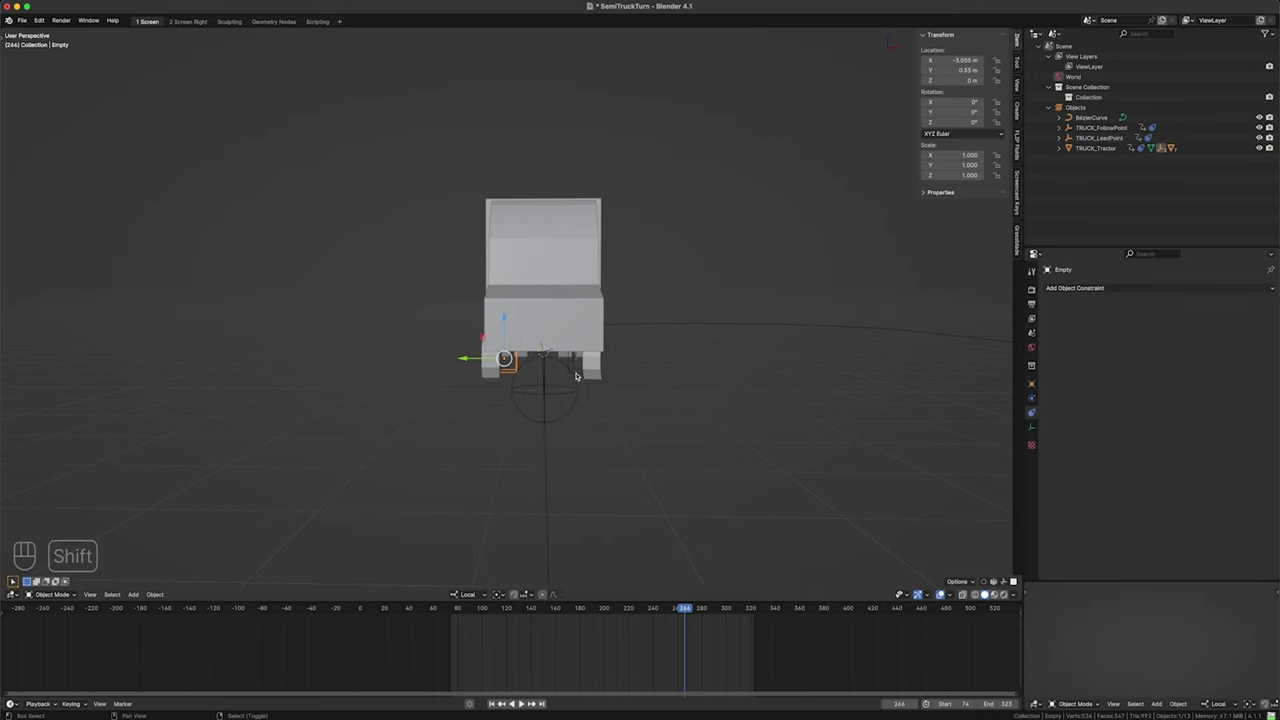
left_click(583, 374)
key("F3")
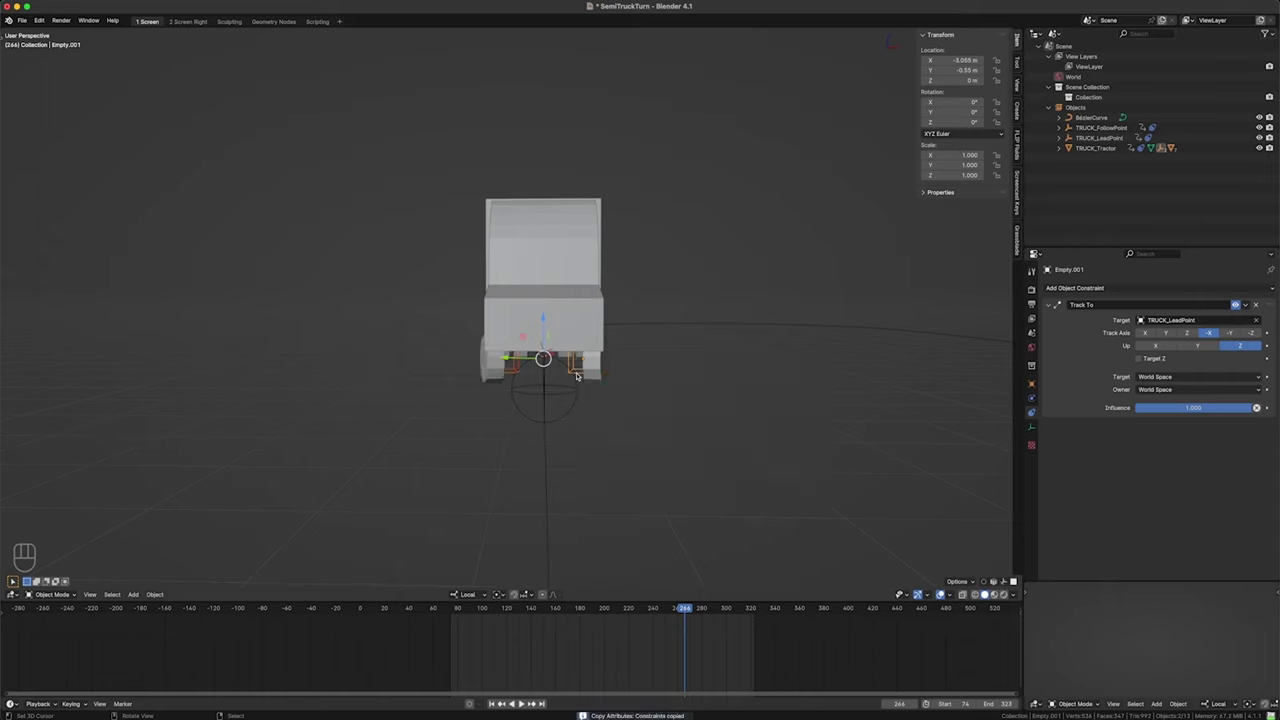
left_click(584, 374)
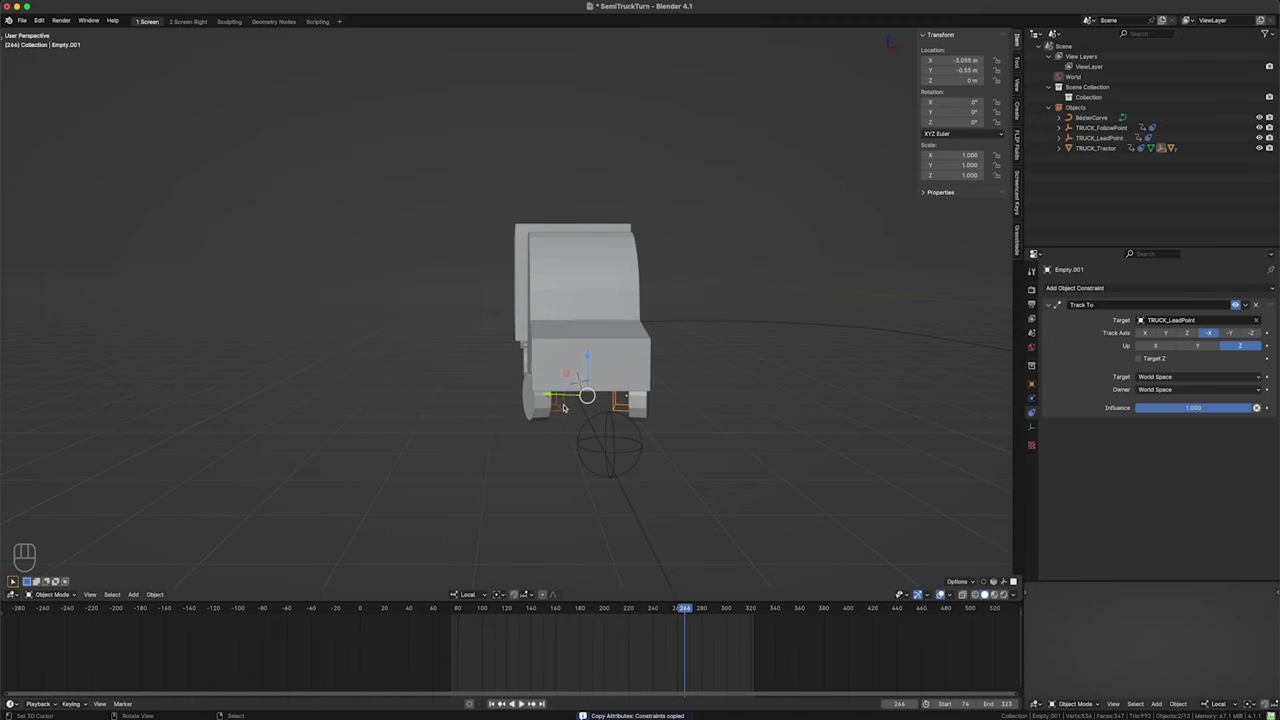
left_click_drag(568, 407, 622, 400)
left_click(622, 400)
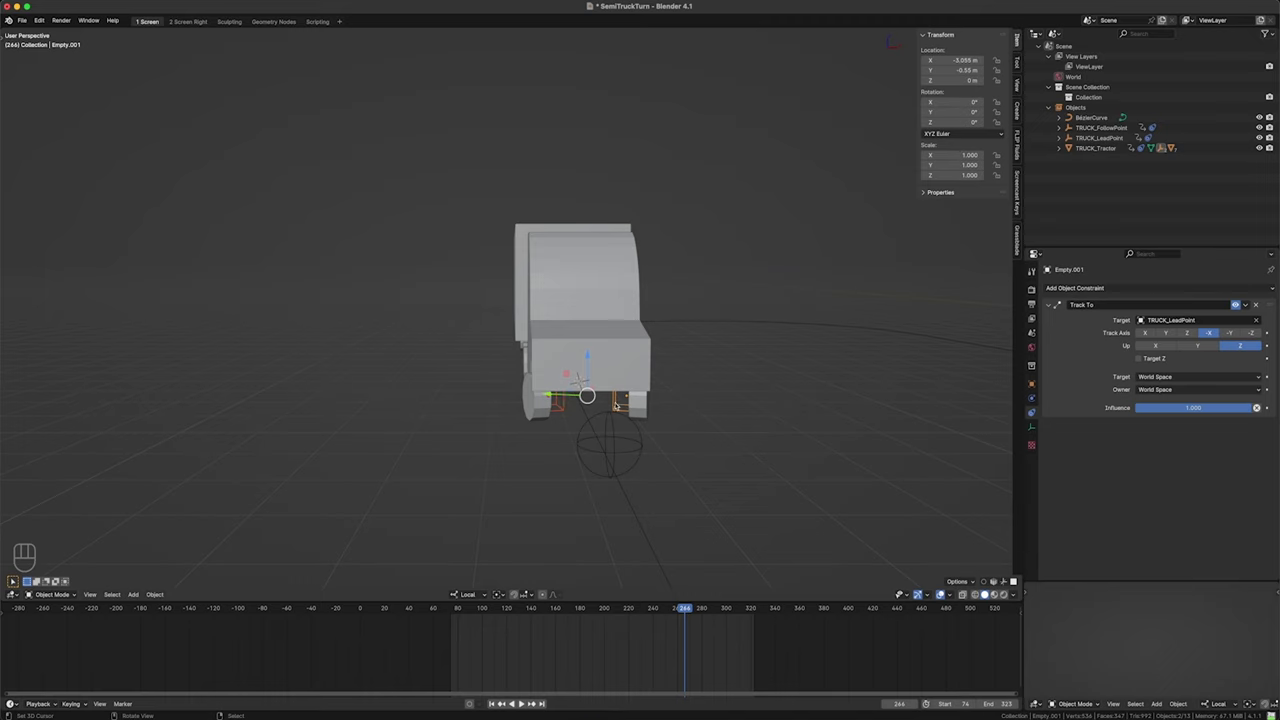
middle_click(662, 426)
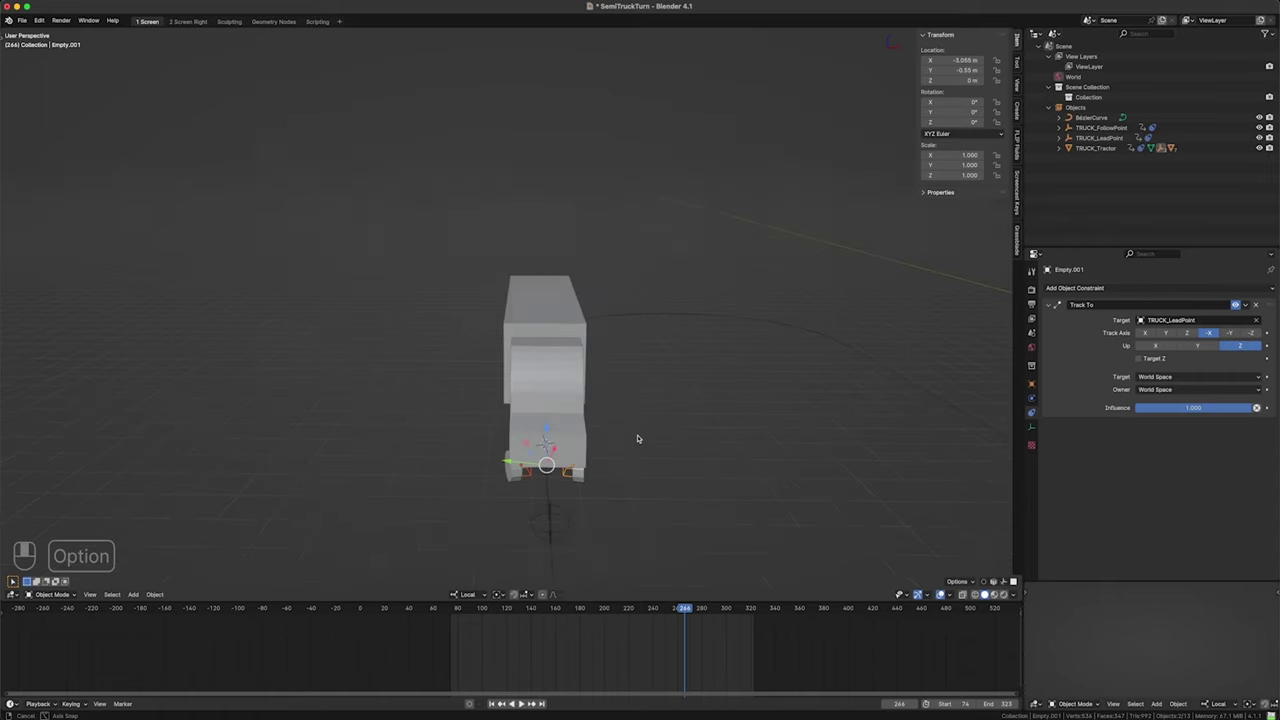
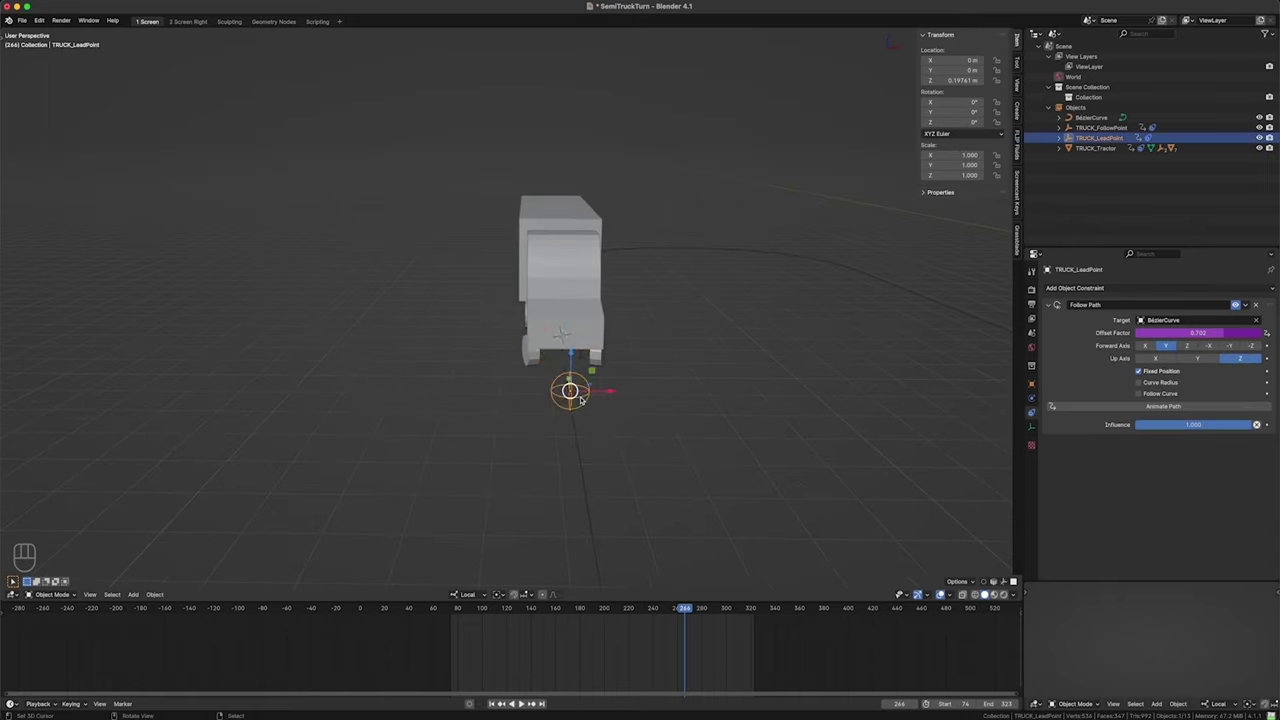
- Add Empty.002 at TRUCK_LeadPoint, parent it keeping transform, offset it to X 0.55 m, and duplicate Empty.003 toward -X
left_click_drag(596, 418, 565, 394)
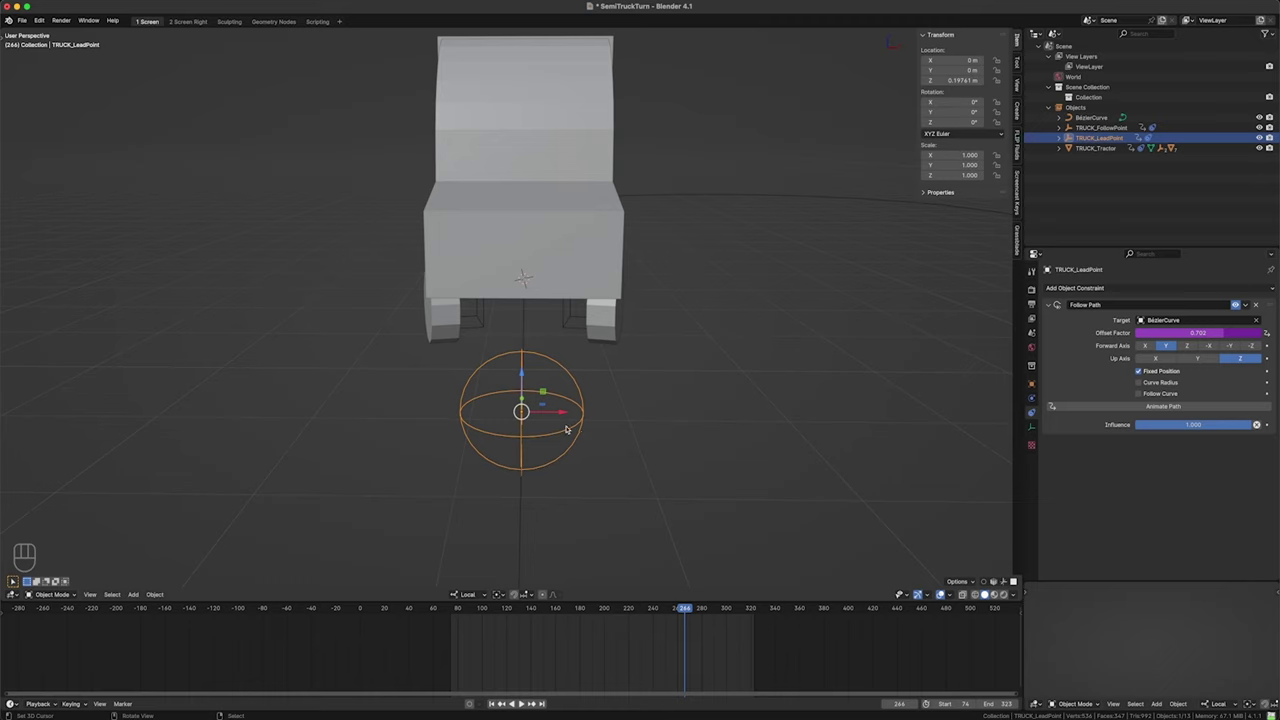
key("shift+s")
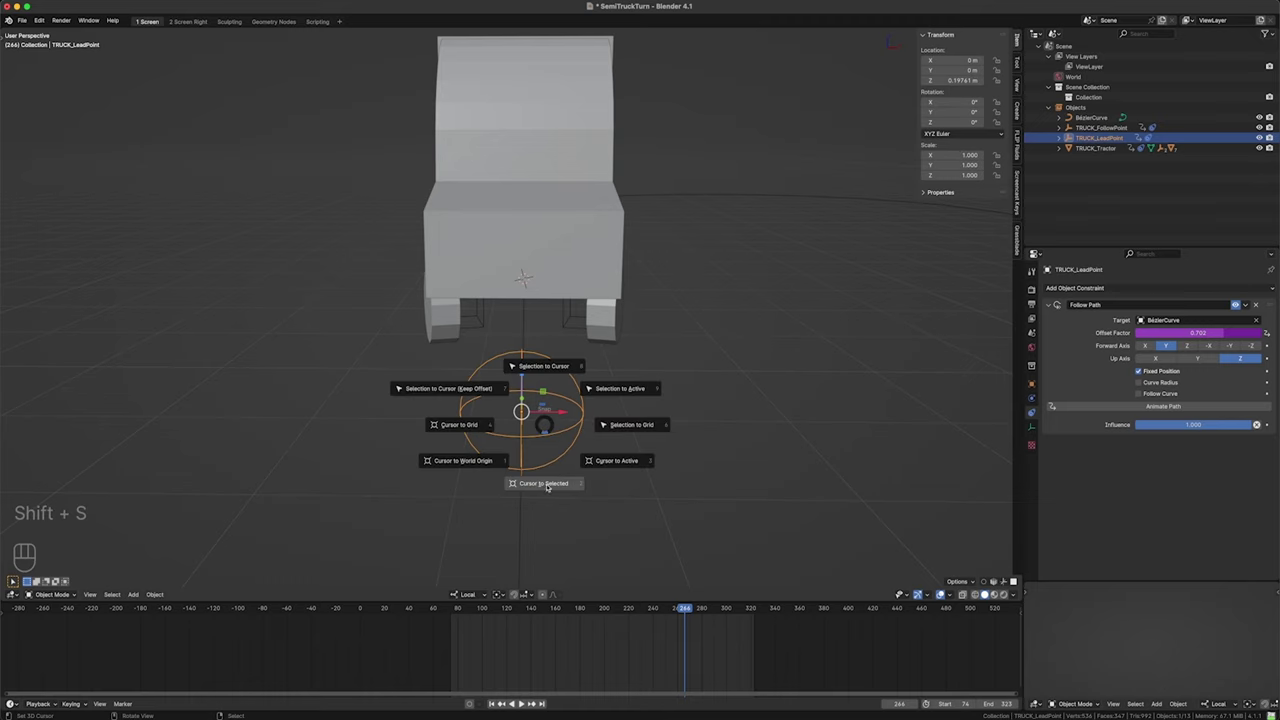
key("shift+a")
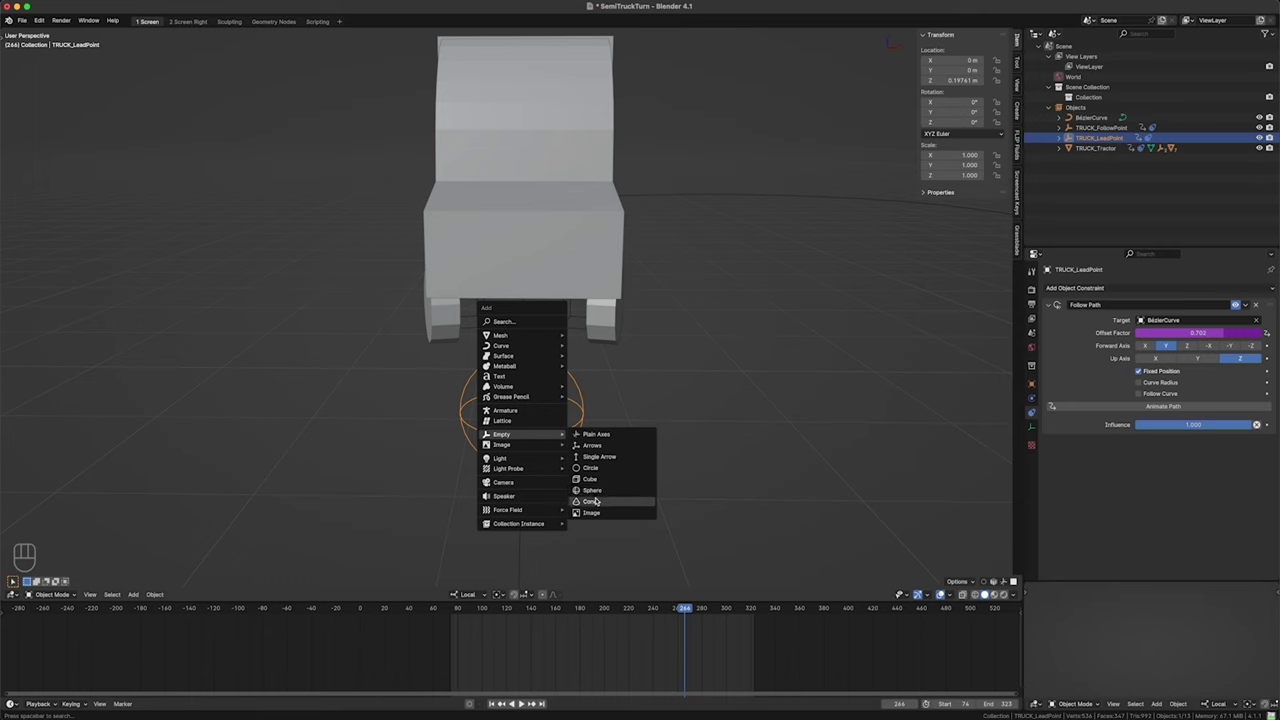
key("s")
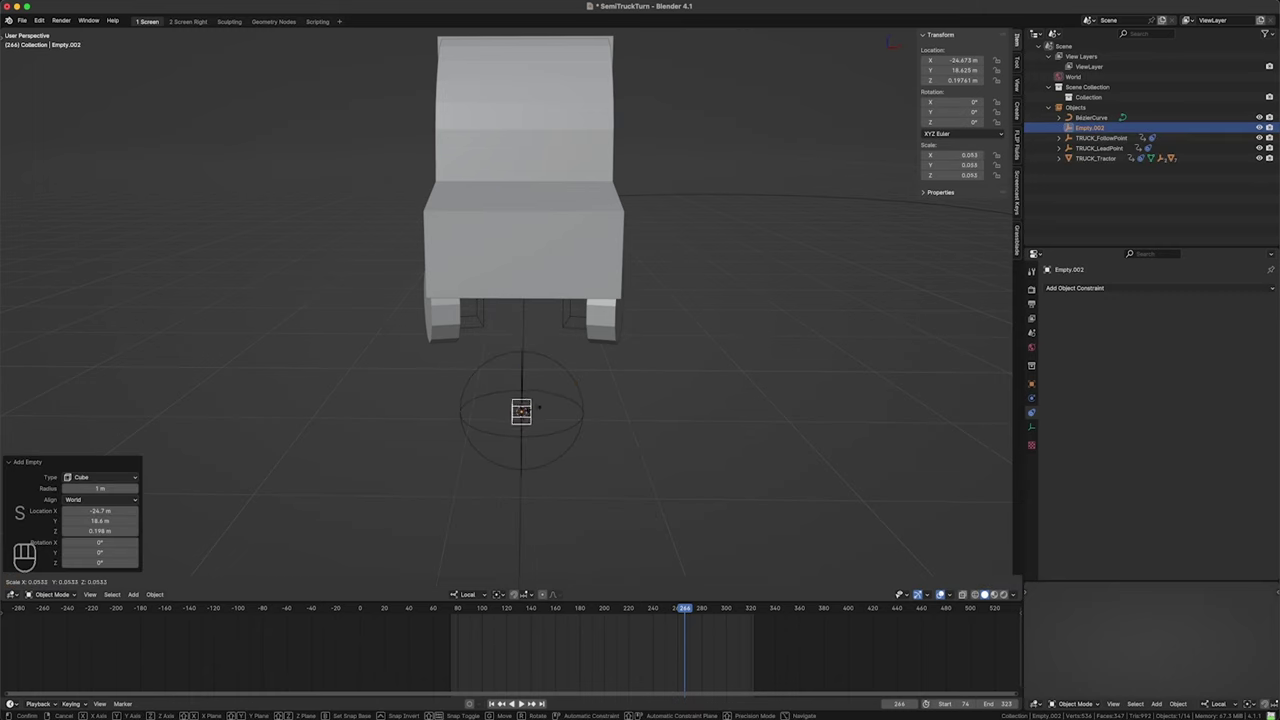
key("ctrl+a")
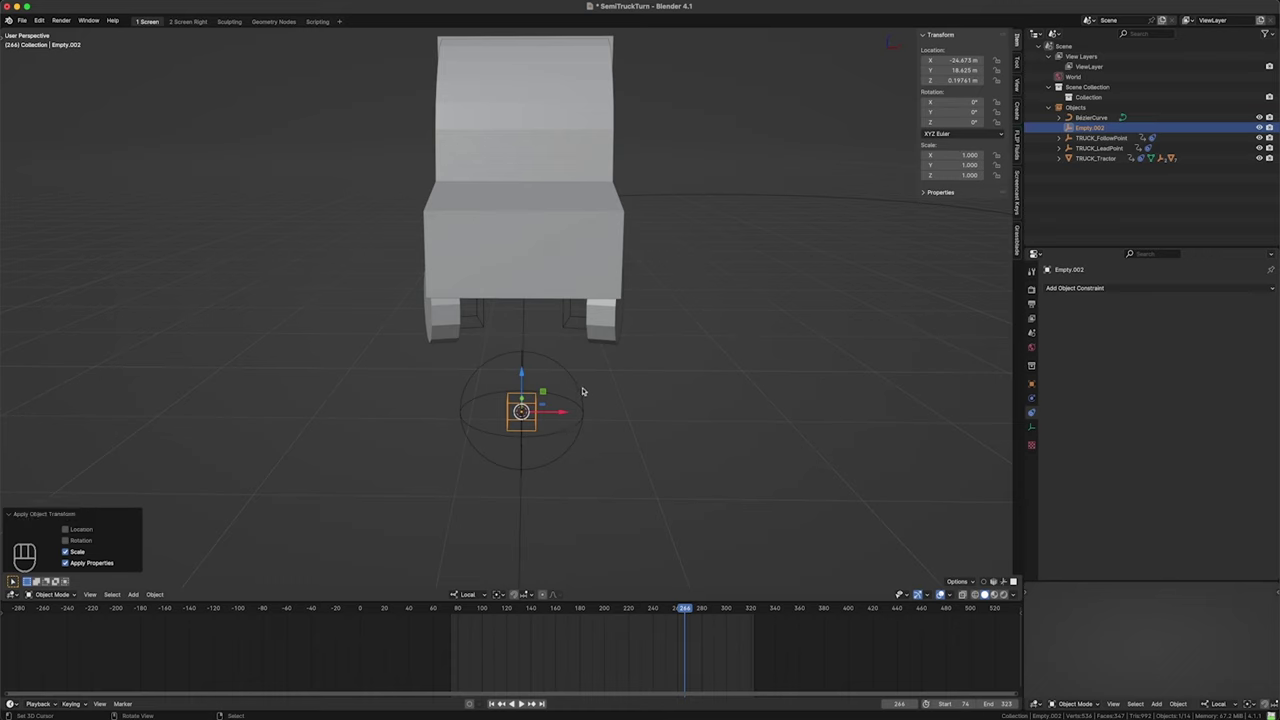
key("ctrl+p")
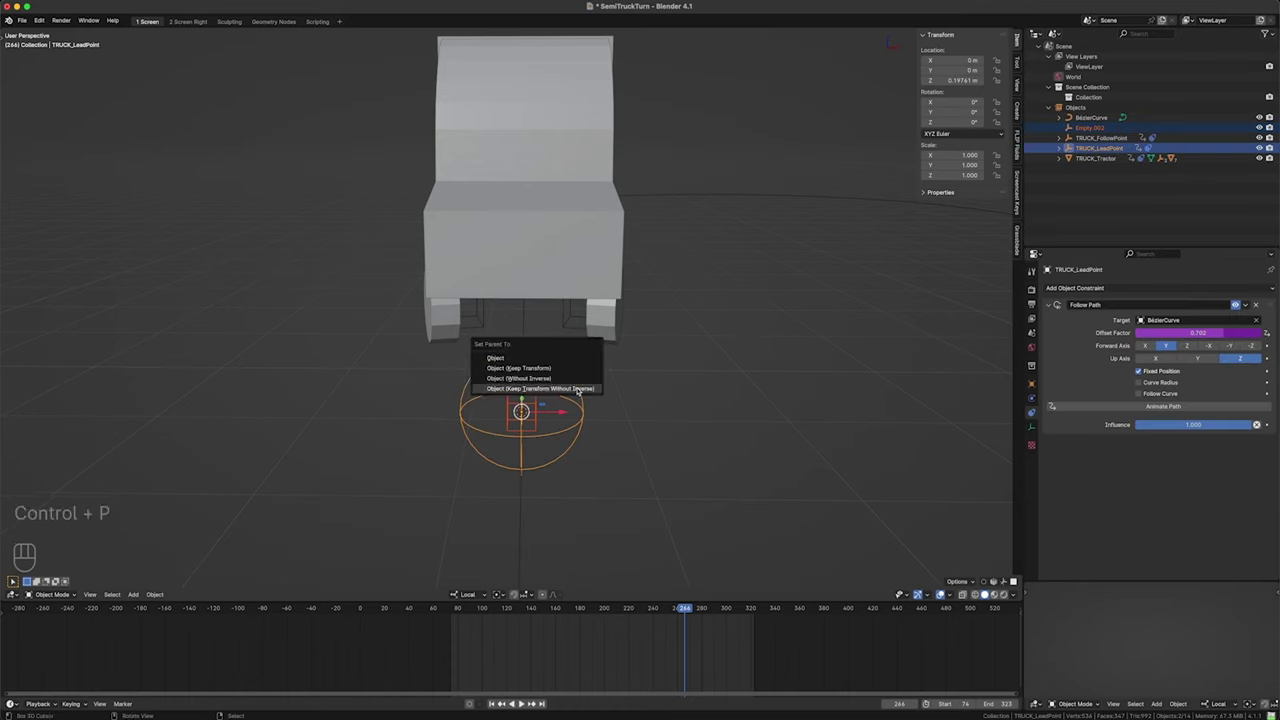
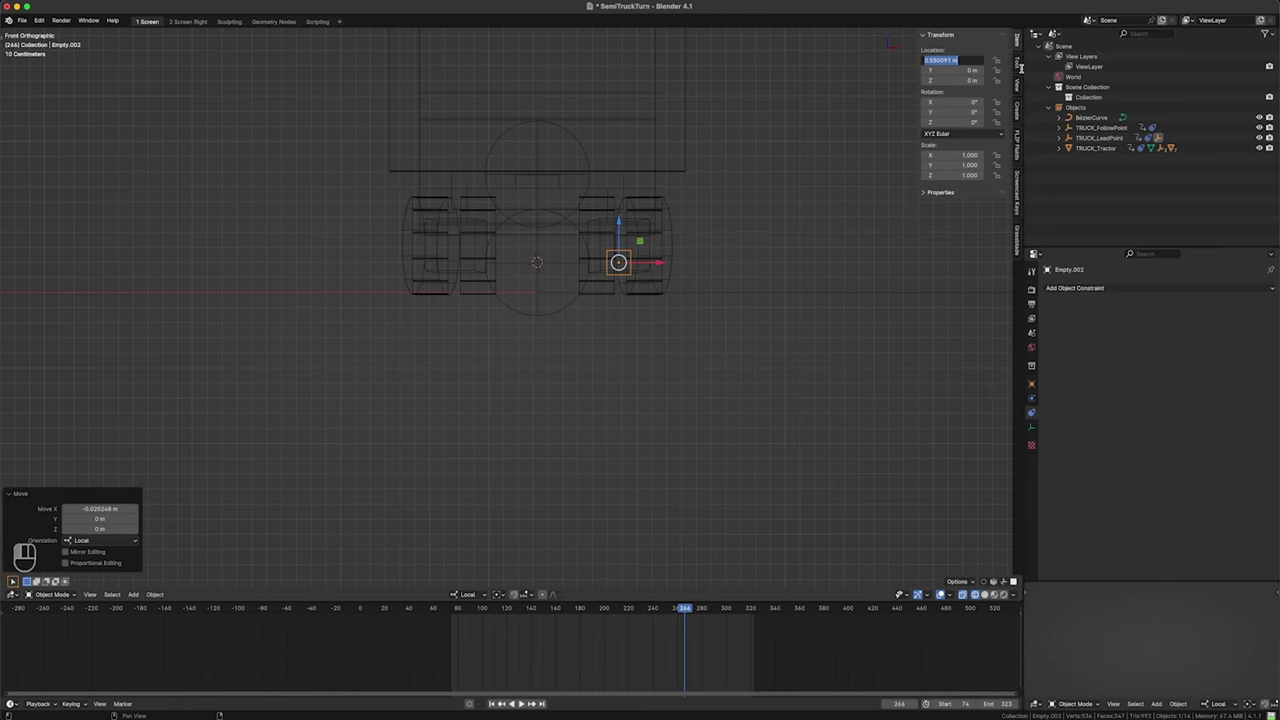
key("KP_Decimal")
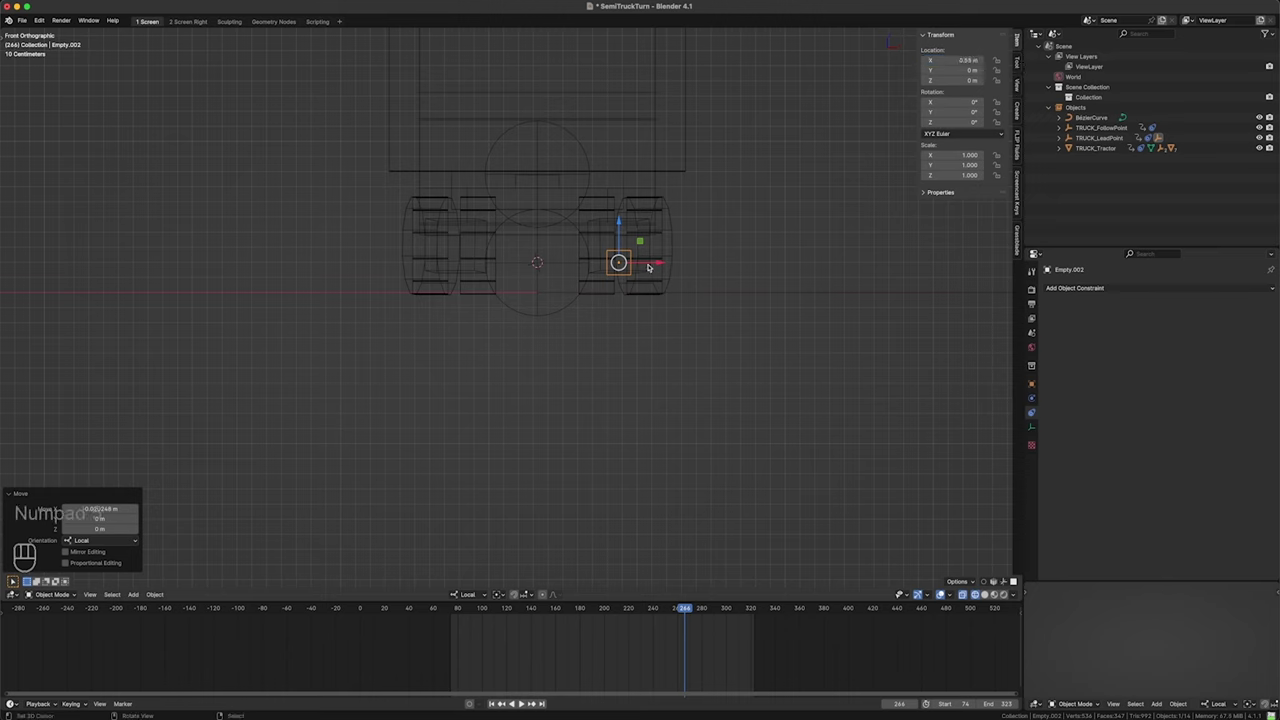
key("shift+d")
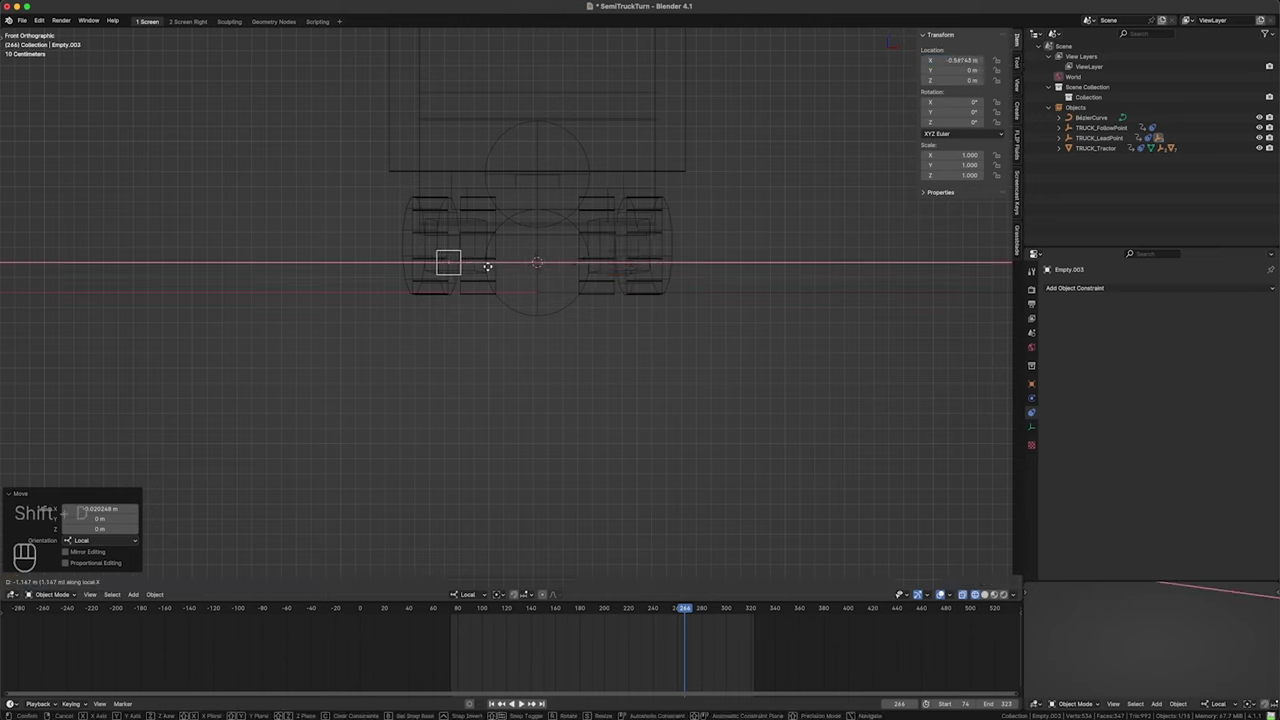
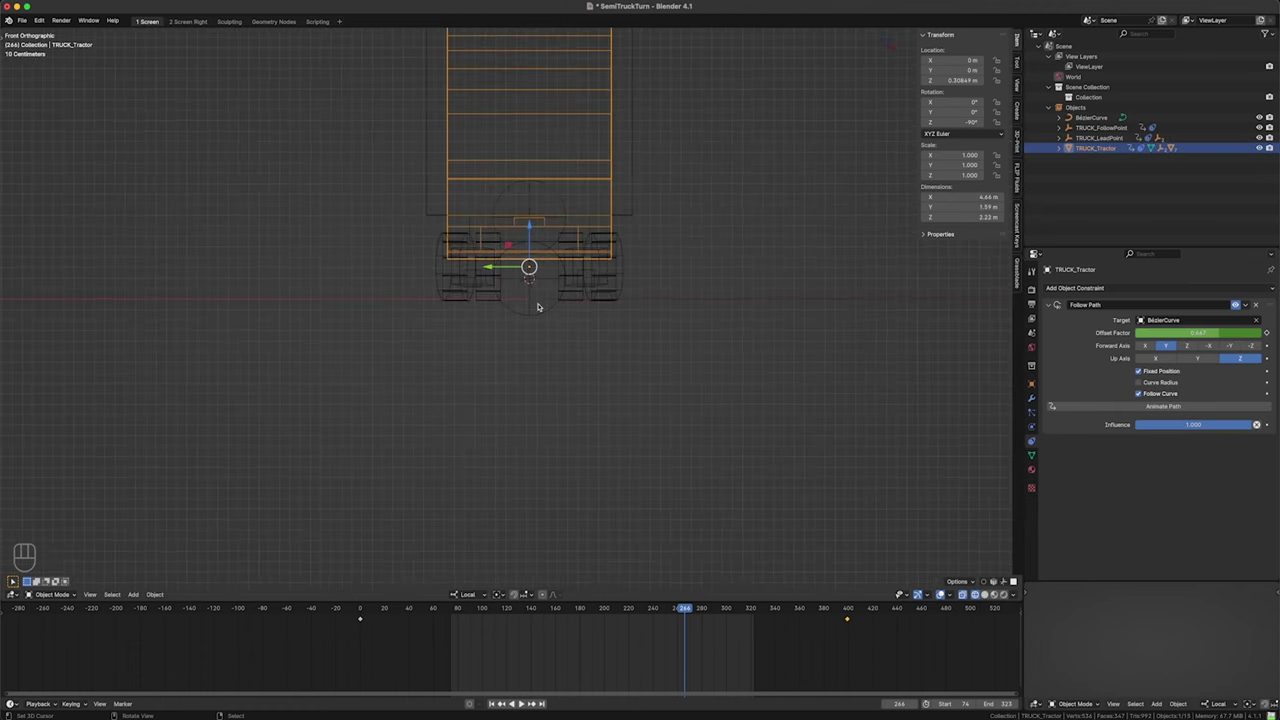
- Retarget the front wheel empty's Track To constraint to Empty.003 with the eyedropper
middle_click(473, 268)
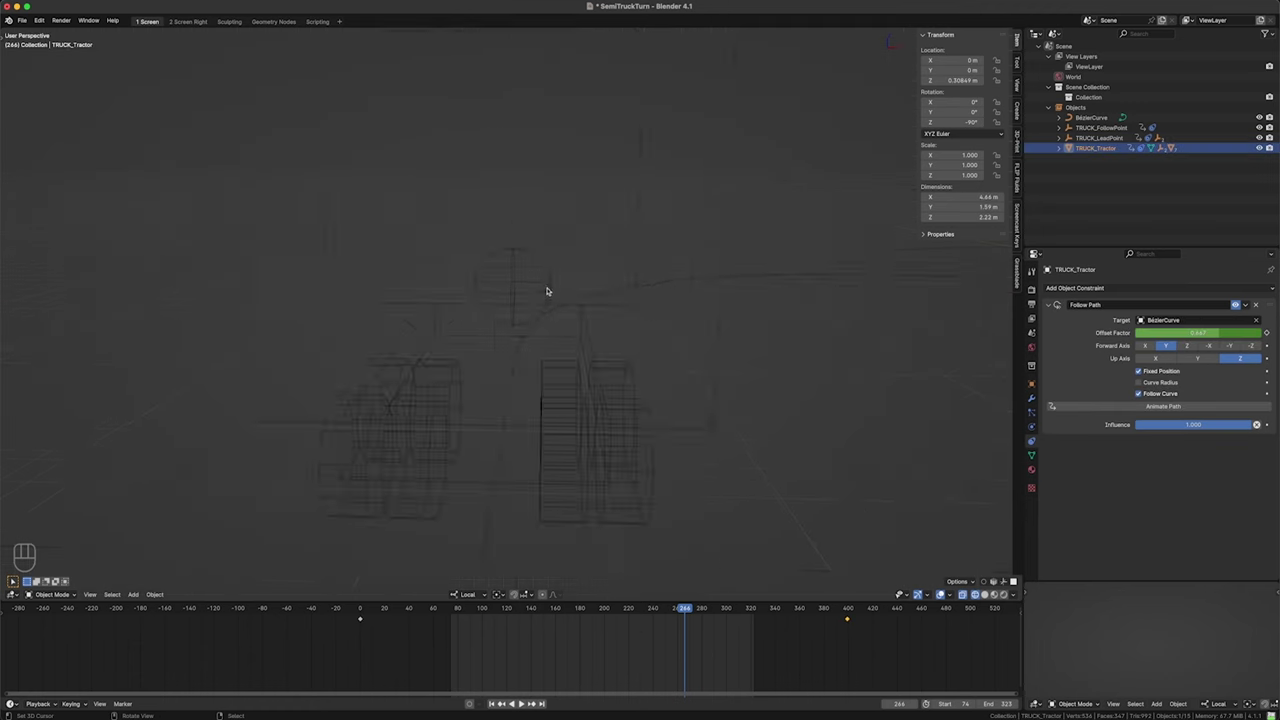
left_click_drag(504, 416, 514, 348)
key("shift+z")
left_click(508, 367)
left_click(562, 292)
left_click(556, 303)
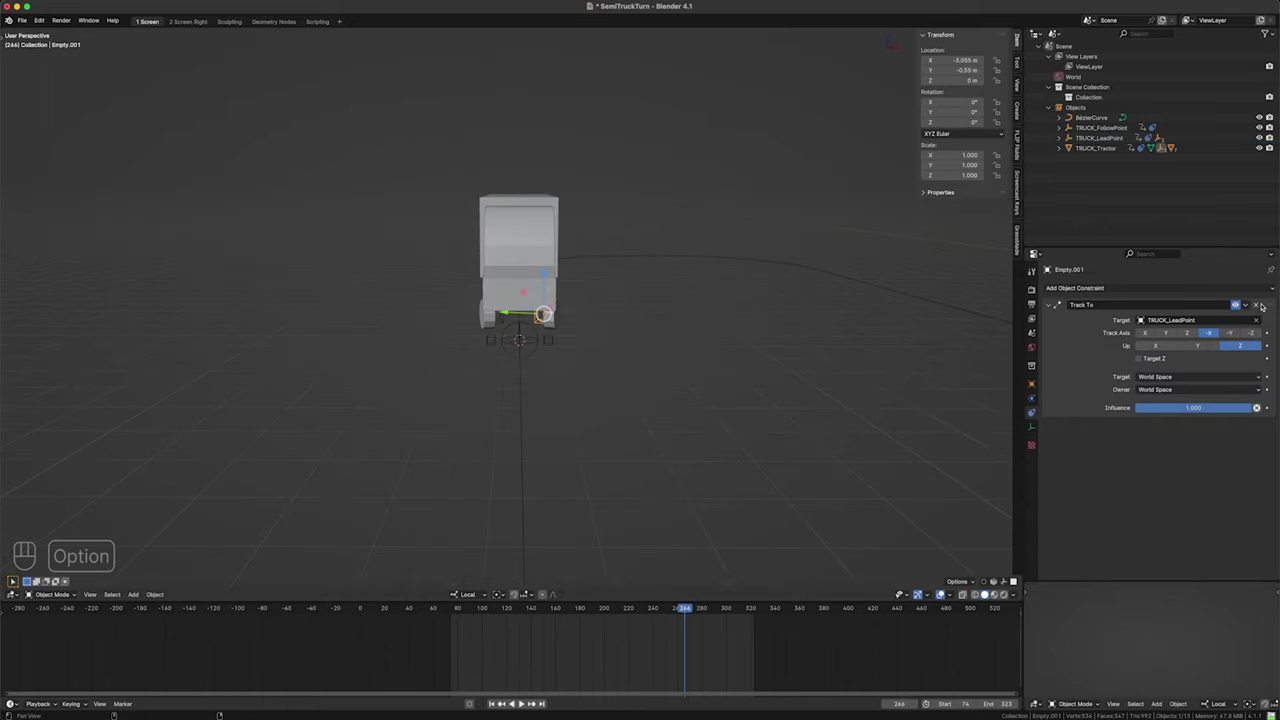
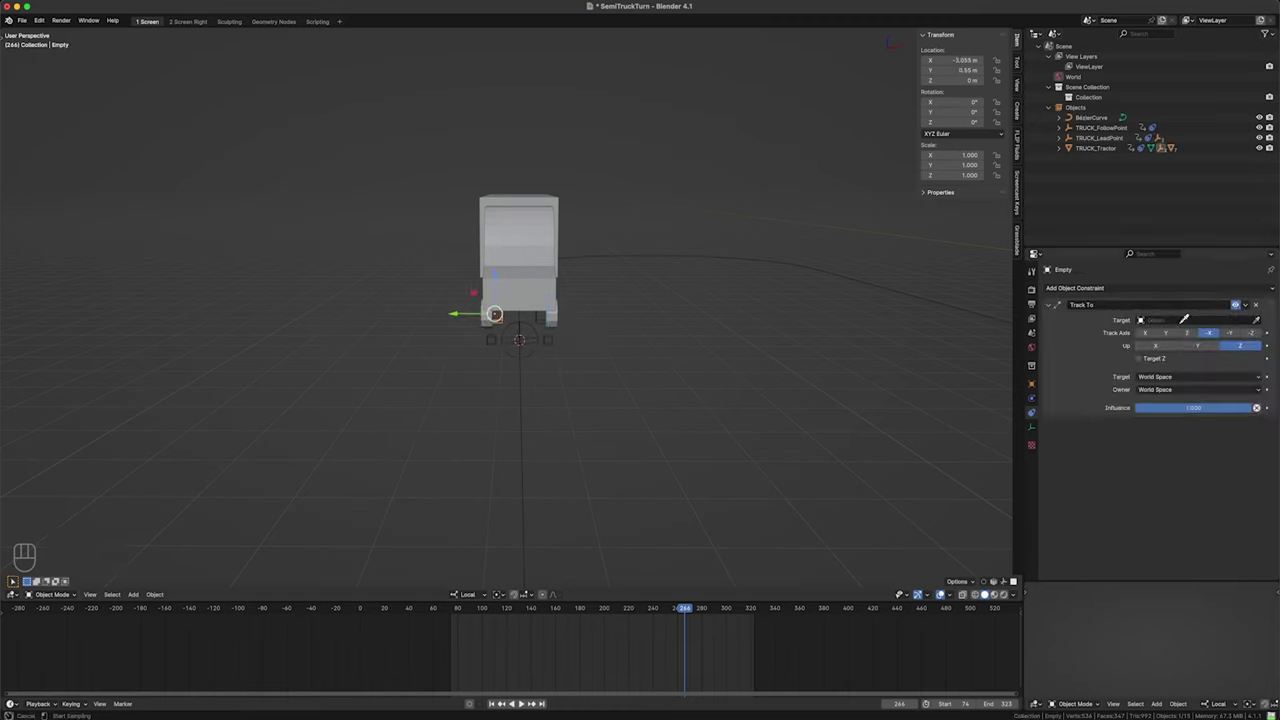
left_click_drag(663, 655, 580, 484)
left_click_drag(558, 253, 617, 241)
left_click_drag(613, 232, 602, 309)
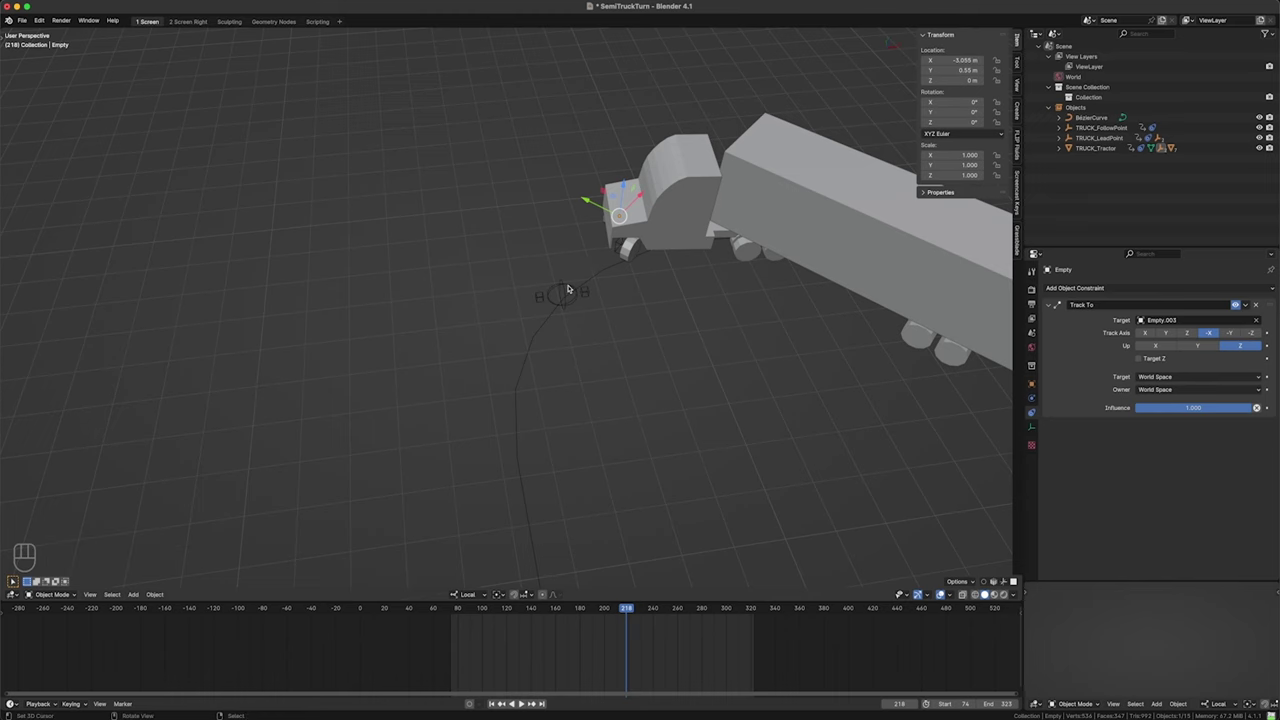
left_click(572, 283)
- Rotate TRUCK_LeadPoint 180° around Z at frame 247
left_click(1162, 394)
left_click_drag(554, 352, 629, 496)
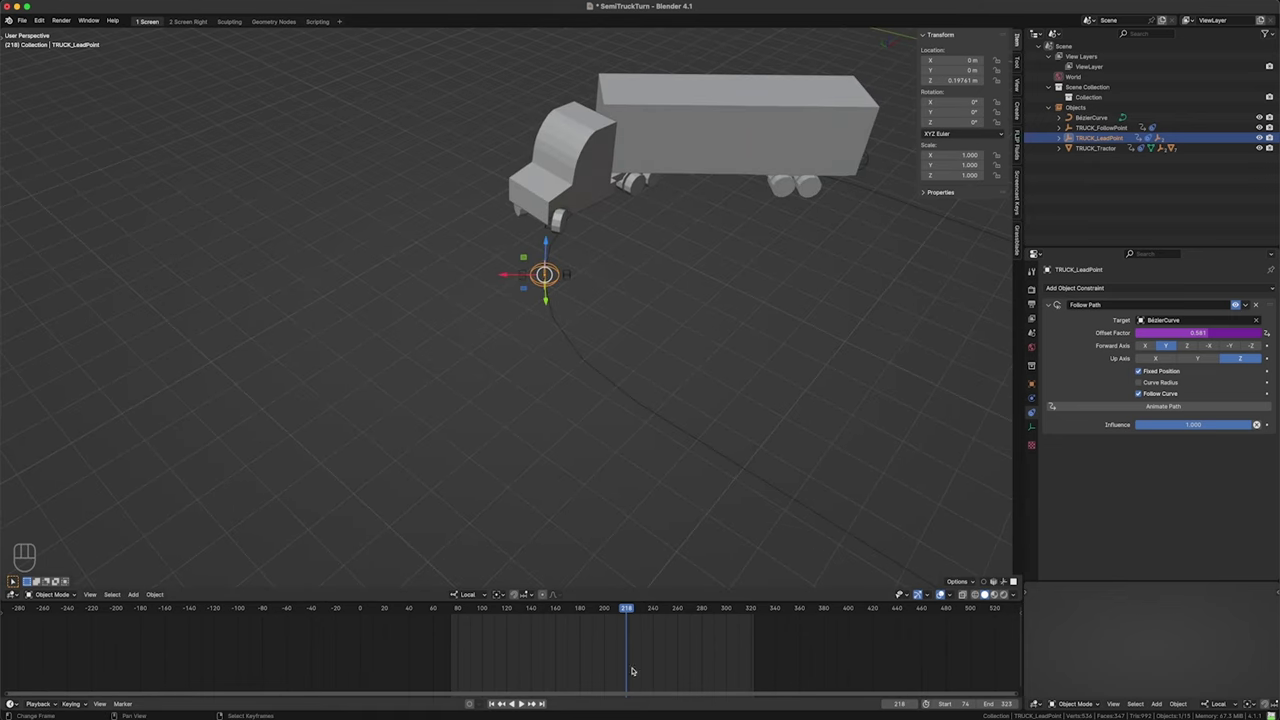
left_click_drag(625, 658, 680, 606)
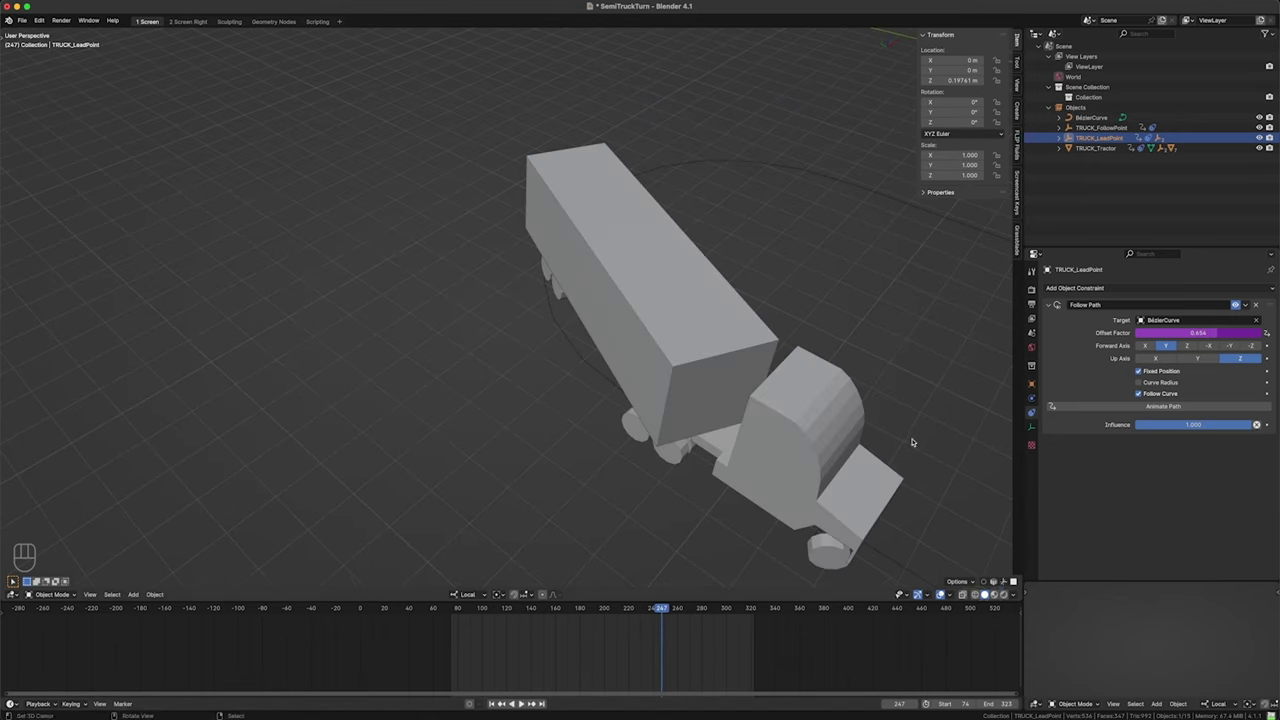
left_click_drag(912, 450, 825, 440)
left_click_drag(724, 488, 683, 426)
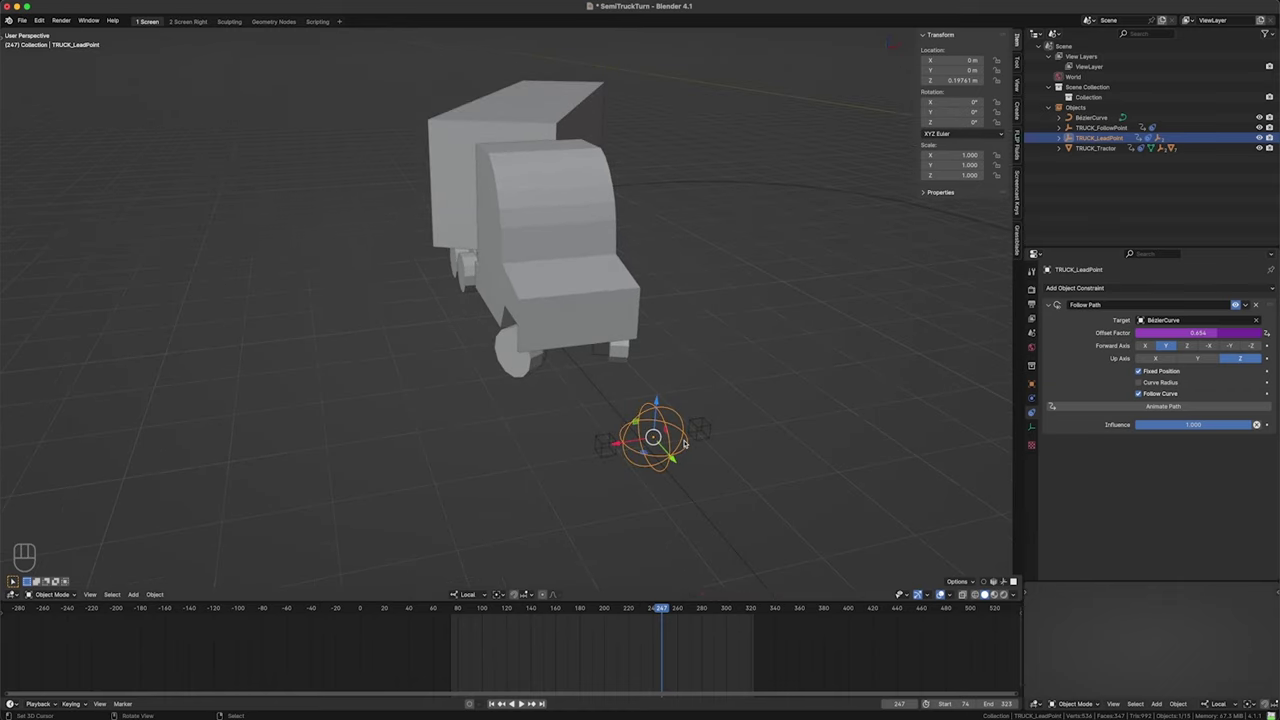
key("r")
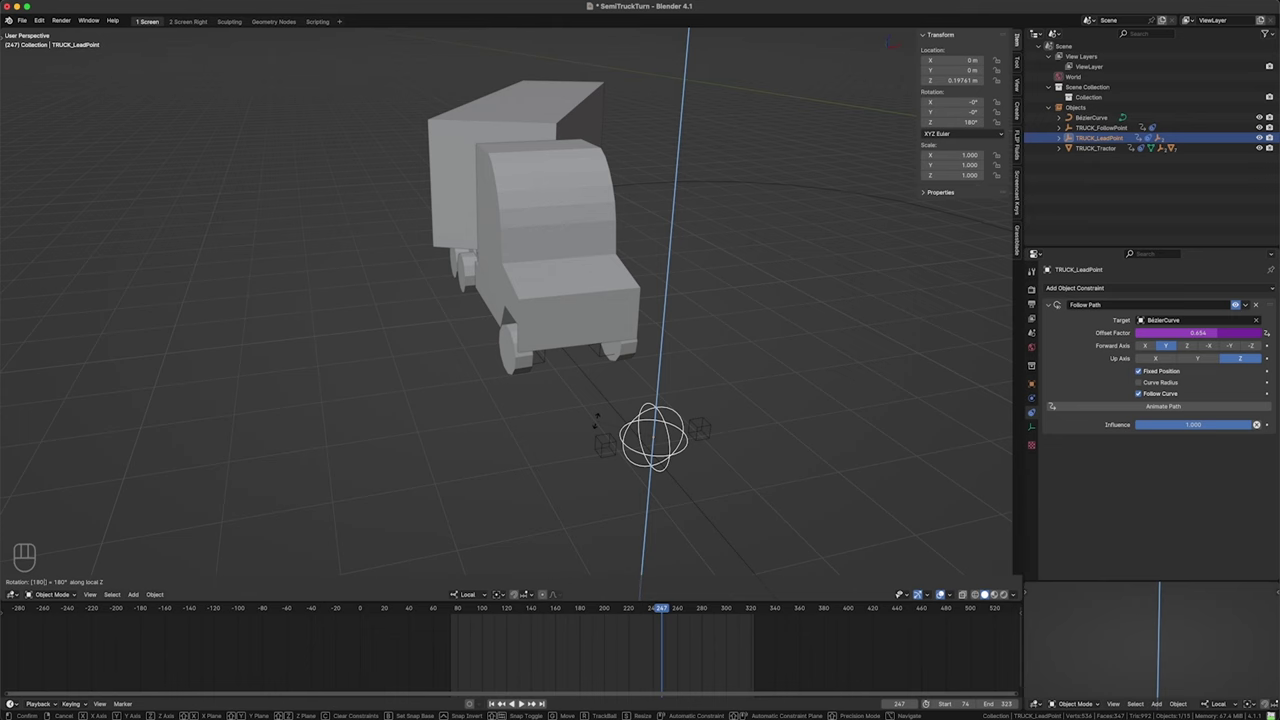
left_click(632, 420)
left_click_drag(644, 654, 638, 644)
- Change the lead point's Offset Factor expression to offset_factor+0.035 at frame 223
left_click_drag(564, 292, 592, 326)
left_click_drag(560, 318, 556, 262)
left_click_drag(559, 266, 638, 318)
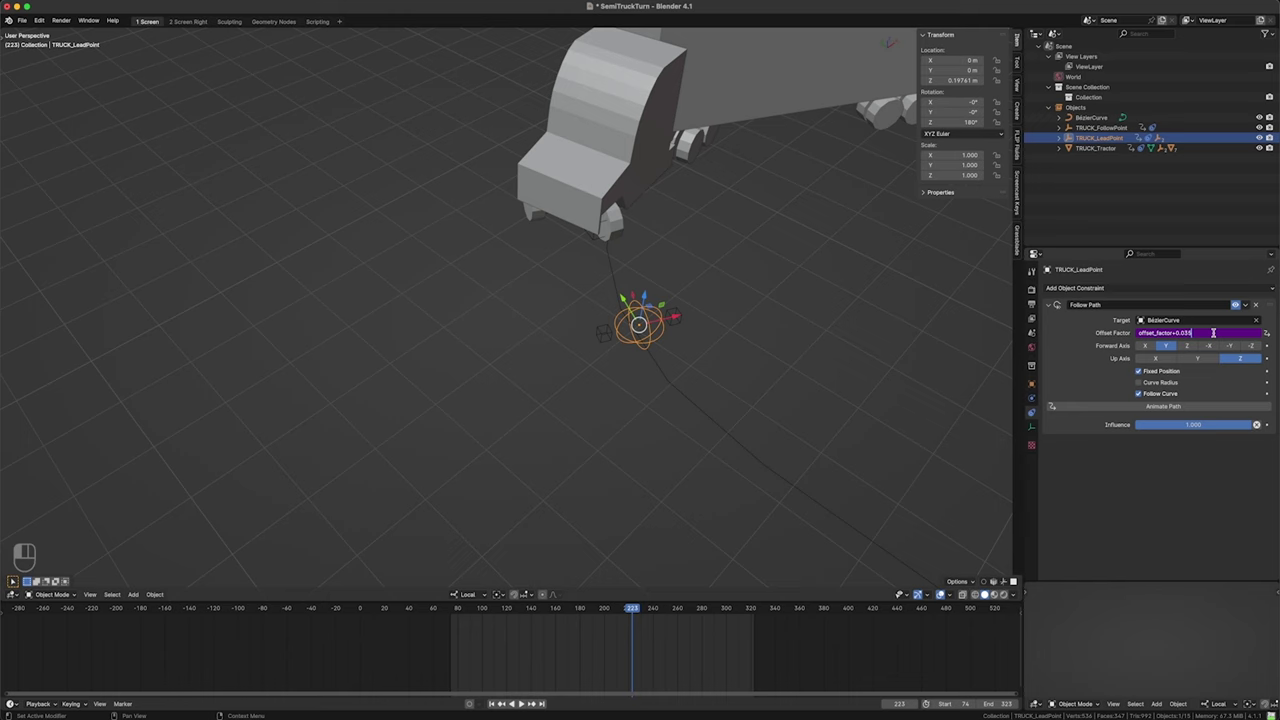
key("BackSpace")
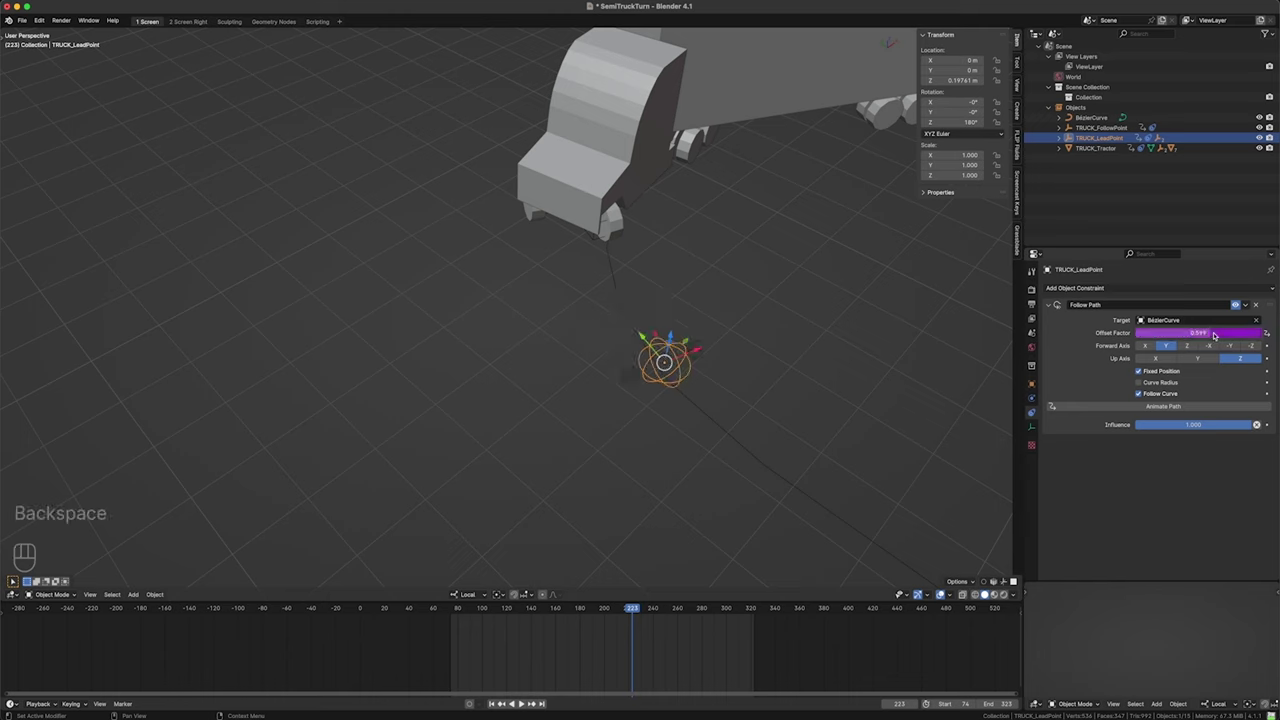
key("ctrl+z")
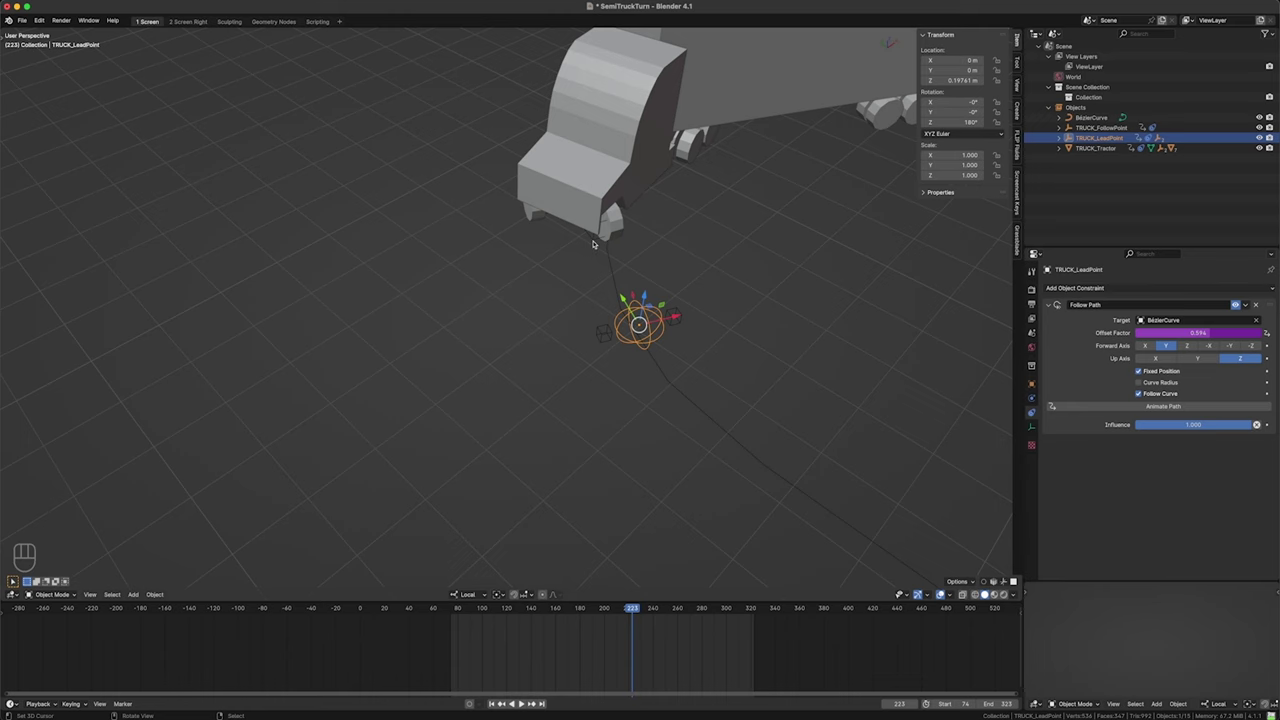
left_click(598, 238)
- Lower the wheel Empty's Track To influence to about 0.584 and preview the steering at frame 229
left_click(600, 256)
left_click(598, 239)
left_click(630, 309)
left_click(632, 300)
left_click(636, 305)
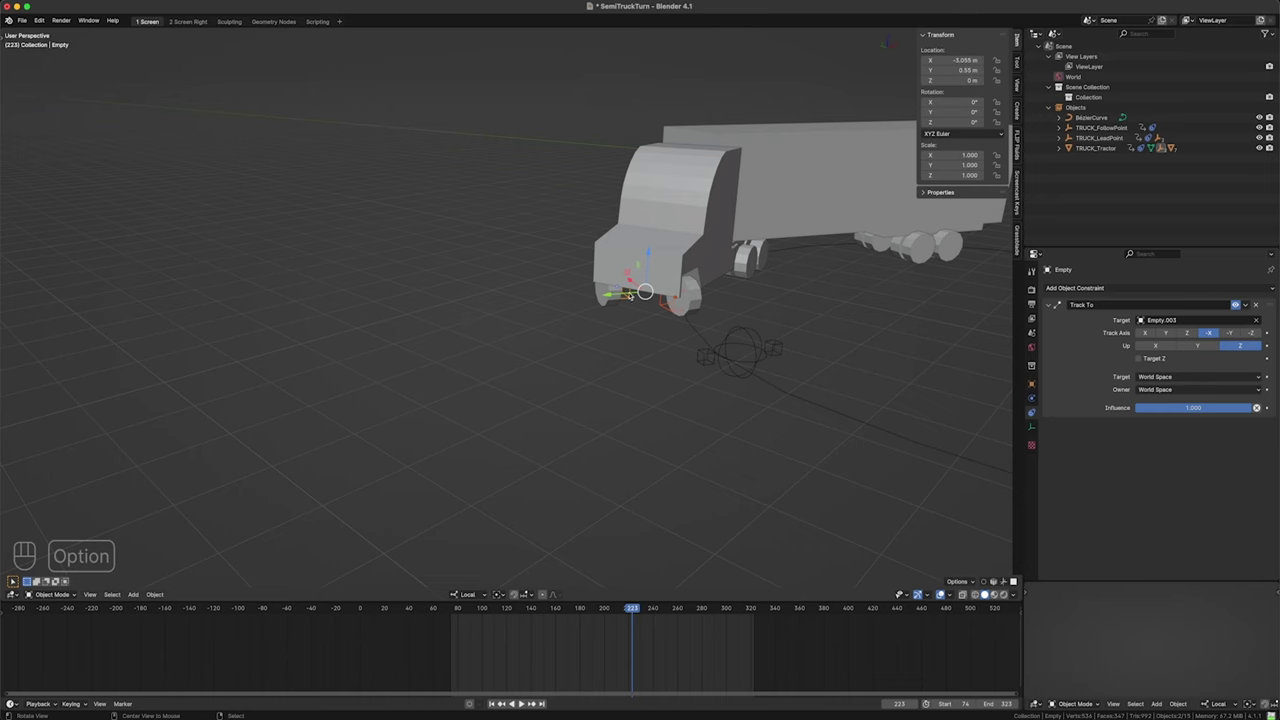
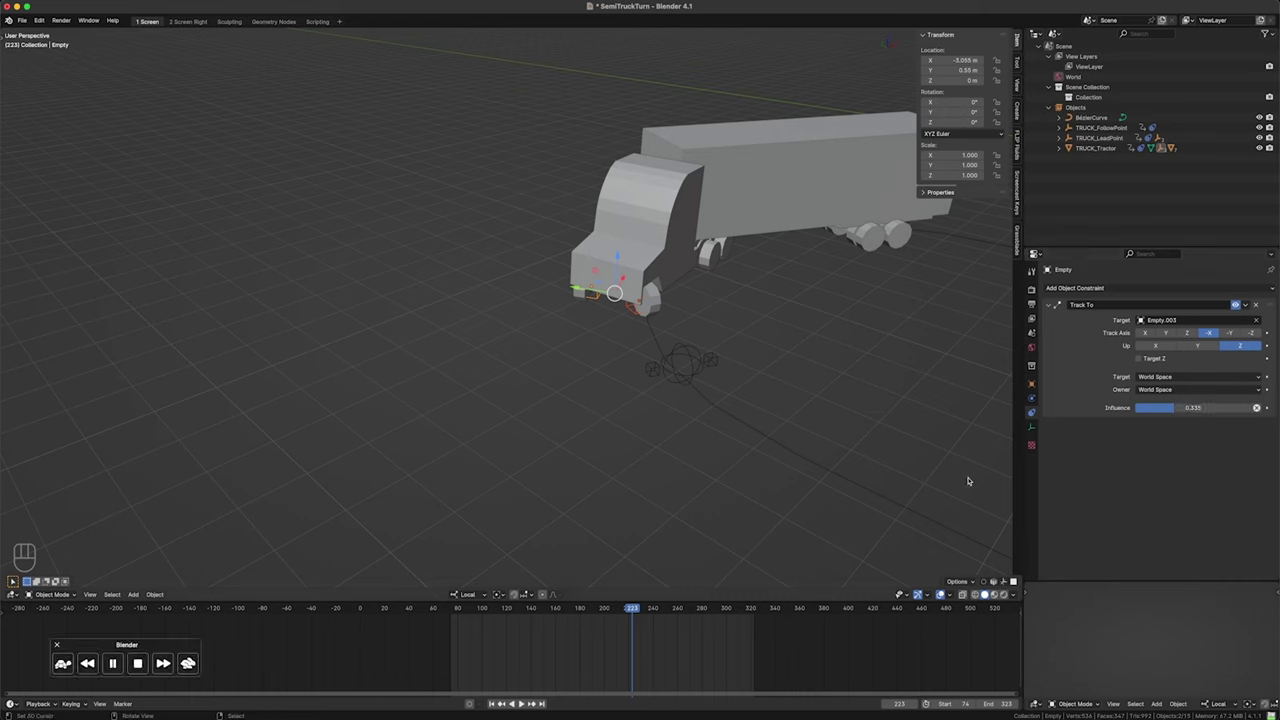
key("super+z")
left_click(306, 650)
left_click_drag(482, 666, 647, 624)
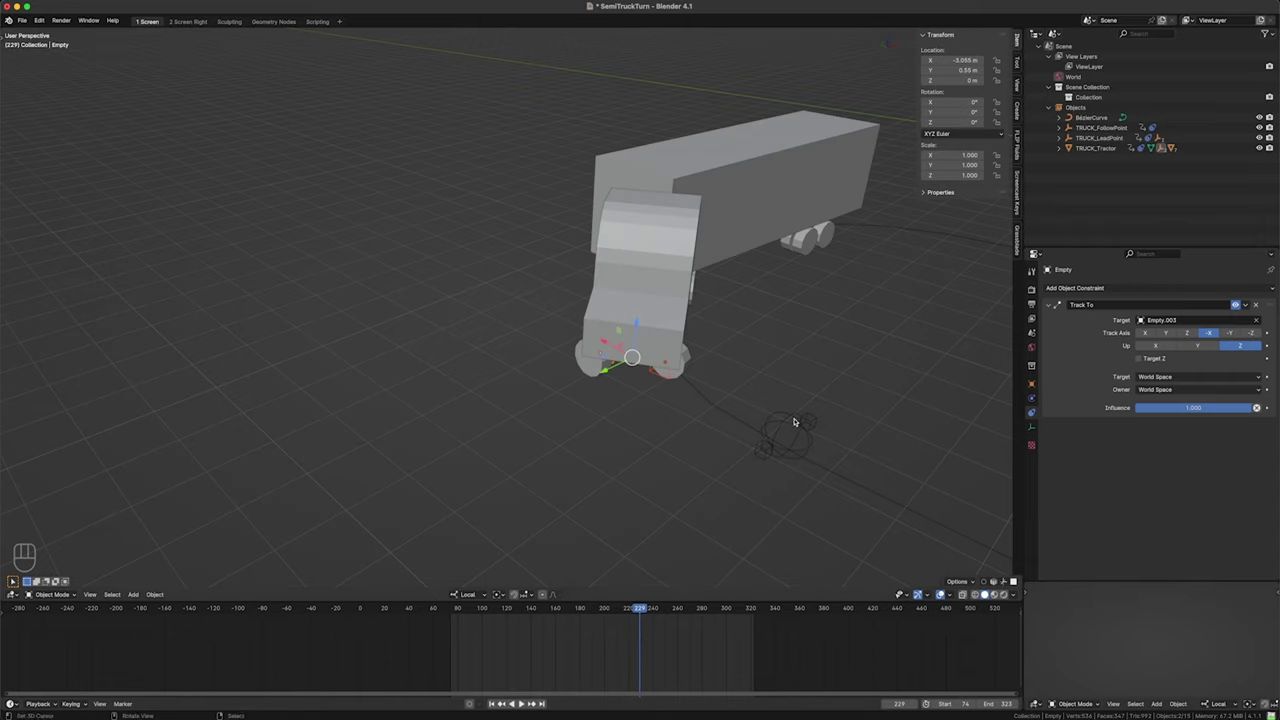
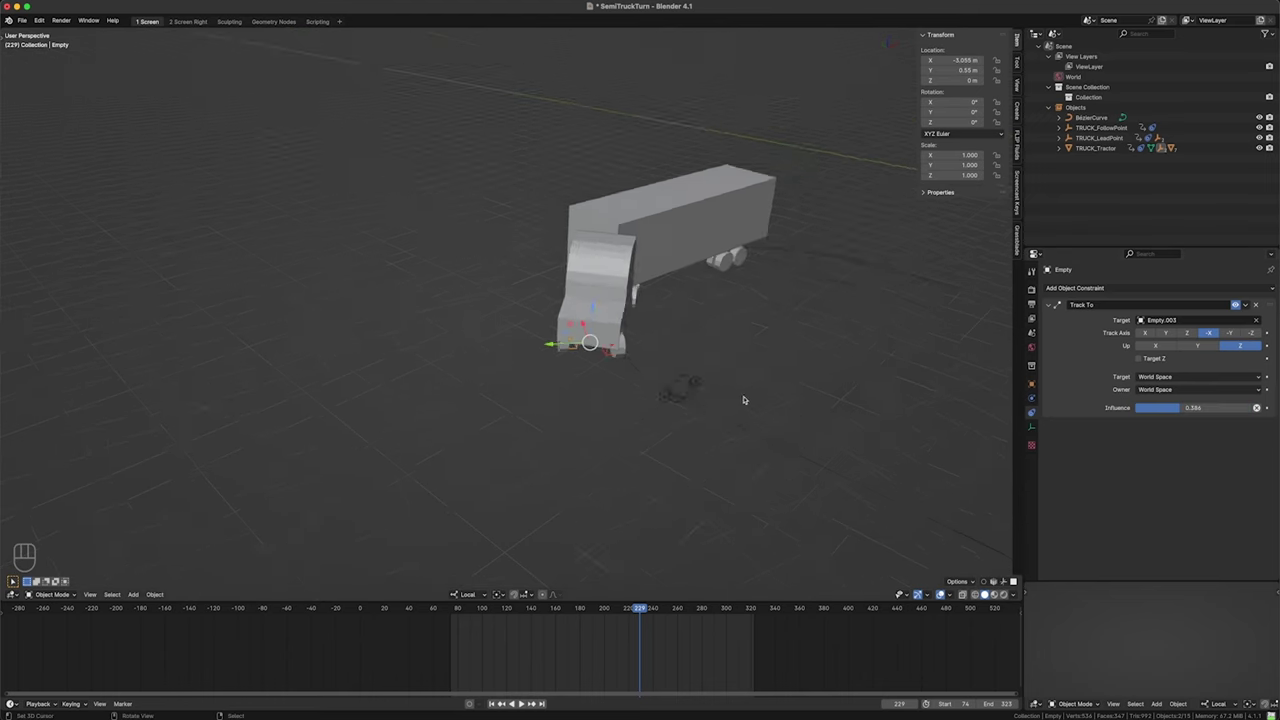
middle_click(738, 401)
left_click_drag(730, 402, 701, 400)
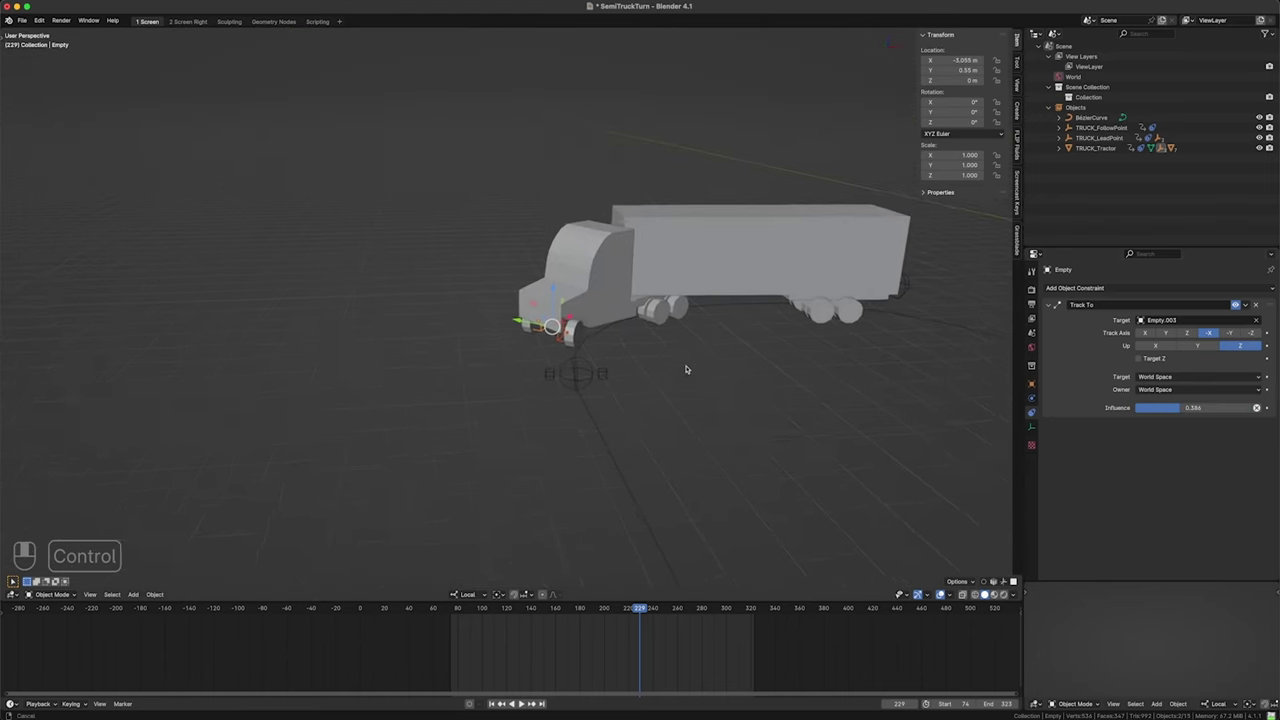
middle_click(700, 346)
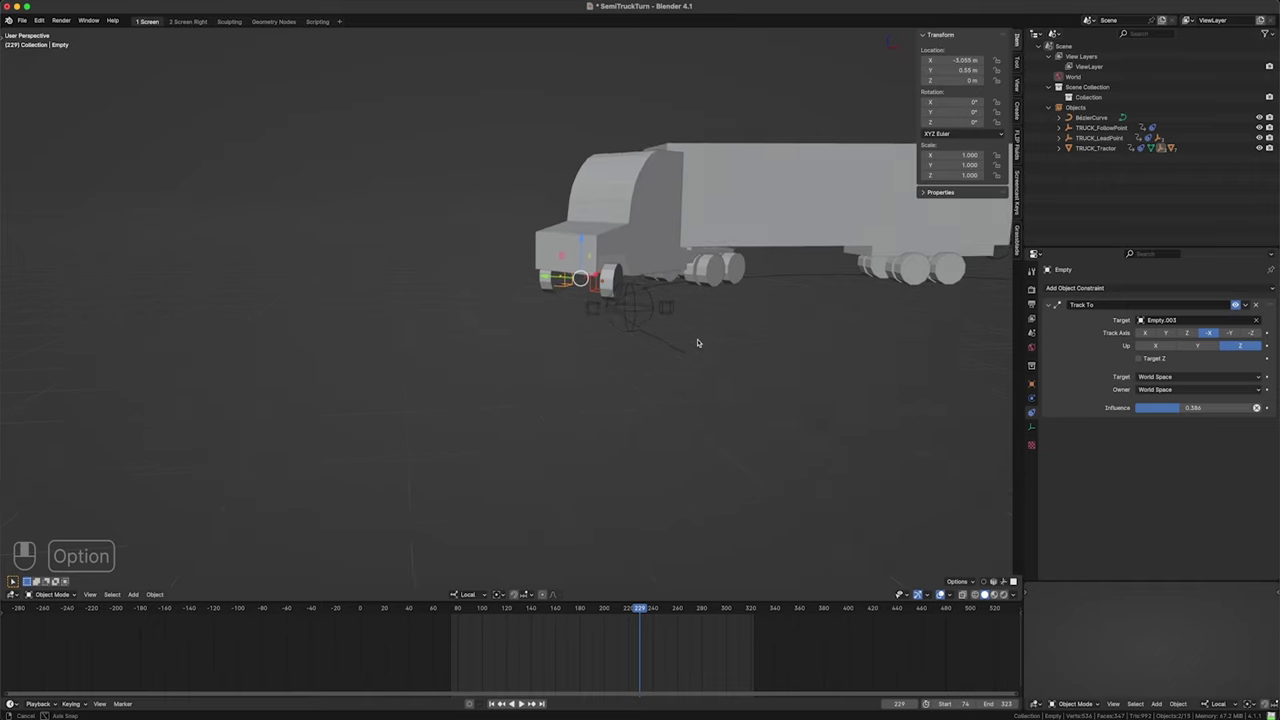
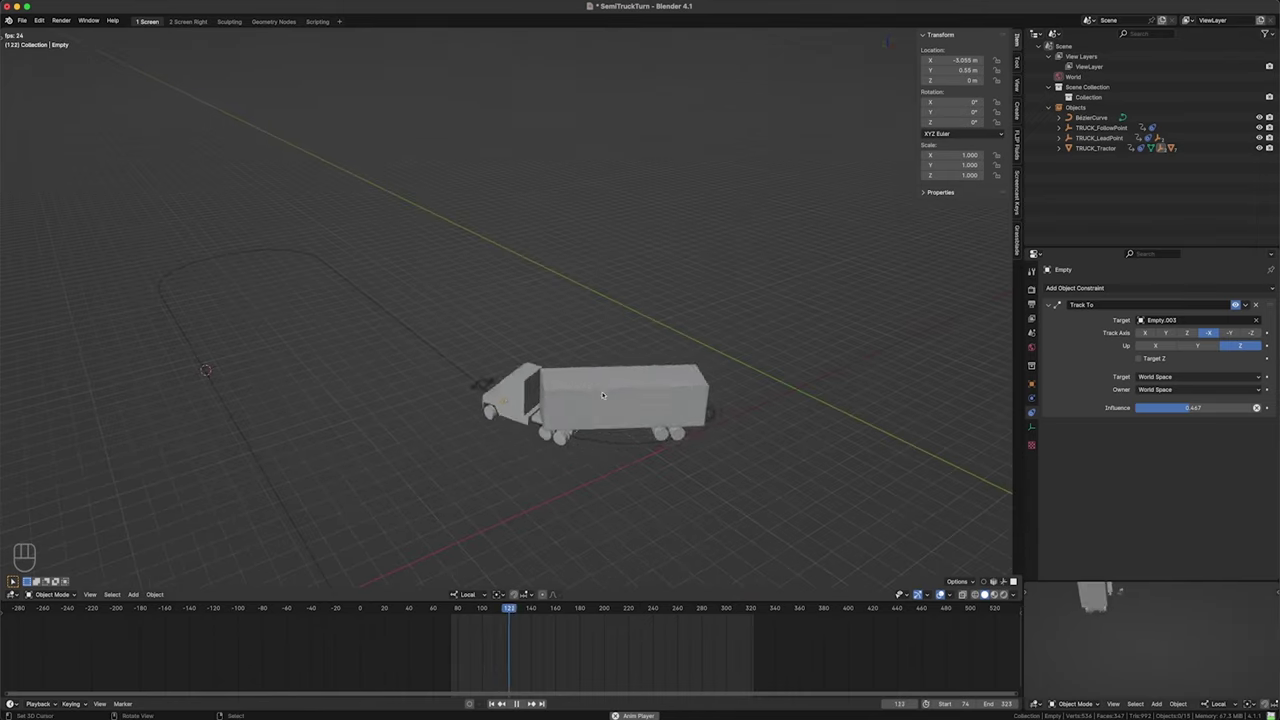
- Play the truck animation and save the scene with Ctrl+S
key("alt+`")
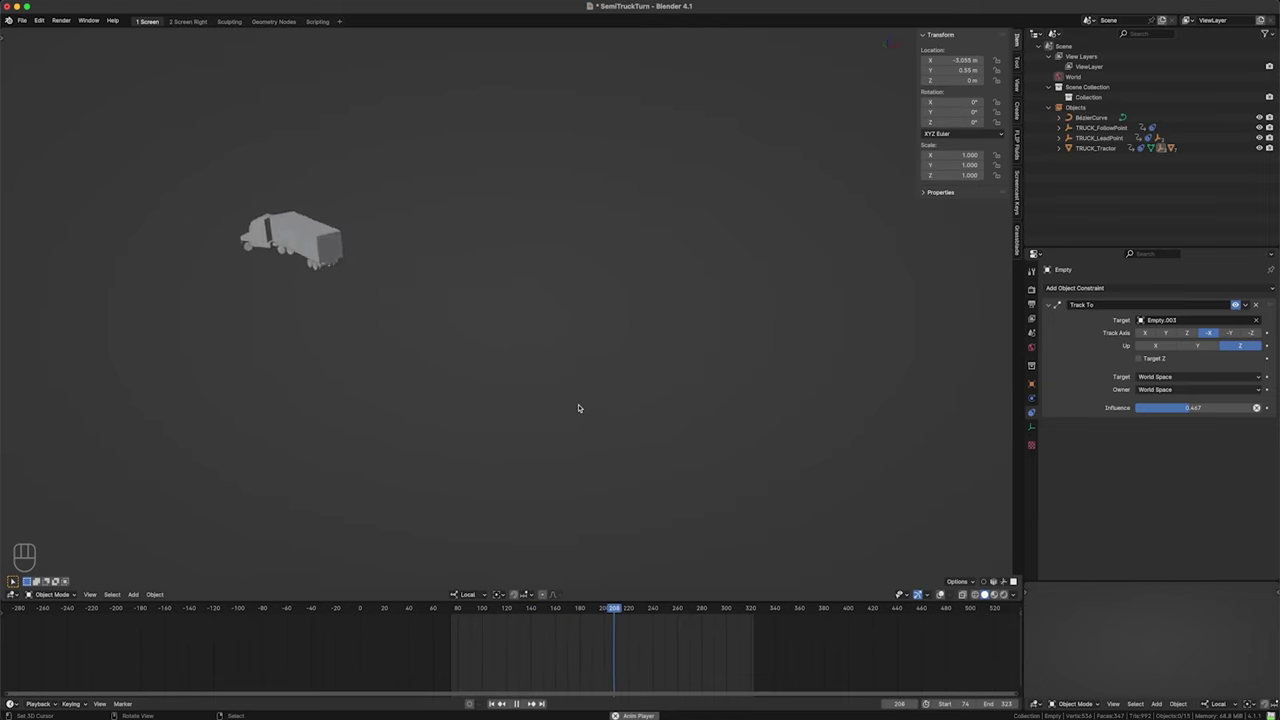
key("ctrl+s")
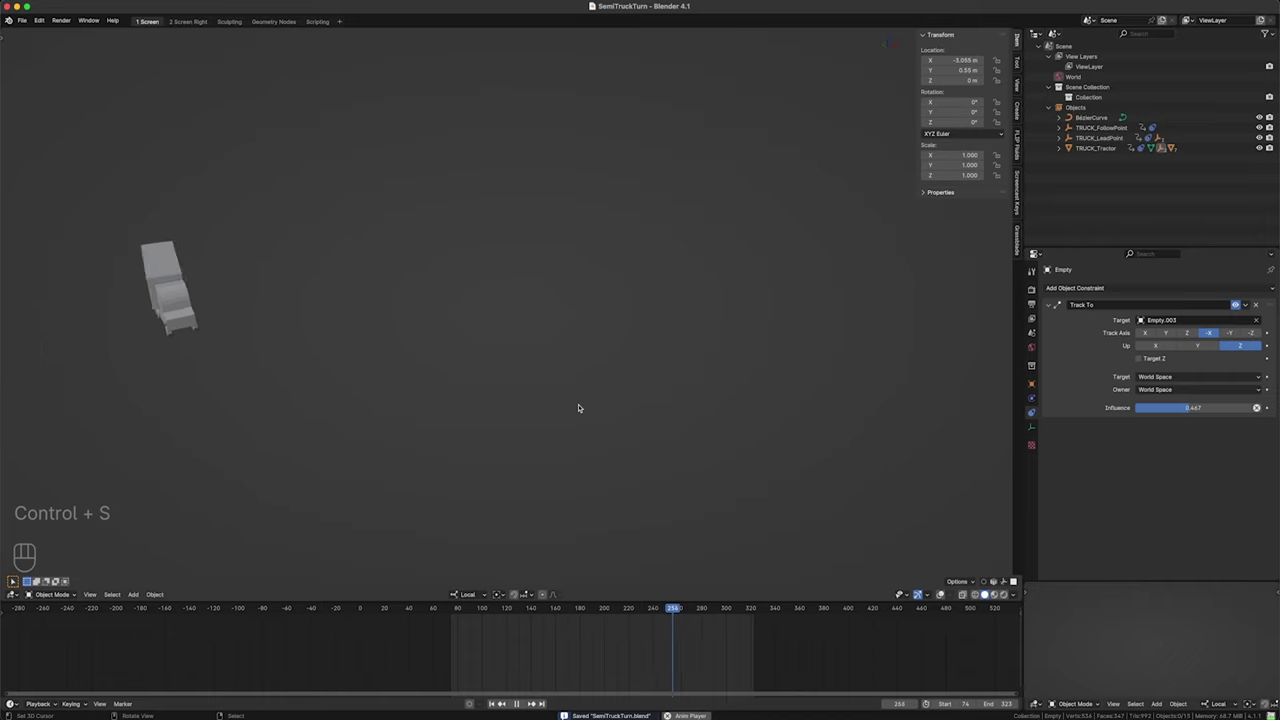
left_click_drag(424, 414, 461, 361)
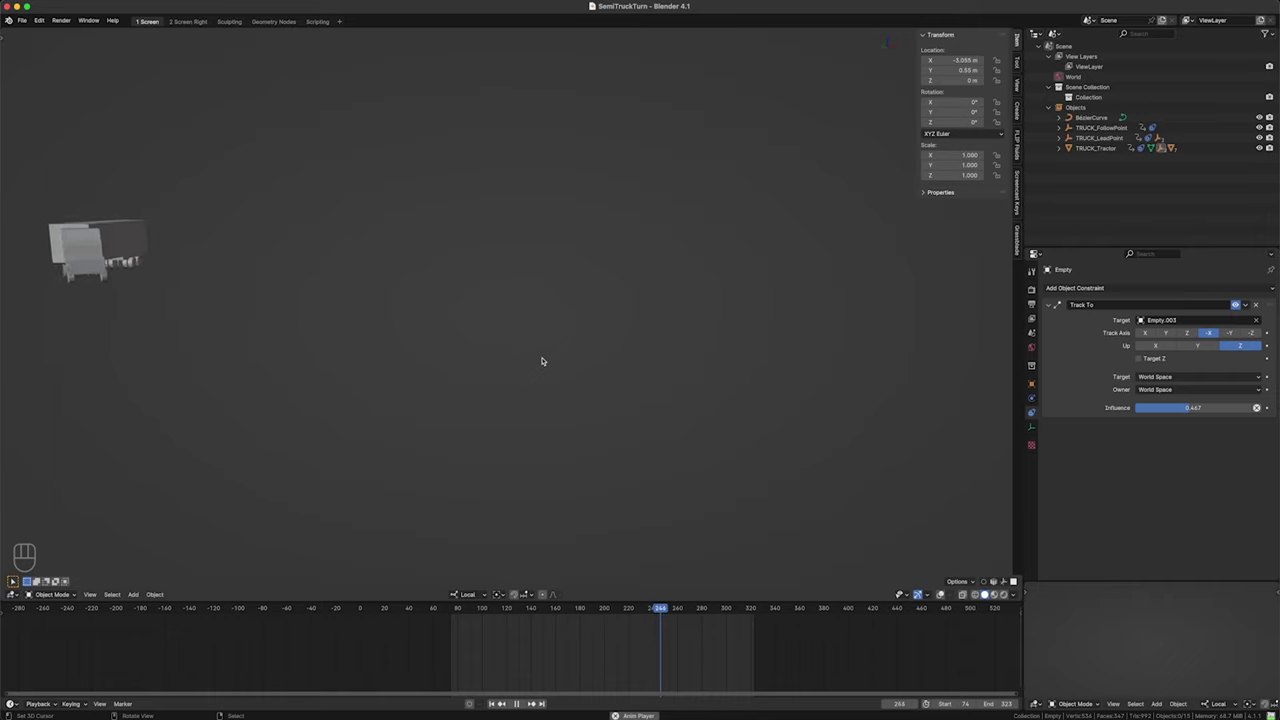
left_click_drag(484, 272, 492, 289)
left_click(444, 344)
left_click(474, 338)
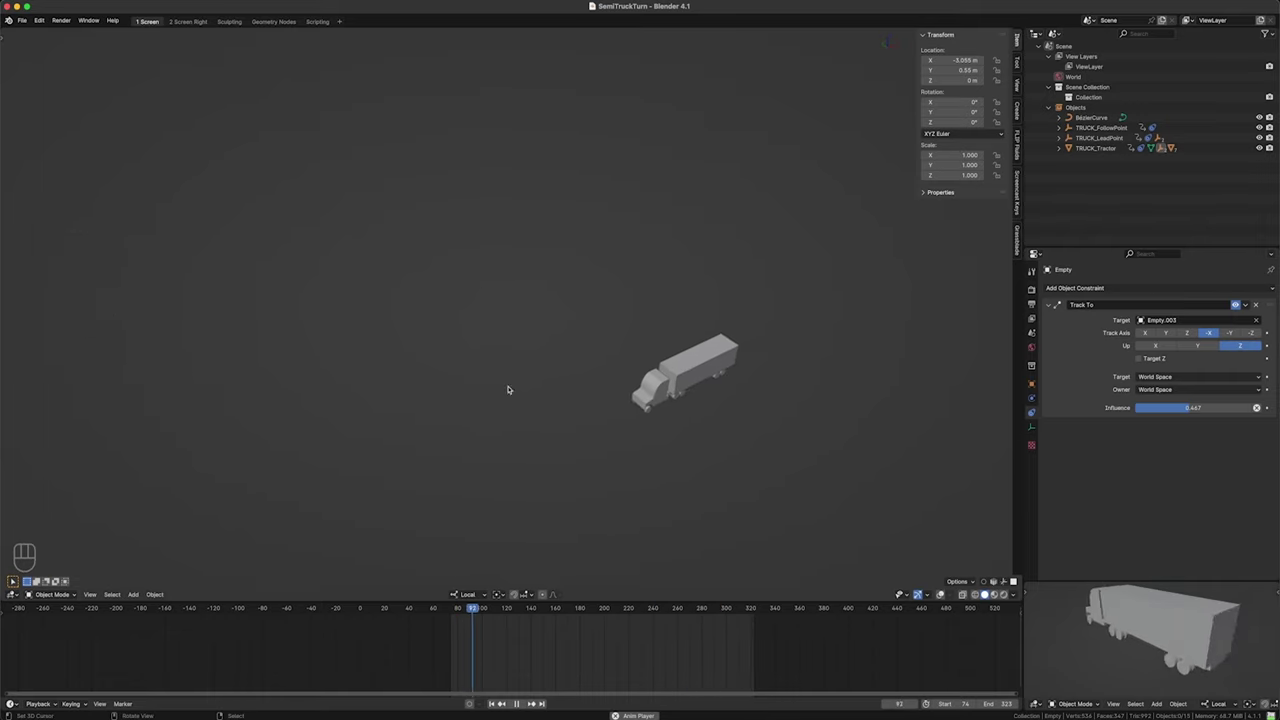
- Stop playback and switch to top orthographic view over the truck and path
key("space")
key("alt+`")
key("KP_7")
- Extrude and move BezierCurve control points to lengthen the path into a long turn
left_click_drag(453, 446, 481, 396)
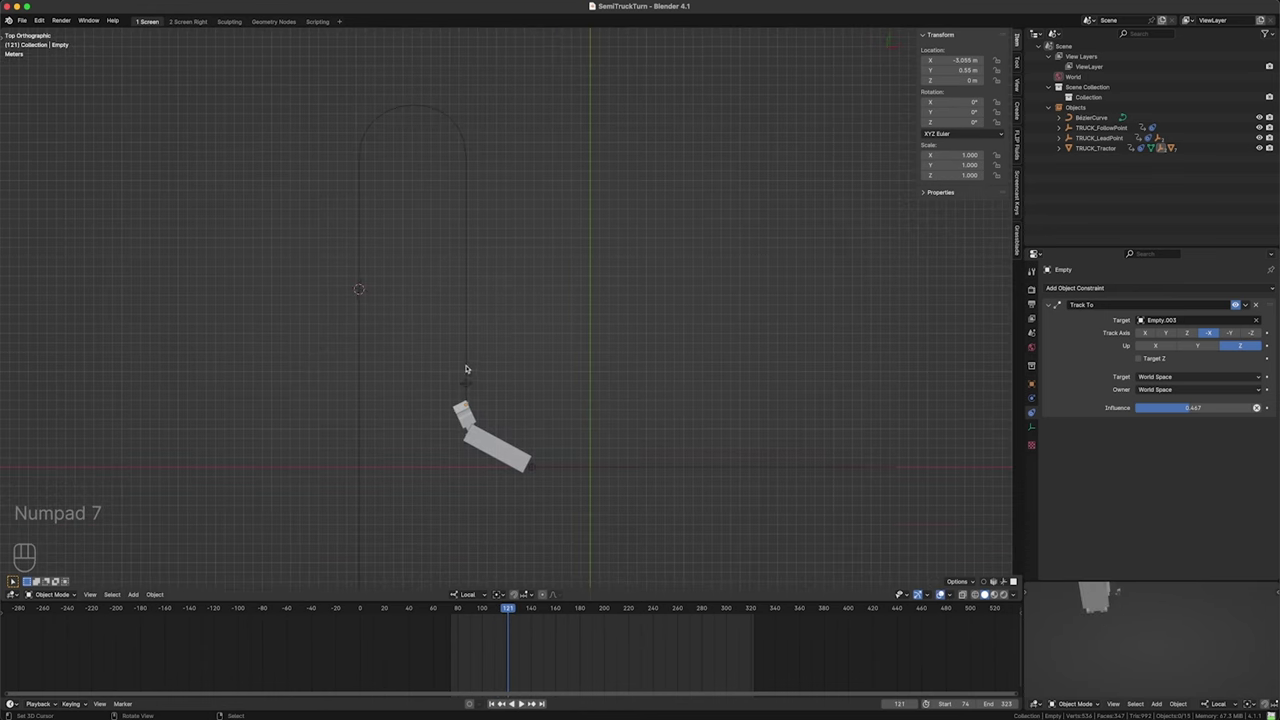
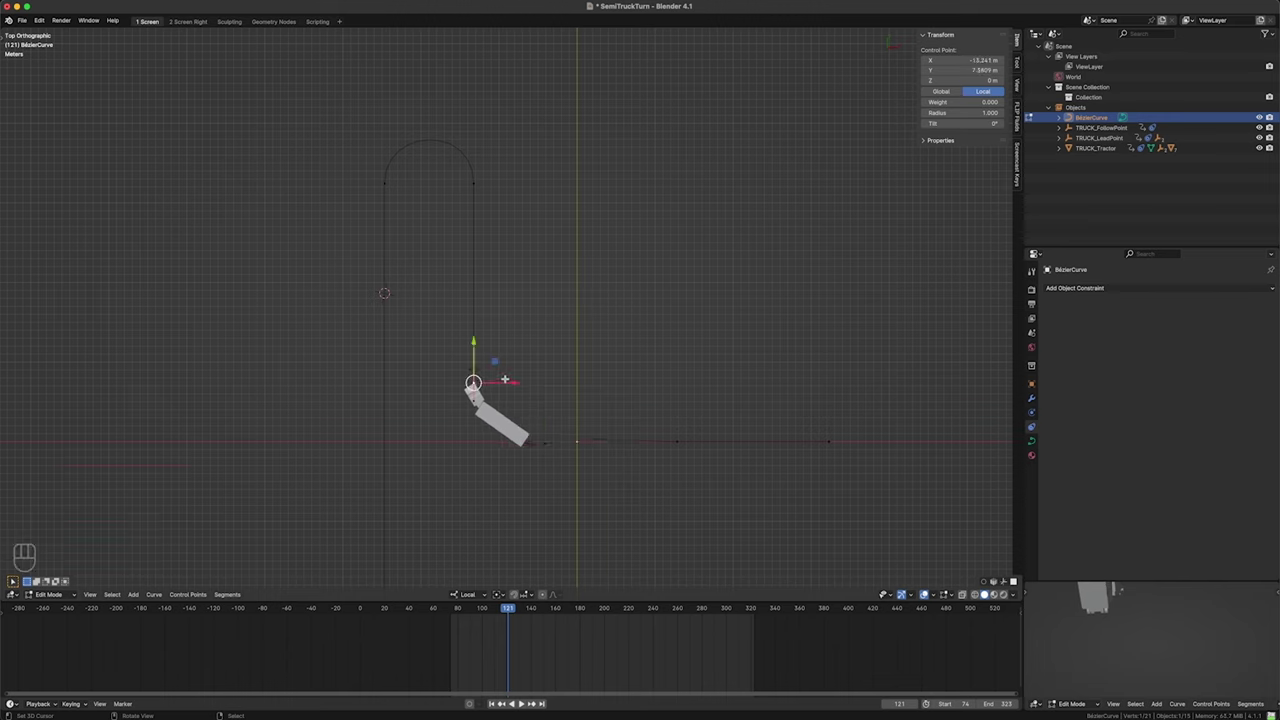
key("g")
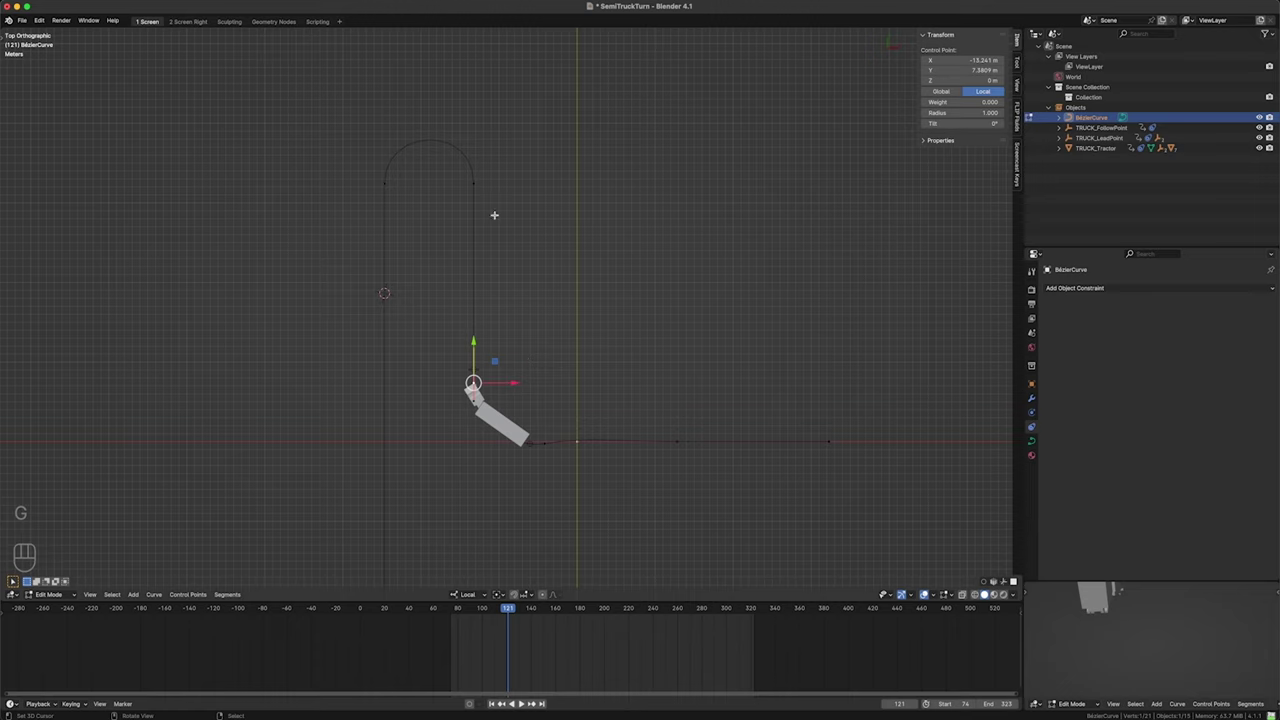
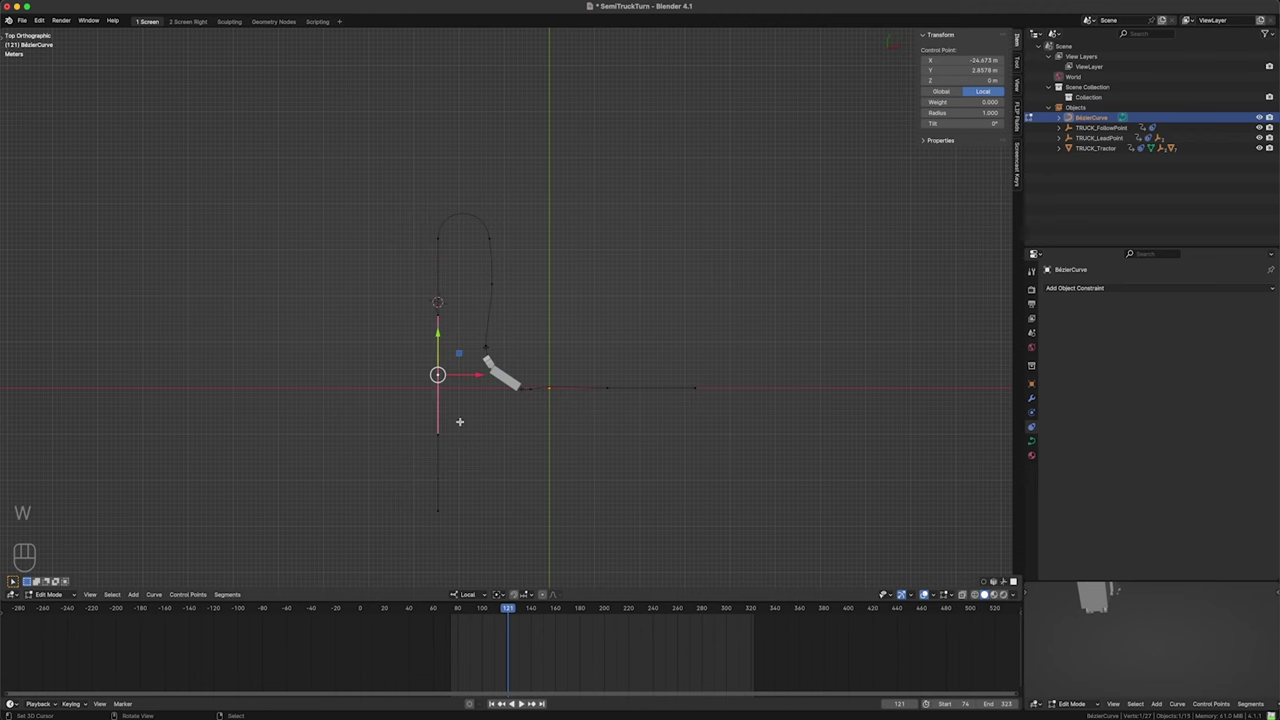
key("g")
key("s")
key("g")
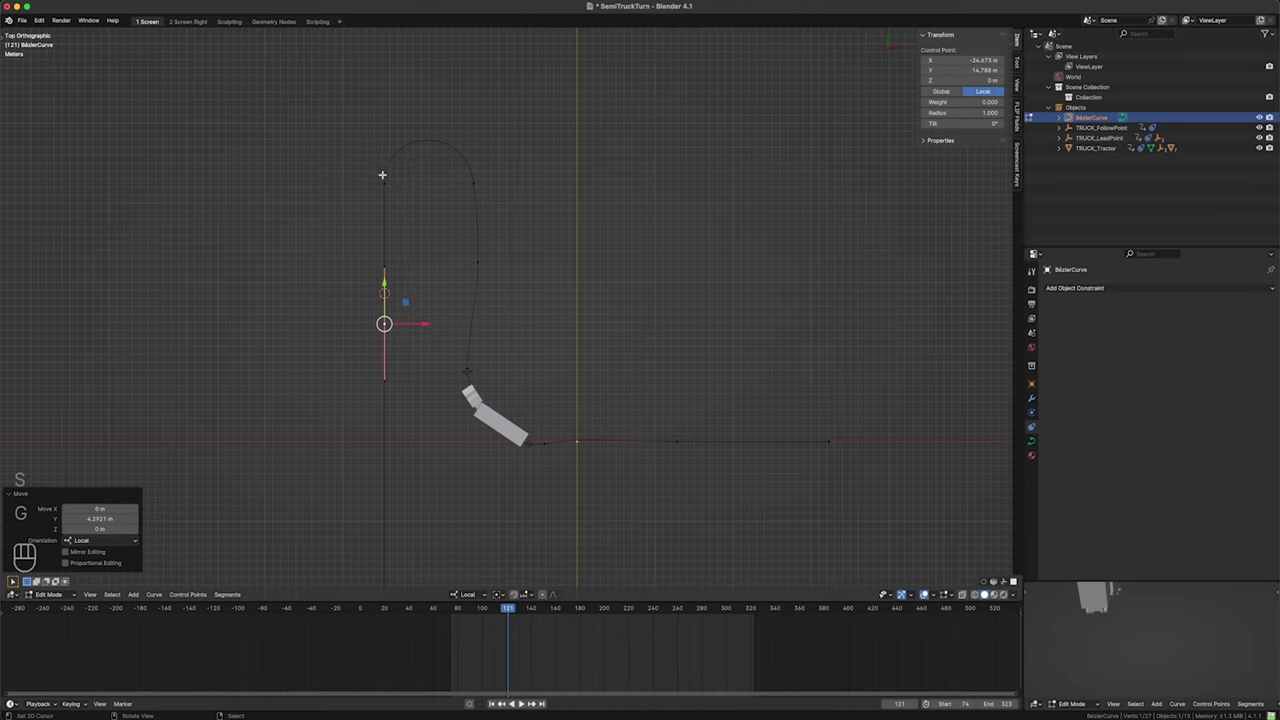
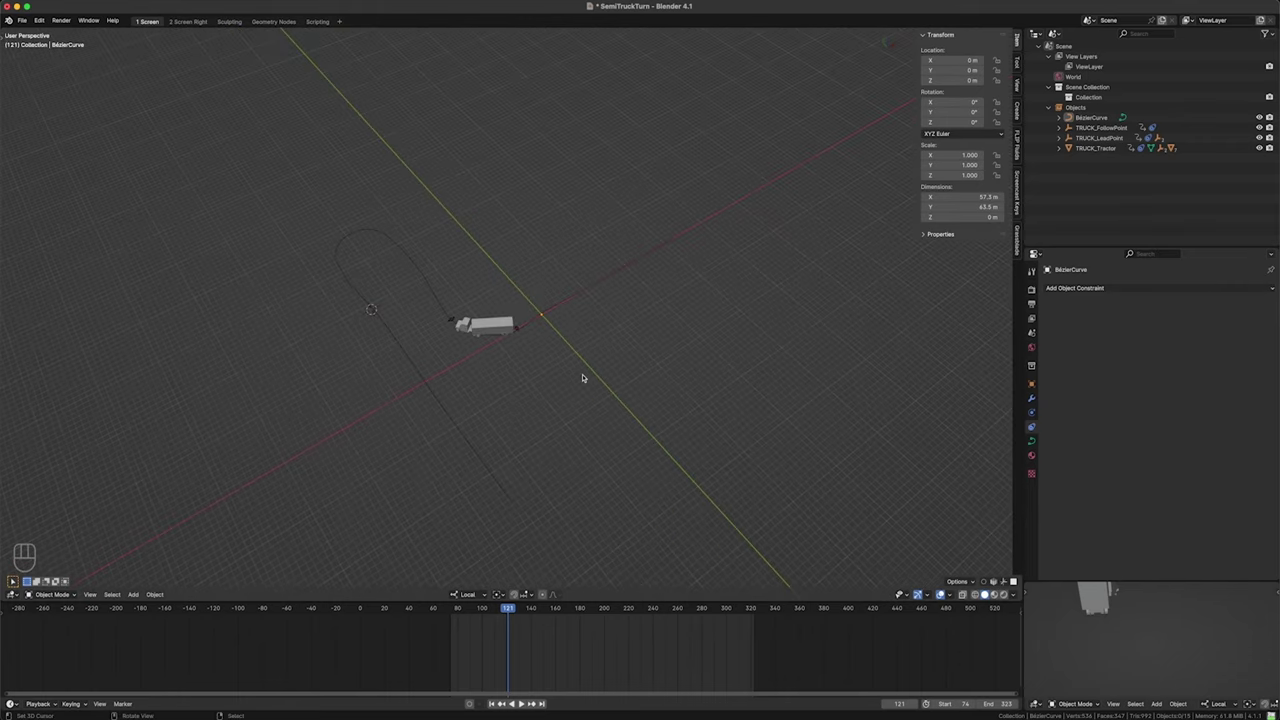
- Play the truck along the reshaped path, orbiting to follow it from behind
key("space")
key("alt+`")
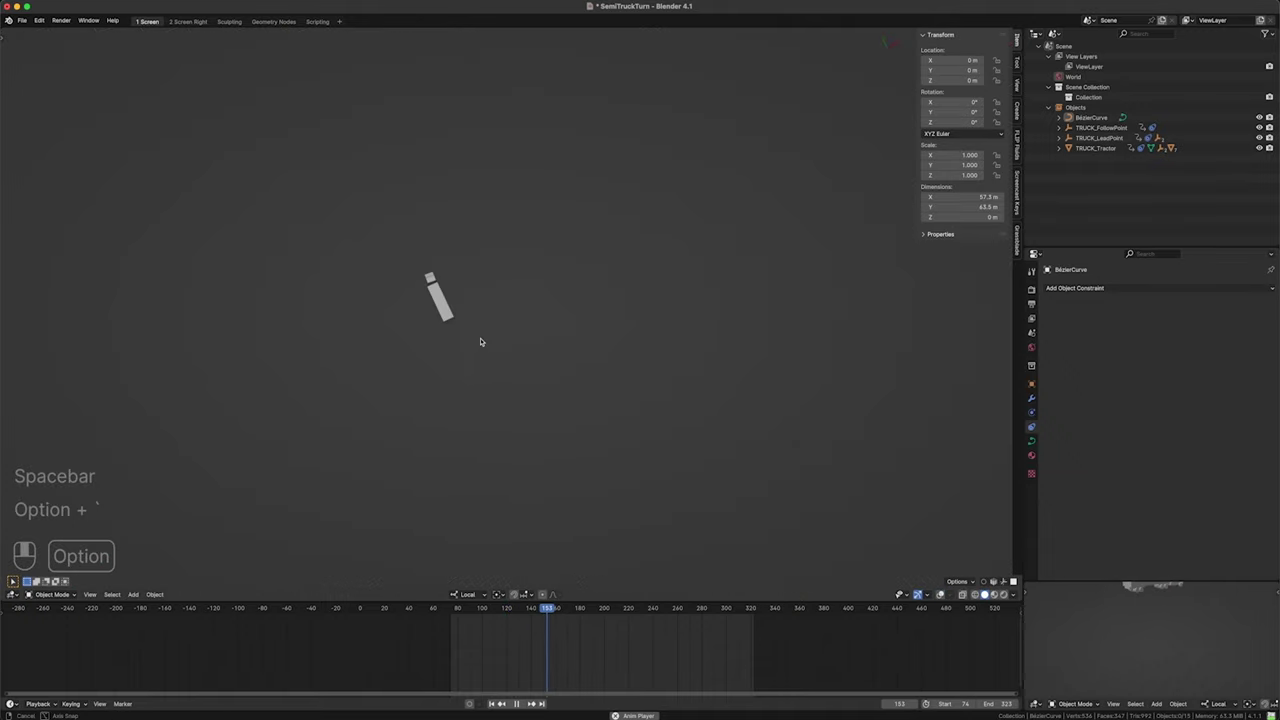
key("shift+Left")
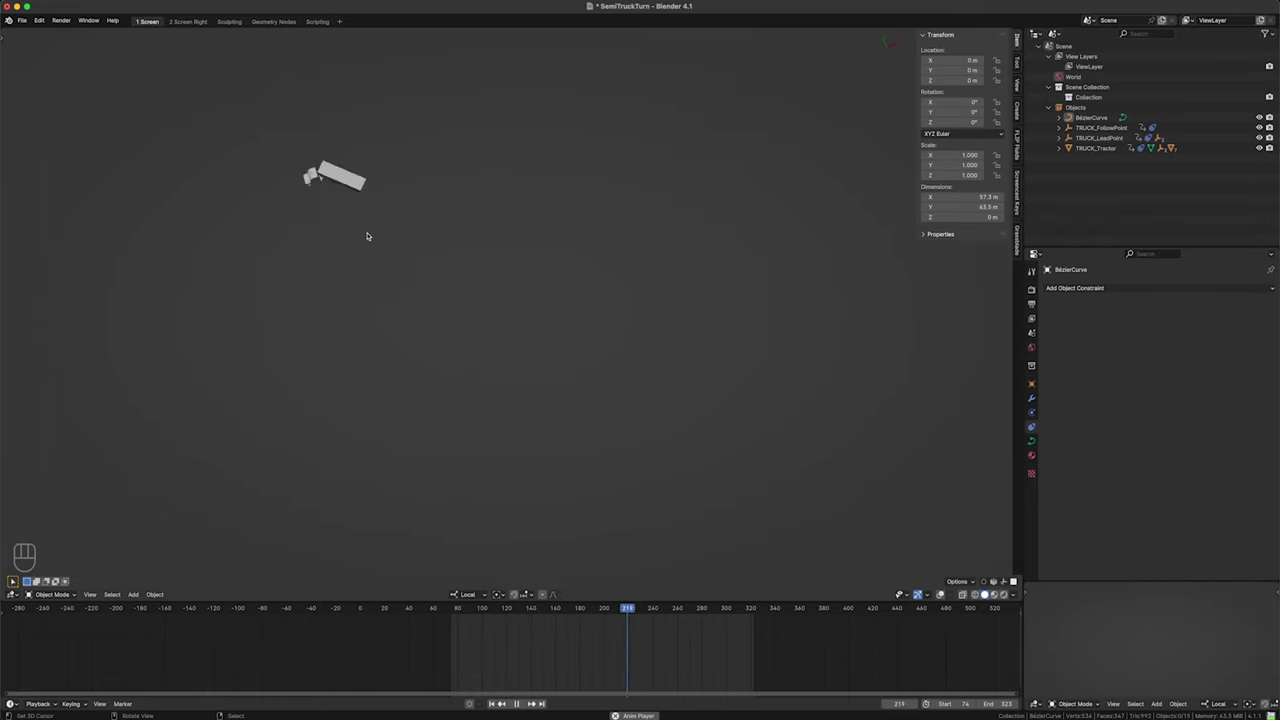
left_click_drag(389, 235, 446, 295)
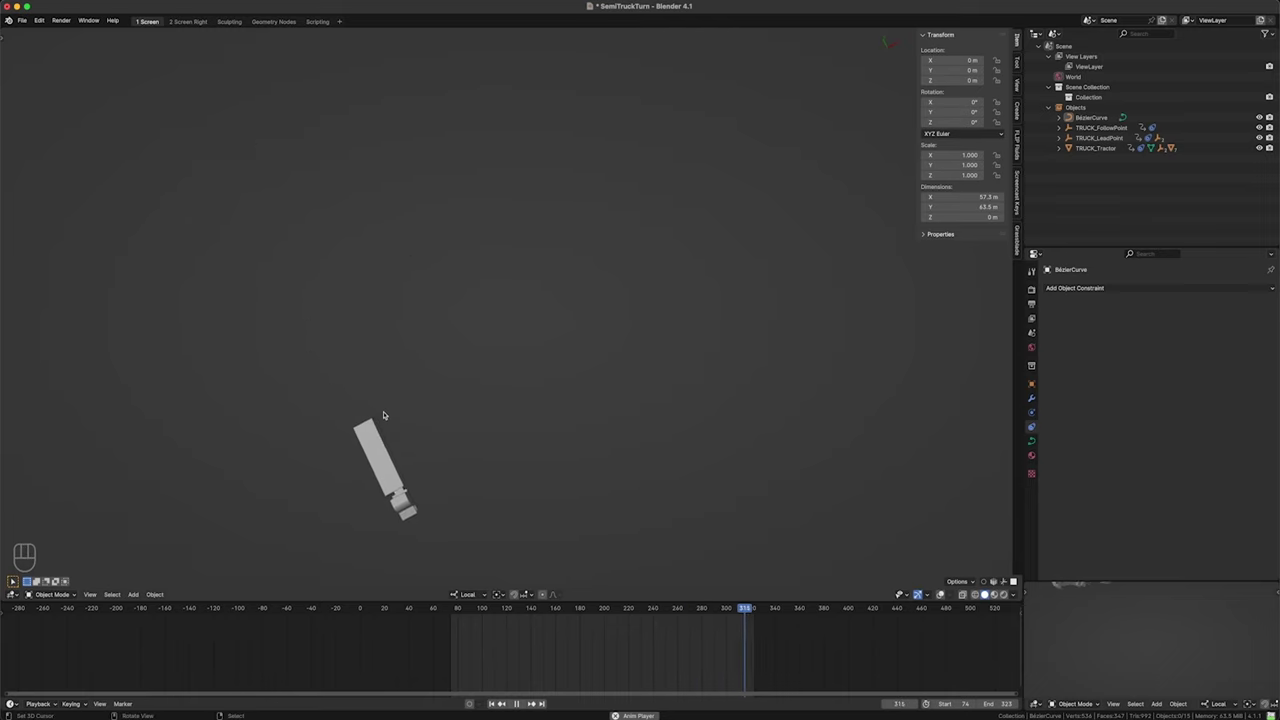
left_click_drag(474, 445, 504, 369)
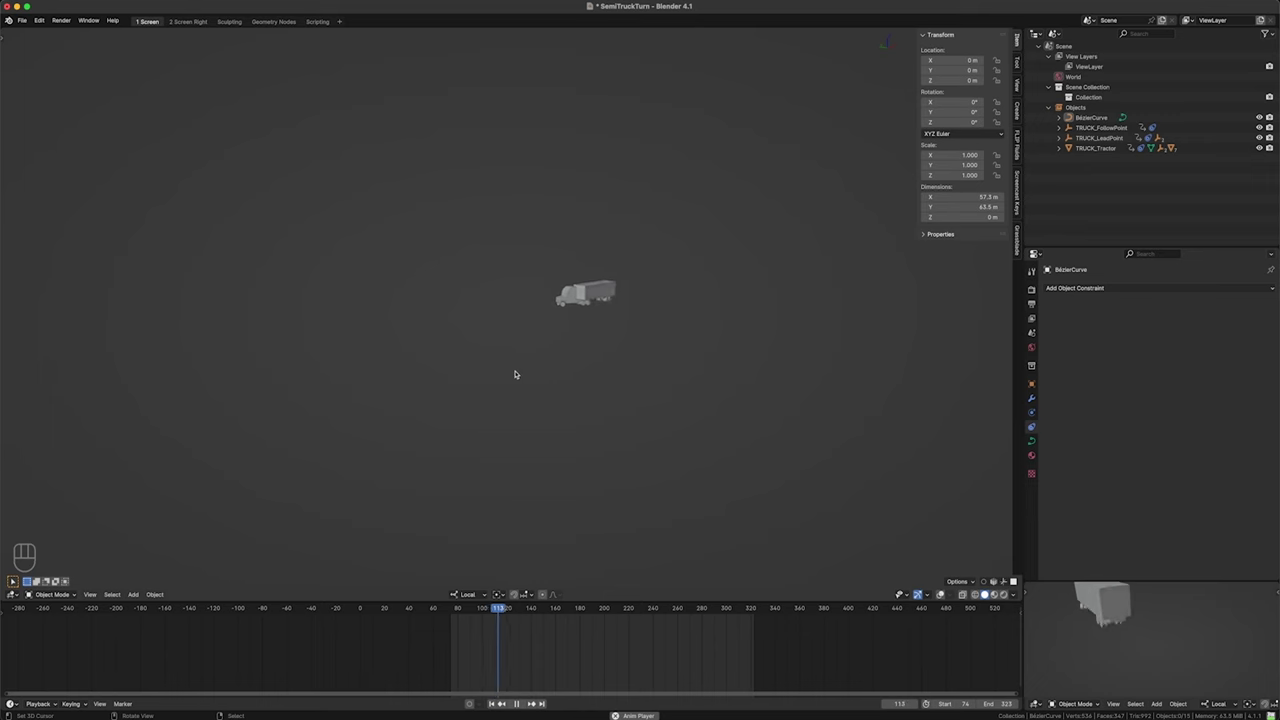
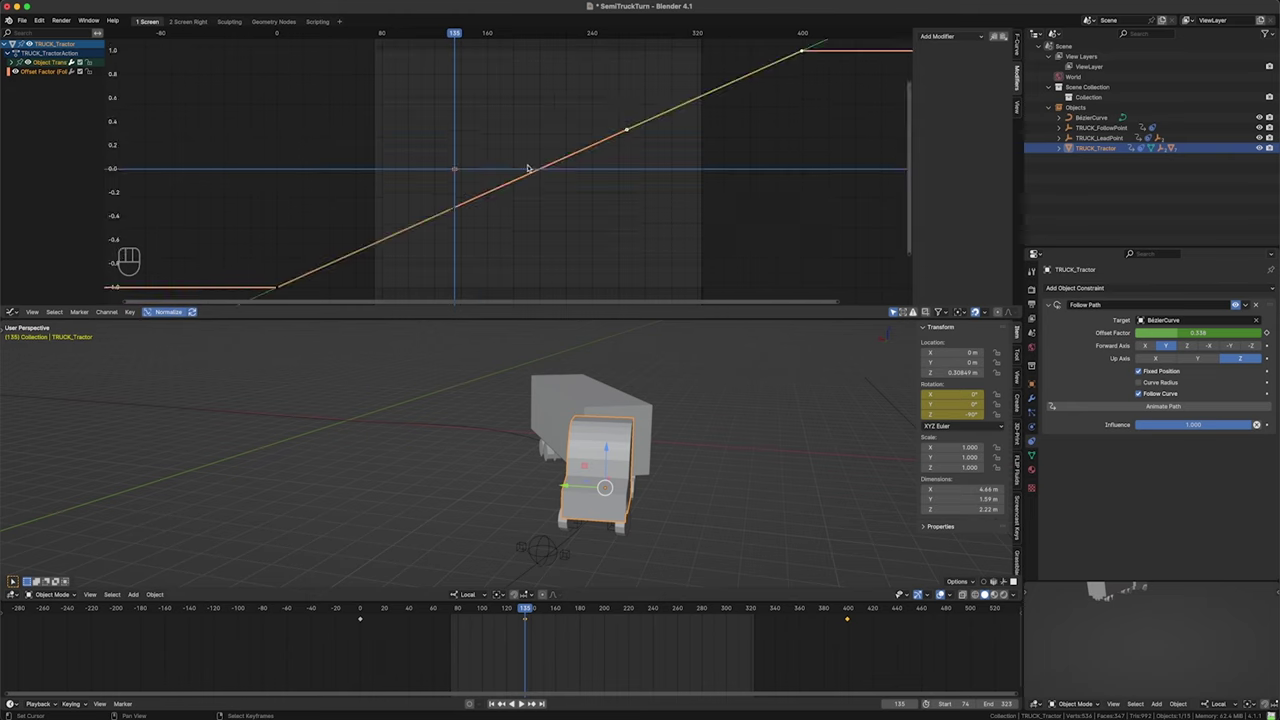
- Show the Graph Editor Modifiers tab with TRUCK_Tractor's X Euler rotation channel active
left_click(560, 160)
left_click(24, 72)
left_click(19, 62)
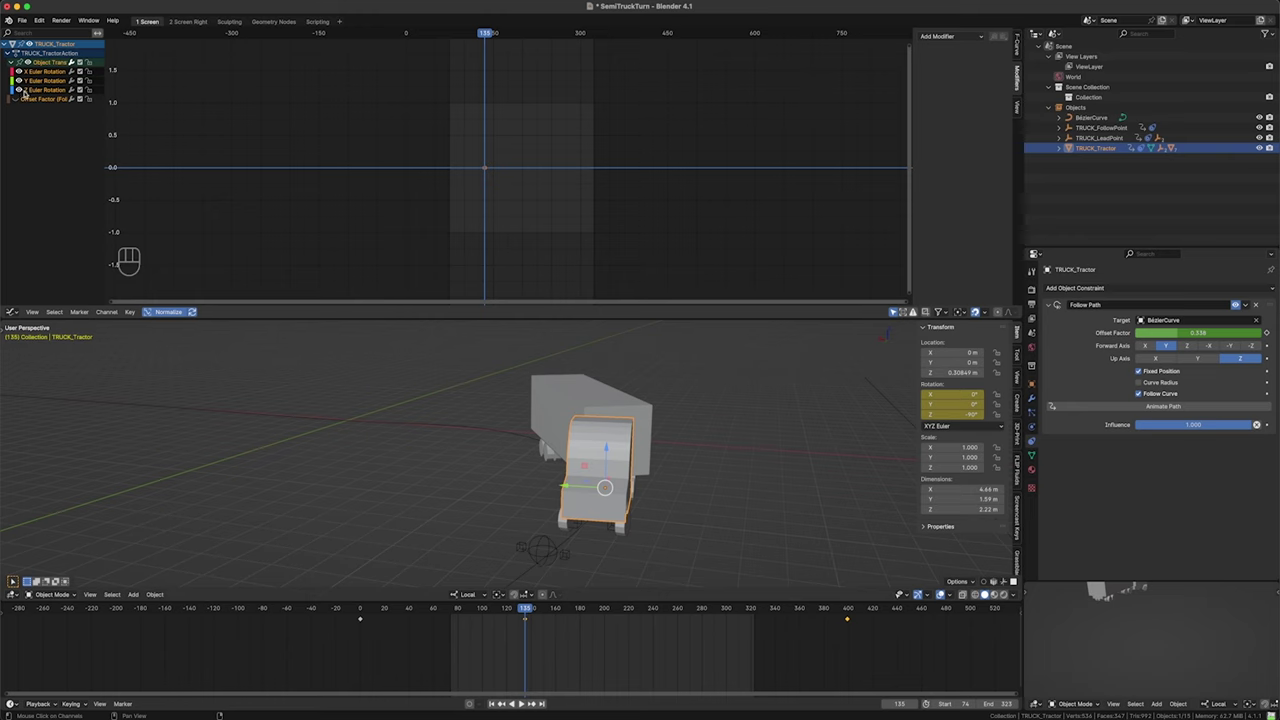
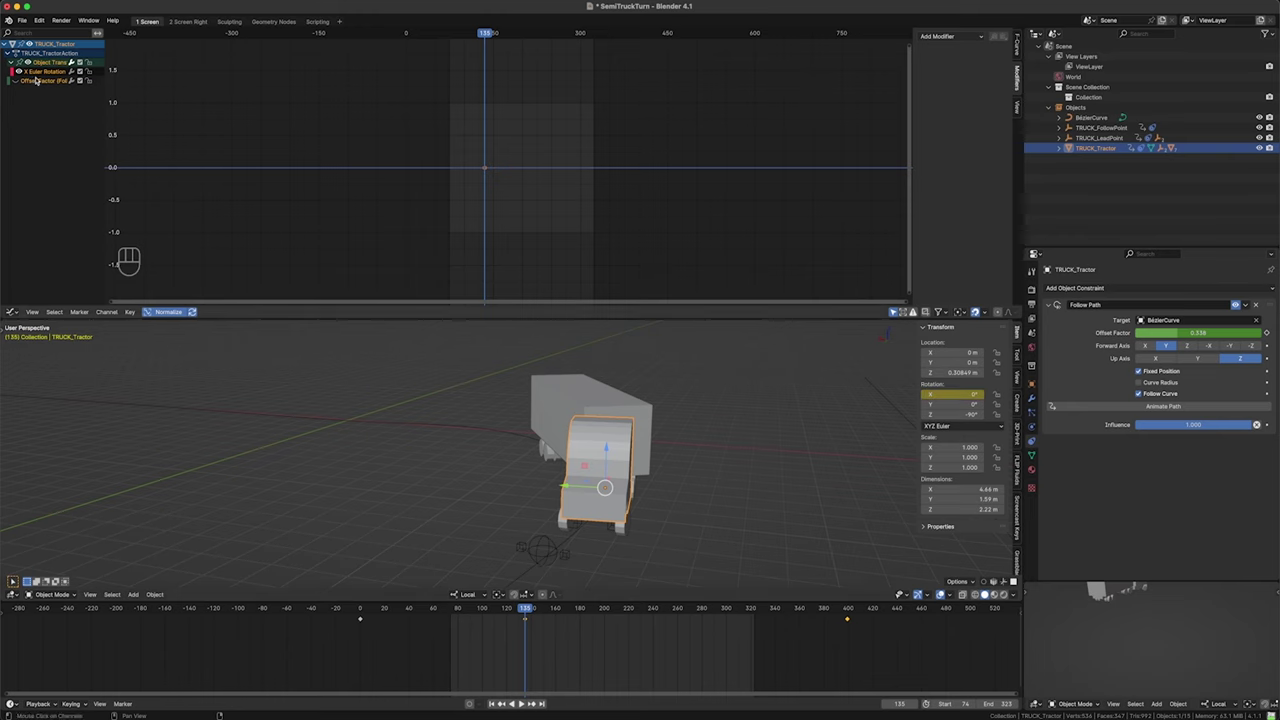
- Add a Noise modifier to the X rotation curve and lower its Strength to 0.12 while playing
left_click(41, 72)
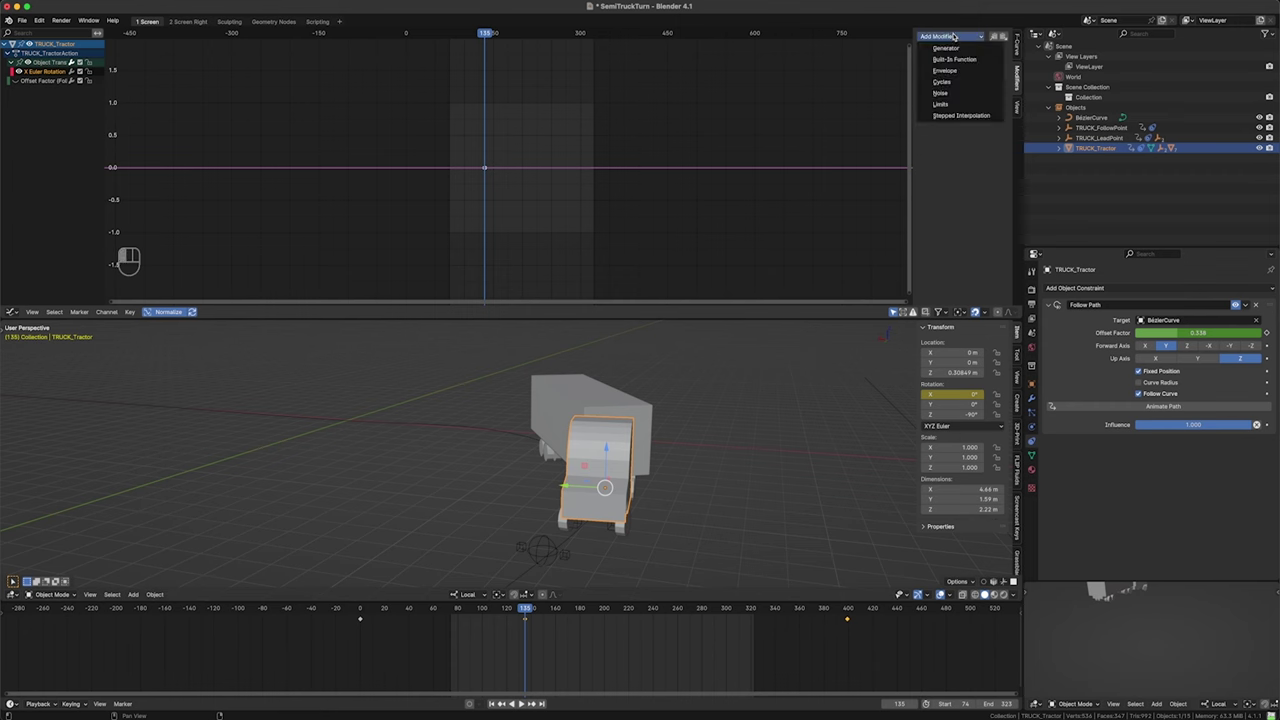
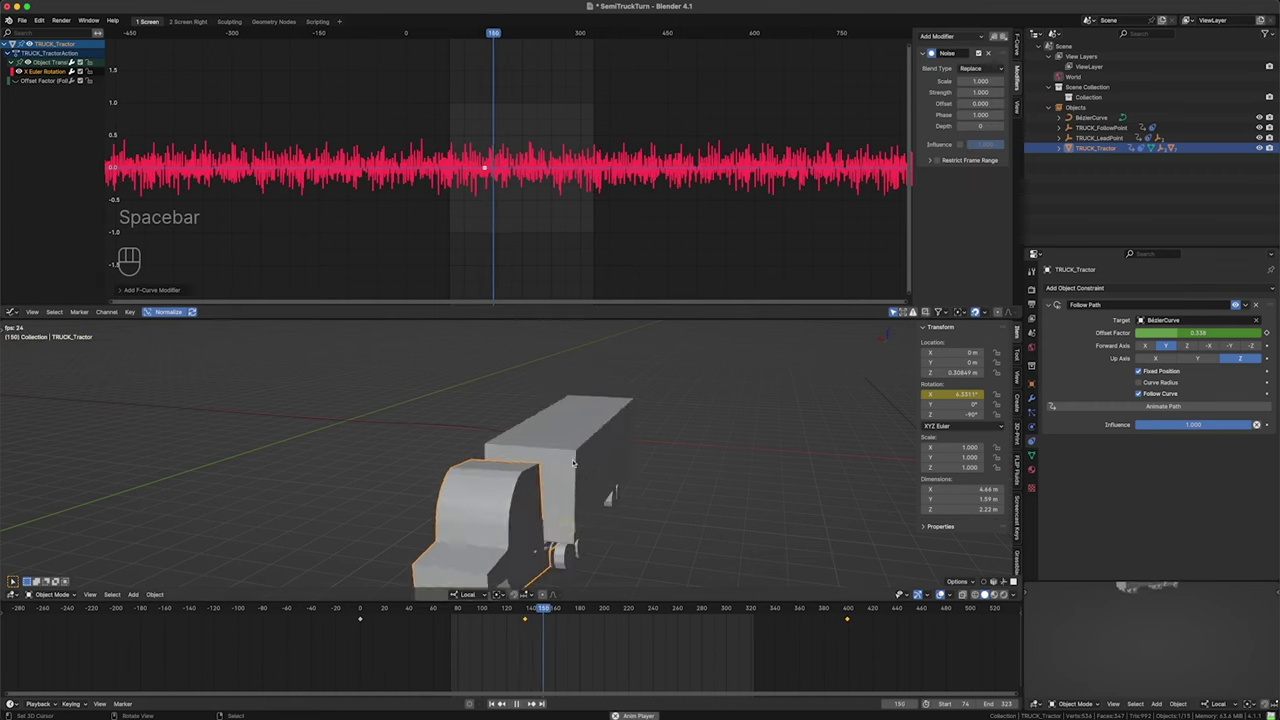
left_click(560, 634)
left_click_drag(576, 504, 604, 494)
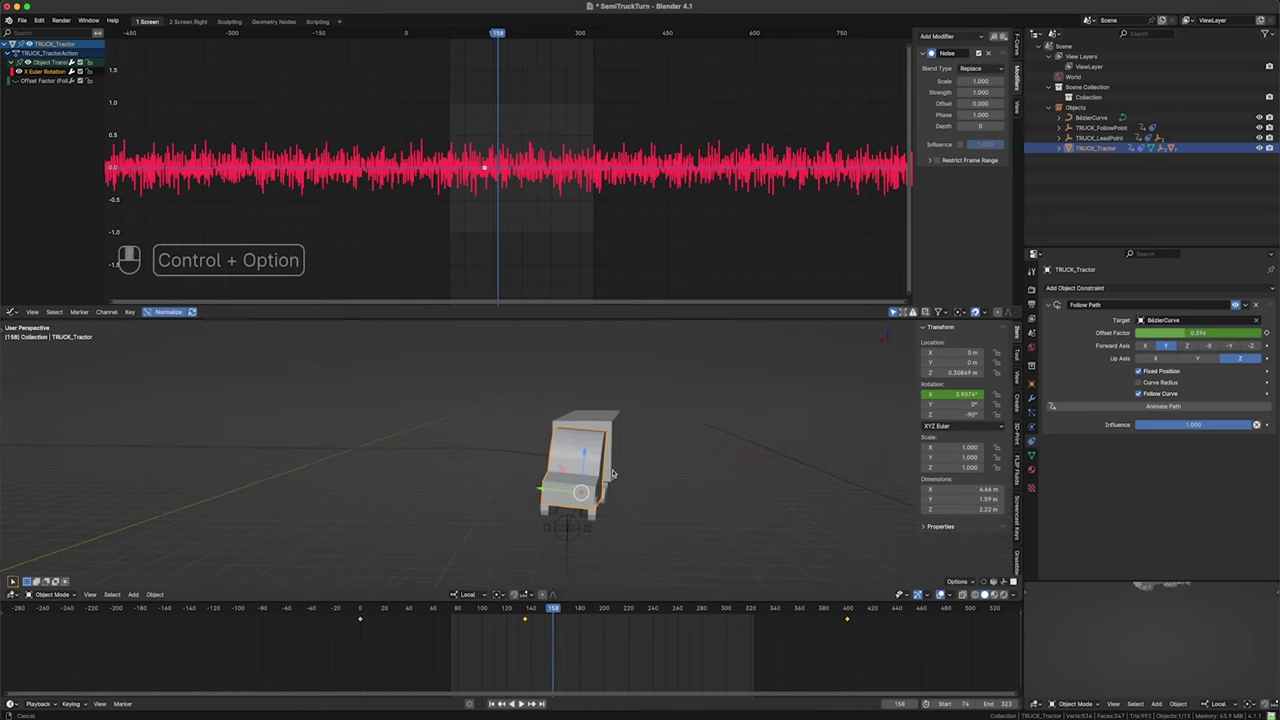
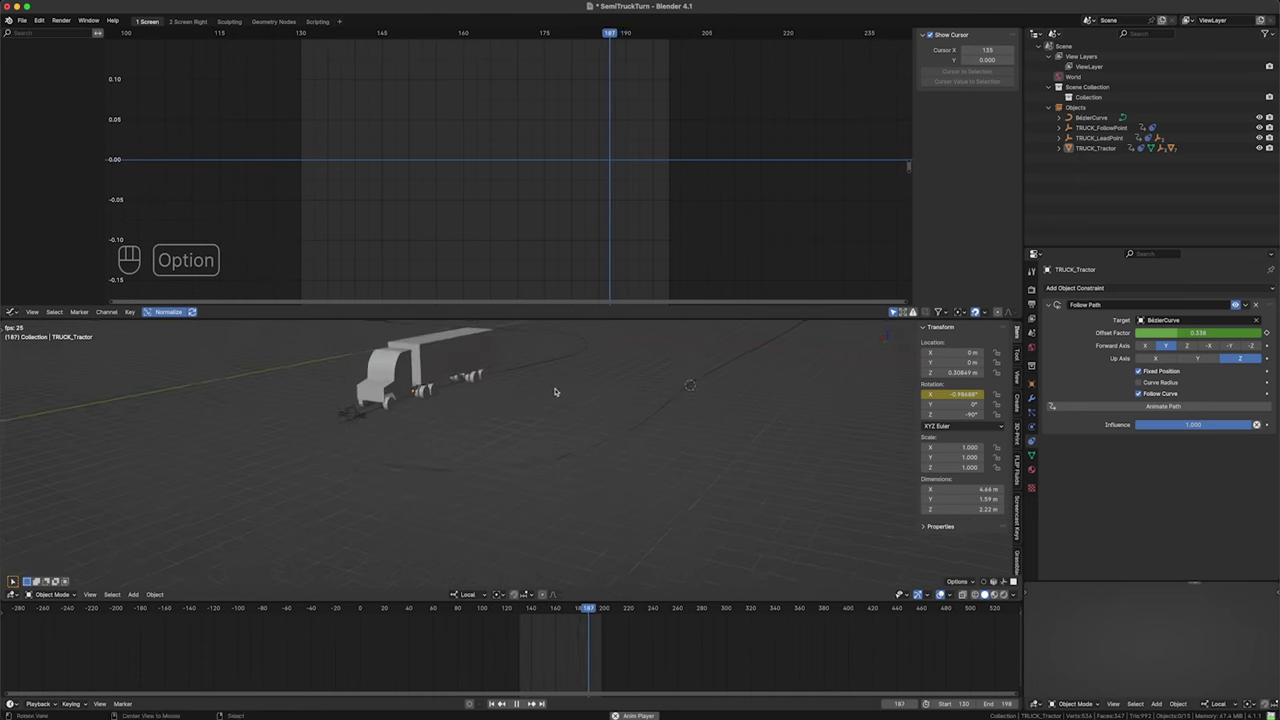
left_click_drag(524, 444, 503, 458)
middle_click(504, 446)
left_click_drag(497, 459, 494, 444)
left_click_drag(467, 436, 480, 408)
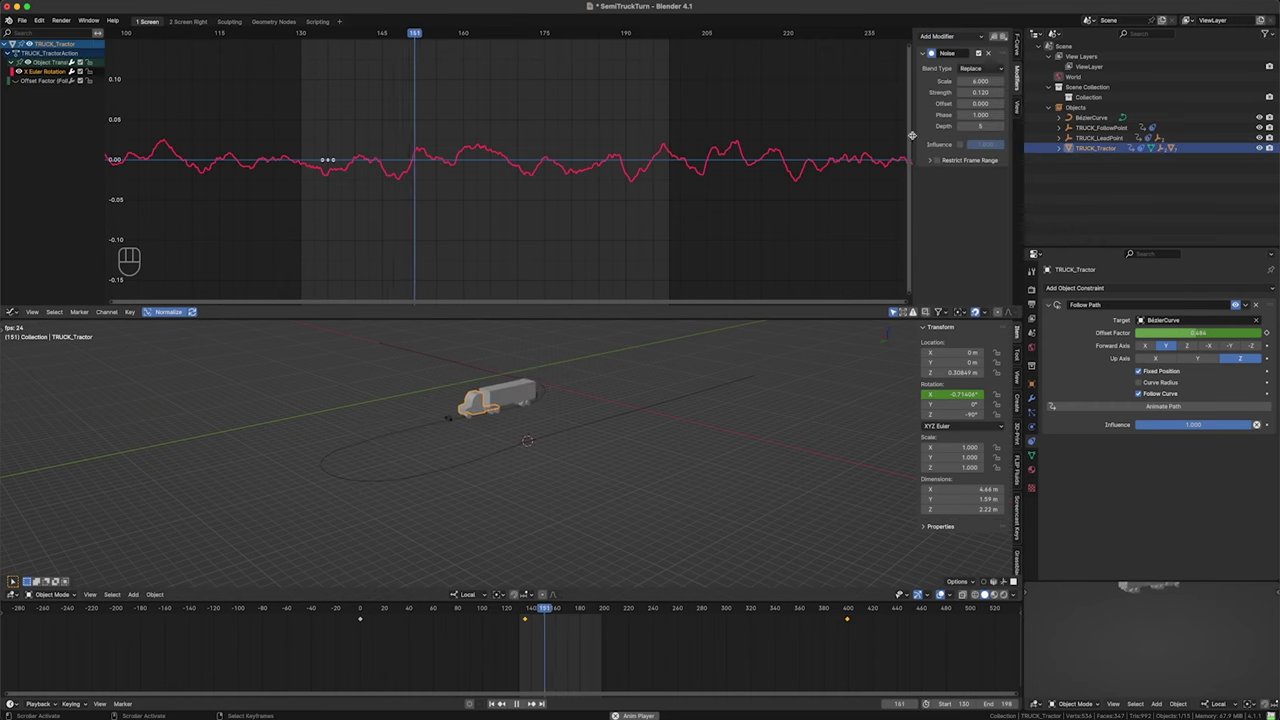
- Raise the Noise modifier's Scale to 4 and increase Depth for slower rocking
left_click_drag(938, 158, 946, 156)
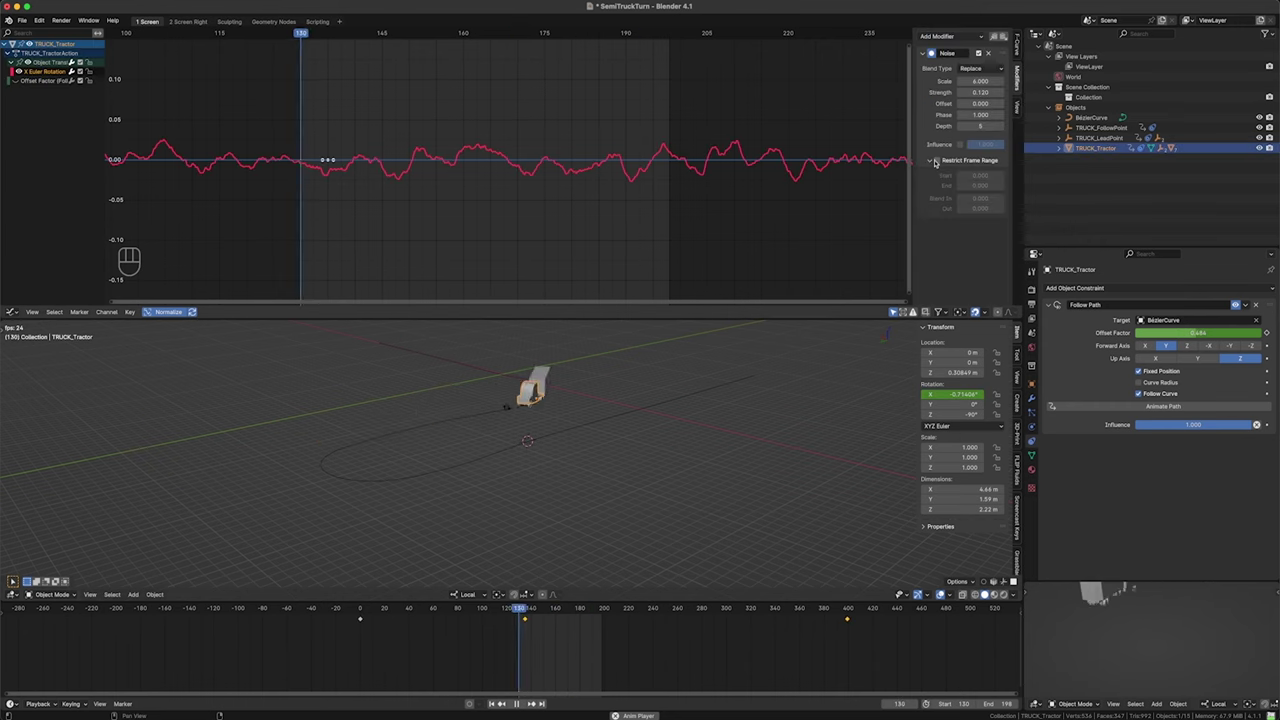
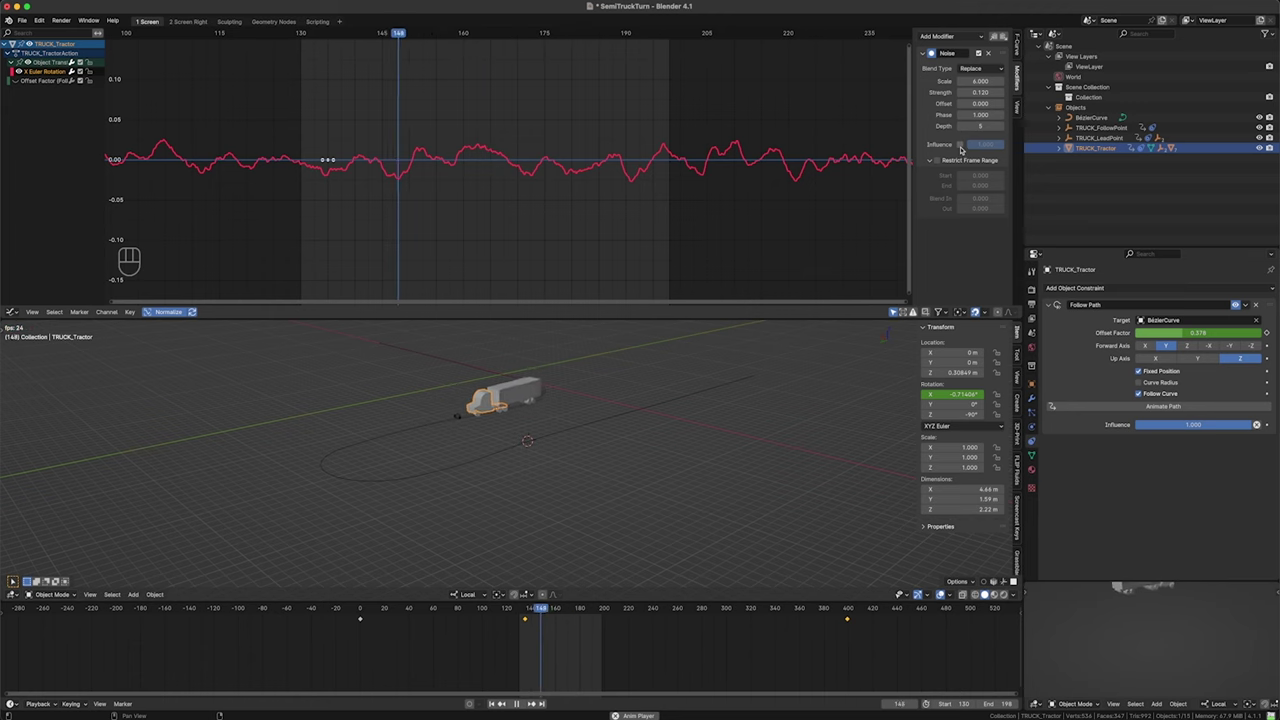
left_click(966, 144)
left_click_drag(995, 144, 992, 143)
left_click_drag(992, 143, 964, 258)
left_click_drag(967, 247, 961, 150)
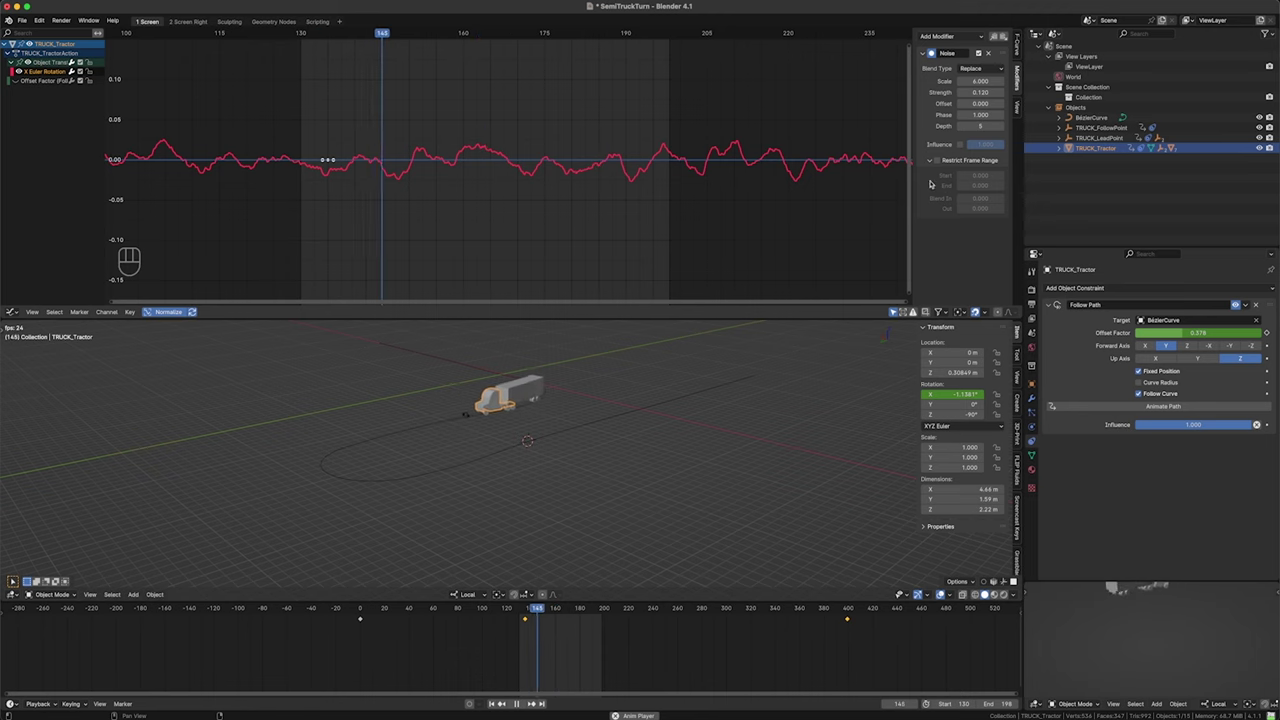
- Set Noise Strength to 0.2, check playback, and save SemiTruckTurn.blend
left_click(444, 416)
key("KP_Decimal")
left_click(510, 435)
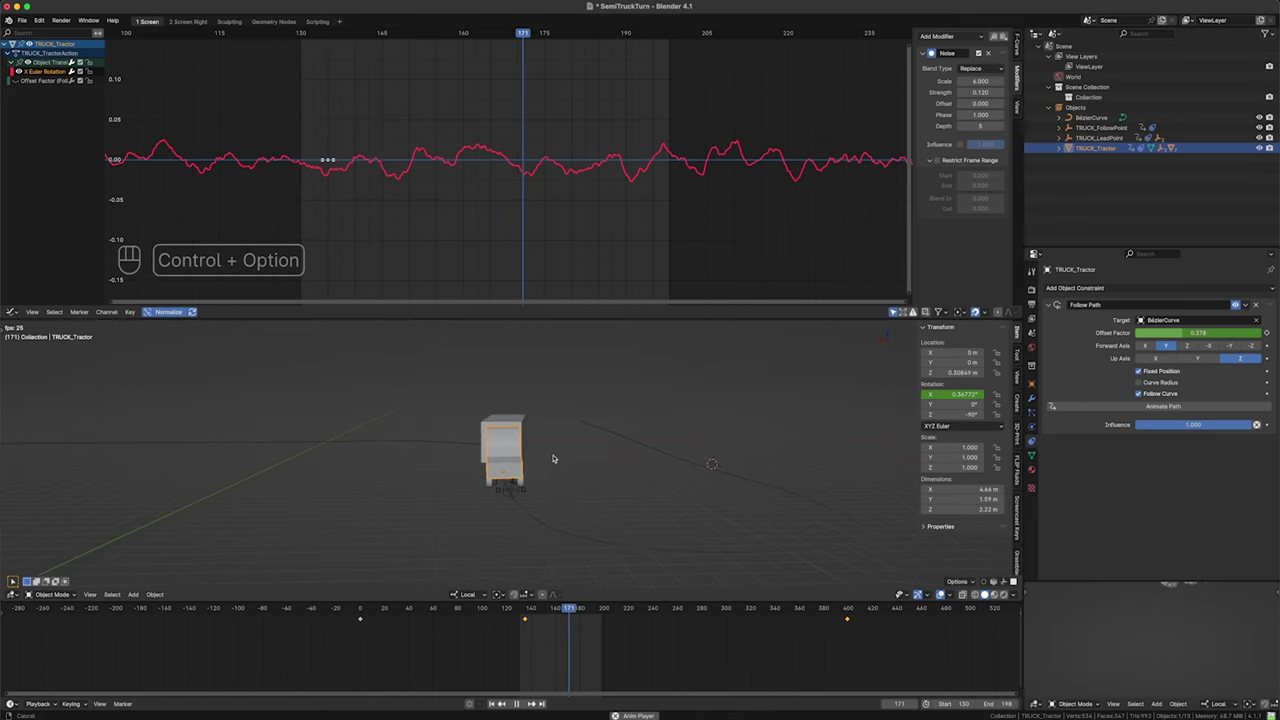
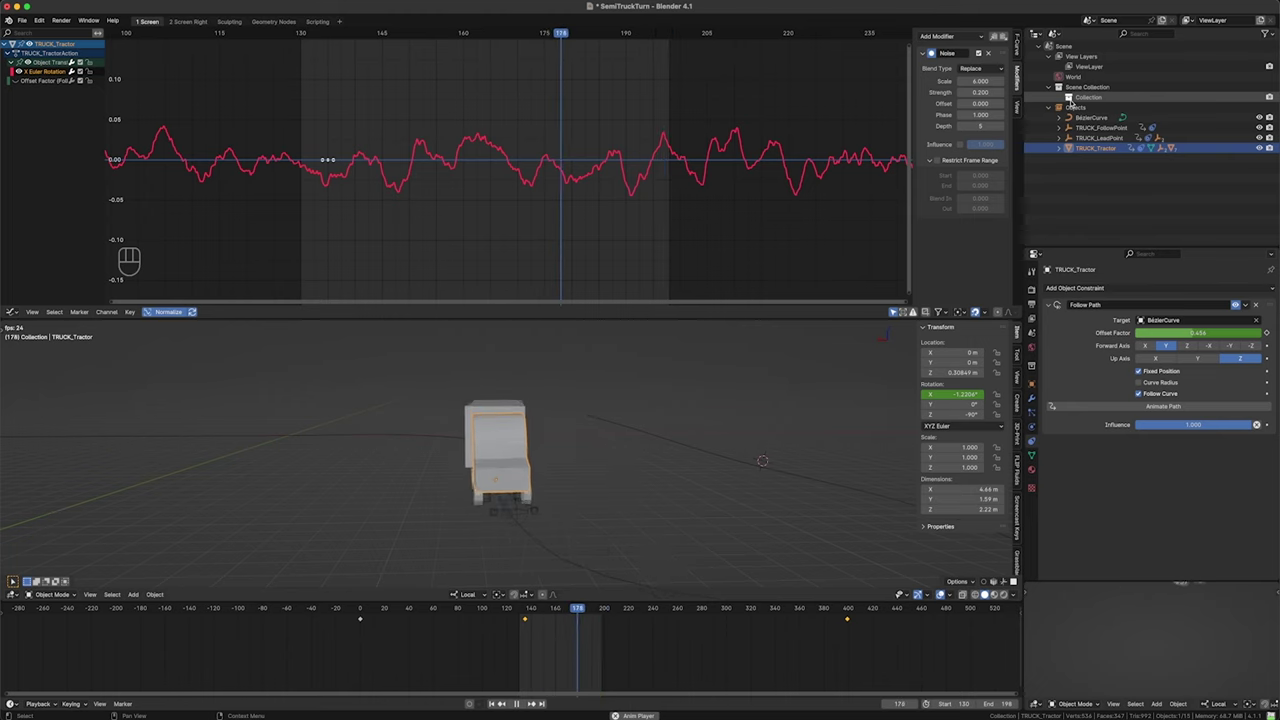
key("alt+a")
key("alt+`")
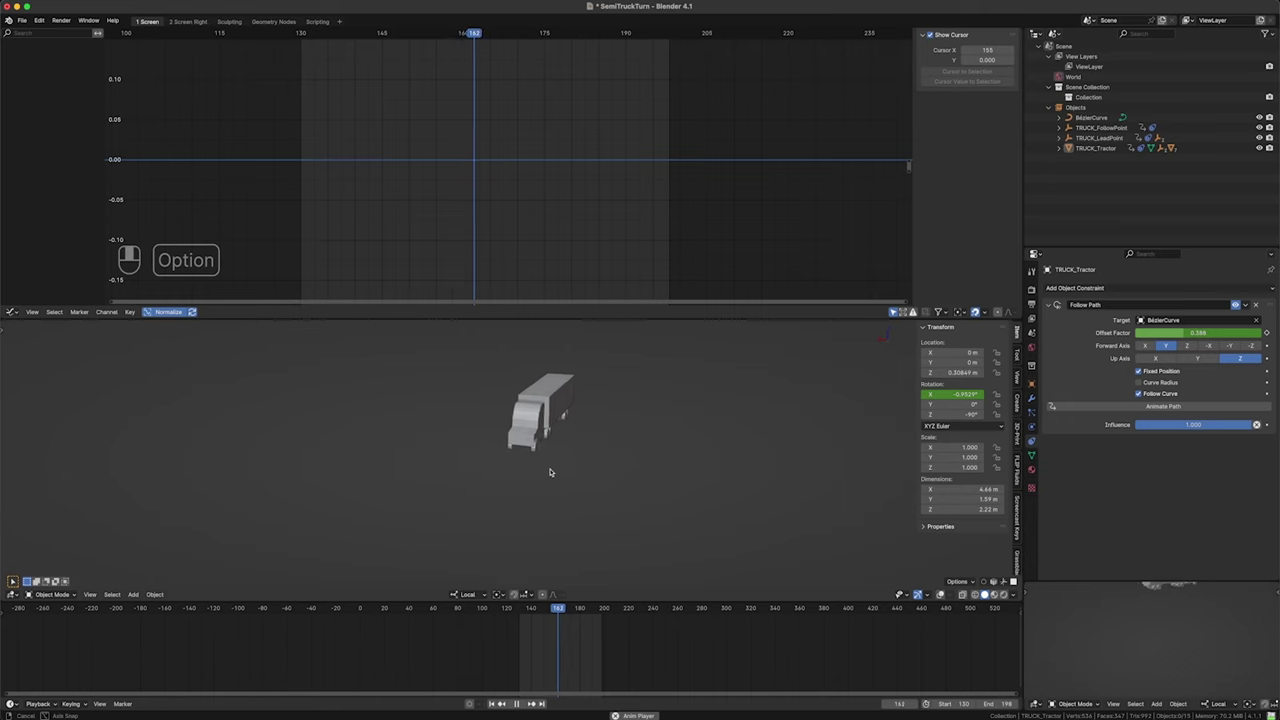
key("space")
key("ctrl+s")
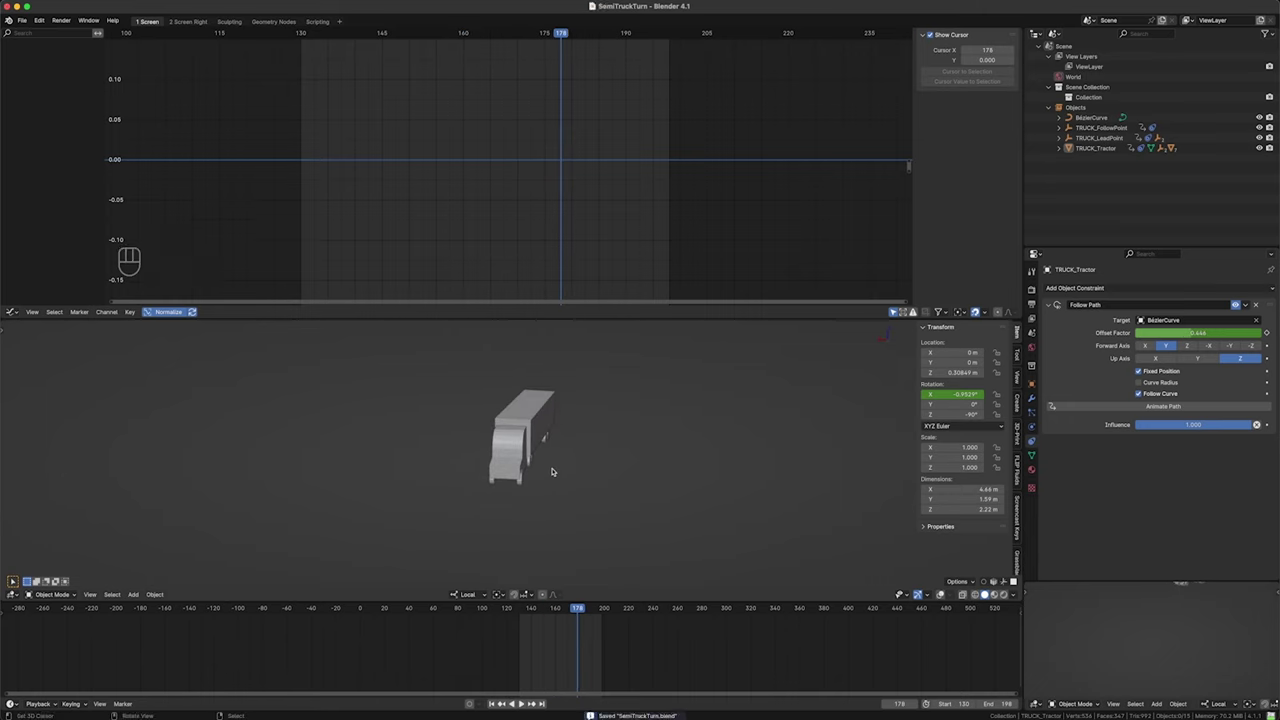